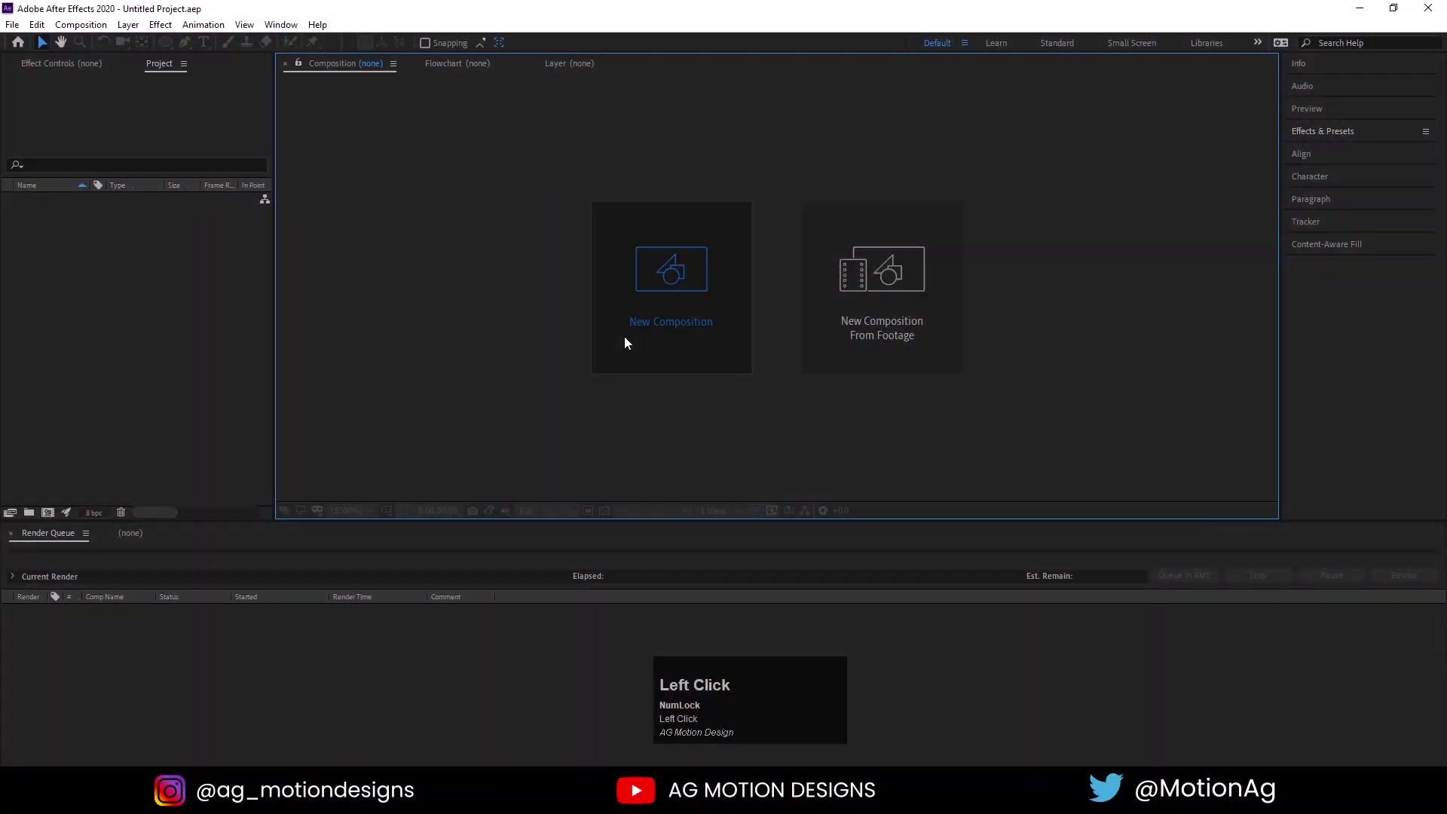
Create the 1920×1080, 30 fps, 30-second composition named Main Animation
type("ain")
key("space")
type("nimation")
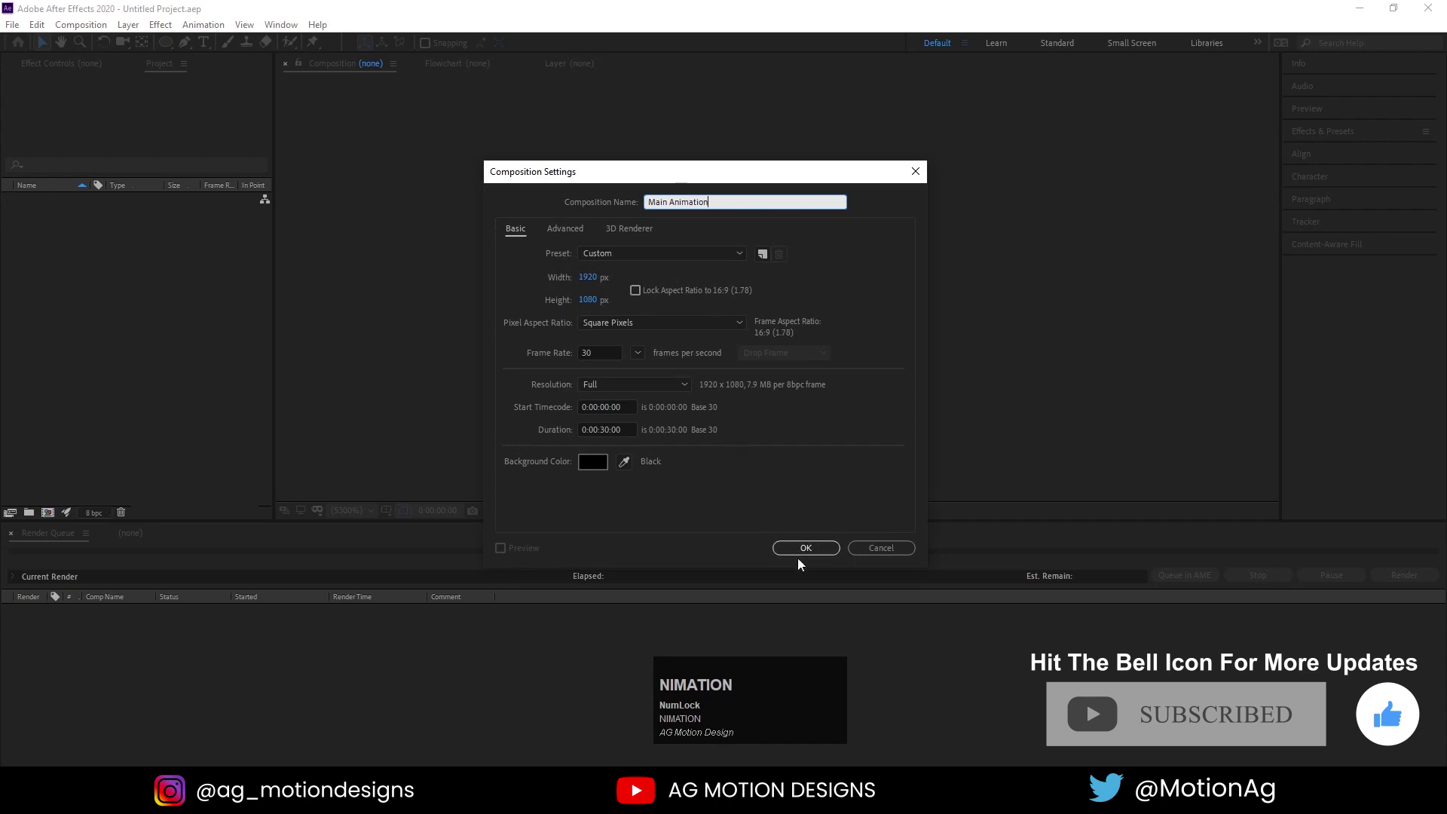
left_click(802, 555)
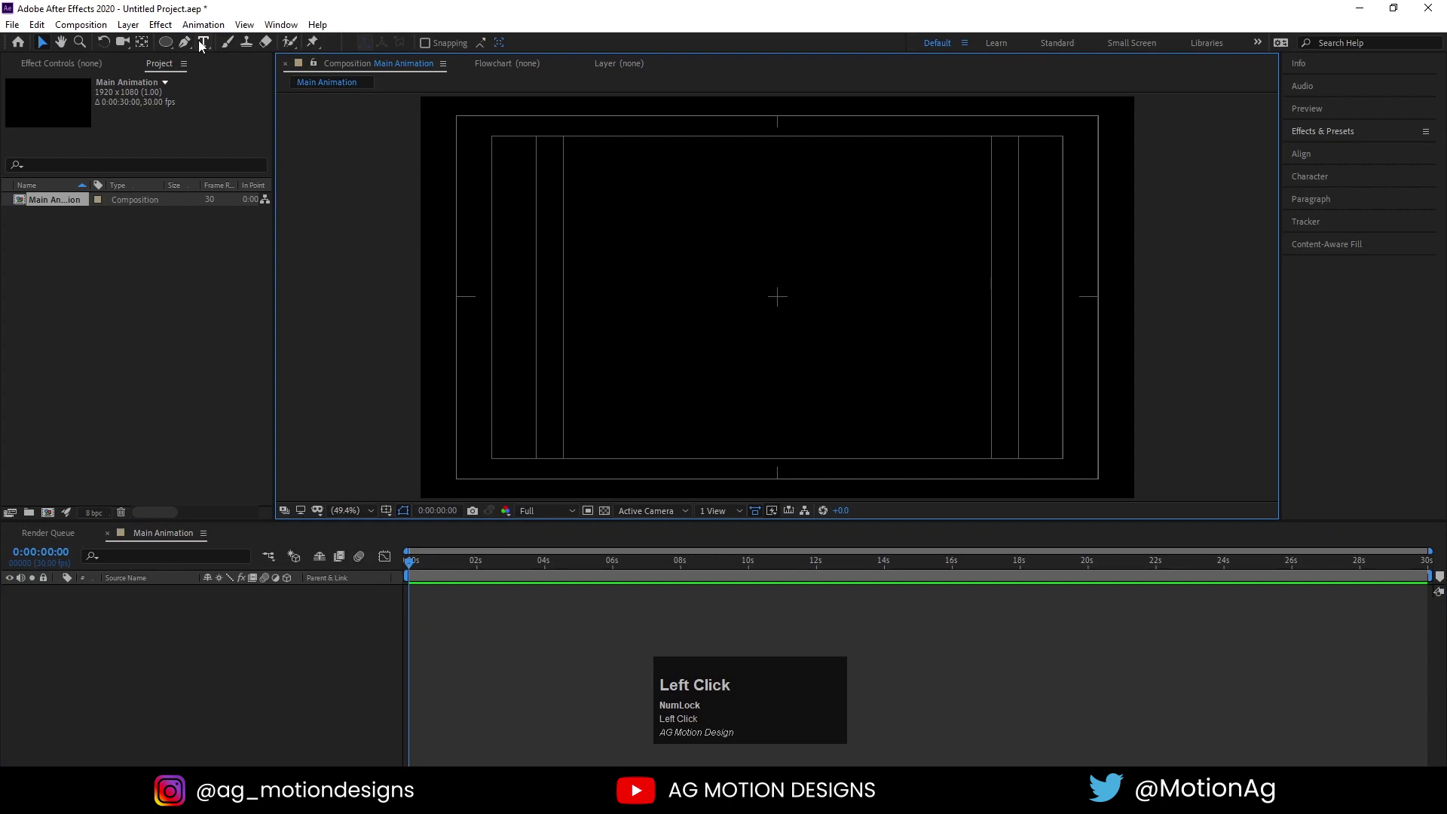
Add a two-line GLASS MORPHISM title and centre it in the composition
key("shift+g")
key("shift+l")
key("shift+a")
key("shift+s")
key("Return")
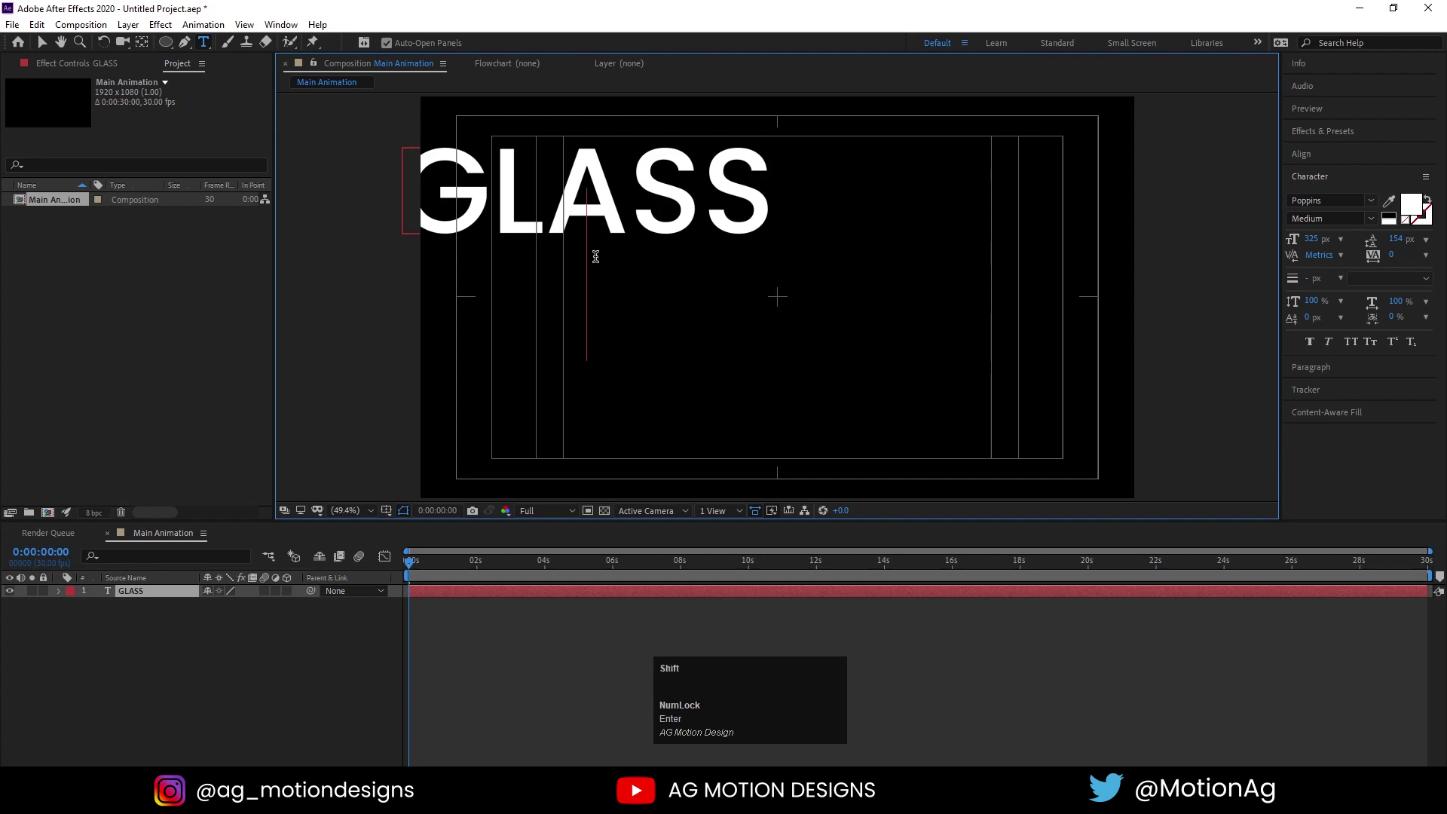
key("shift+m")
key("shift+o")
key("shift+r")
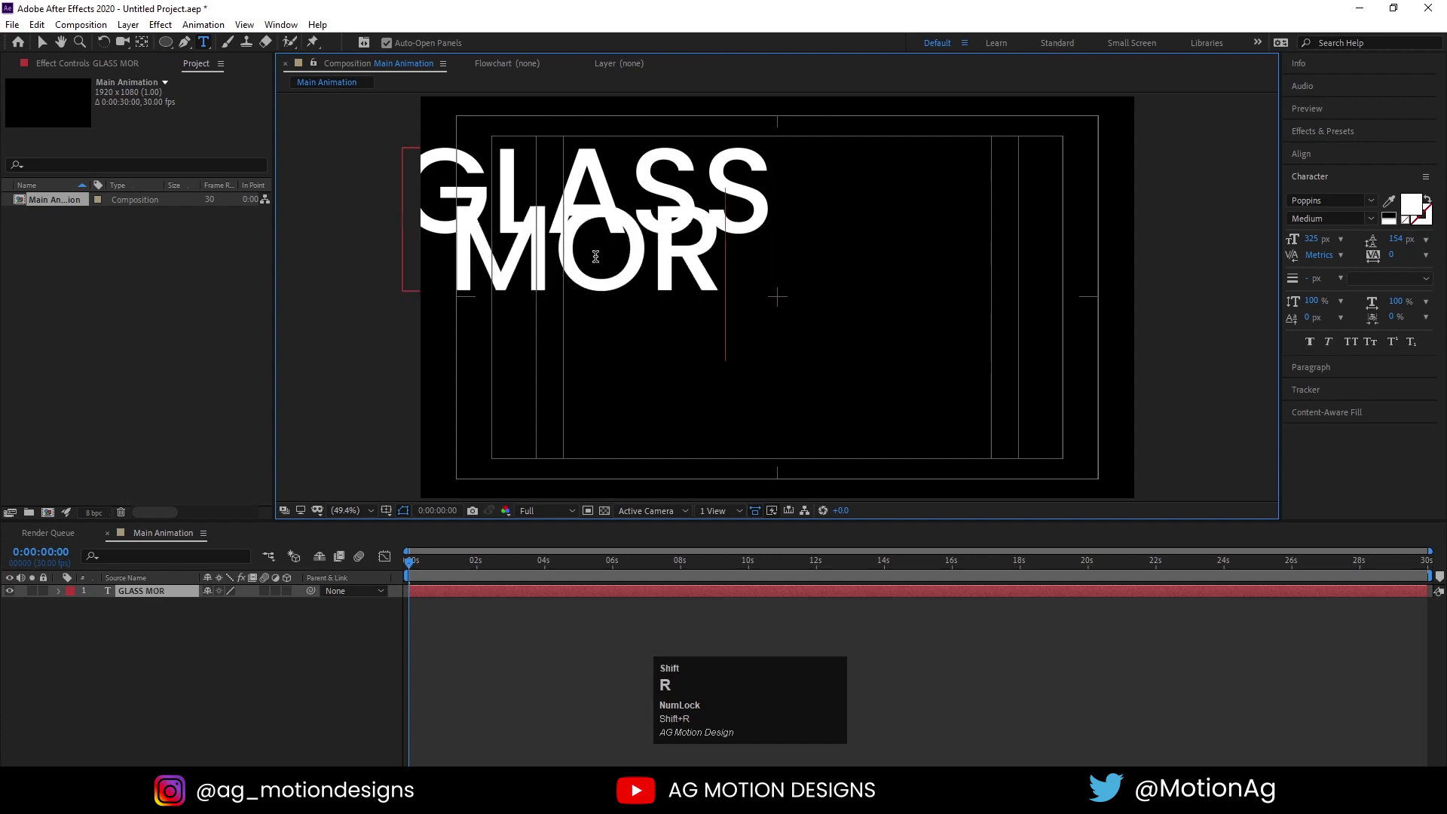
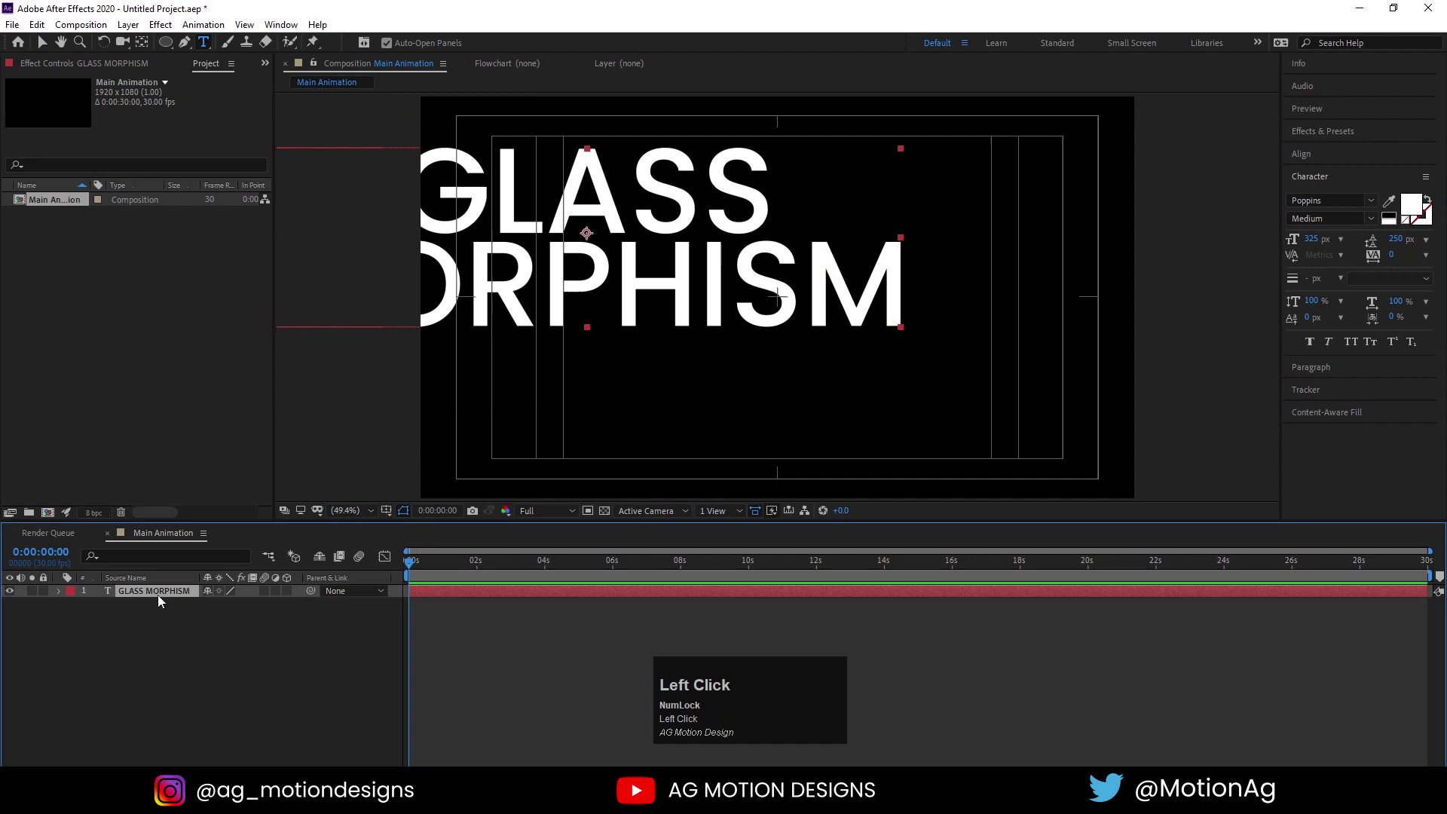
left_click(1310, 162)
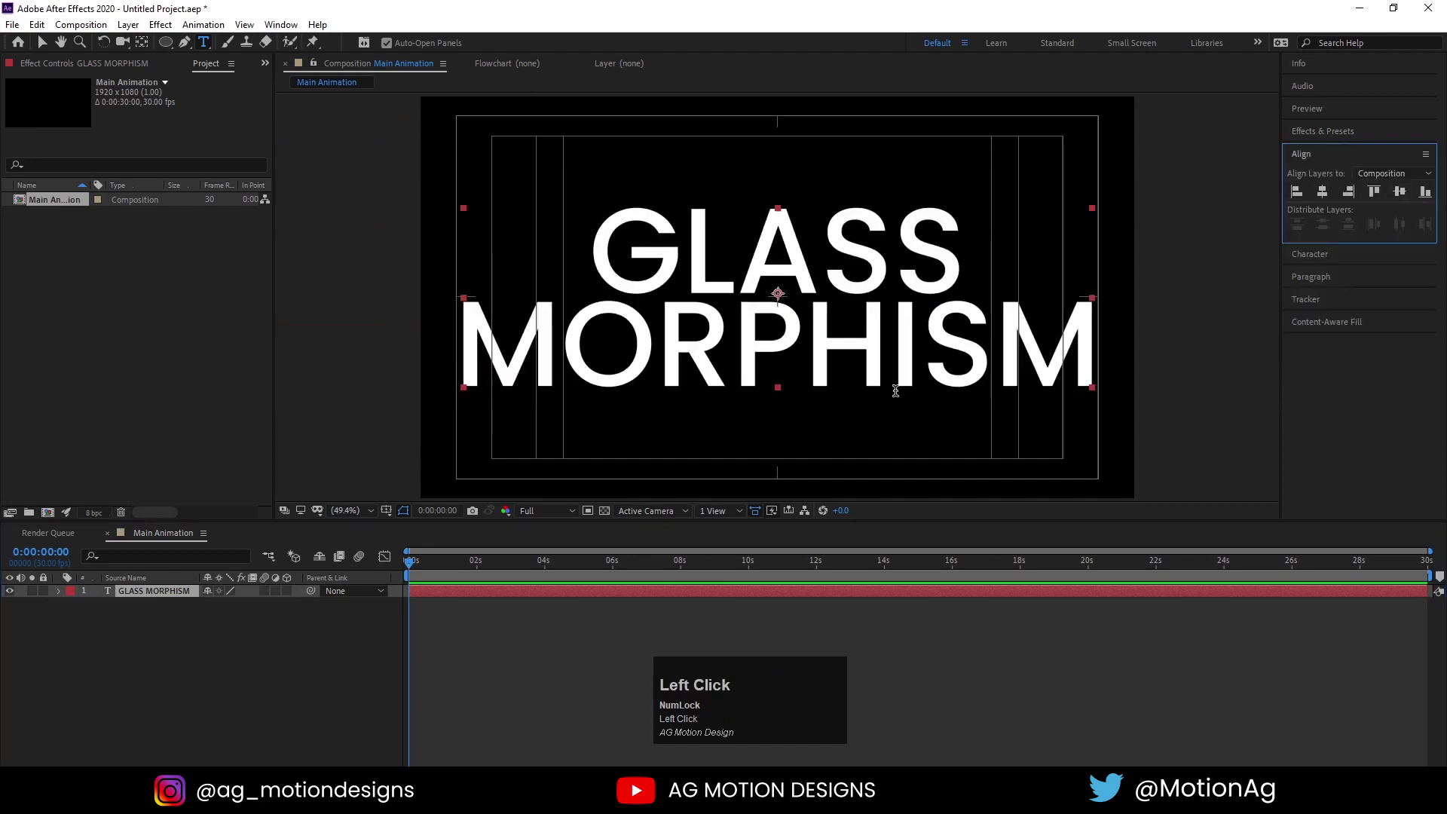
Enlarge the word GLASS, re-centre the title and scale the layer to 87%
key("ctrl+alt+Home")
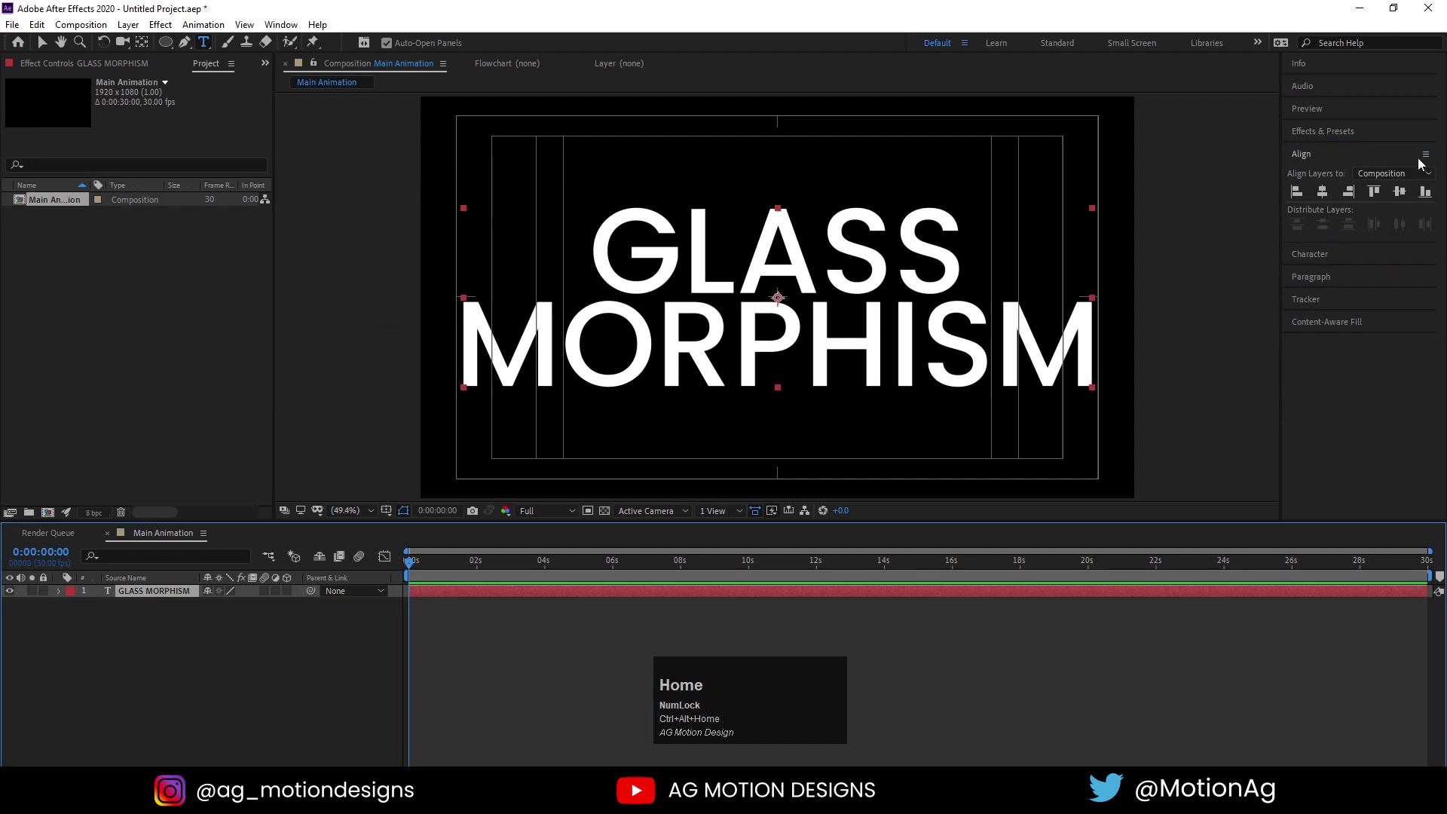
left_click_drag(1333, 196, 229, 647)
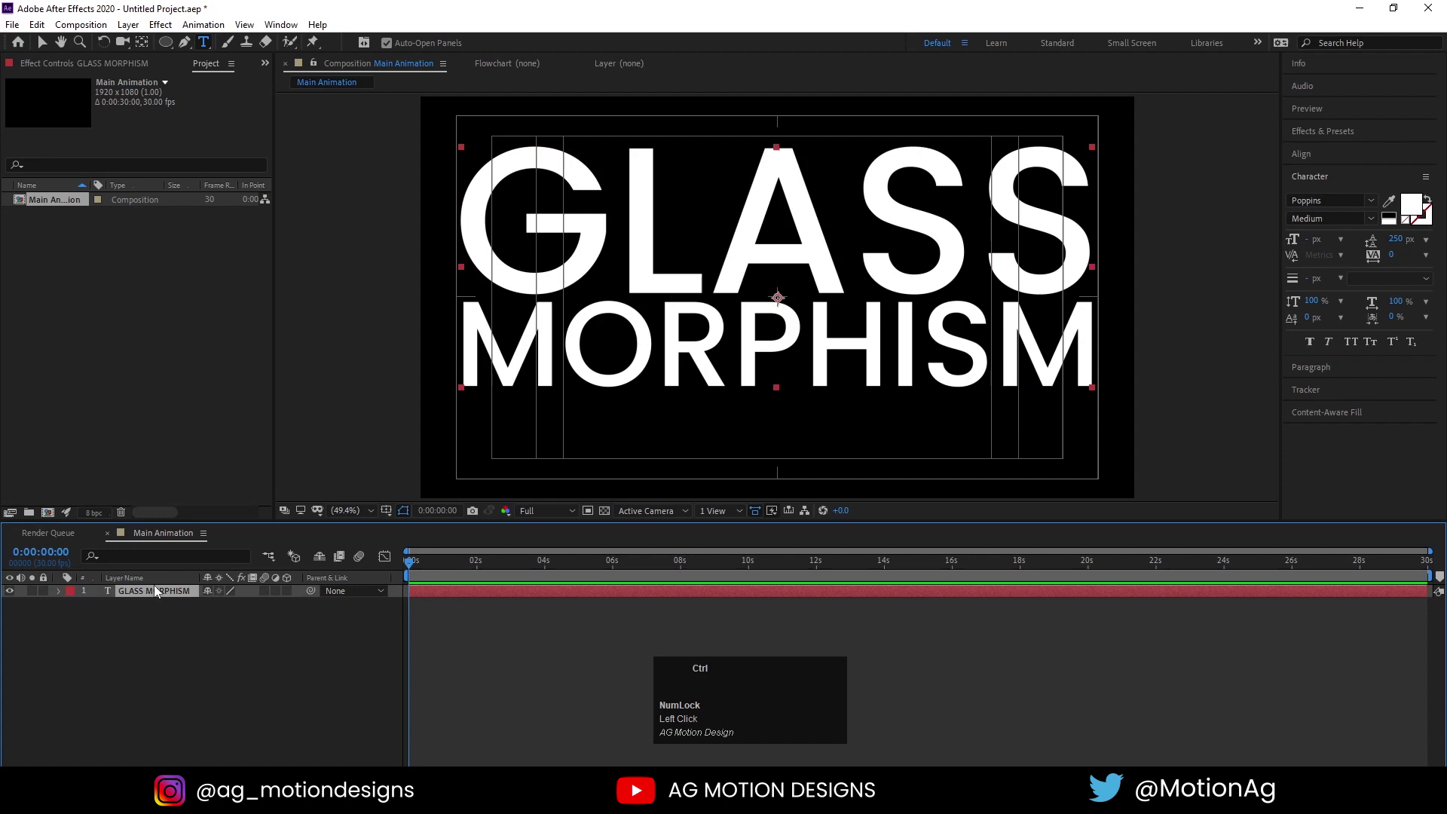
key("ctrl+alt+Home")
left_click(1319, 166)
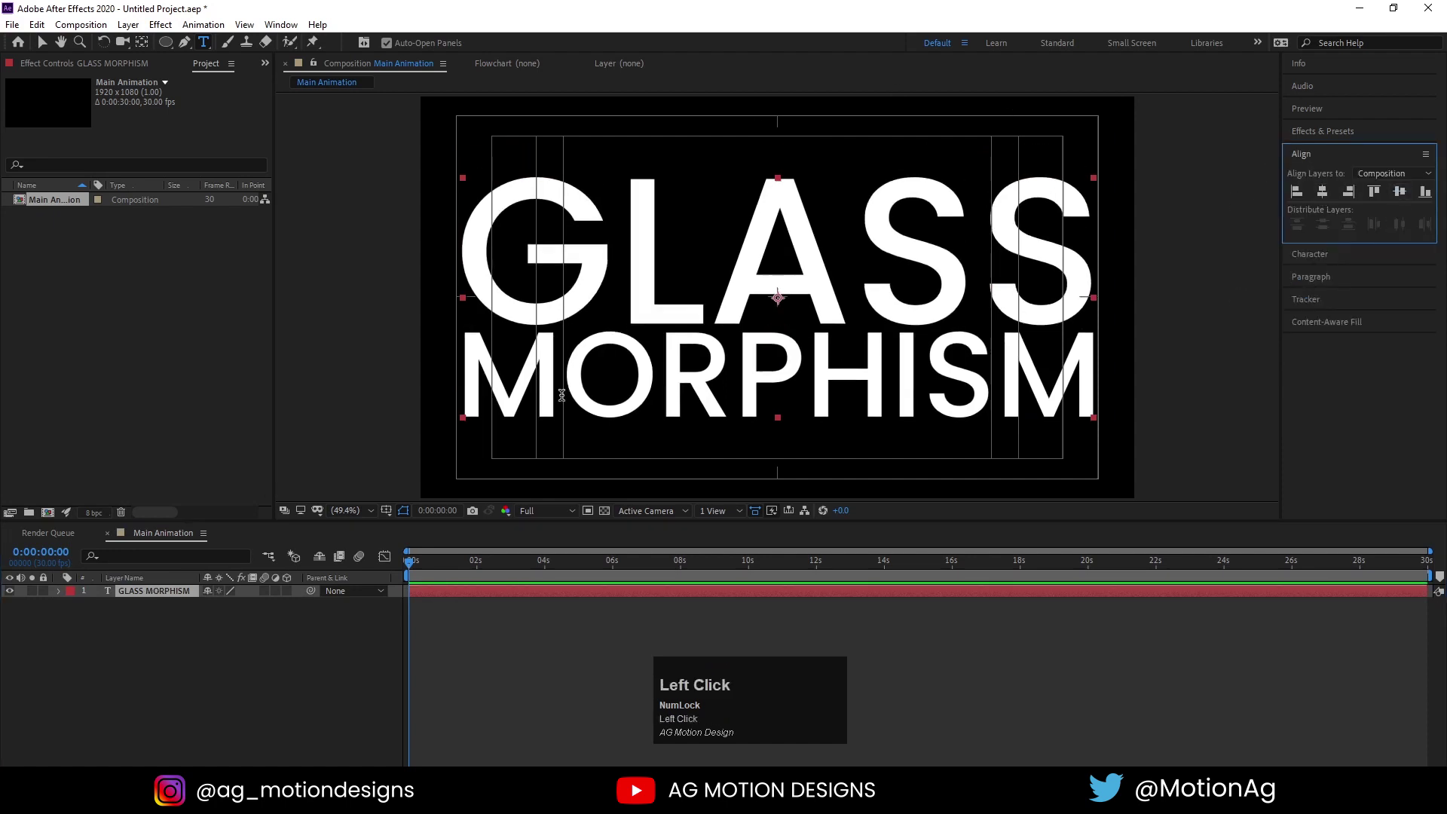
key("s")
left_click_drag(233, 606, 221, 674)
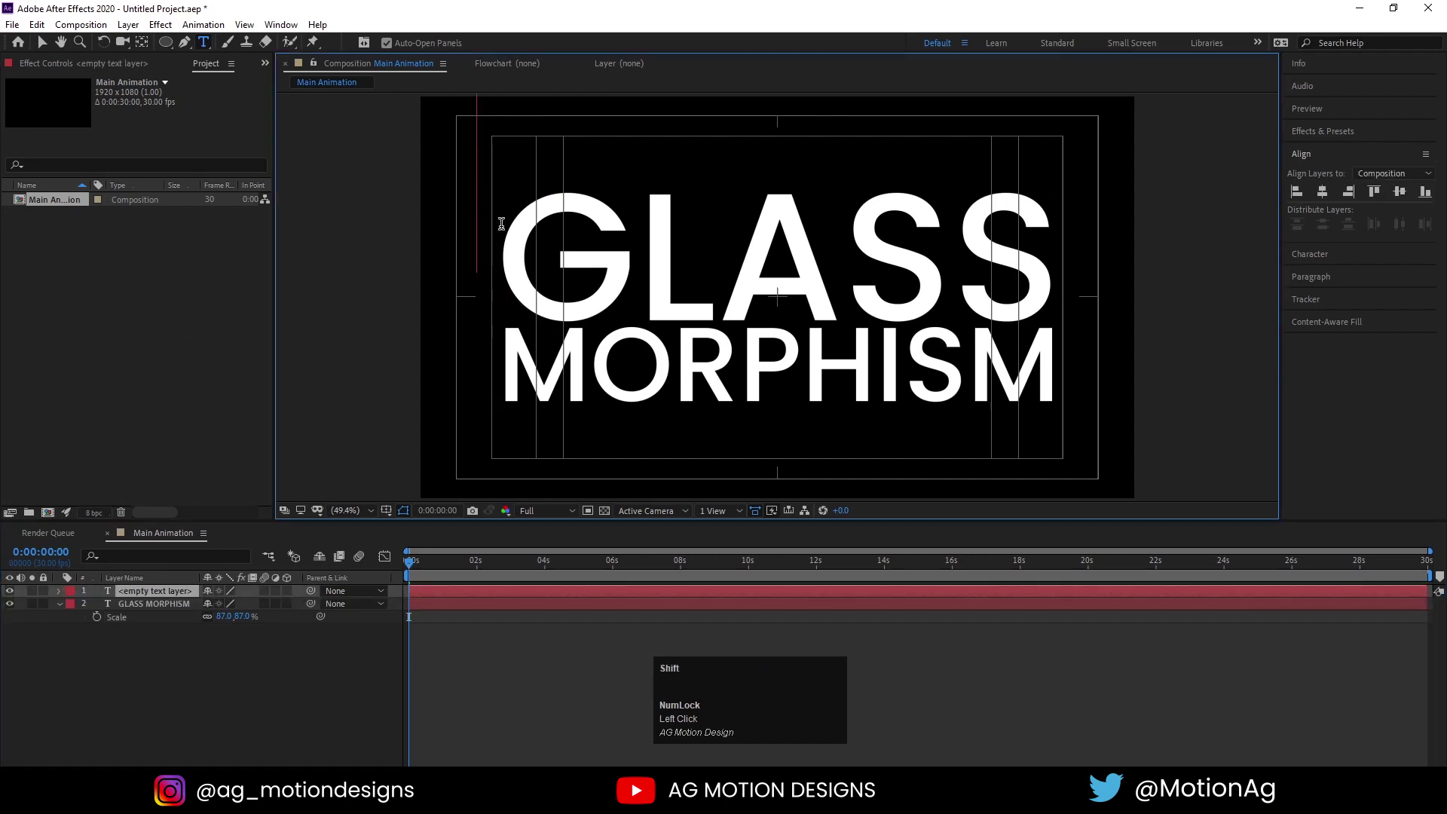
Add a small Glass Morphism text layer at 45 px and centre it in the composition
key("shift+g")
key("ctrl+a")
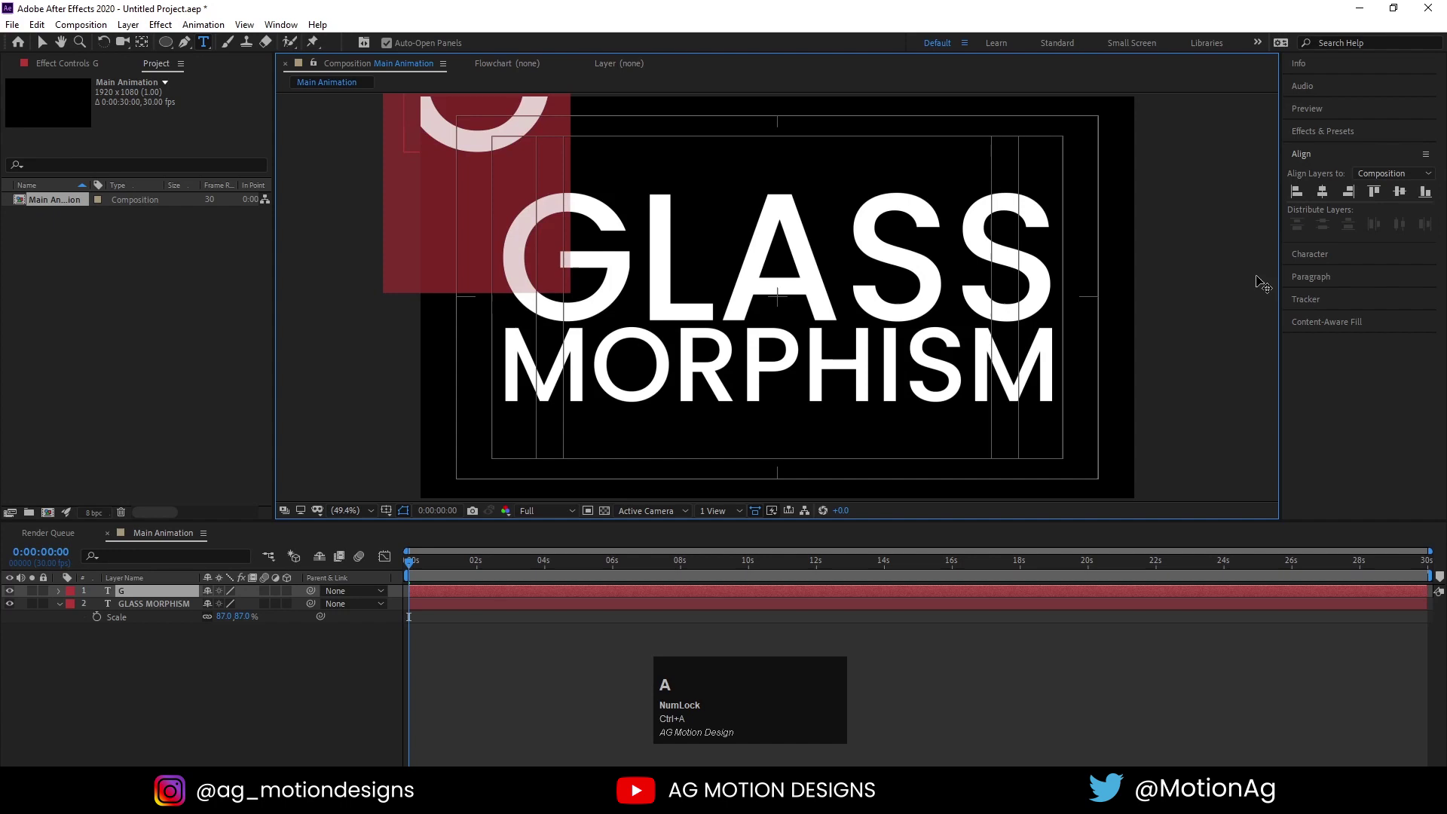
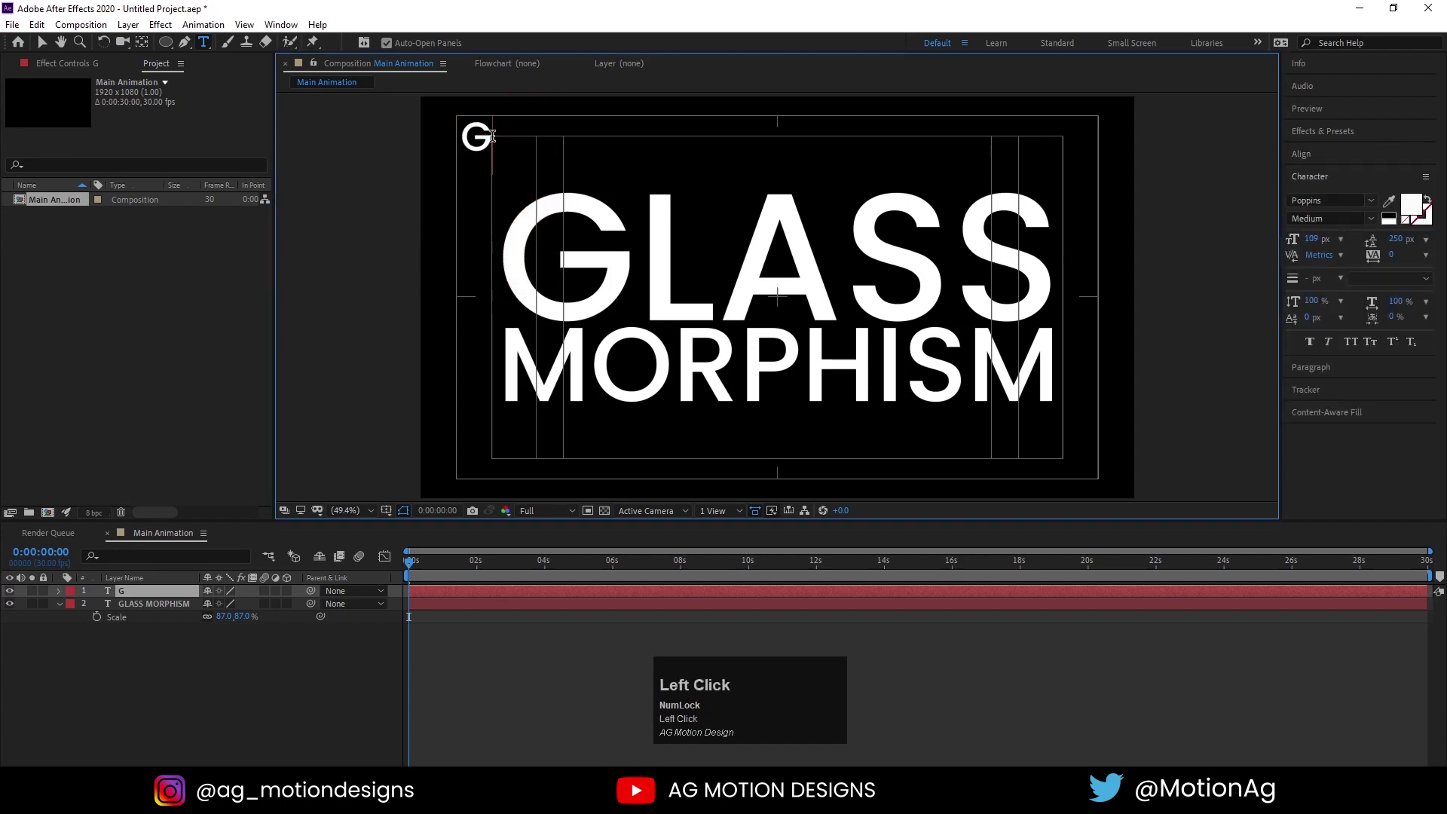
type("la")
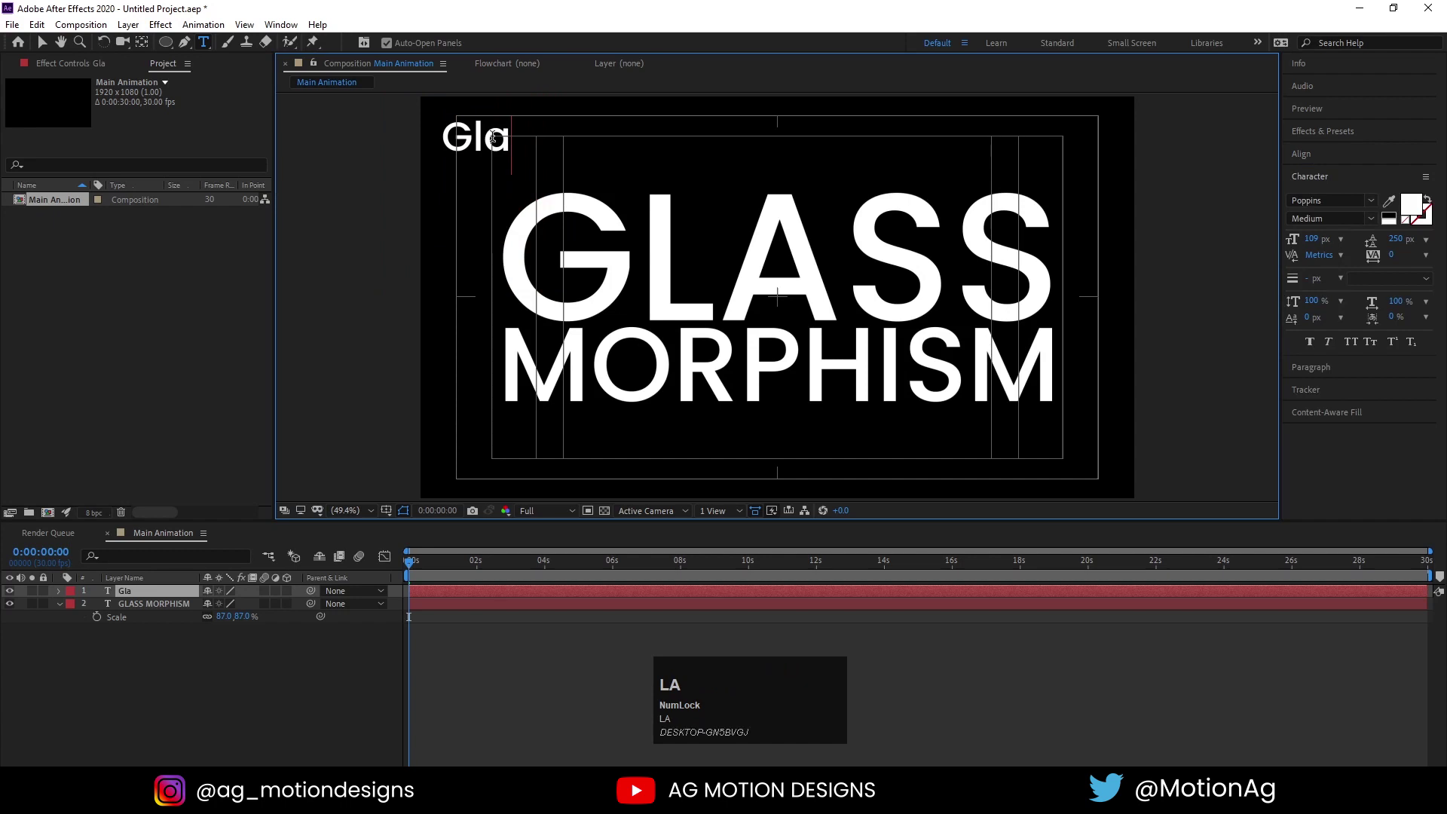
type("s")
key("space")
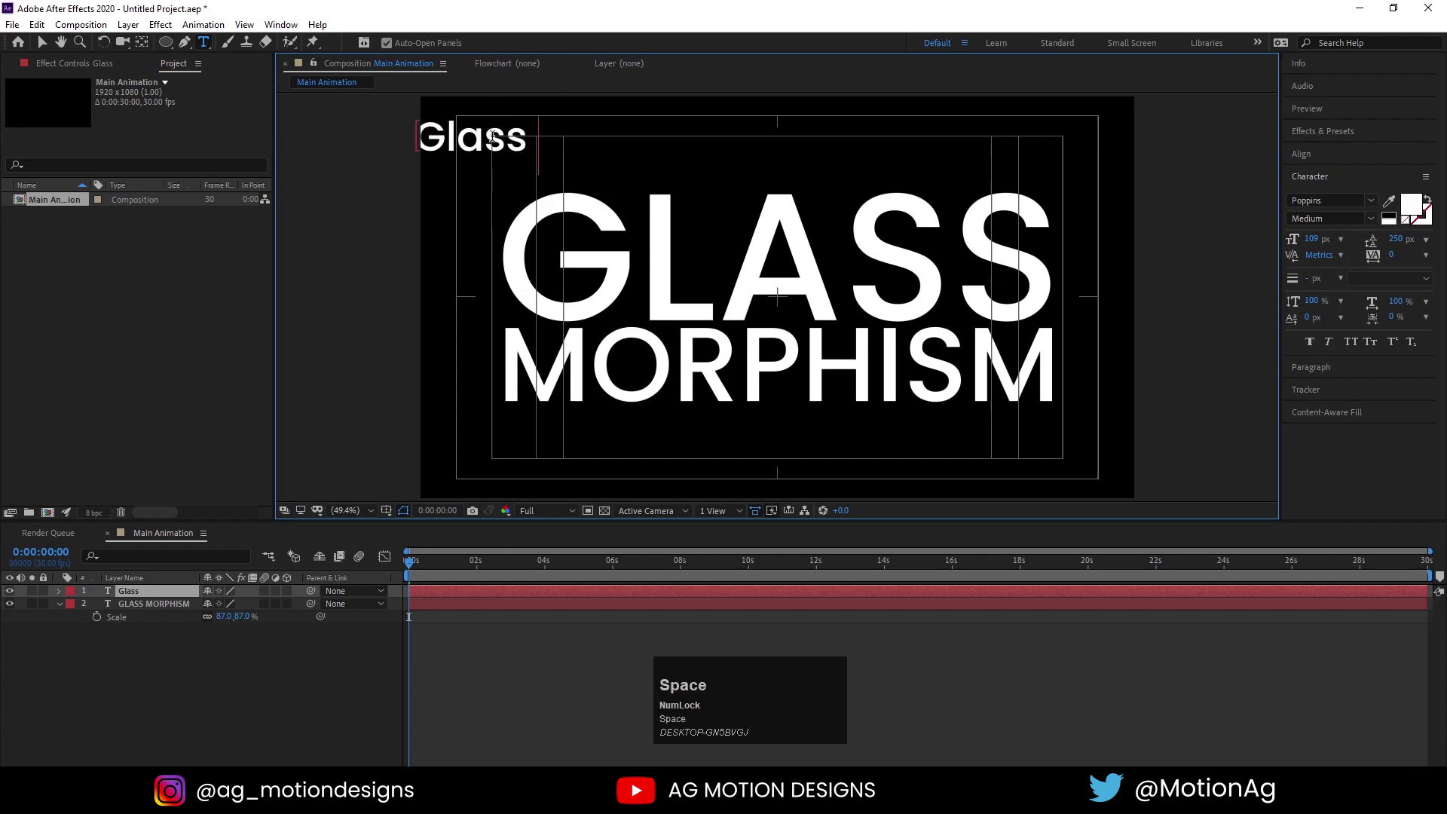
key("shift+m")
type("orphism")
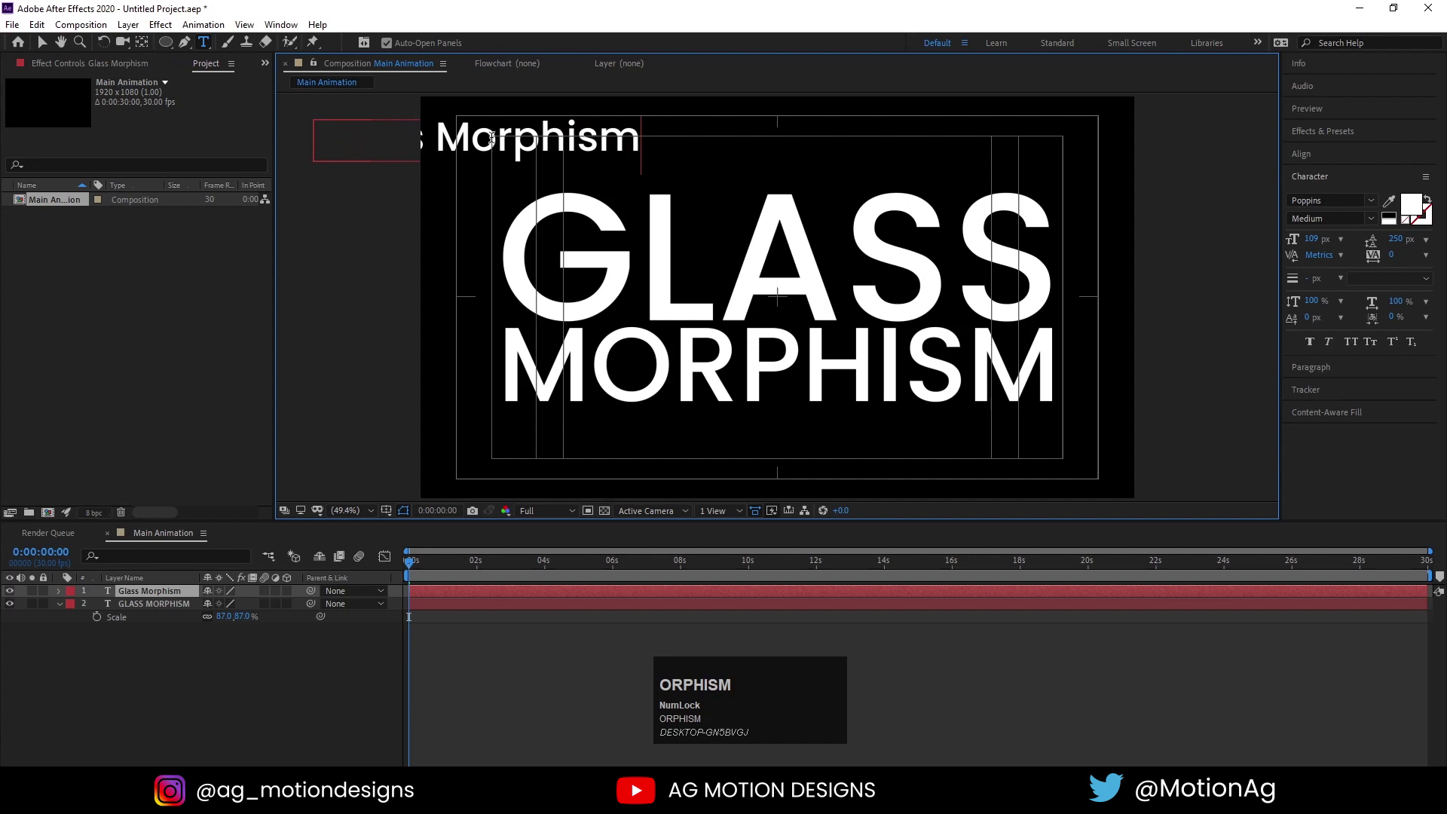
key("ctrl+a")
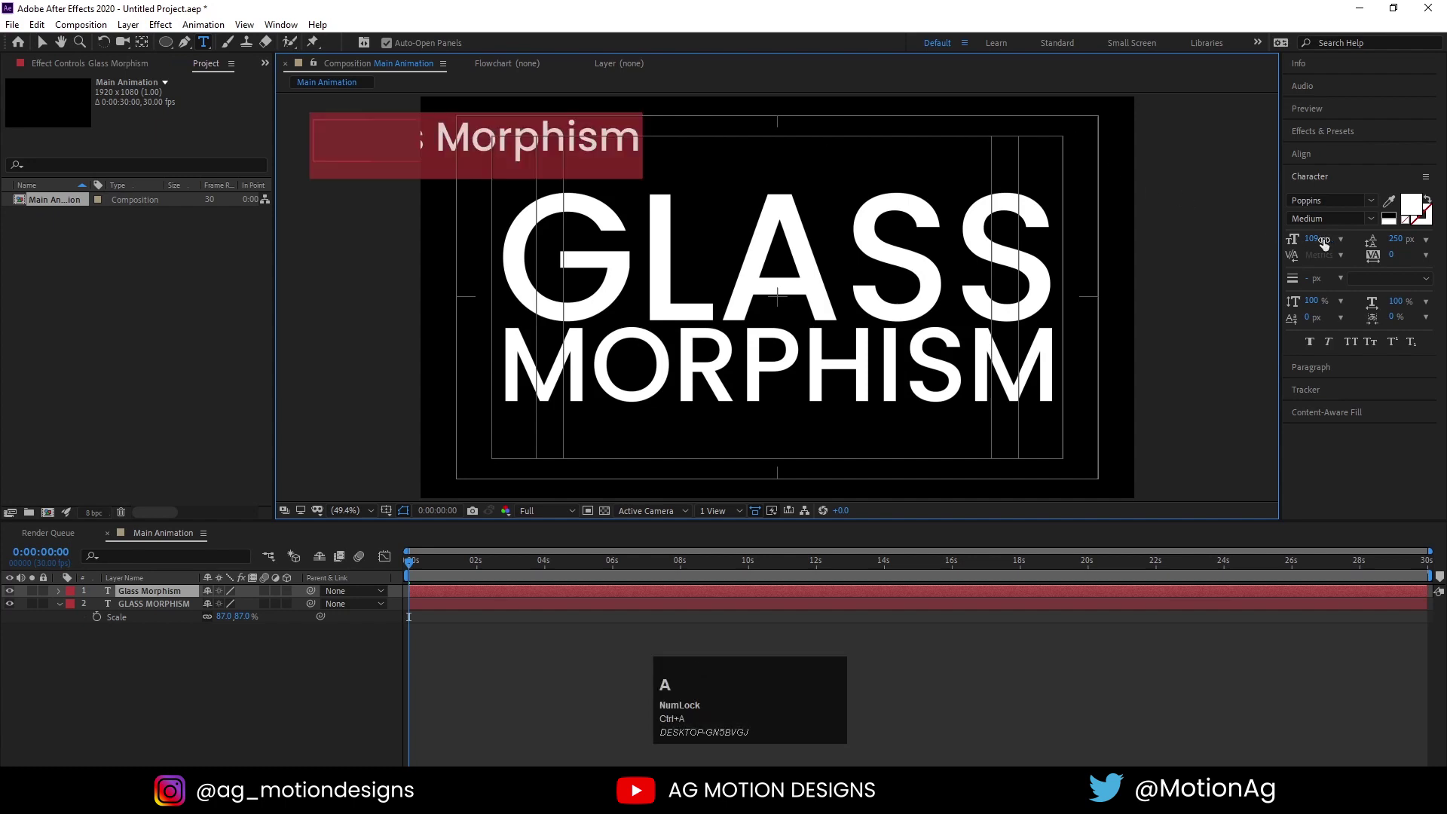
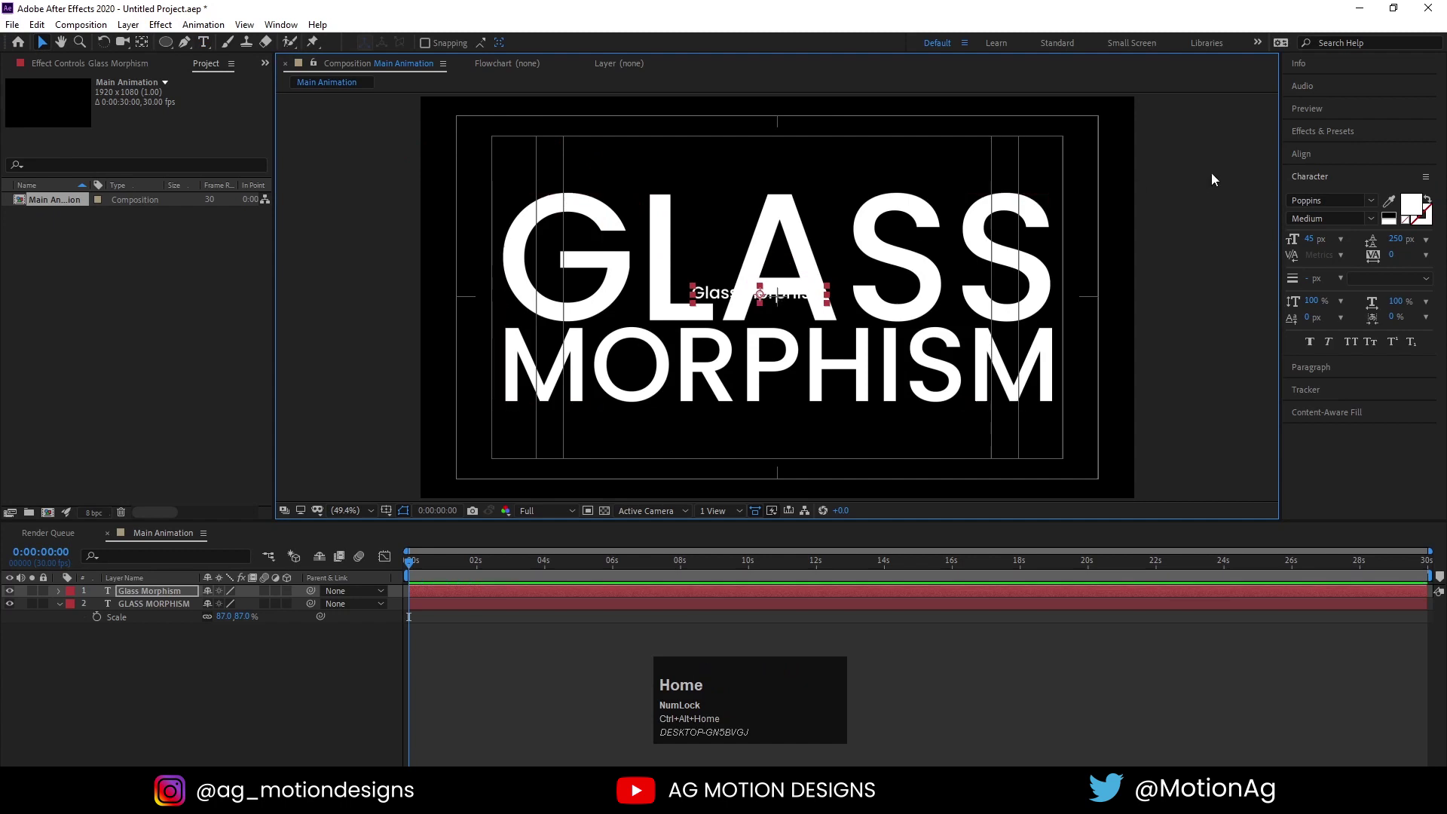
left_click(1322, 159)
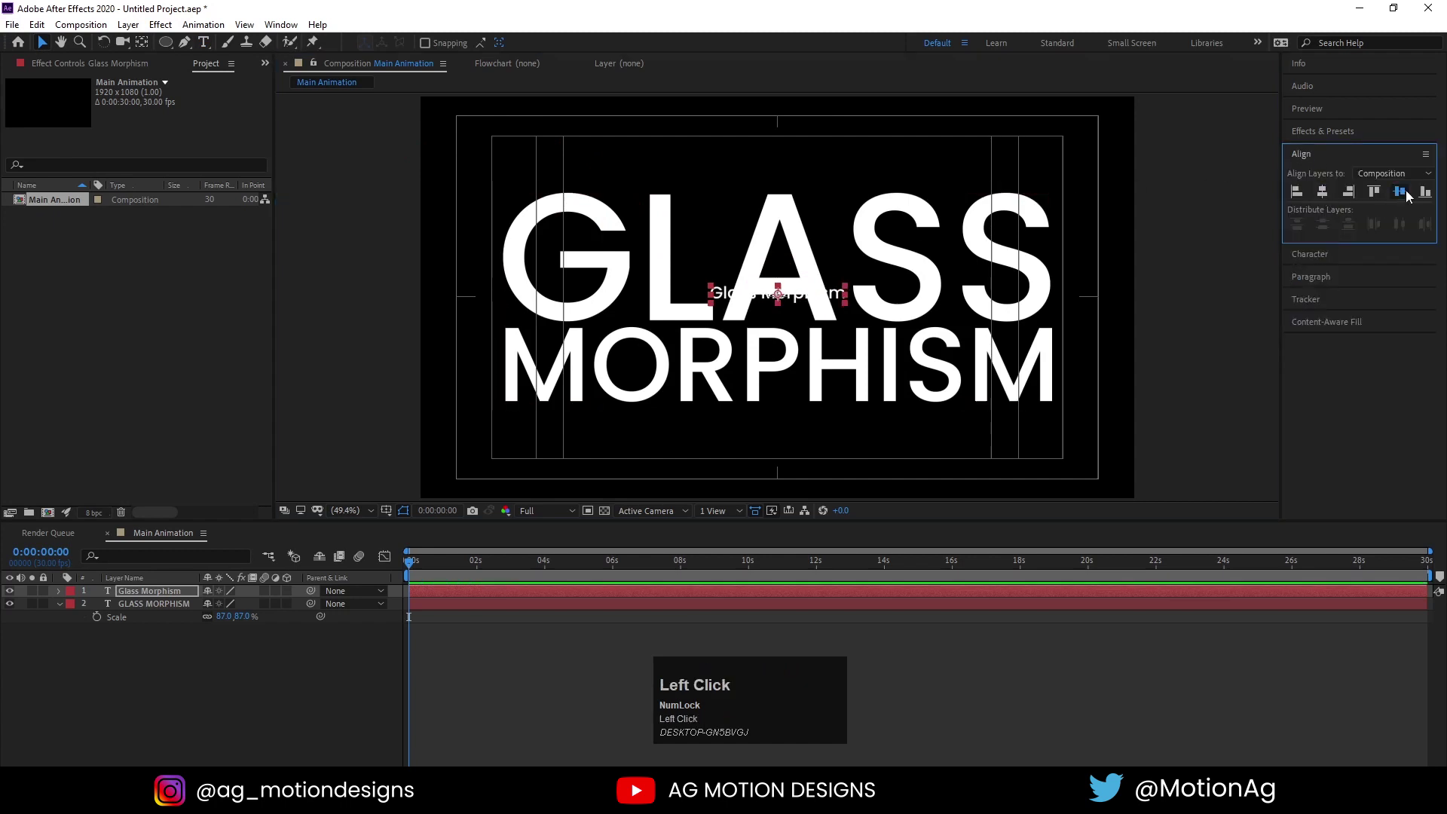
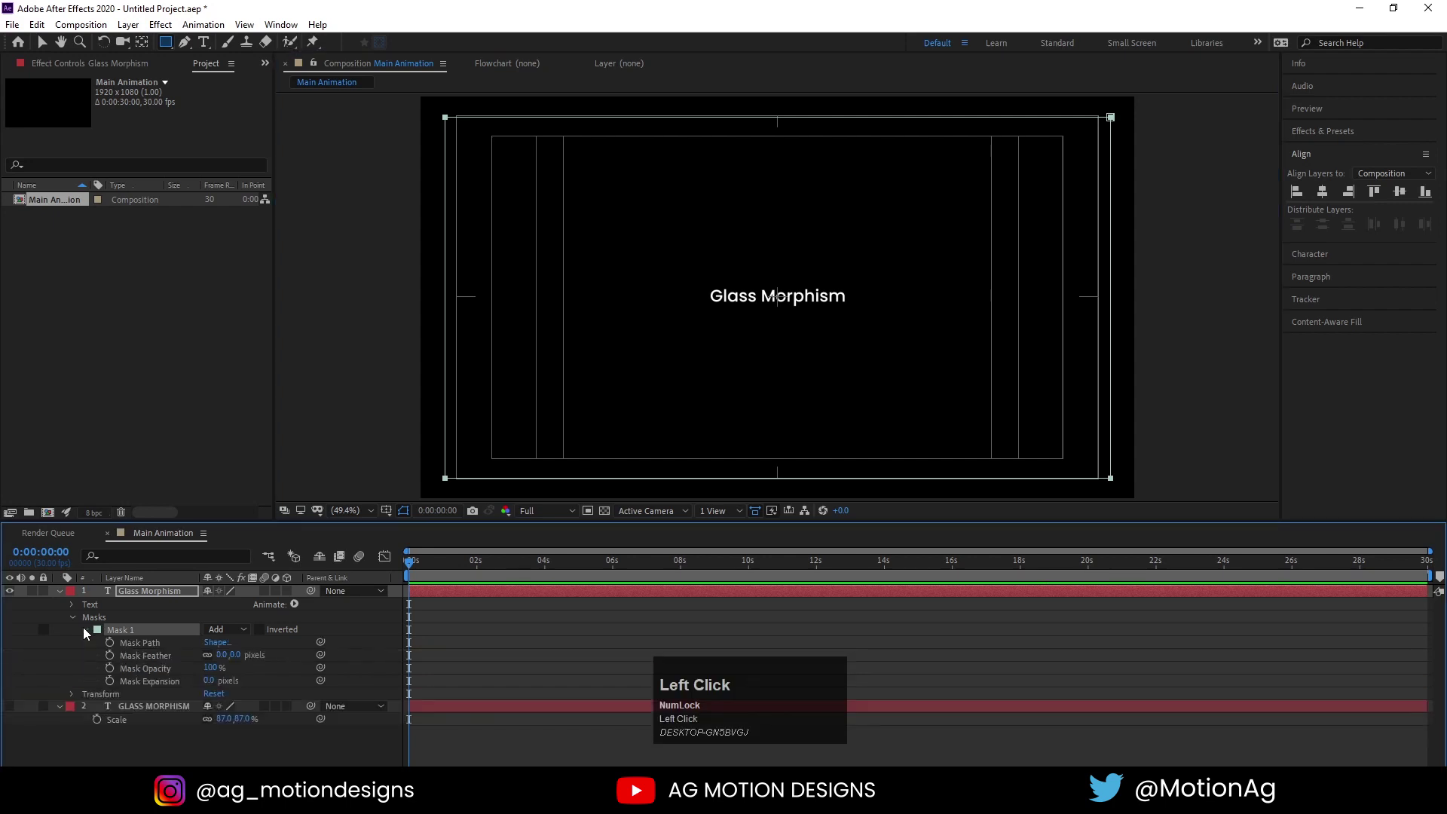
Reveal the text layer's properties so its Path can be set to Mask 1
left_click(77, 610)
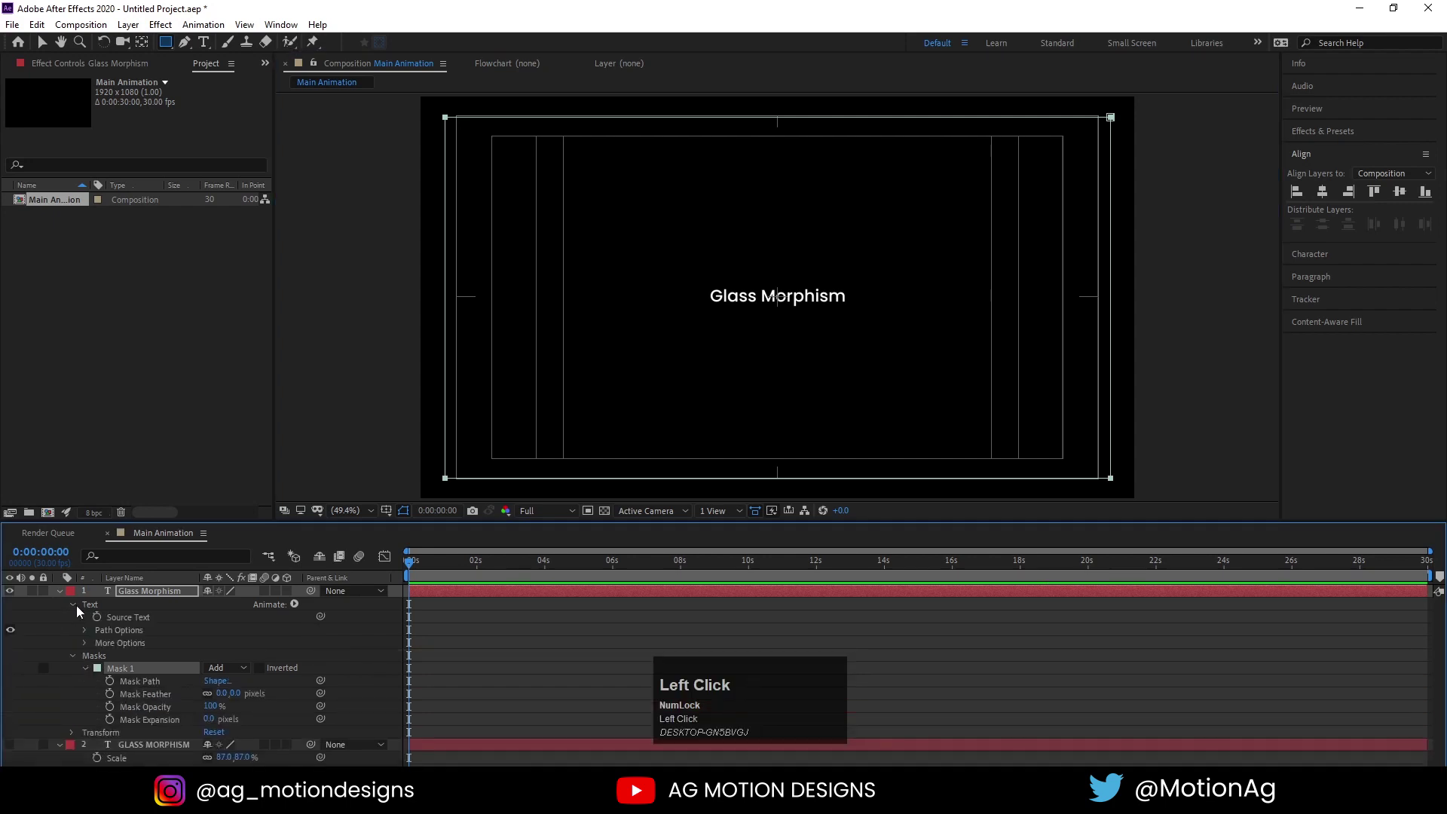
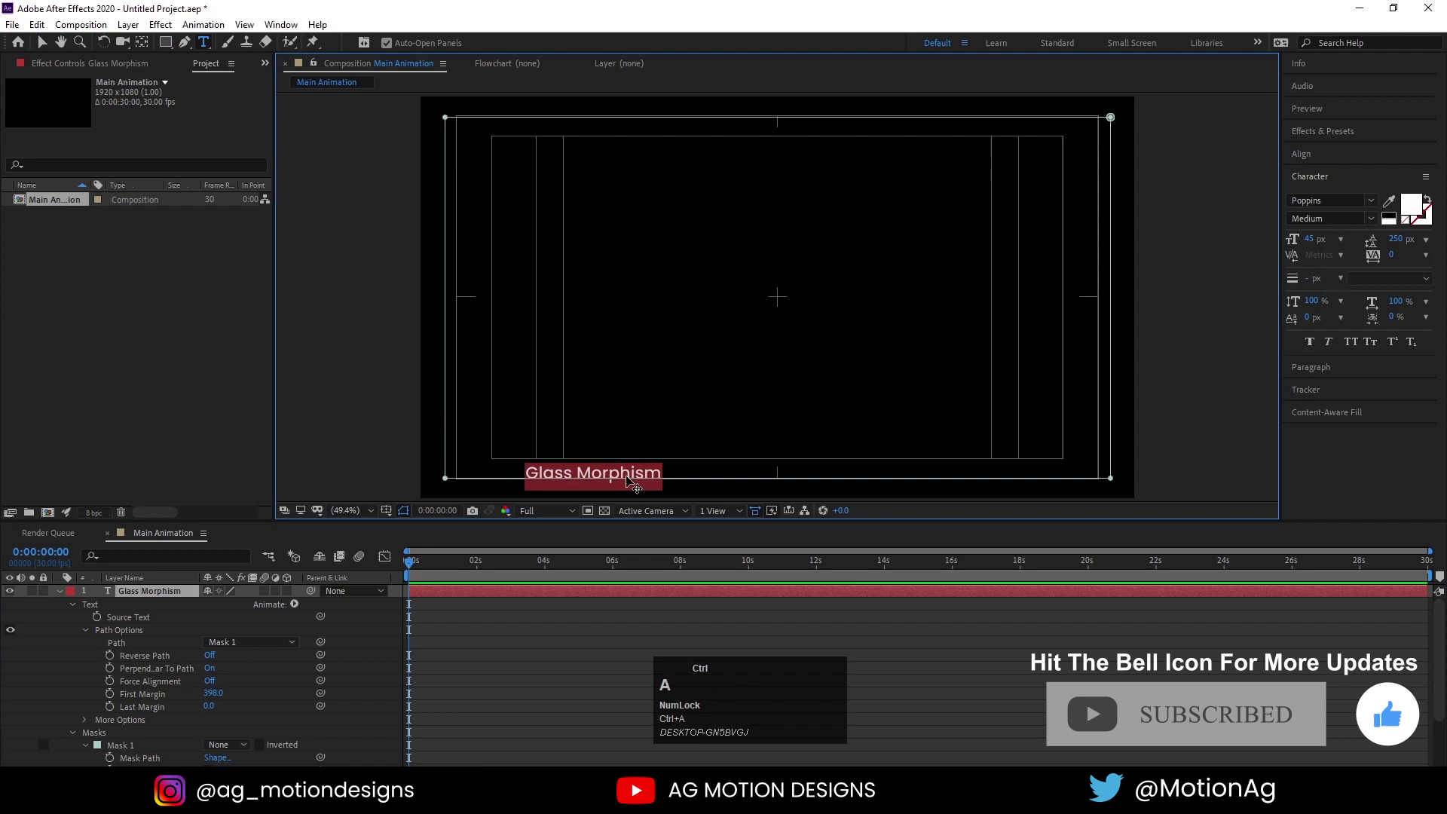
Paste Glass Morphism repeatedly until the text fills the rectangular border path
key("ctrl+c")
key("Right")
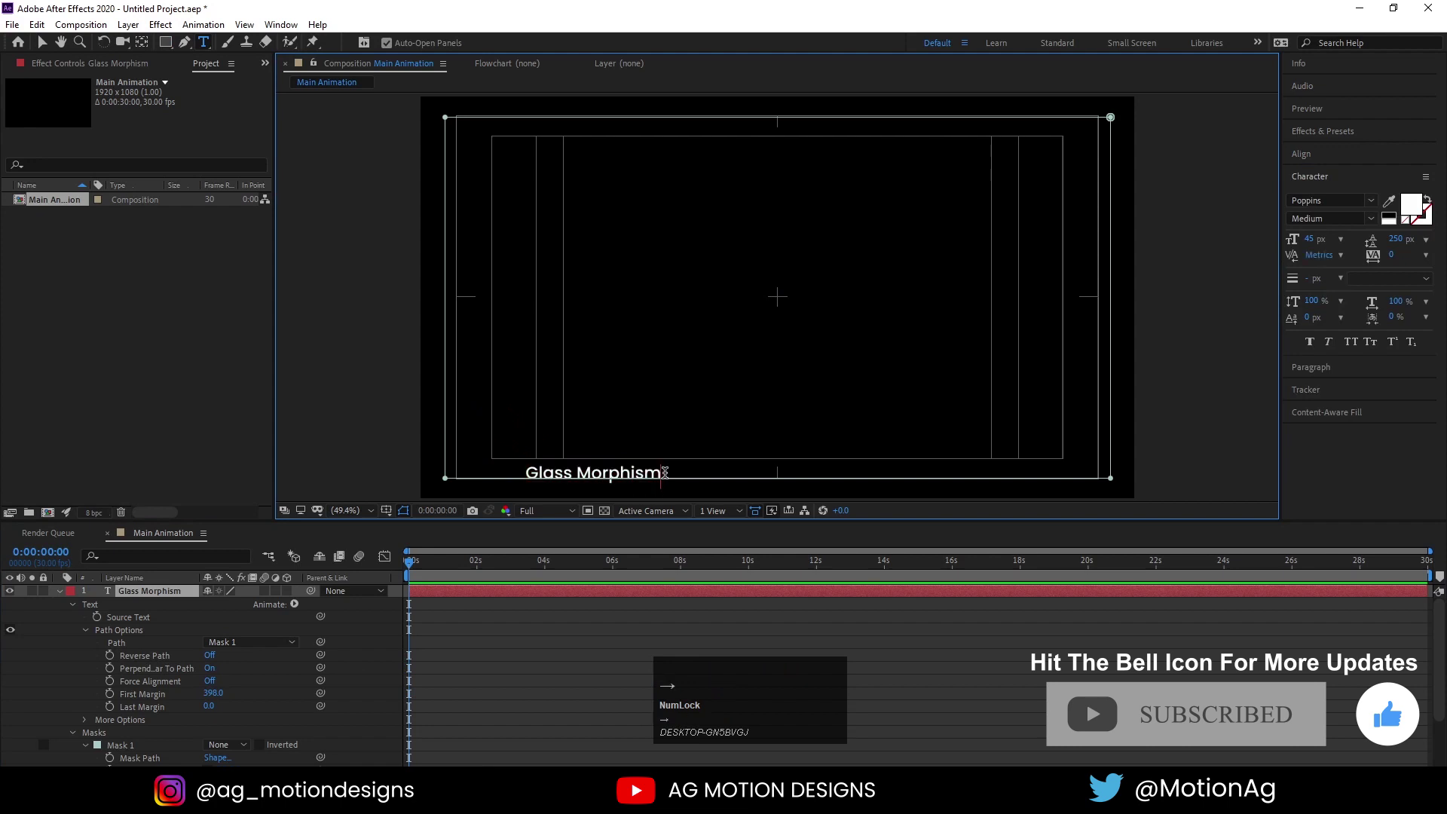
key("Tab")
key("ctrl+v")
key("Tab")
key("ctrl+v")
key("Tab")
key("ctrl+v")
key("Tab")
key("ctrl+v")
key("Tab")
key("ctrl+v")
key("Tab")
key("ctrl+v")
key("Tab")
key("ctrl+v")
key("Tab")
key("ctrl+v")
key("Tab")
key("ctrl+v")
key("Tab")
key("ctrl+v")
key("Tab")
key("ctrl+v")
key("Tab")
key("ctrl+v")
key("Tab")
key("ctrl+v")
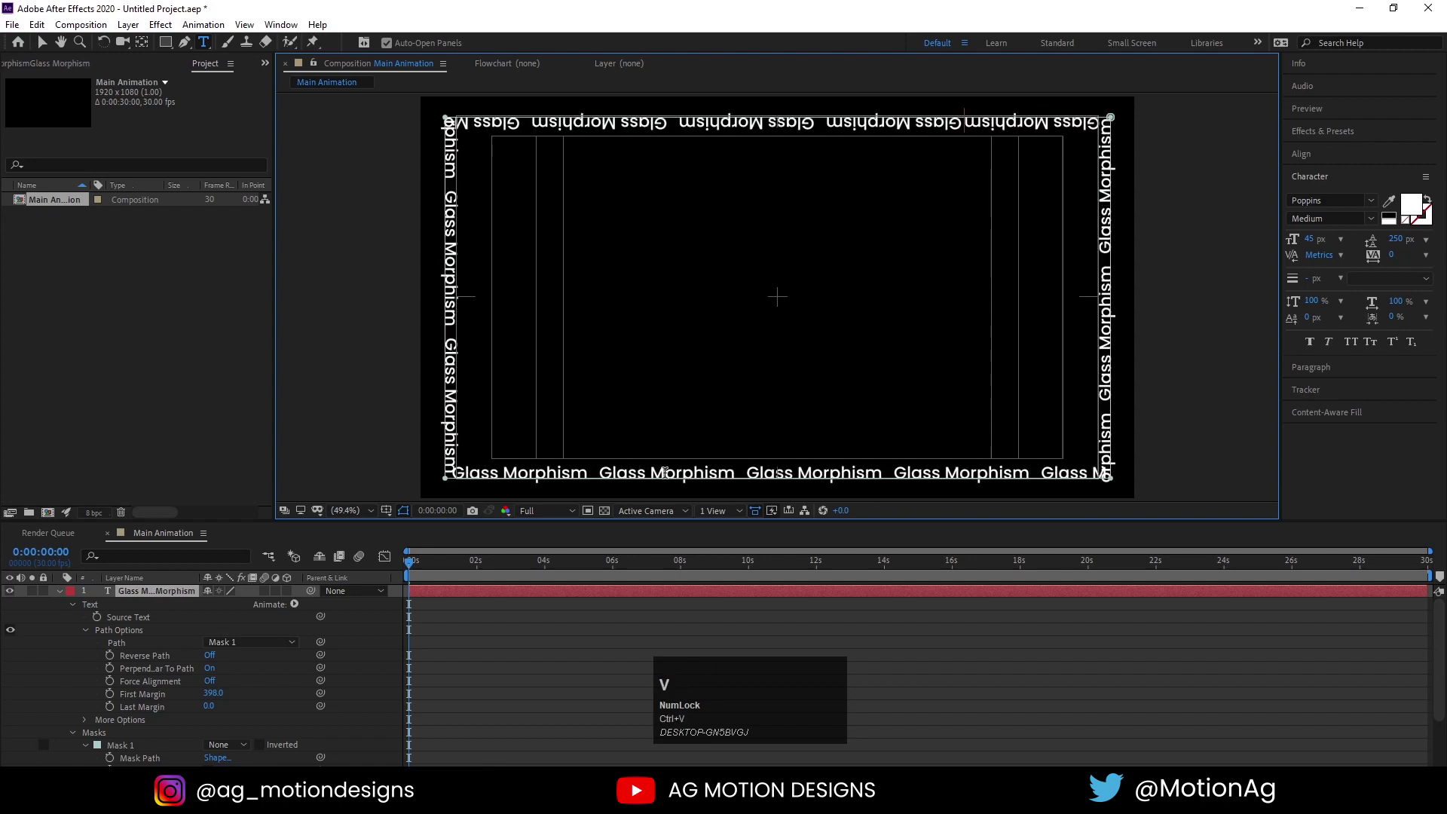
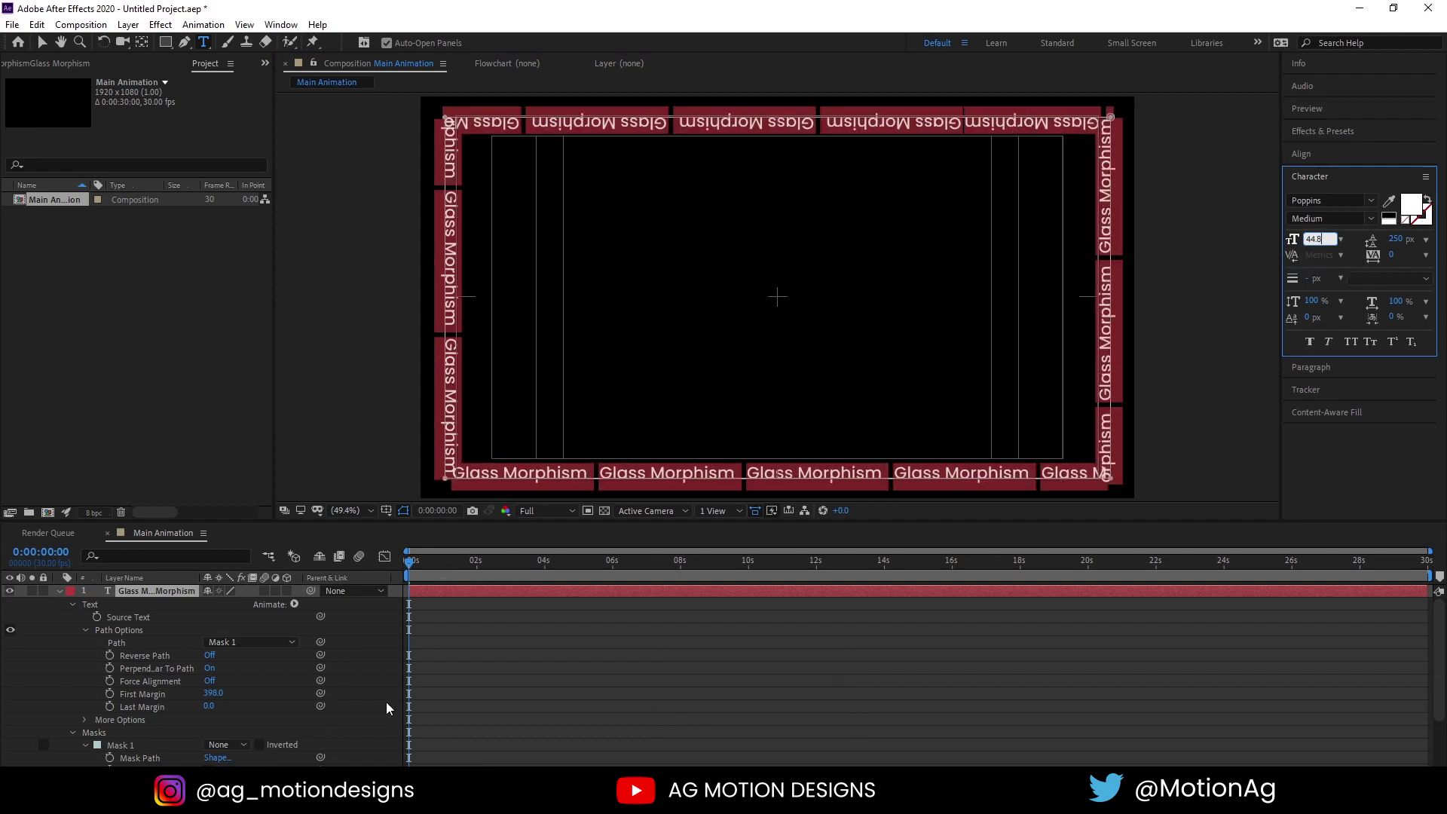
Keyframe First Margin from 0 so the border text slides along the path
left_click_drag(423, 695, 216, 694)
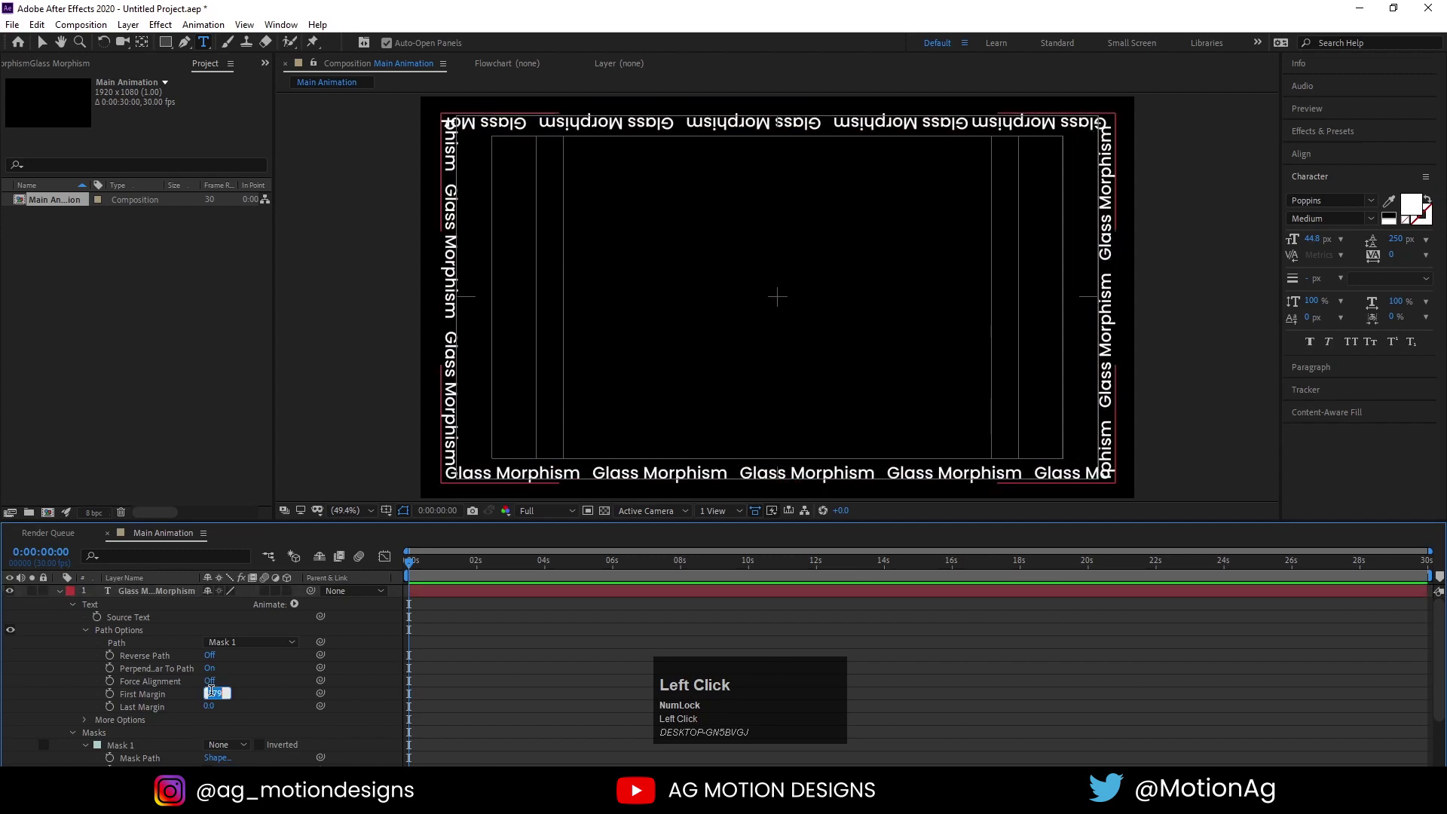
key("Return")
left_click(118, 701)
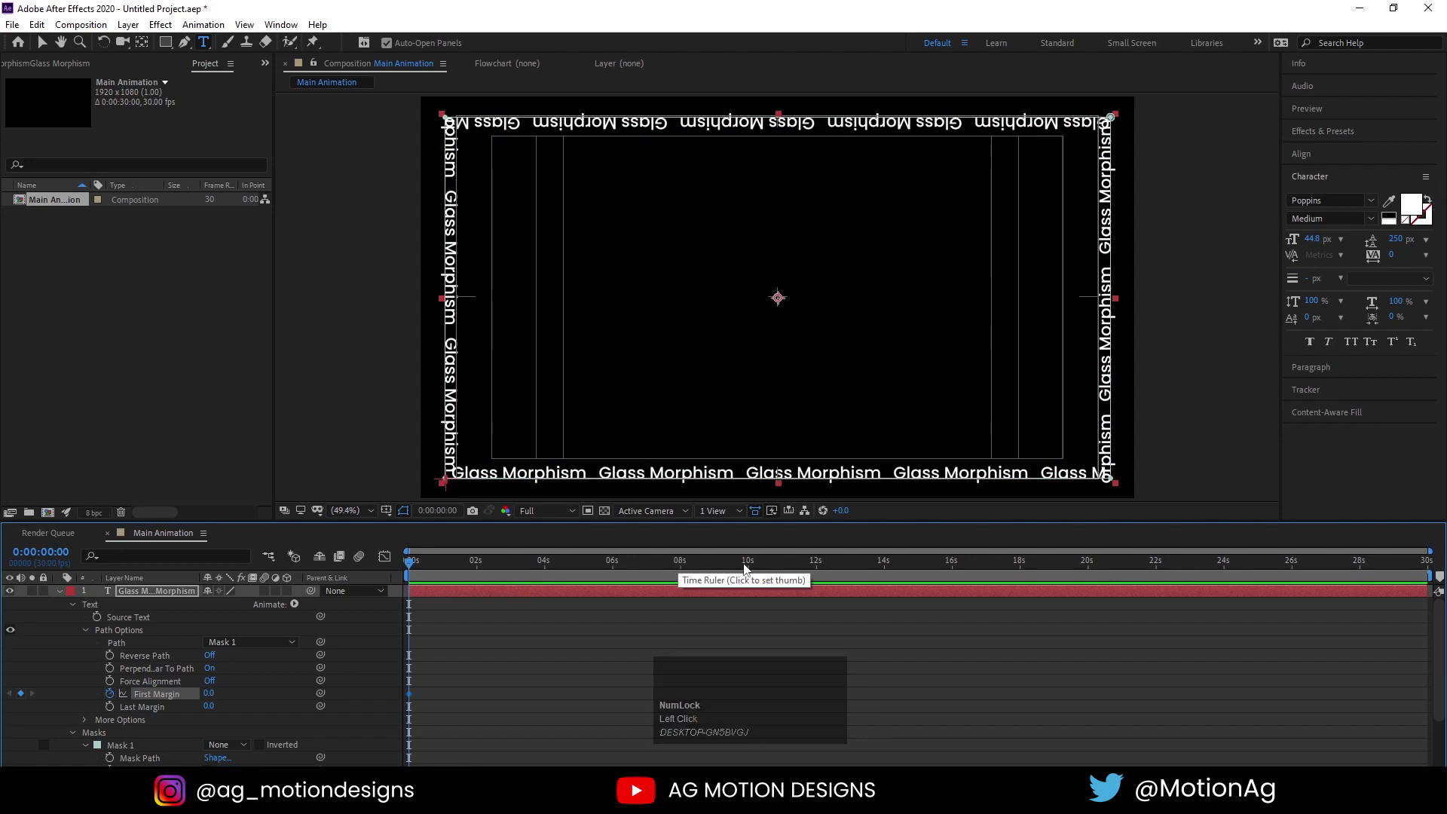
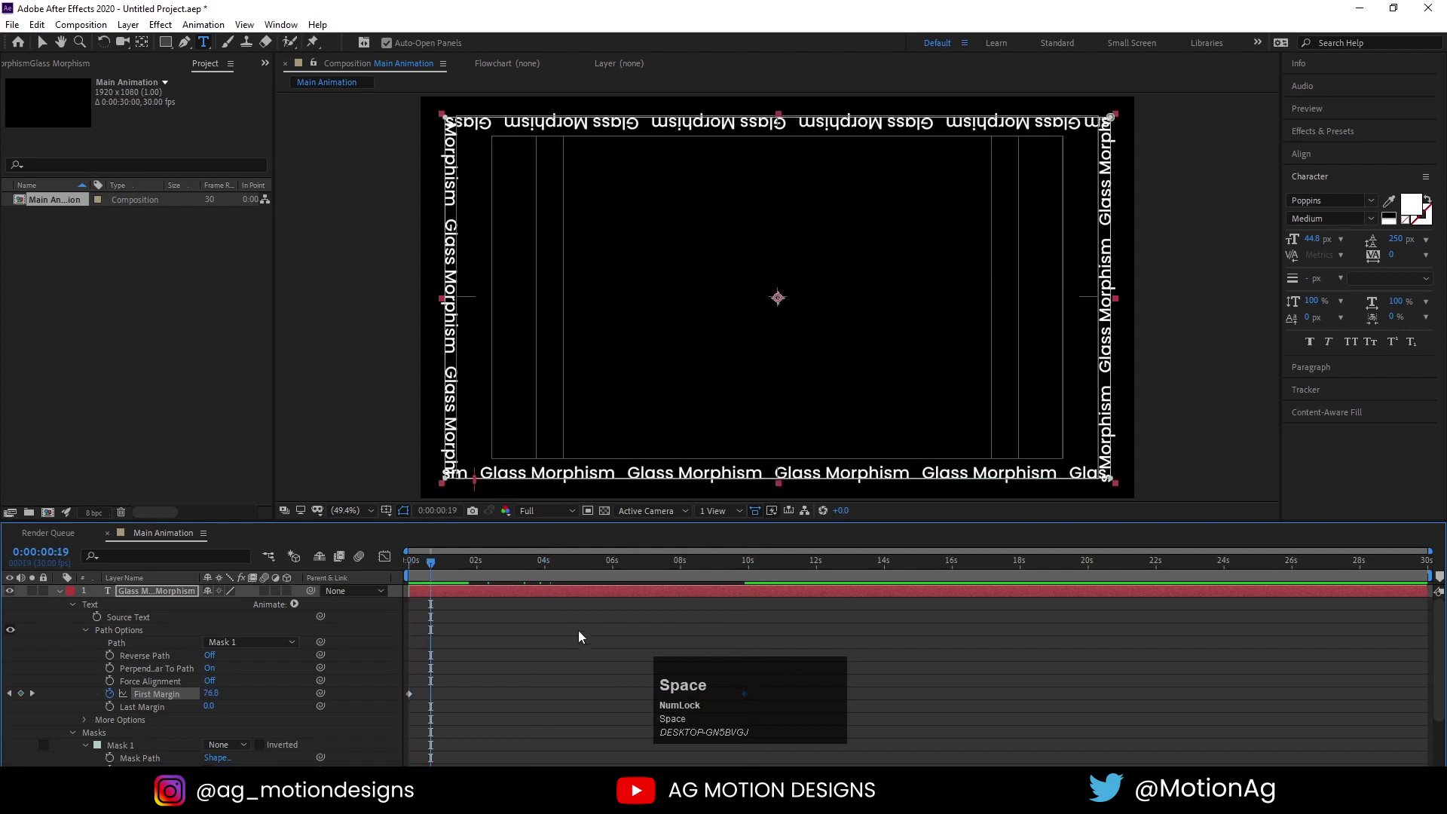
left_click(425, 573)
key("space")
key("k")
left_click_drag(216, 699, 430, 568)
Collapse the layers, show the large GLASS MORPHISM title again and preview the animation
key("space")
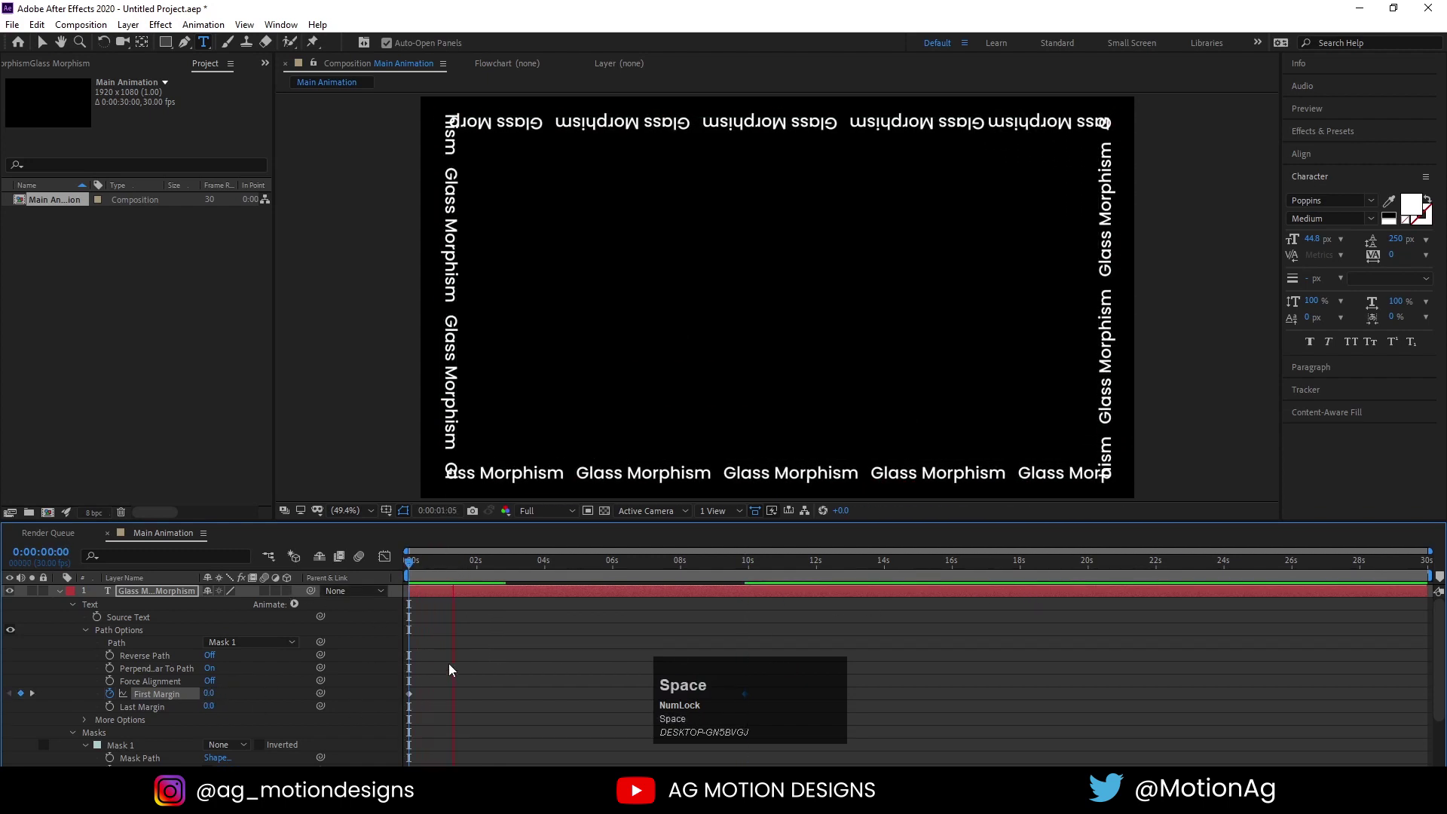
left_click(455, 668)
key("u")
type("uu")
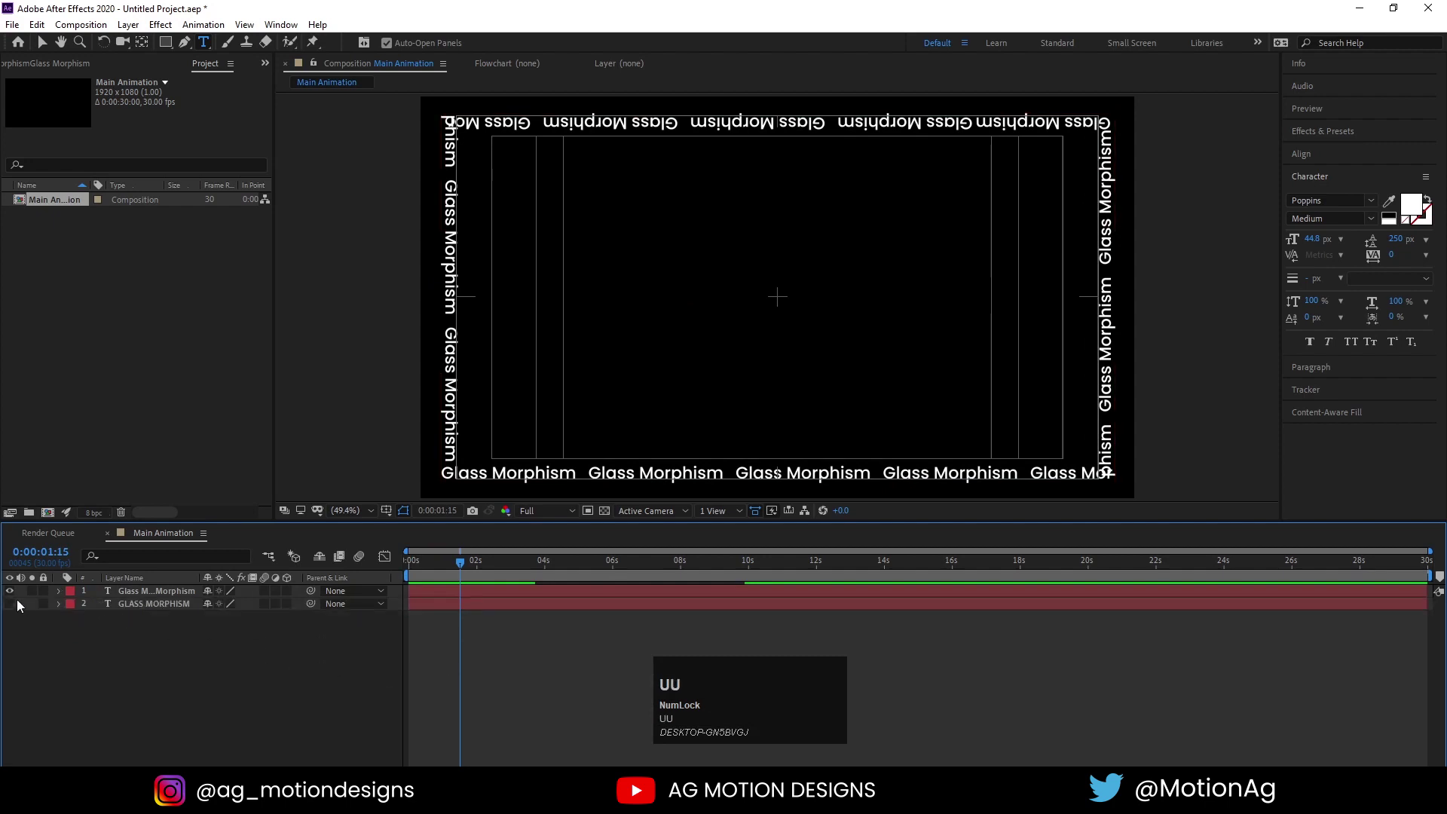
left_click(13, 607)
key("space")
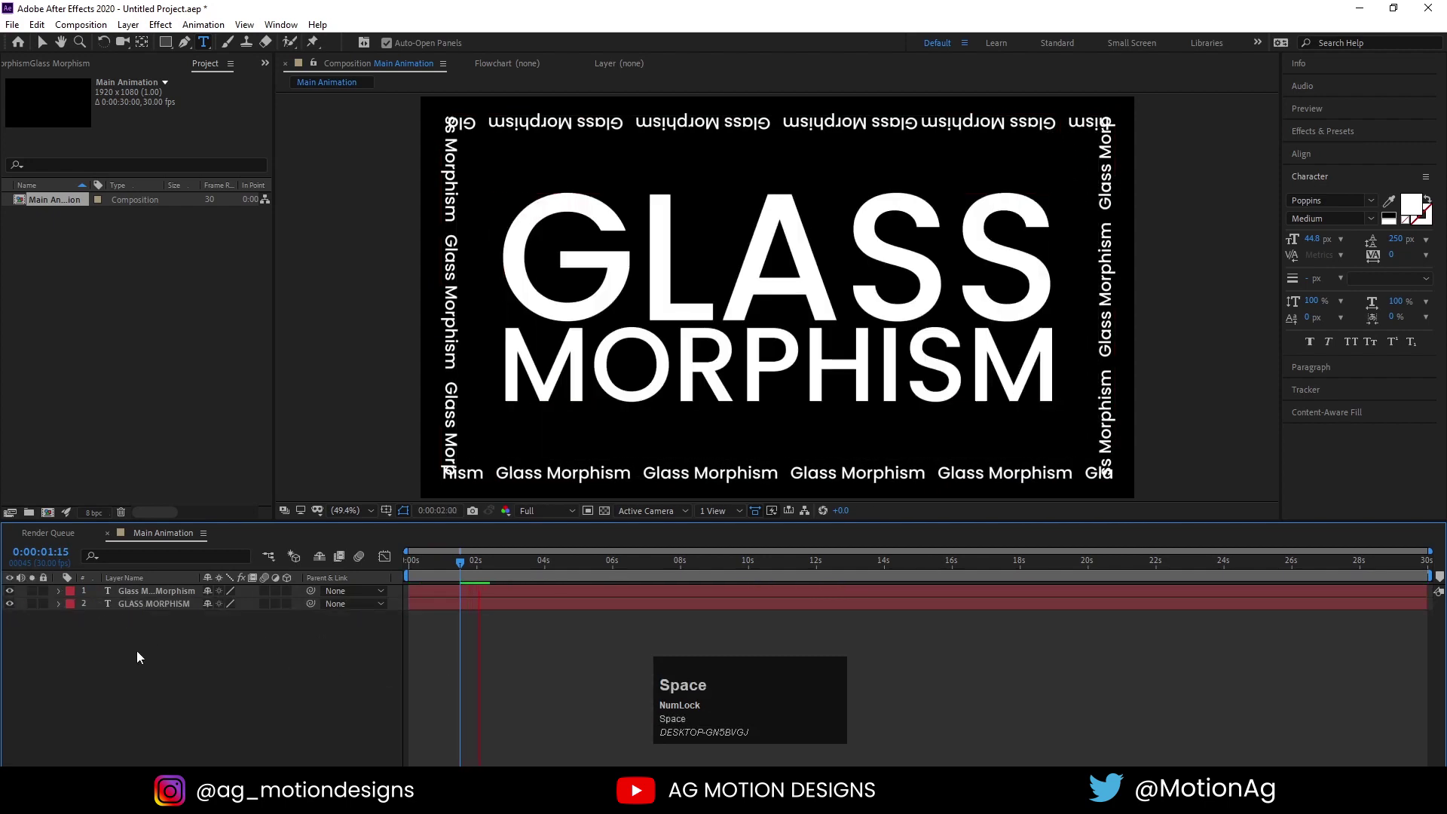
left_click(413, 575)
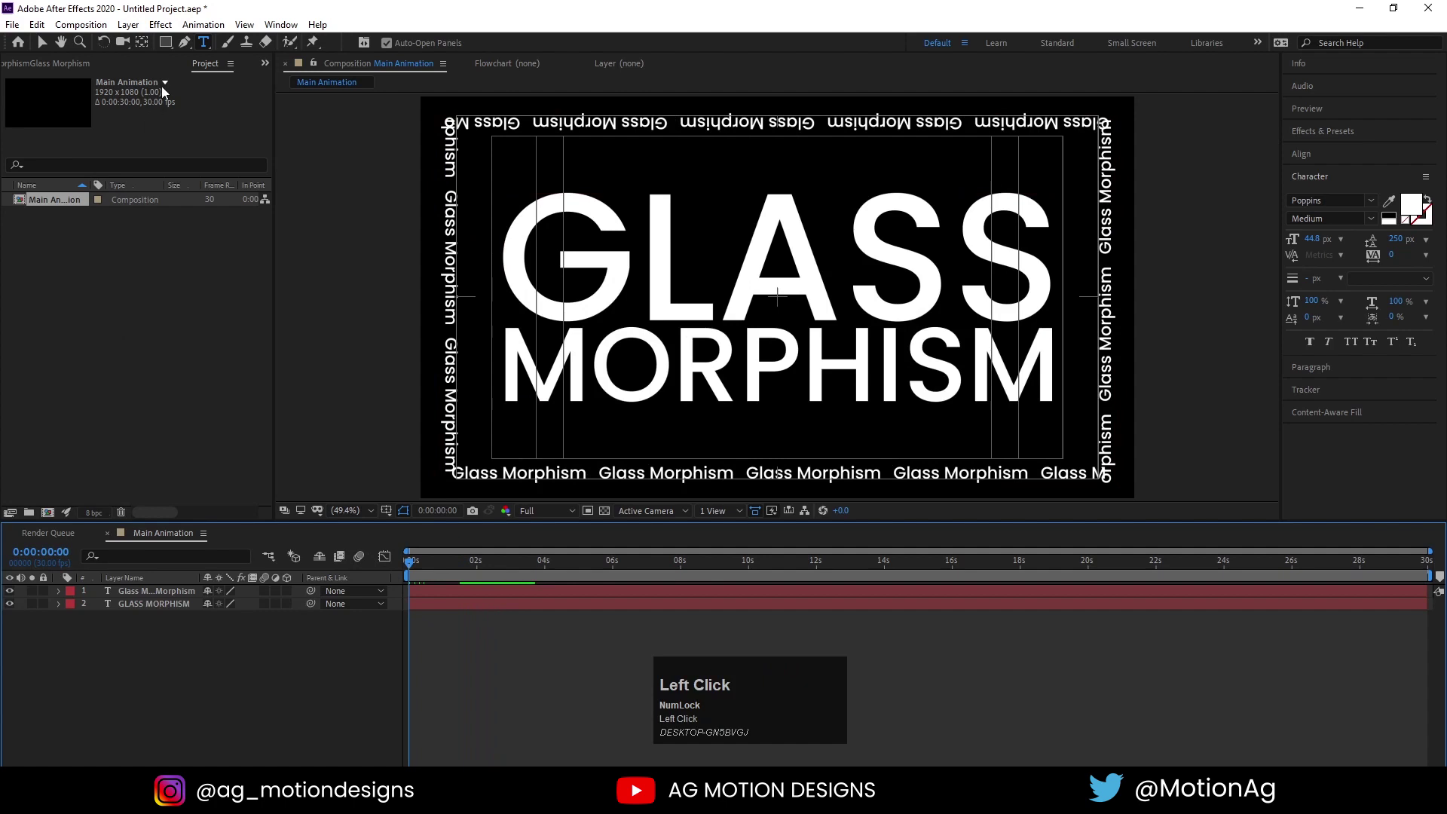
Add an adjustment layer and search the effects library for blur
right_click(276, 652)
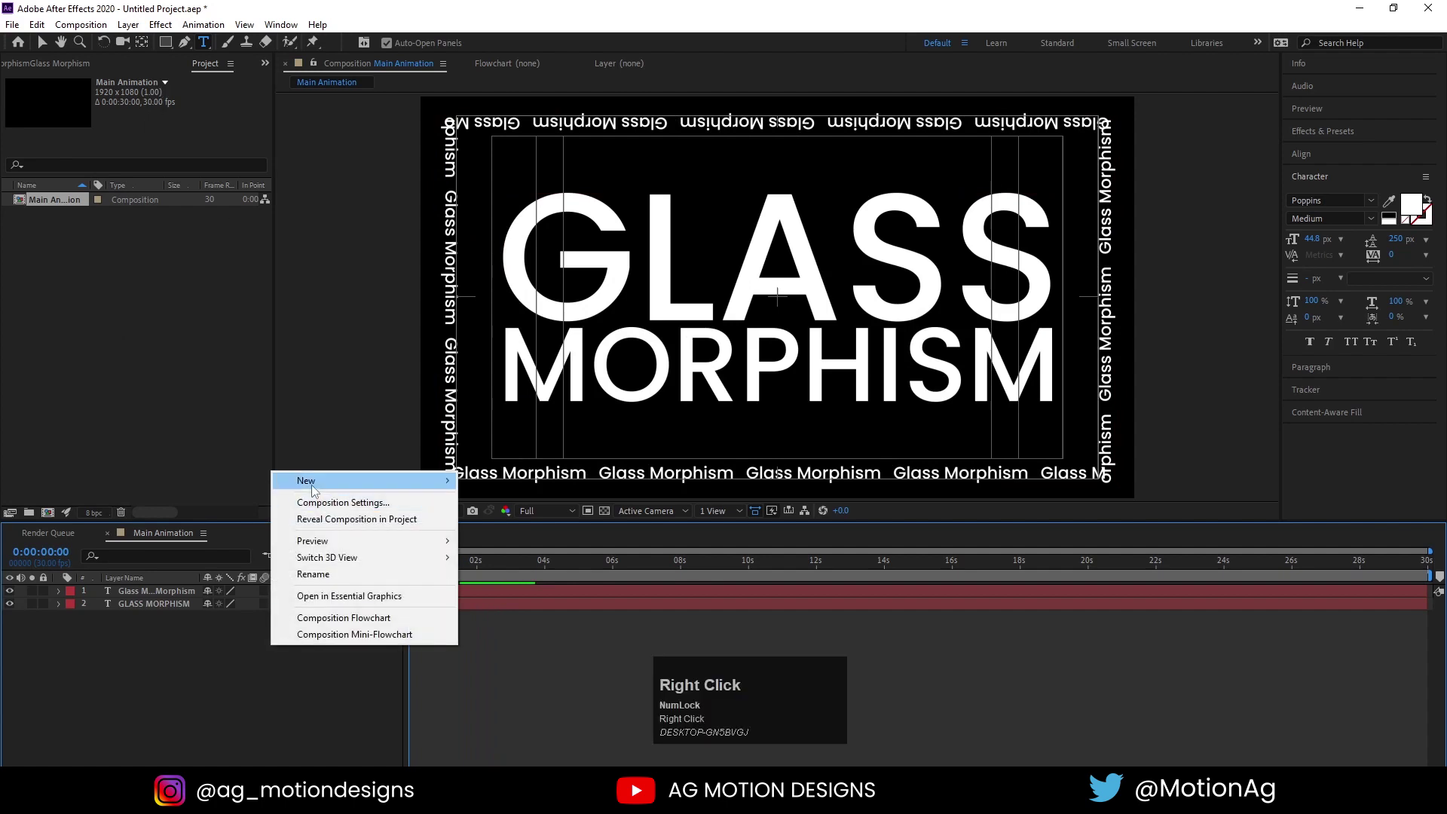
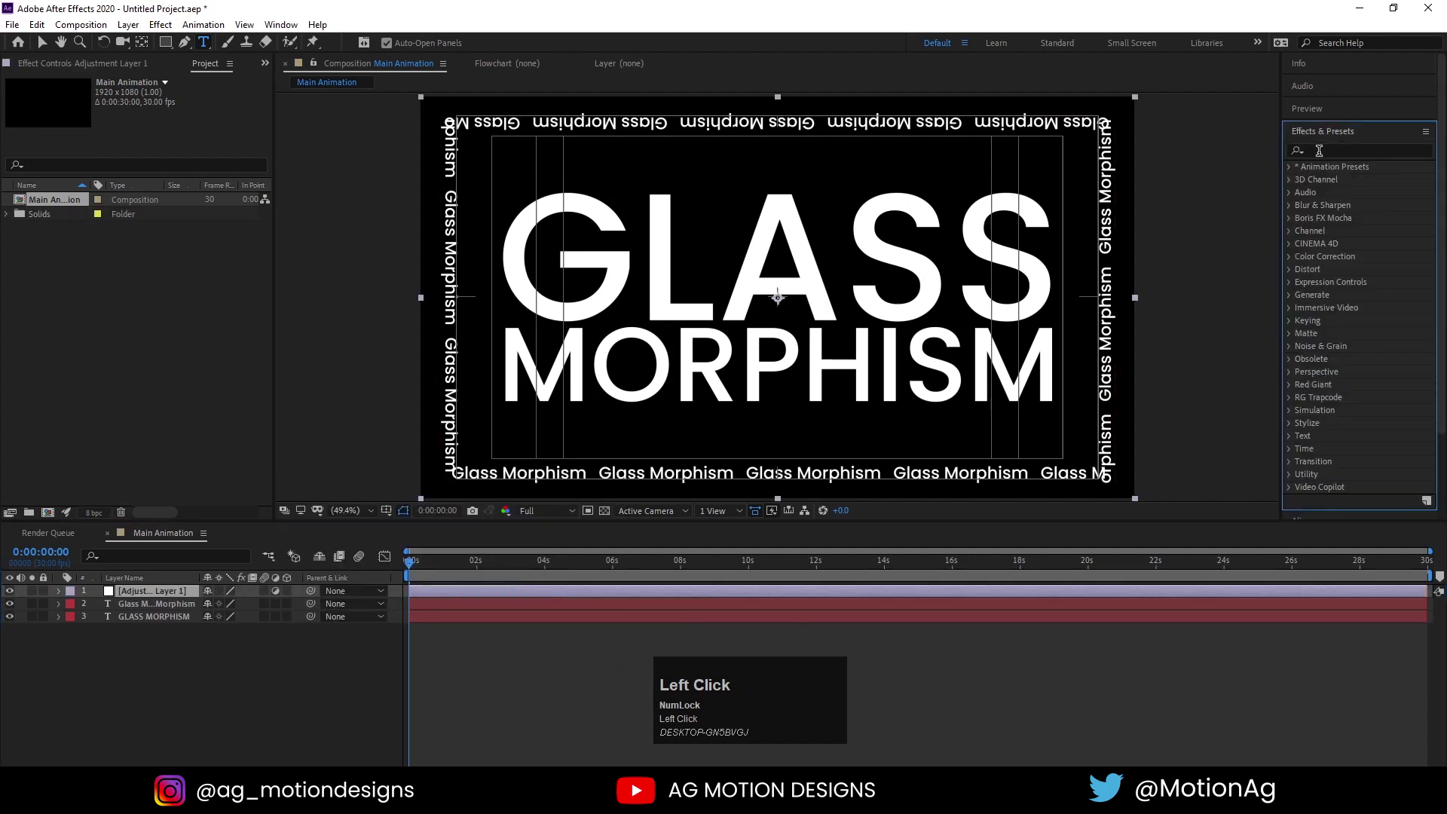
type("blue")
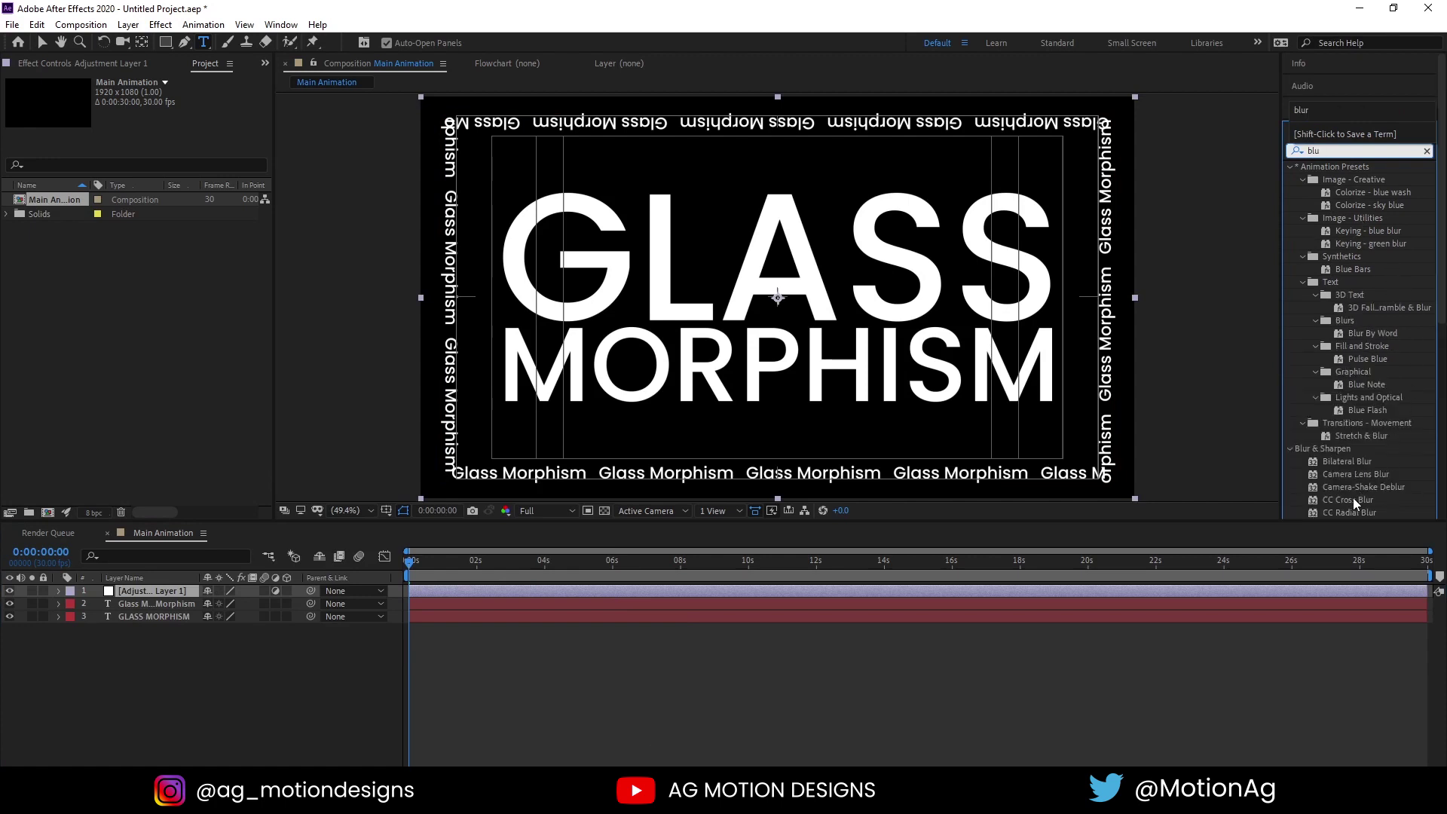
key("r")
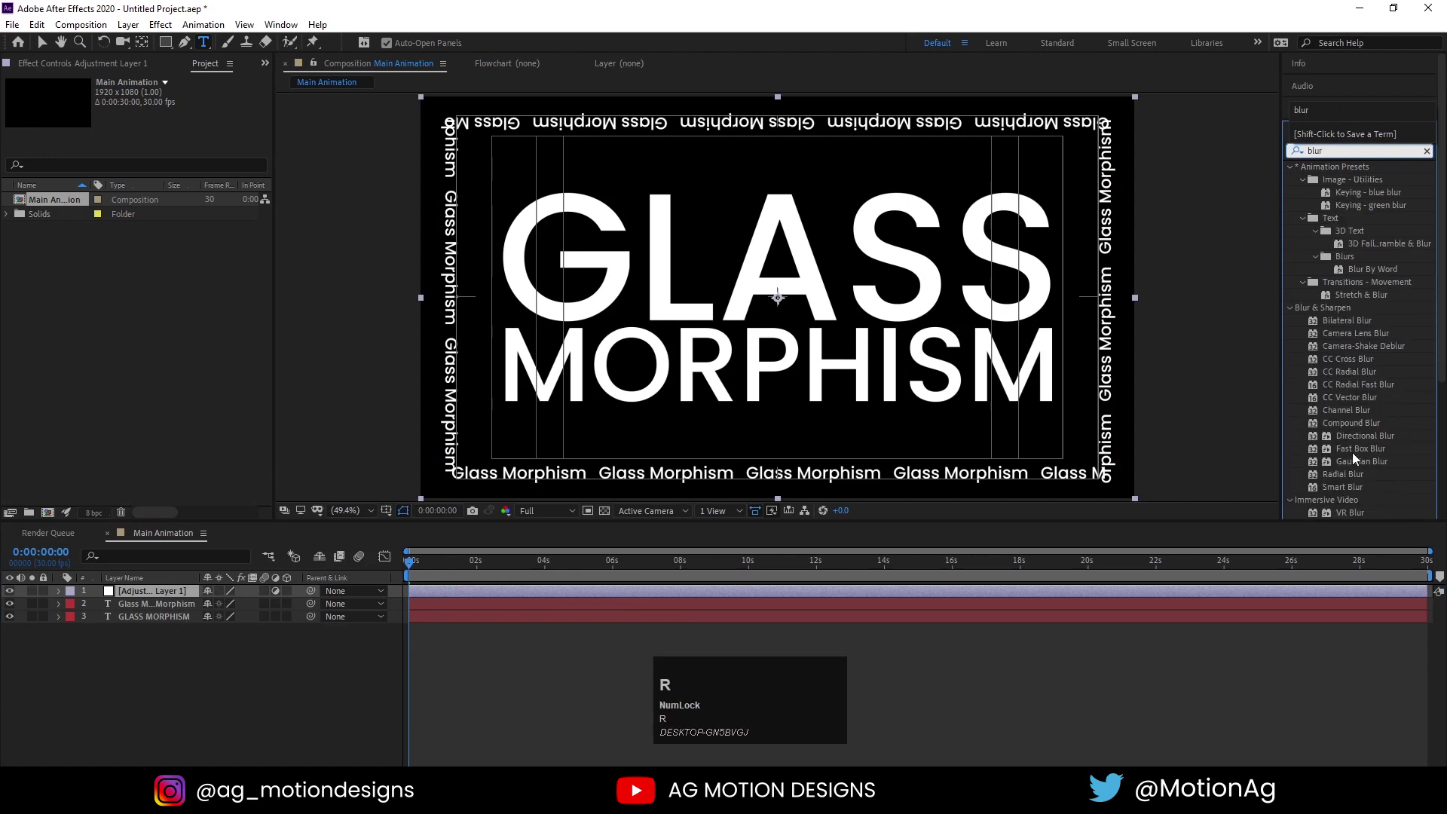
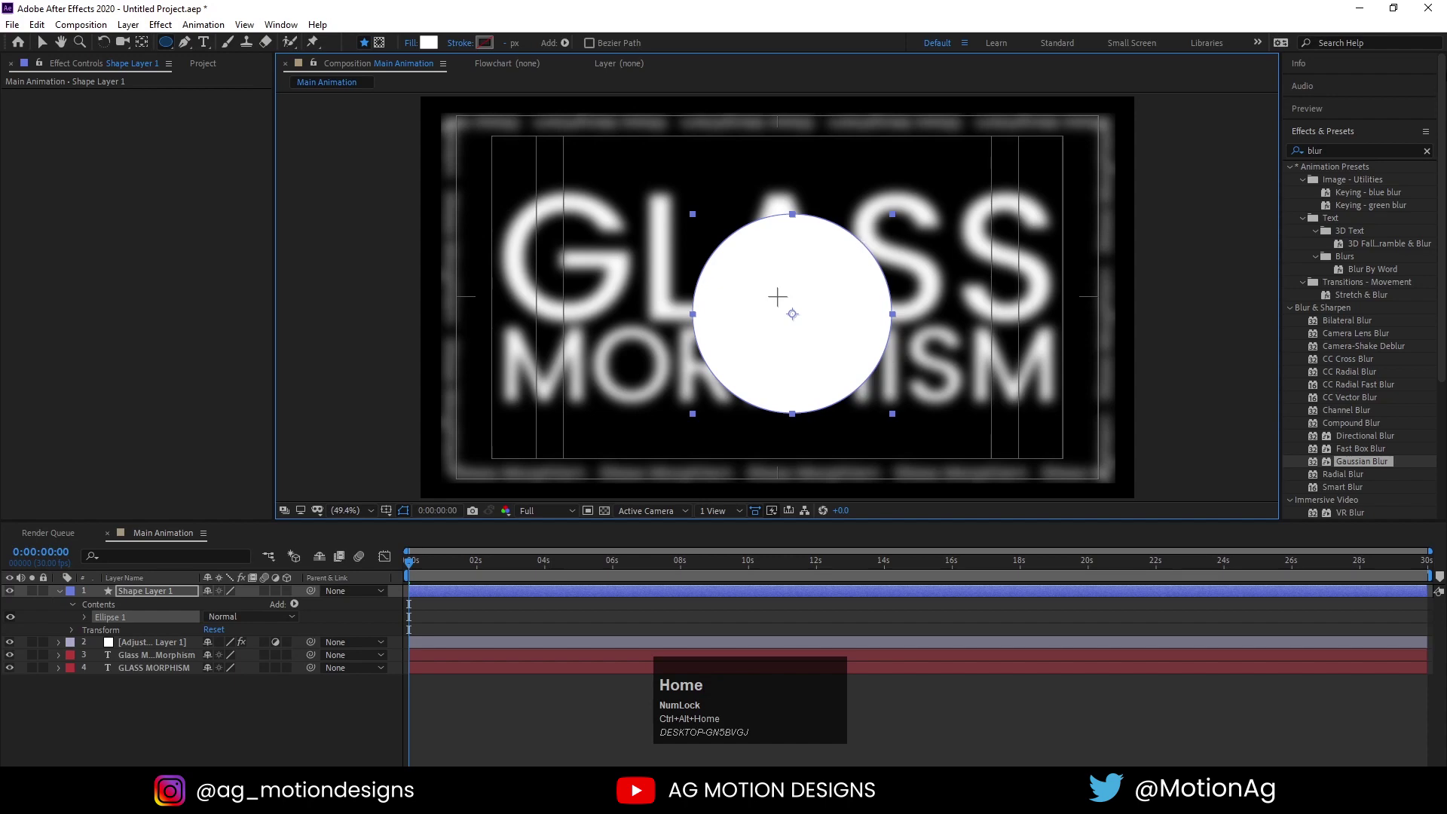
Centre the circle and set the adjustment layer's track matte to Alpha Matte from it
left_click(1329, 133)
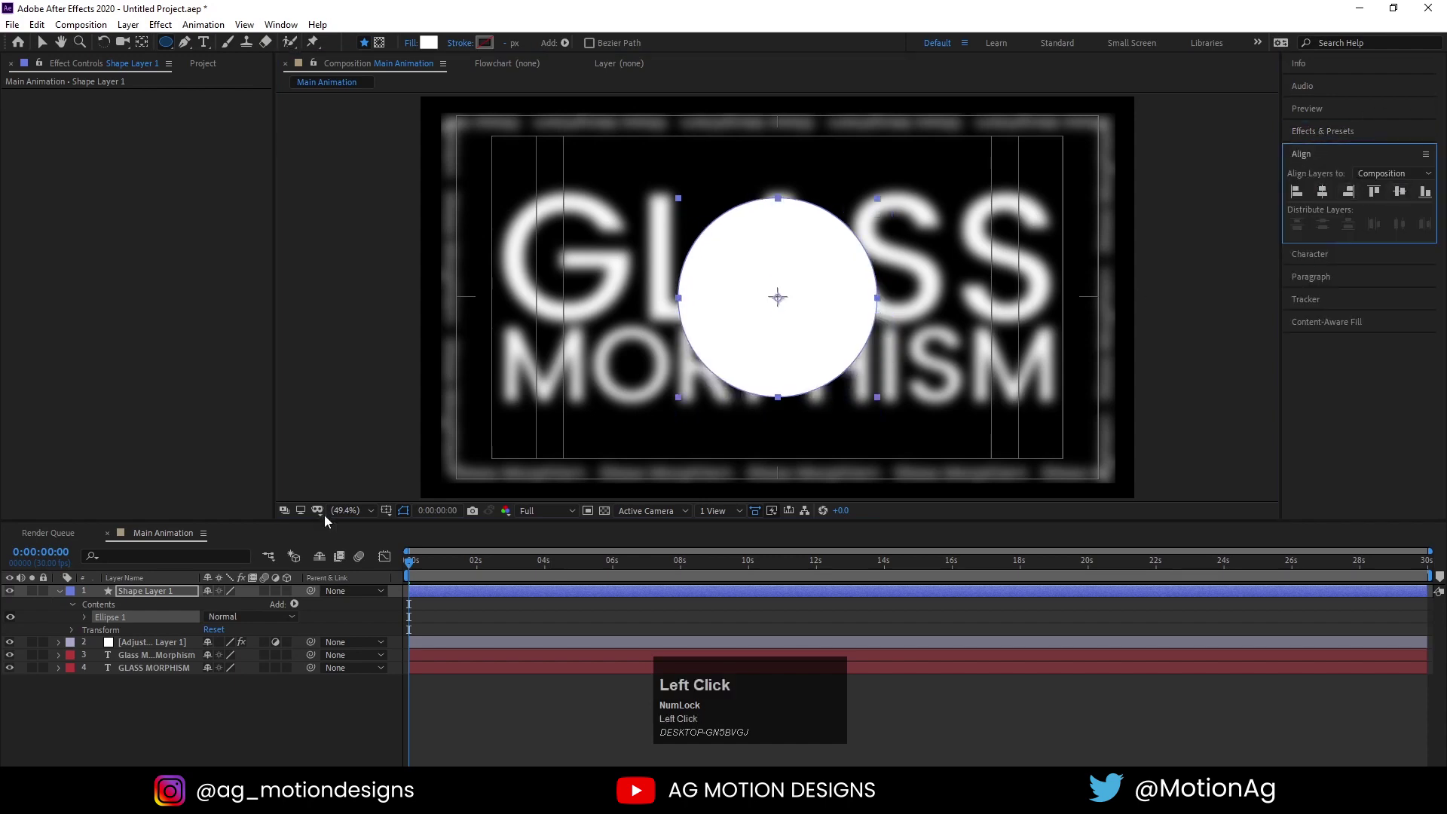
key("u")
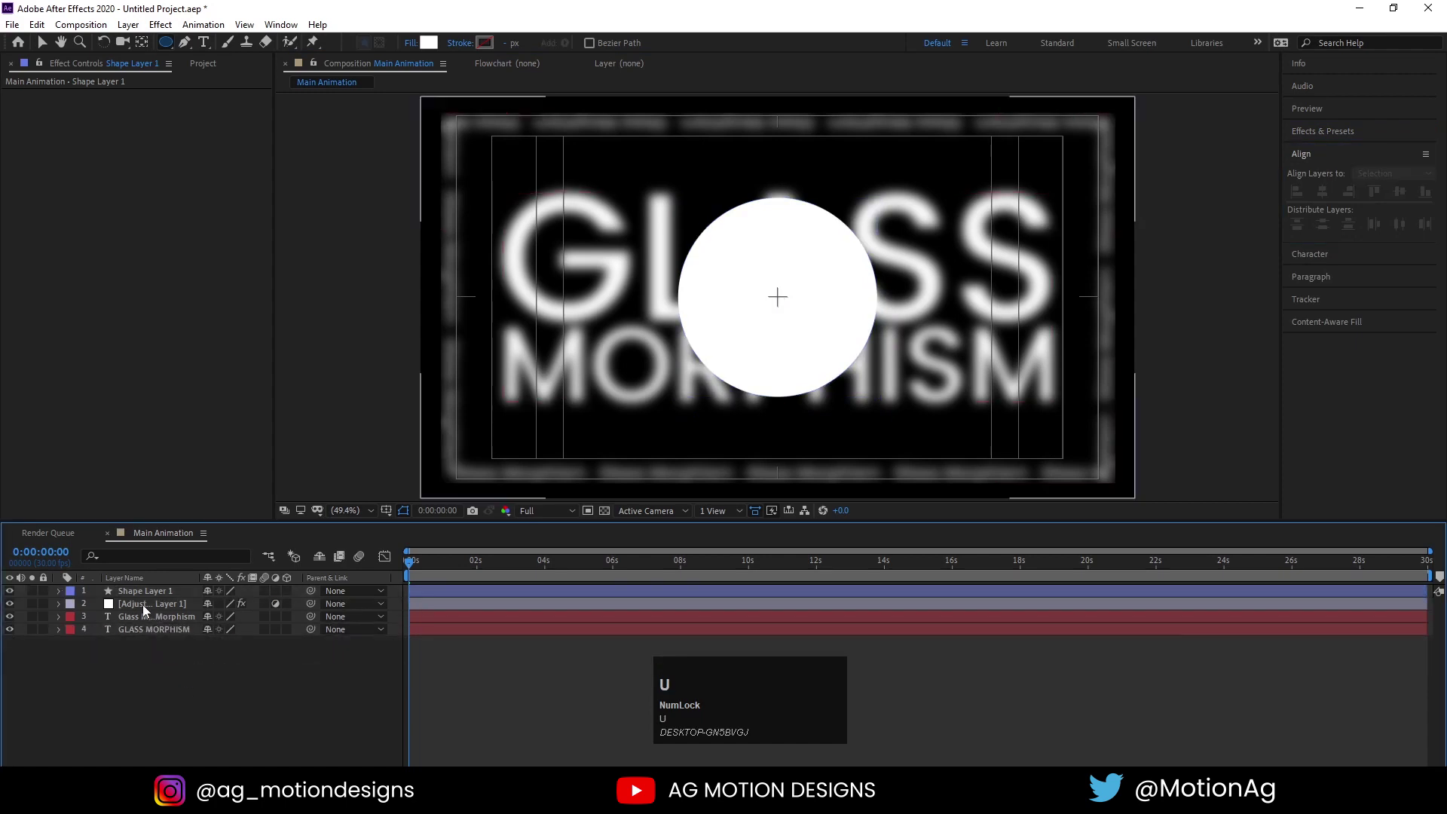
left_click(144, 607)
key("F4")
left_click(294, 605)
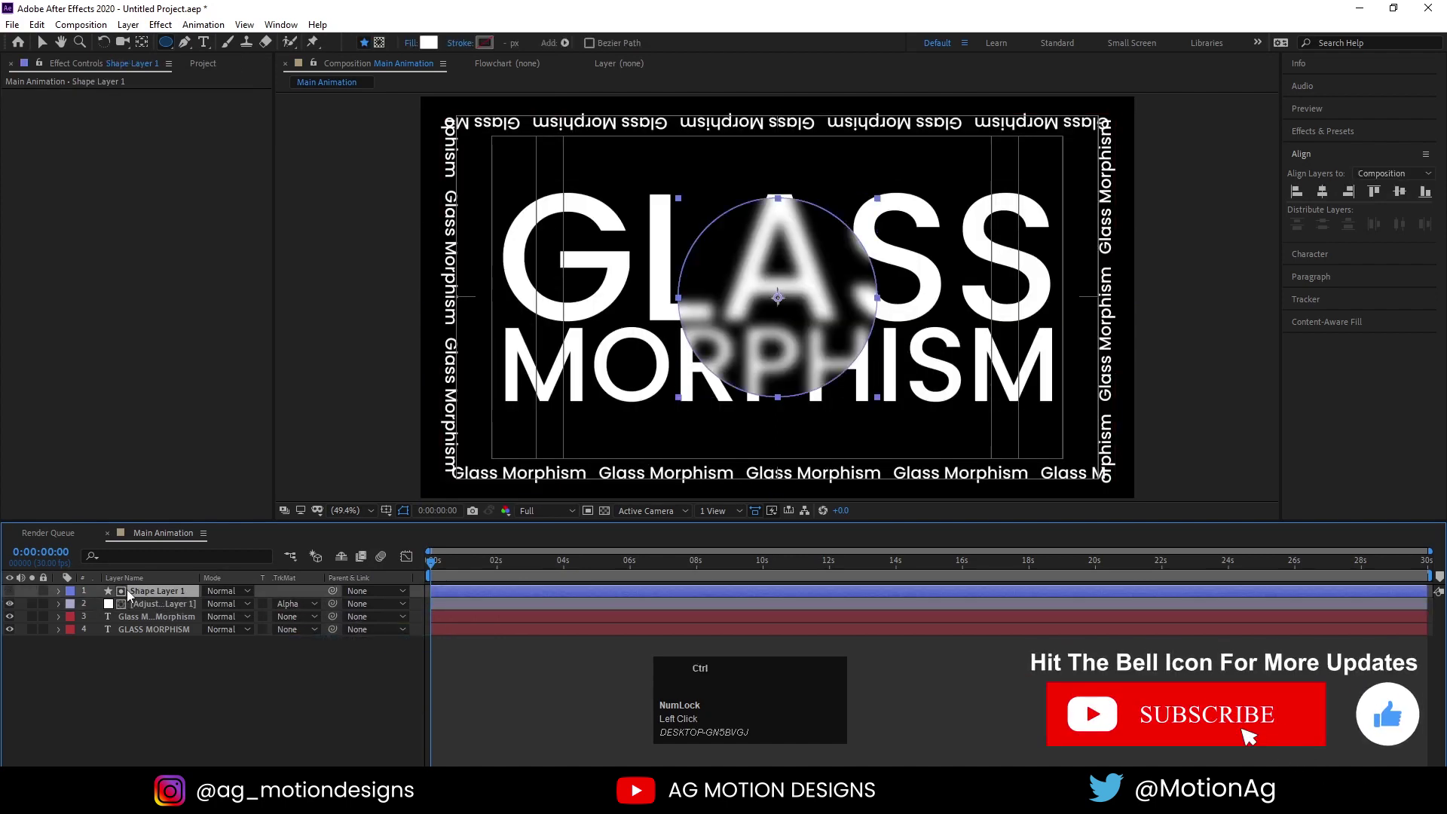
Duplicate the circle layer and reveal the copy's fill settings
key("ctrl+d")
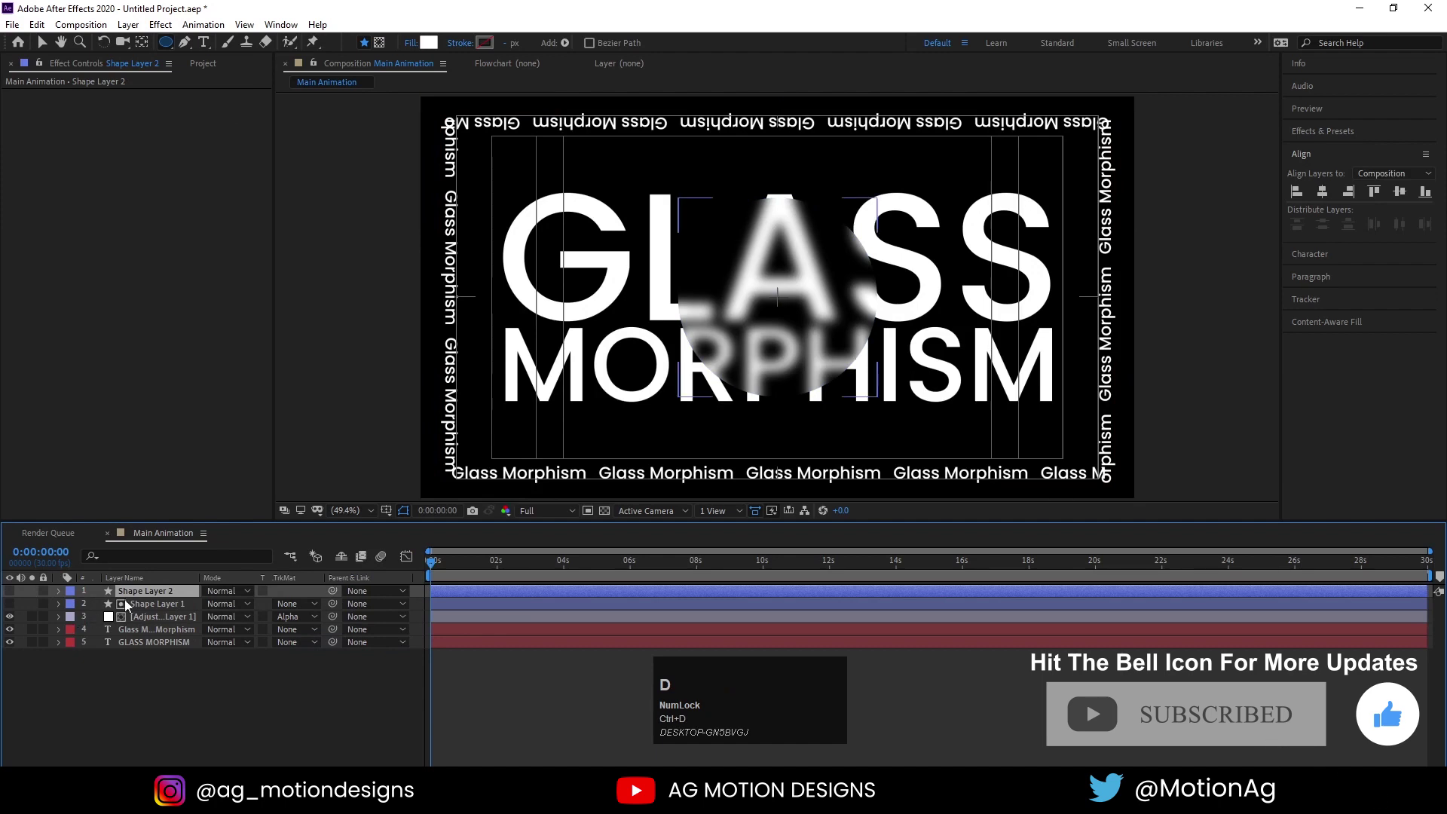
left_click(13, 596)
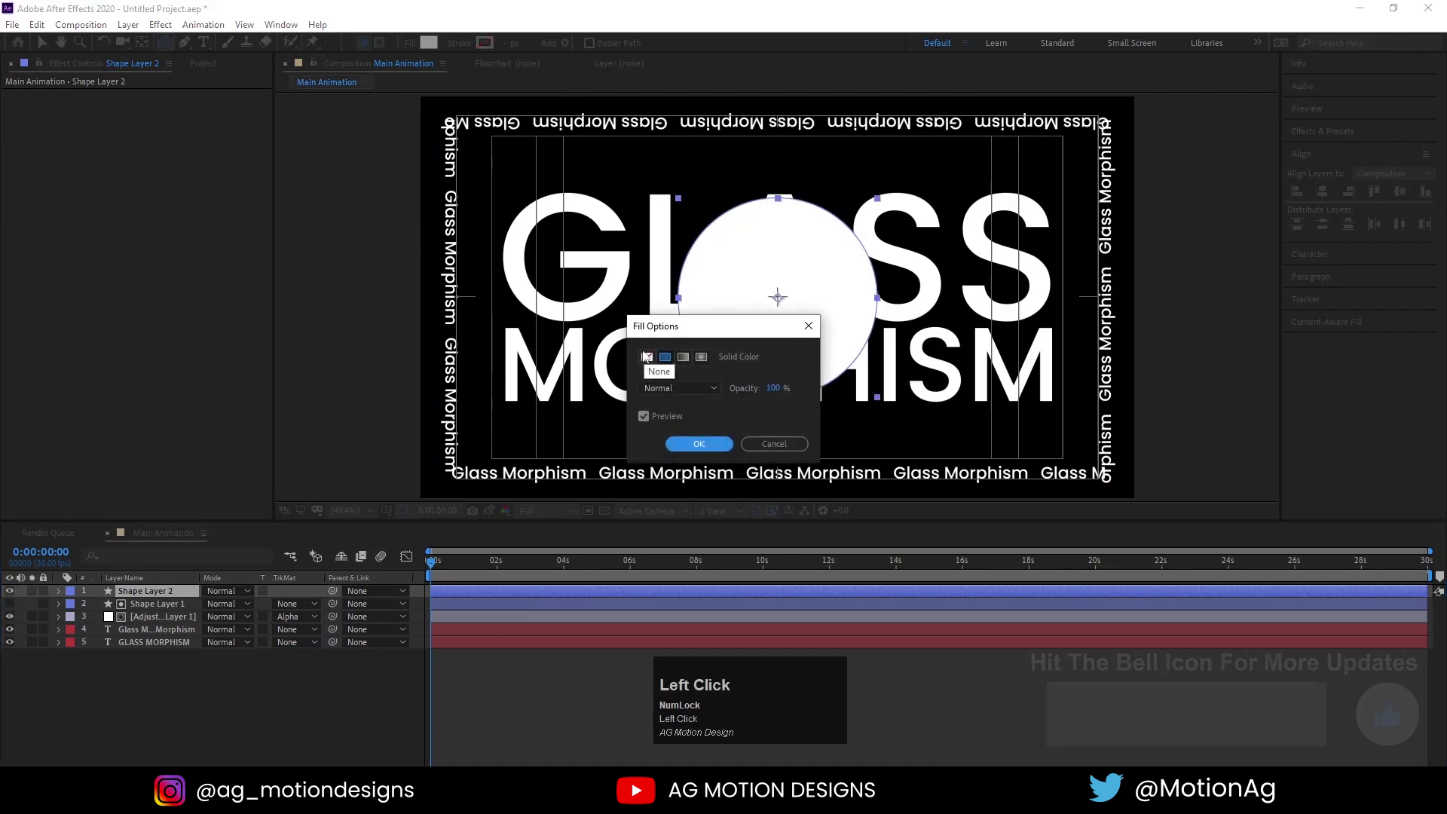
Give the copied circle a 4 px white stroke and rename the original circle layer mask
scroll("up", 3)
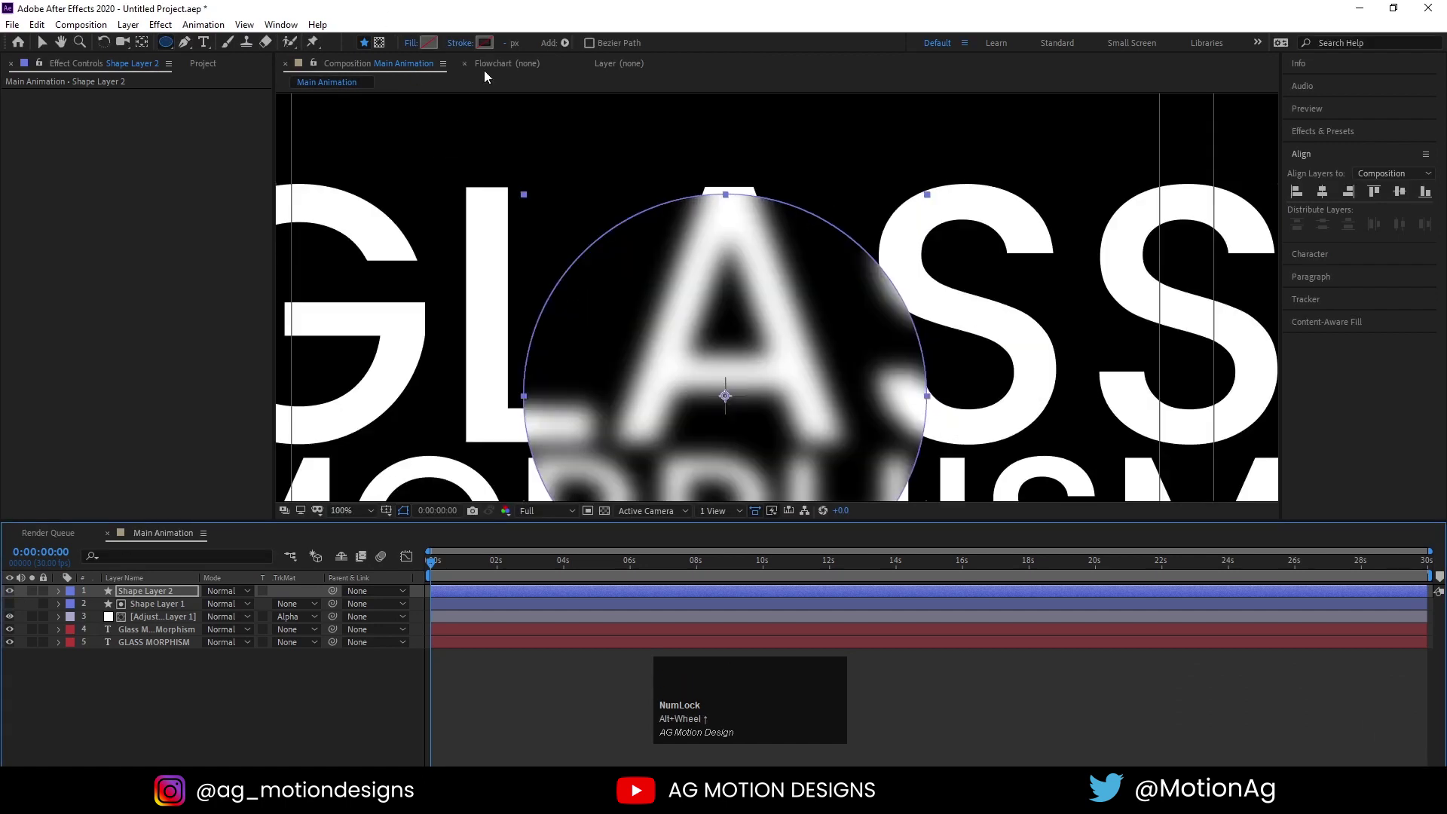
left_click_drag(497, 48, 432, 297)
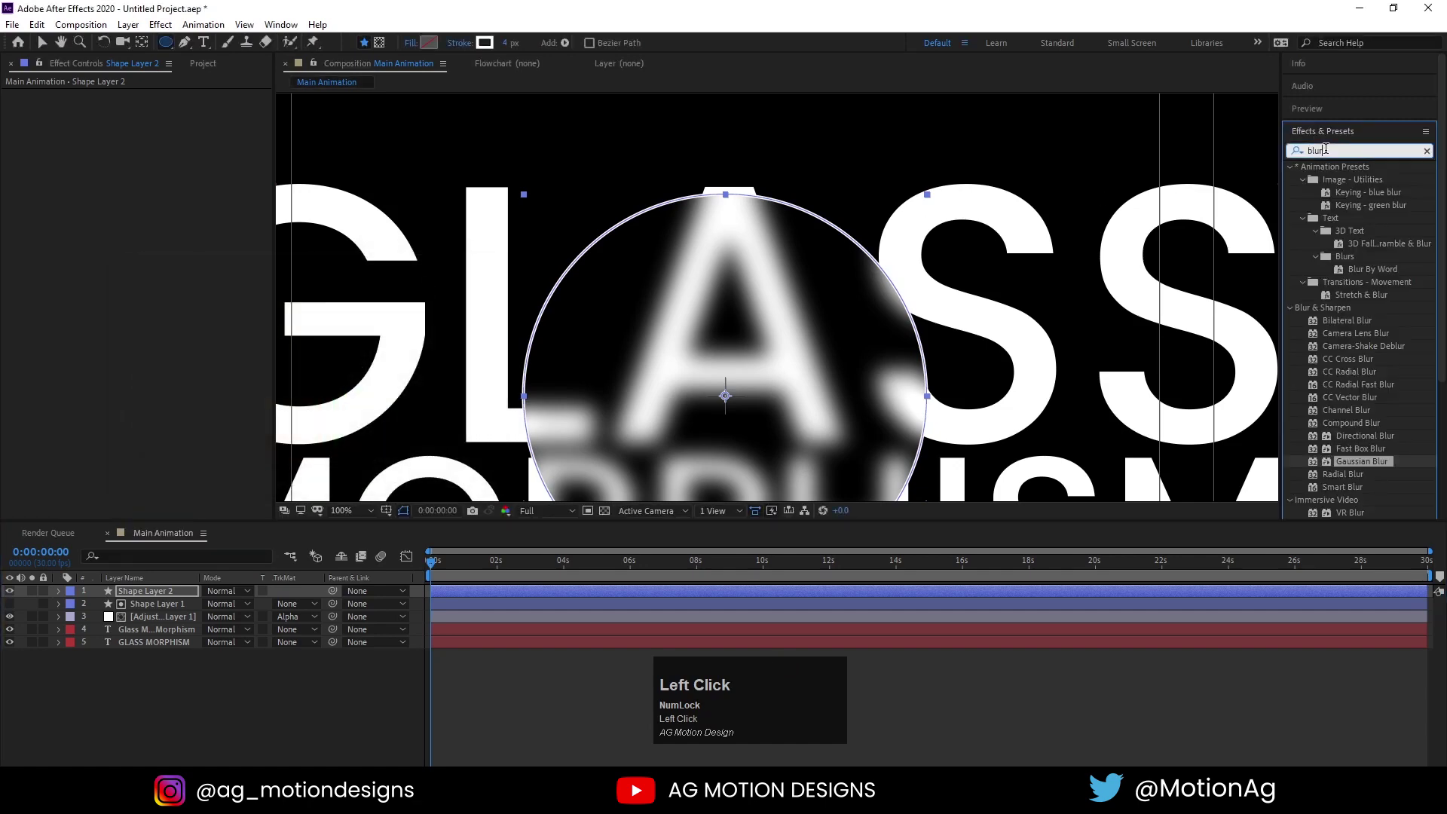
key("ctrl+a")
key("d")
type("set")
left_click(1353, 287)
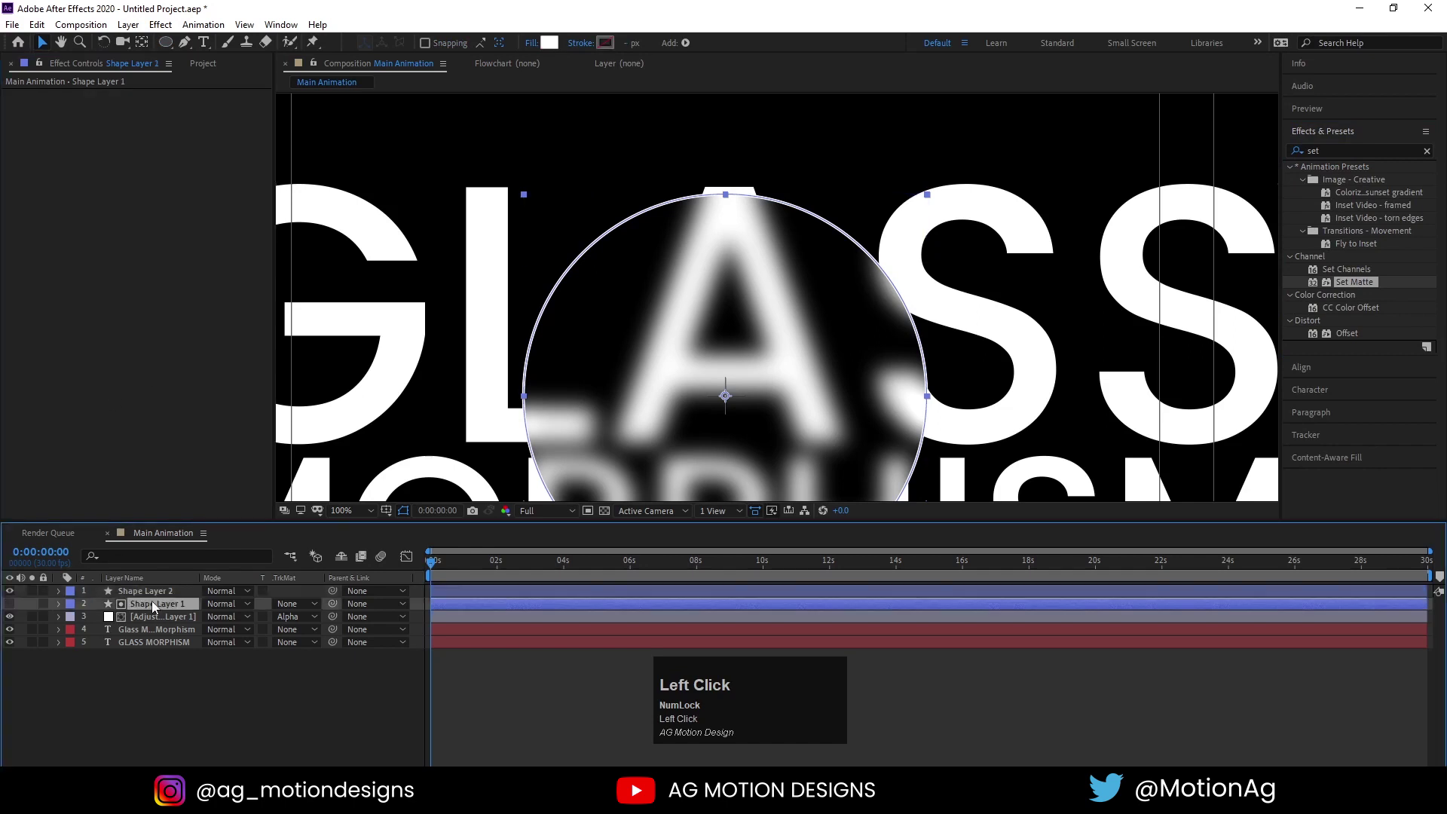
key("Return")
type("mask")
key("Return")
Apply Set Matte from mask and a 27.8 Gaussian Blur to the outline circle
key("F4")
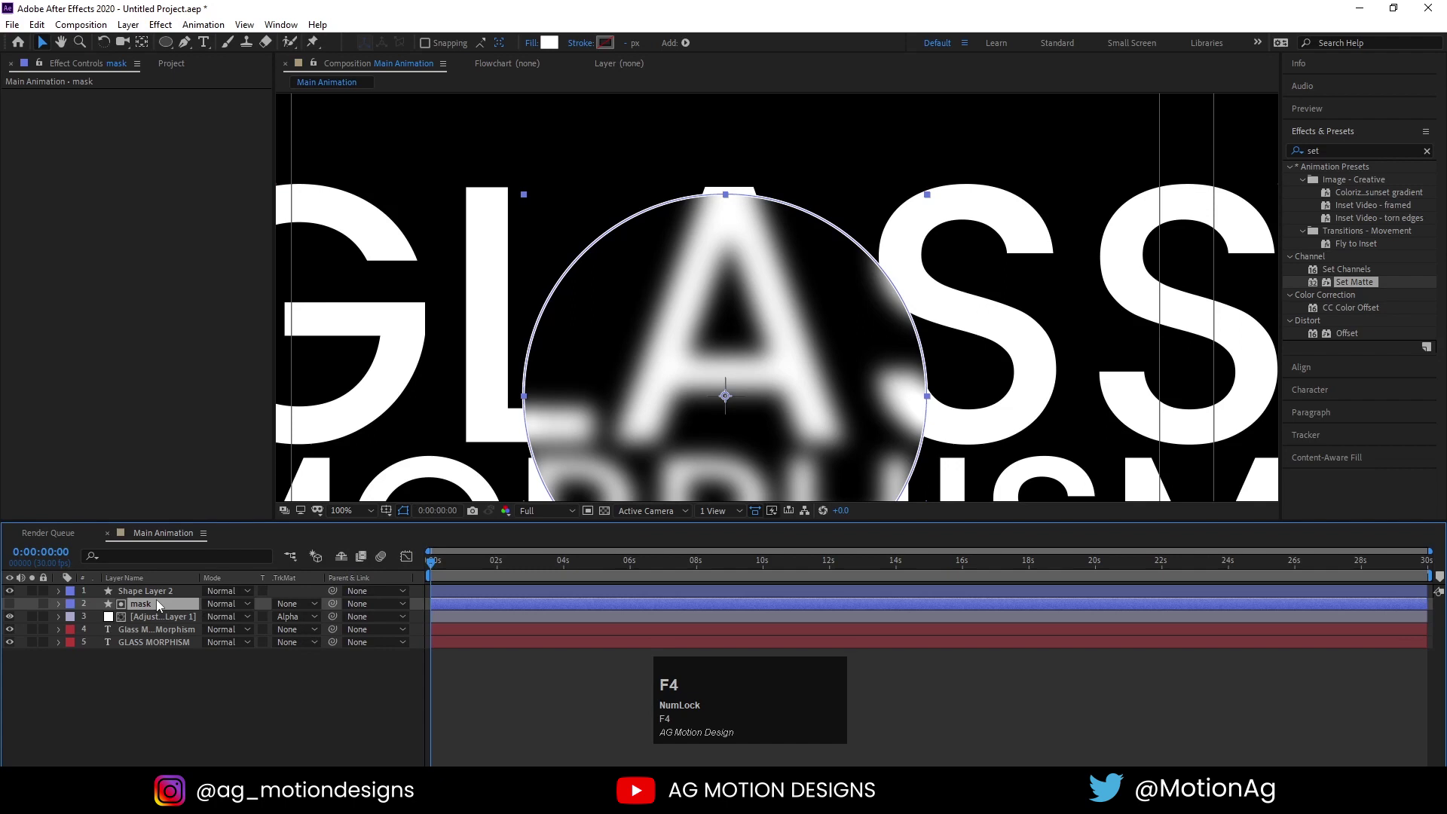
left_click(146, 597)
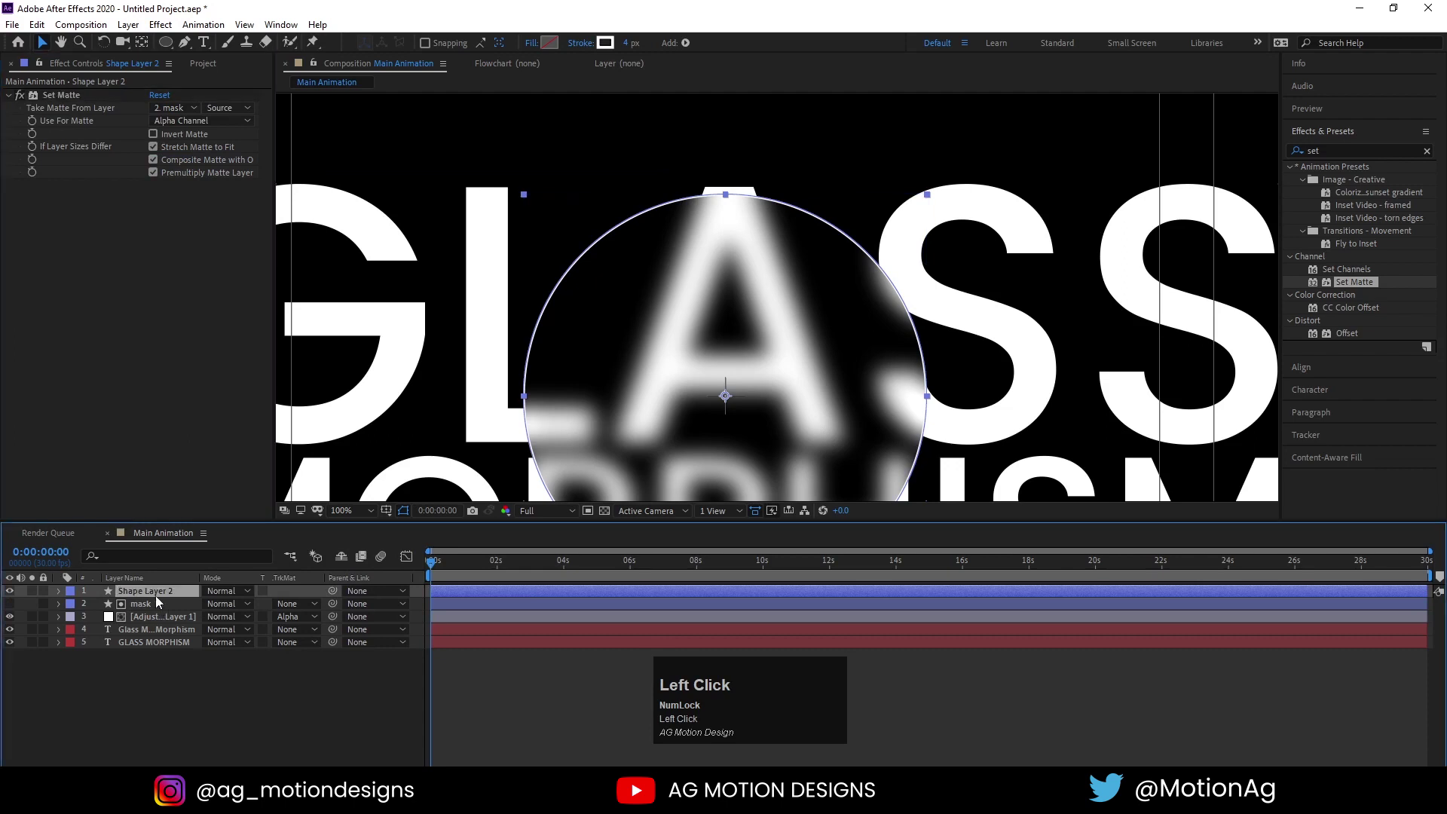
key("ctrl+a")
type("blur")
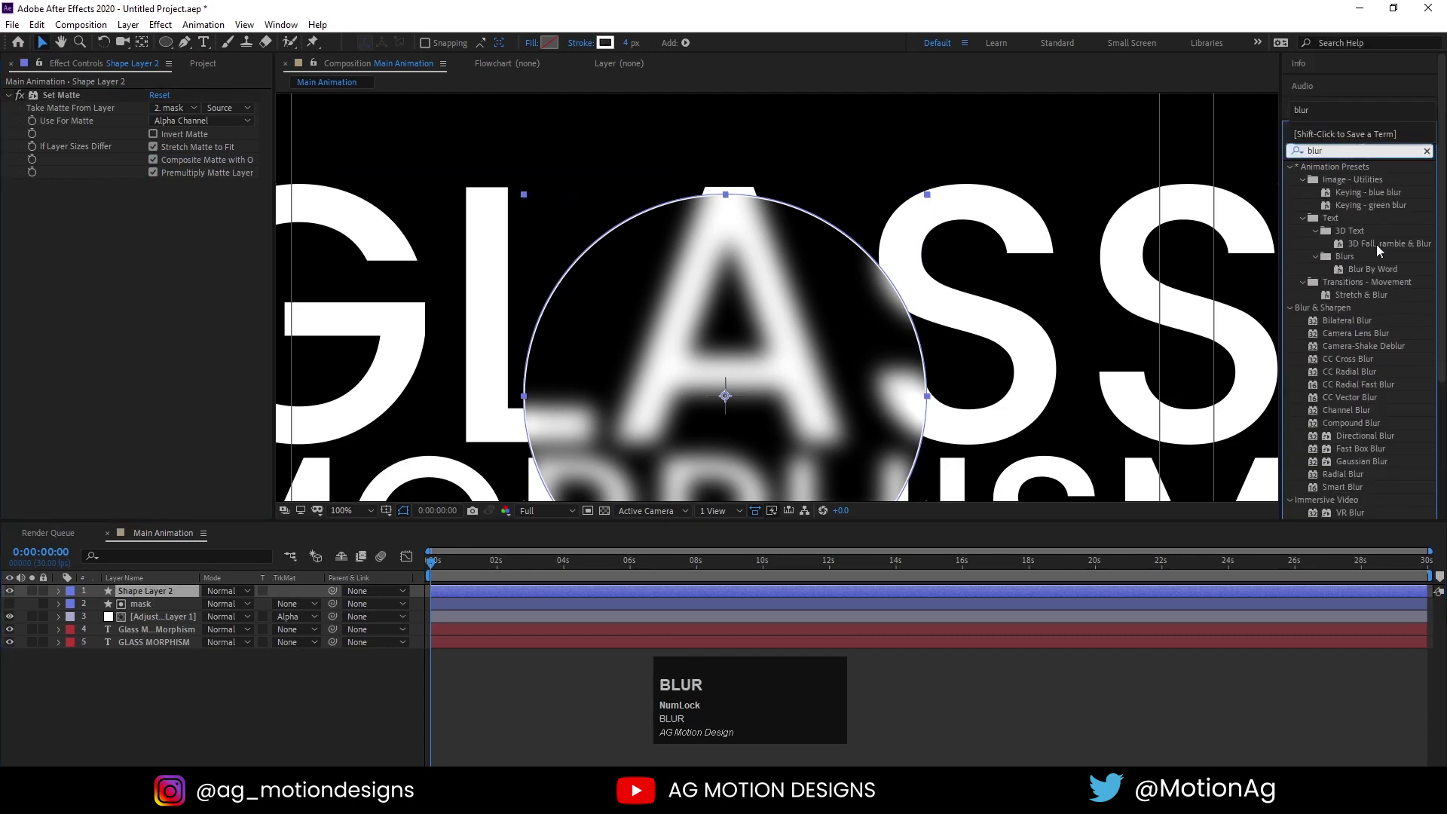
left_click_drag(1349, 462, 158, 131)
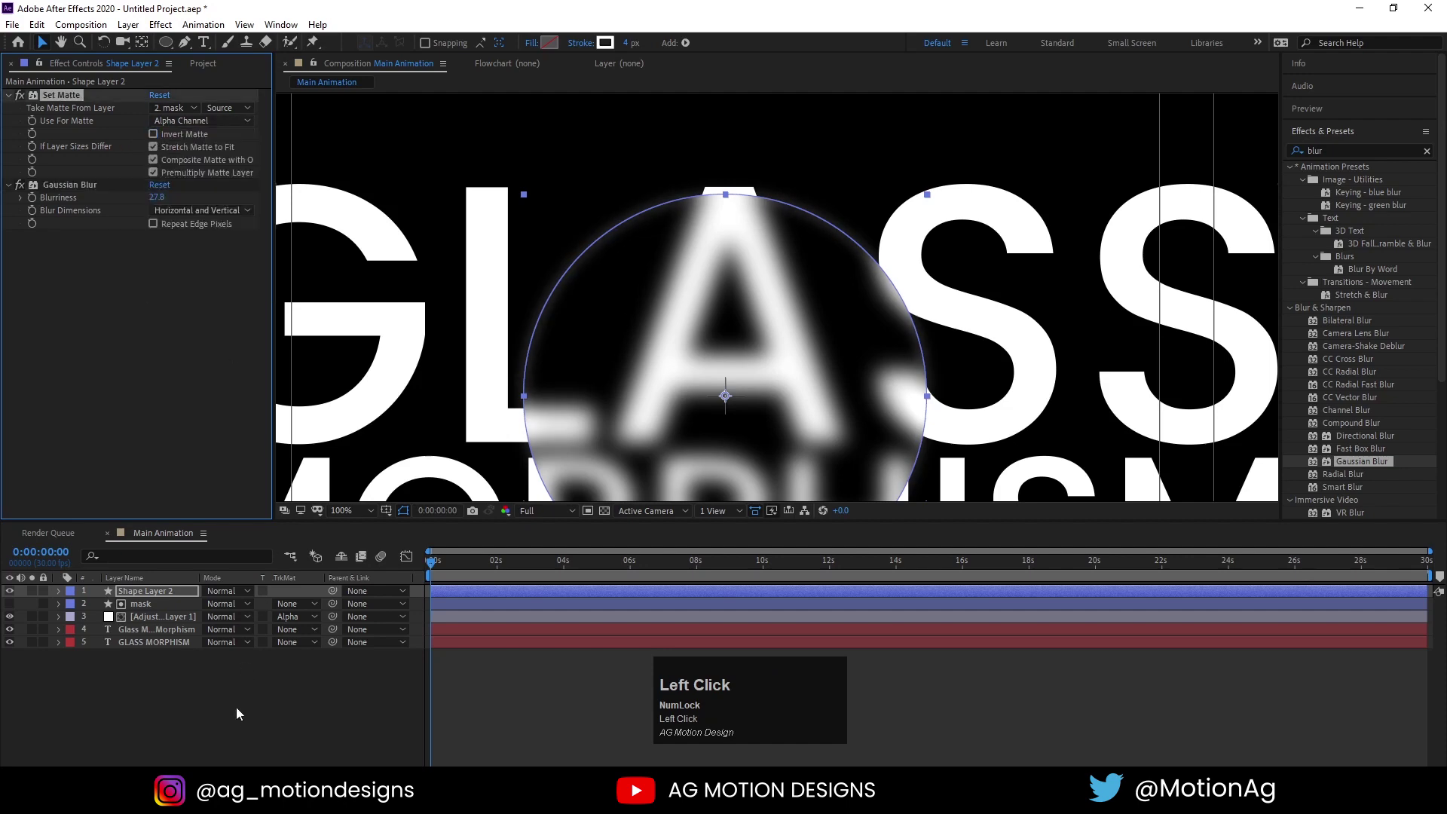
scroll("down", 3)
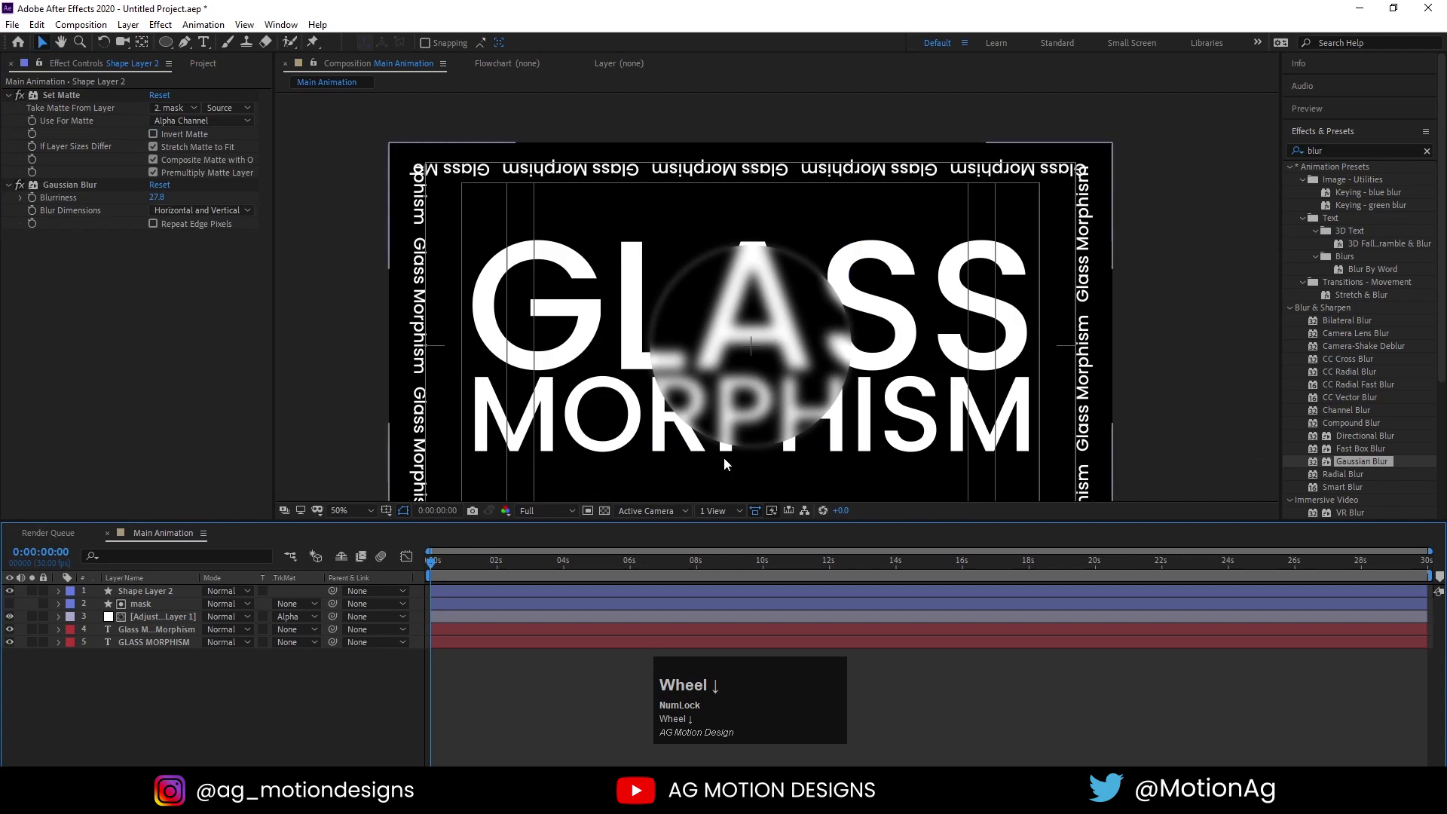
Remove the outline circle and select the mask circle, discarding a mistyped rename
left_click(11, 647)
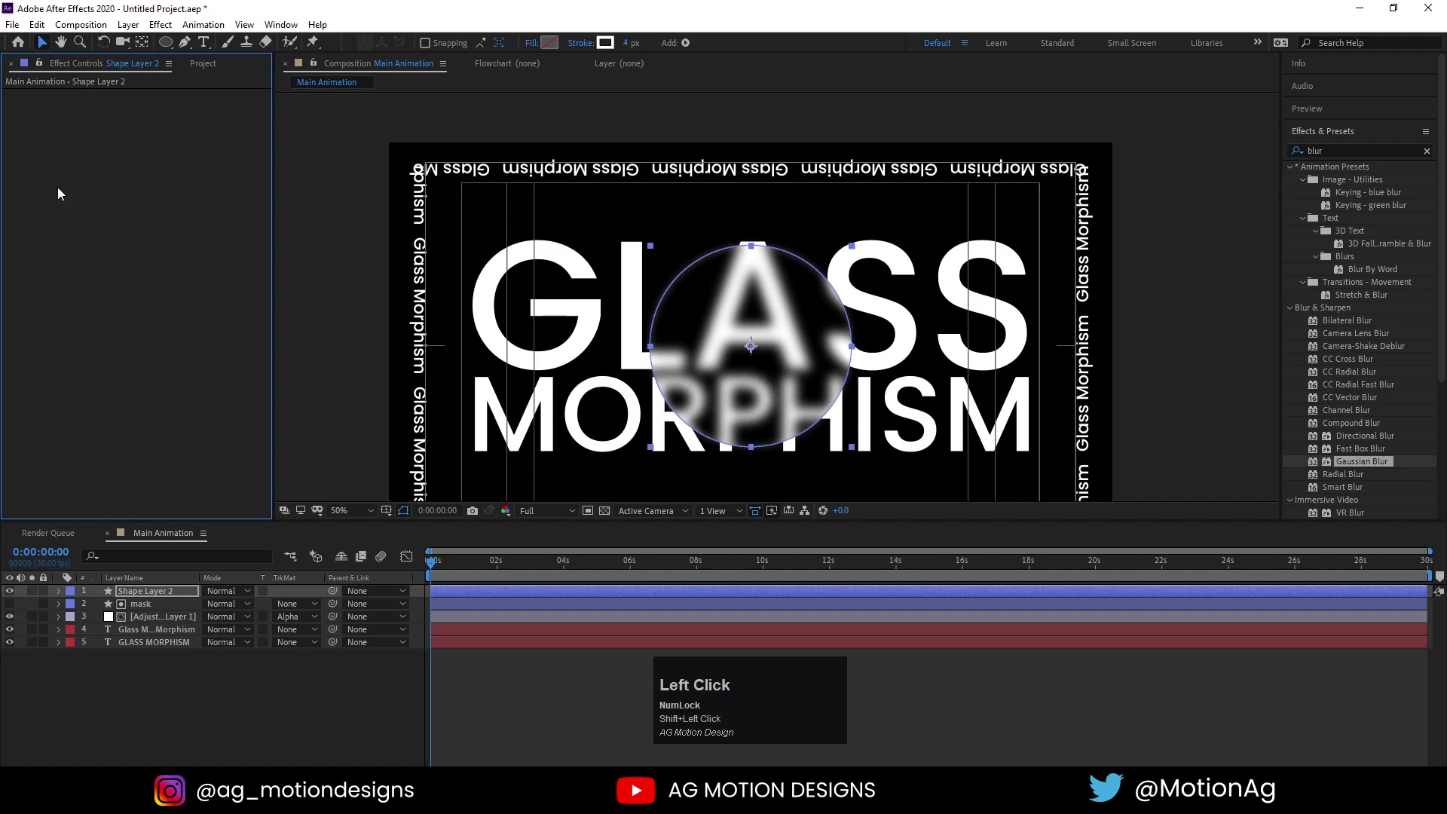
left_click(138, 597)
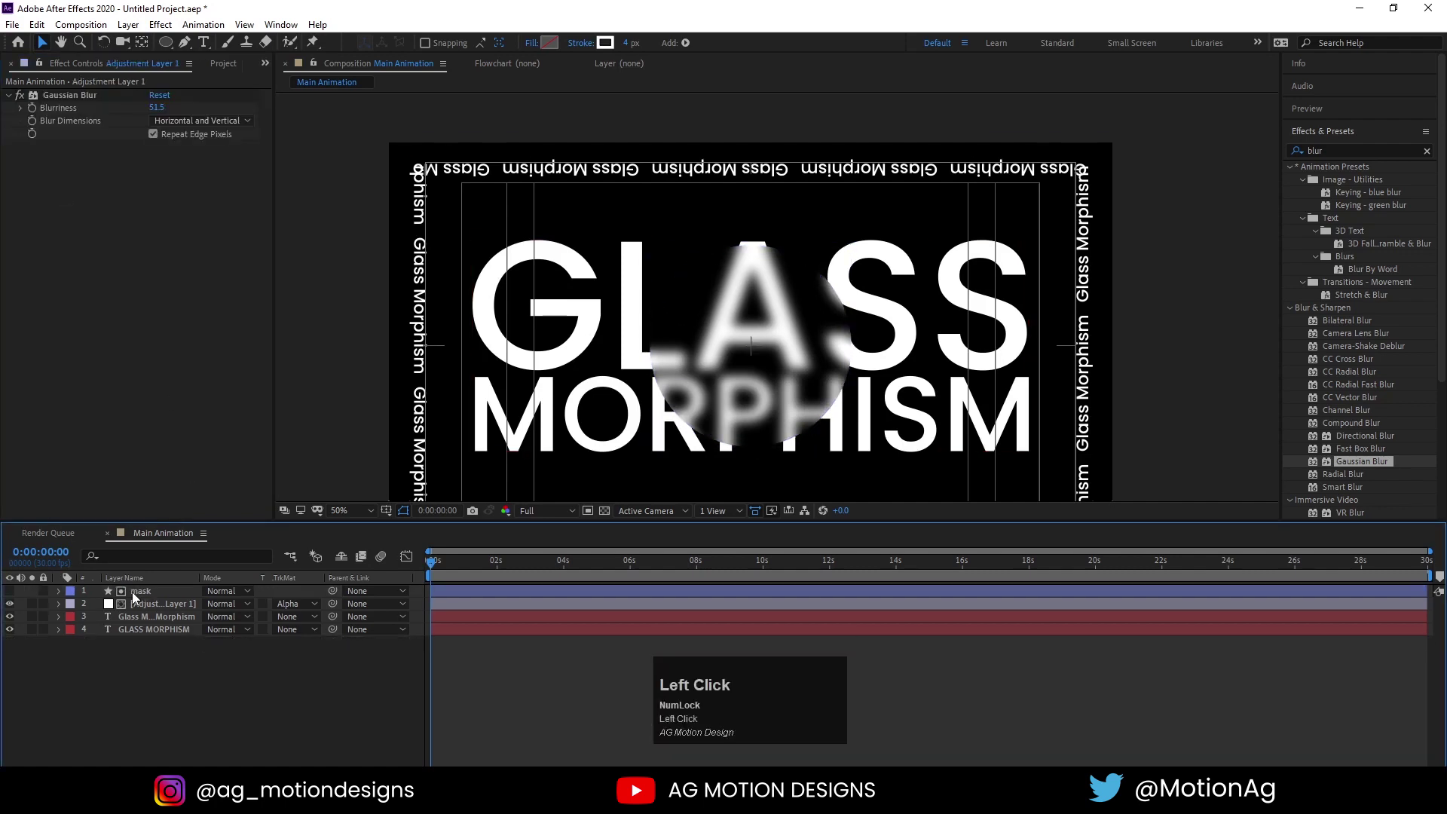
left_click(137, 597)
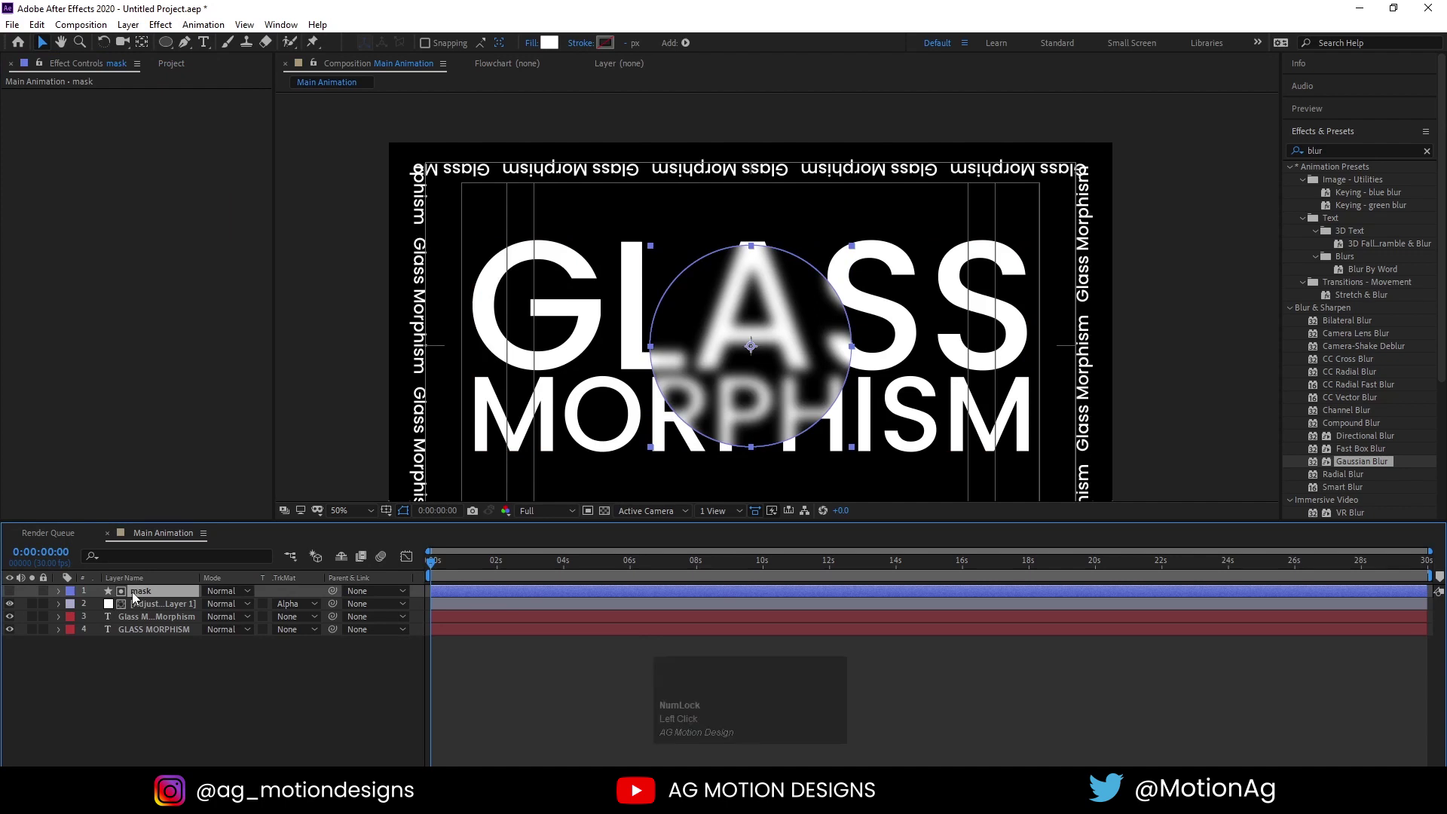
key("Return")
type("masi")
key("k")
key("Return")
Duplicate the mask circle and rename the copy stroke
left_click(138, 597)
key("ctrl+d")
left_click(13, 595)
key("Return")
type("stroke")
key("Return")
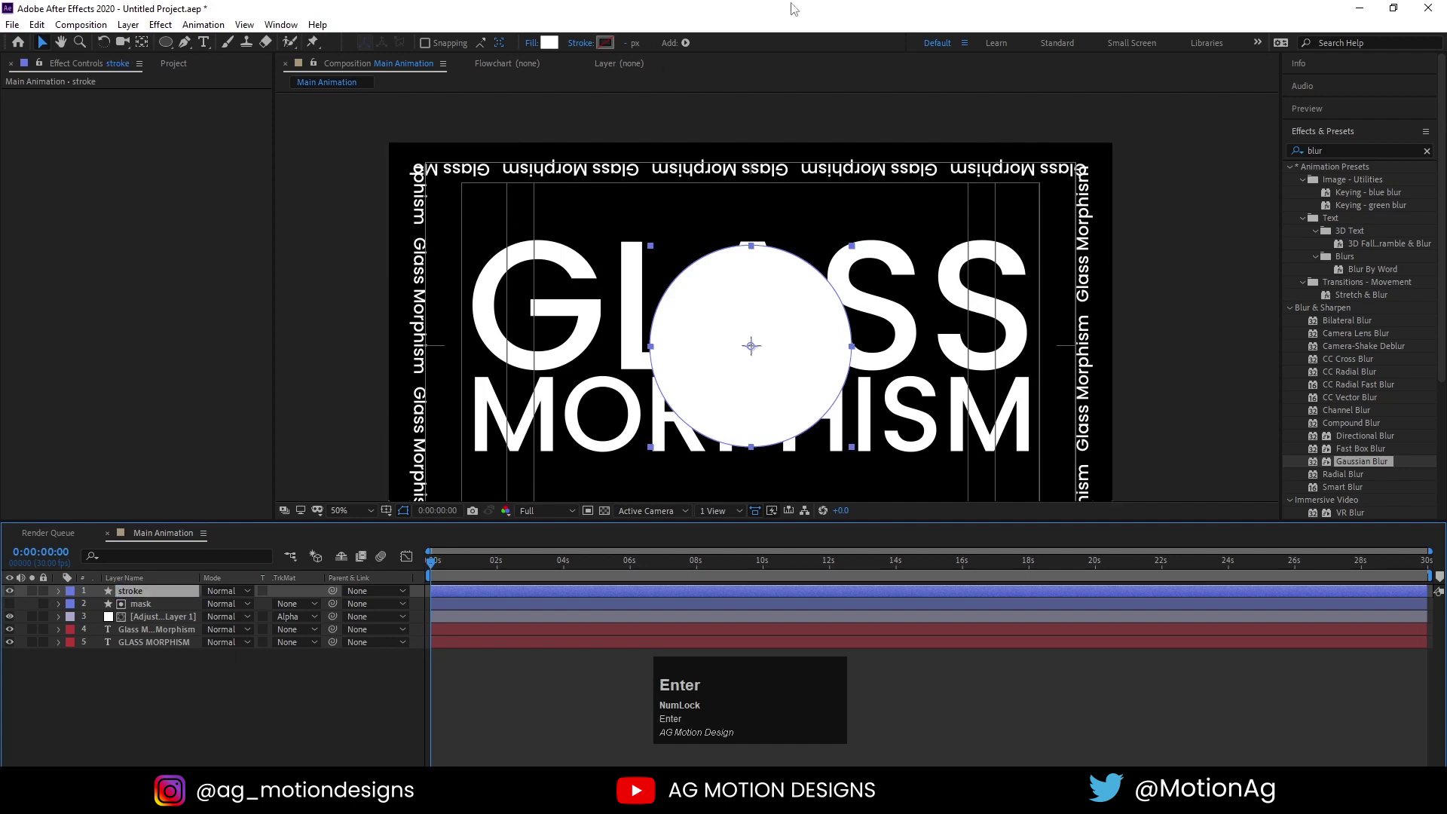
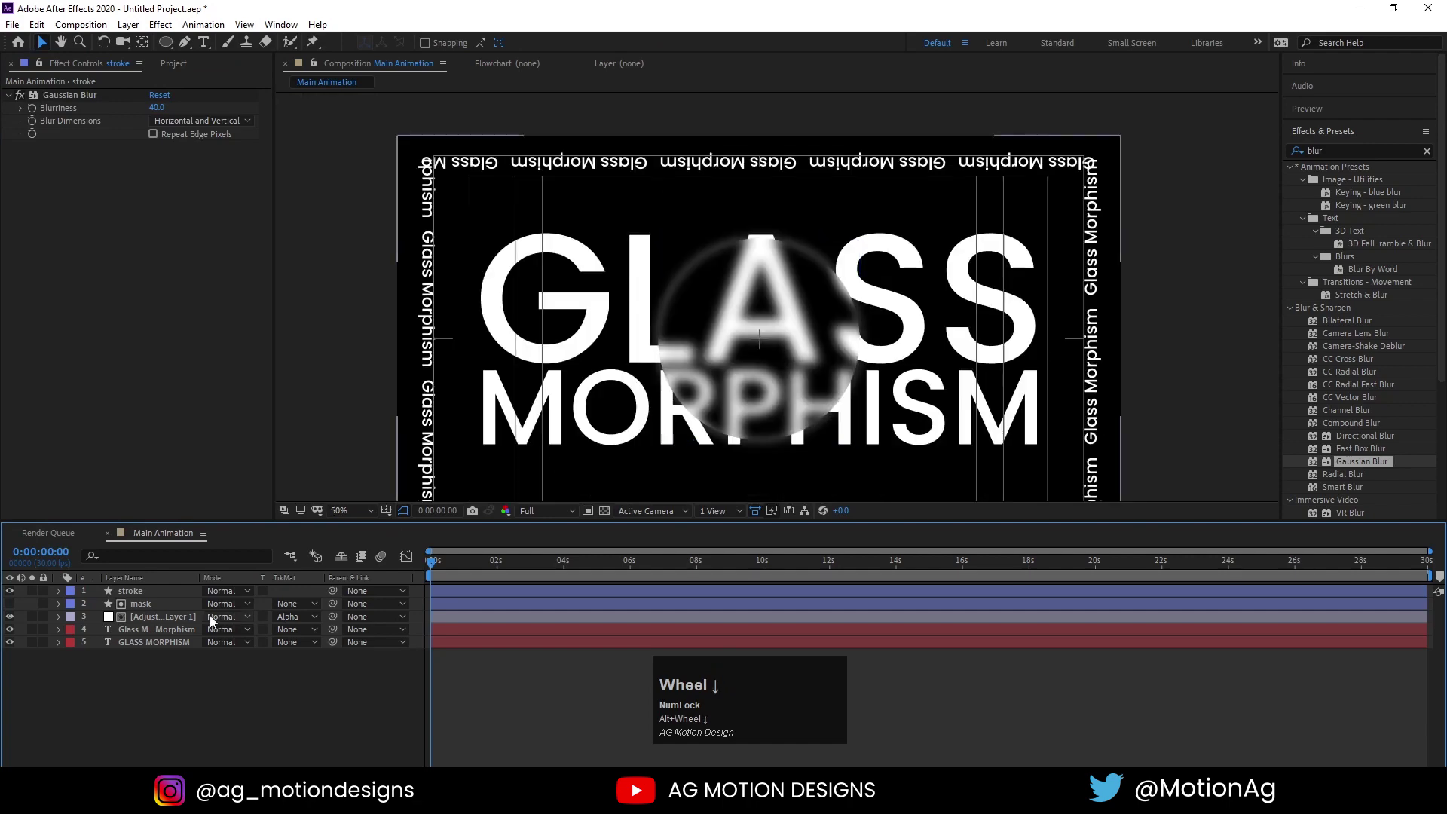
Duplicate the mask circle as mask 2 on top and alpha-matte the blurred stroke layer to it
left_click(180, 612)
key("ctrl+d")
left_click(178, 609)
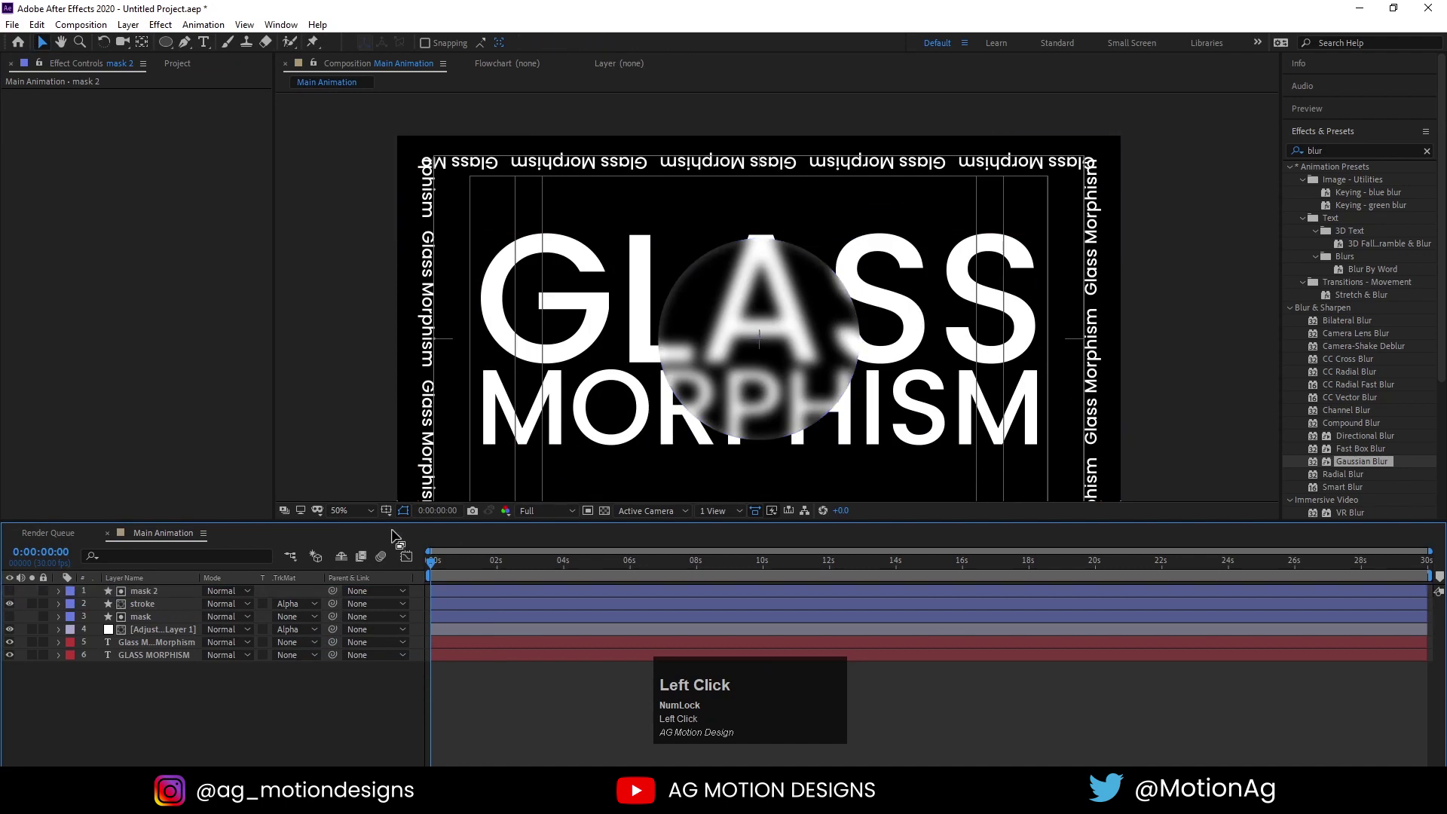
left_click(345, 513)
Create Null 1 and parent the circle layers to it
scroll("up", 3)
left_click_drag(142, 610, 208, 726)
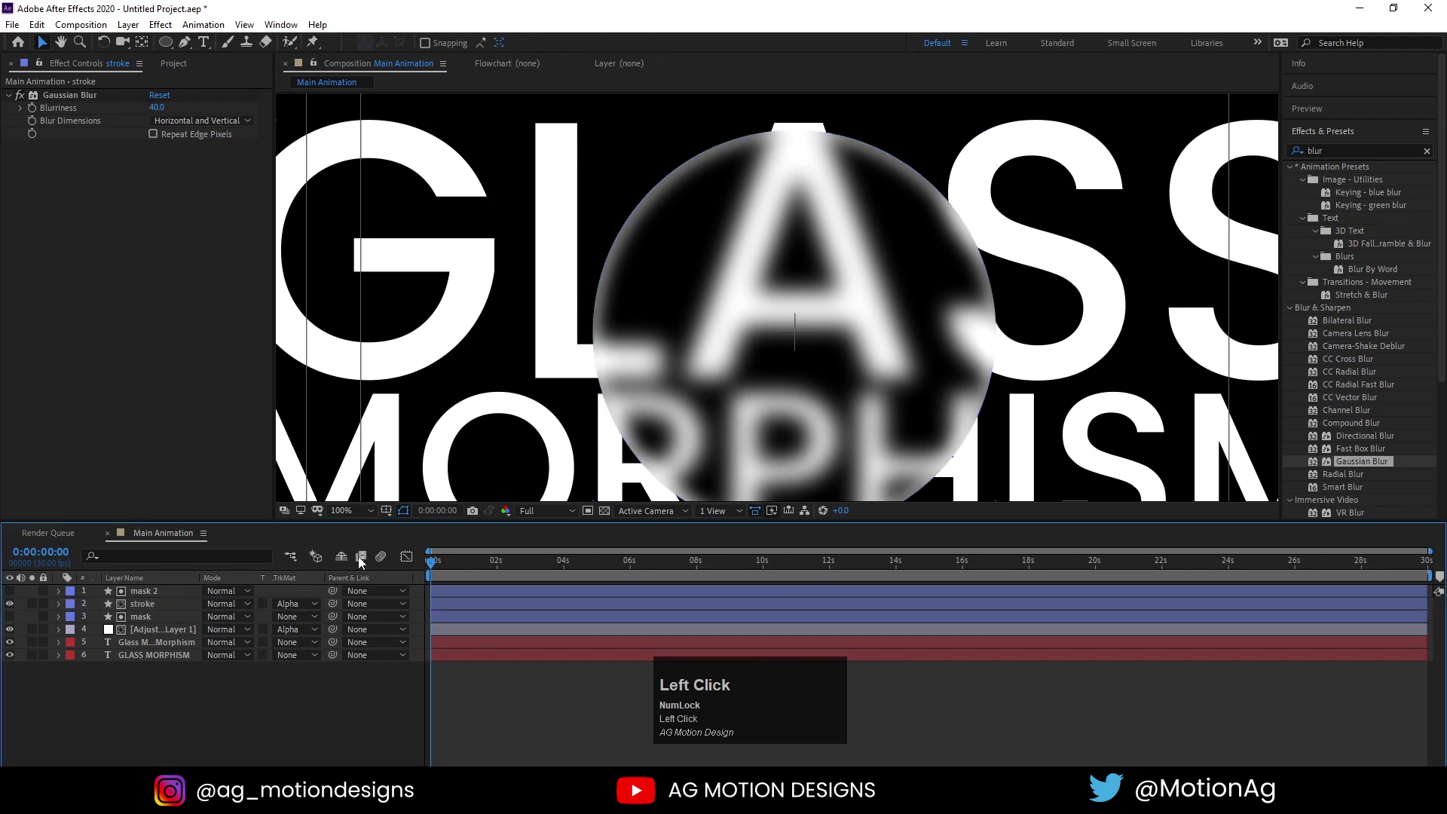
scroll("down", 3)
left_click(163, 602)
scroll("up", 3)
scroll("down", 3)
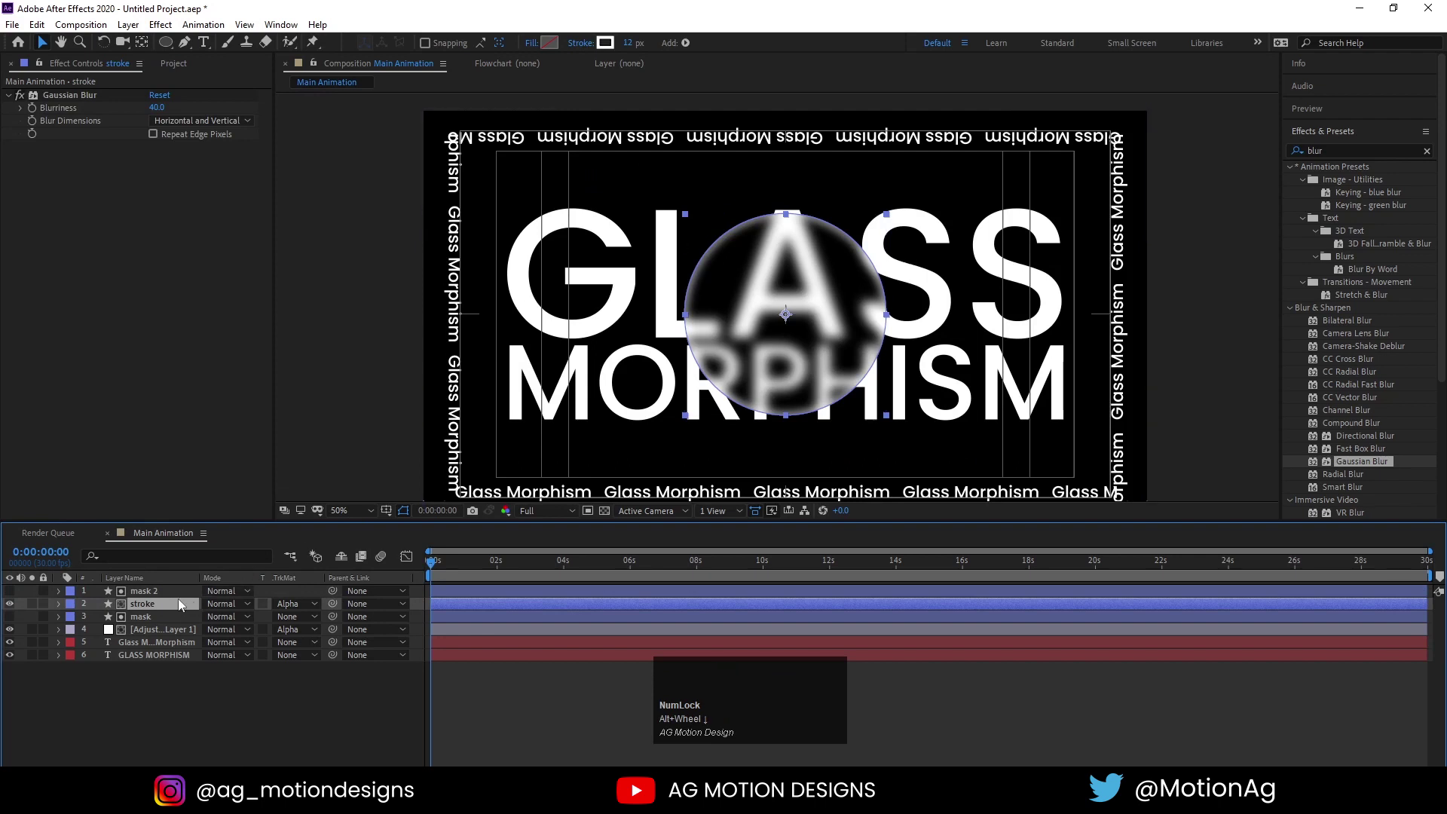
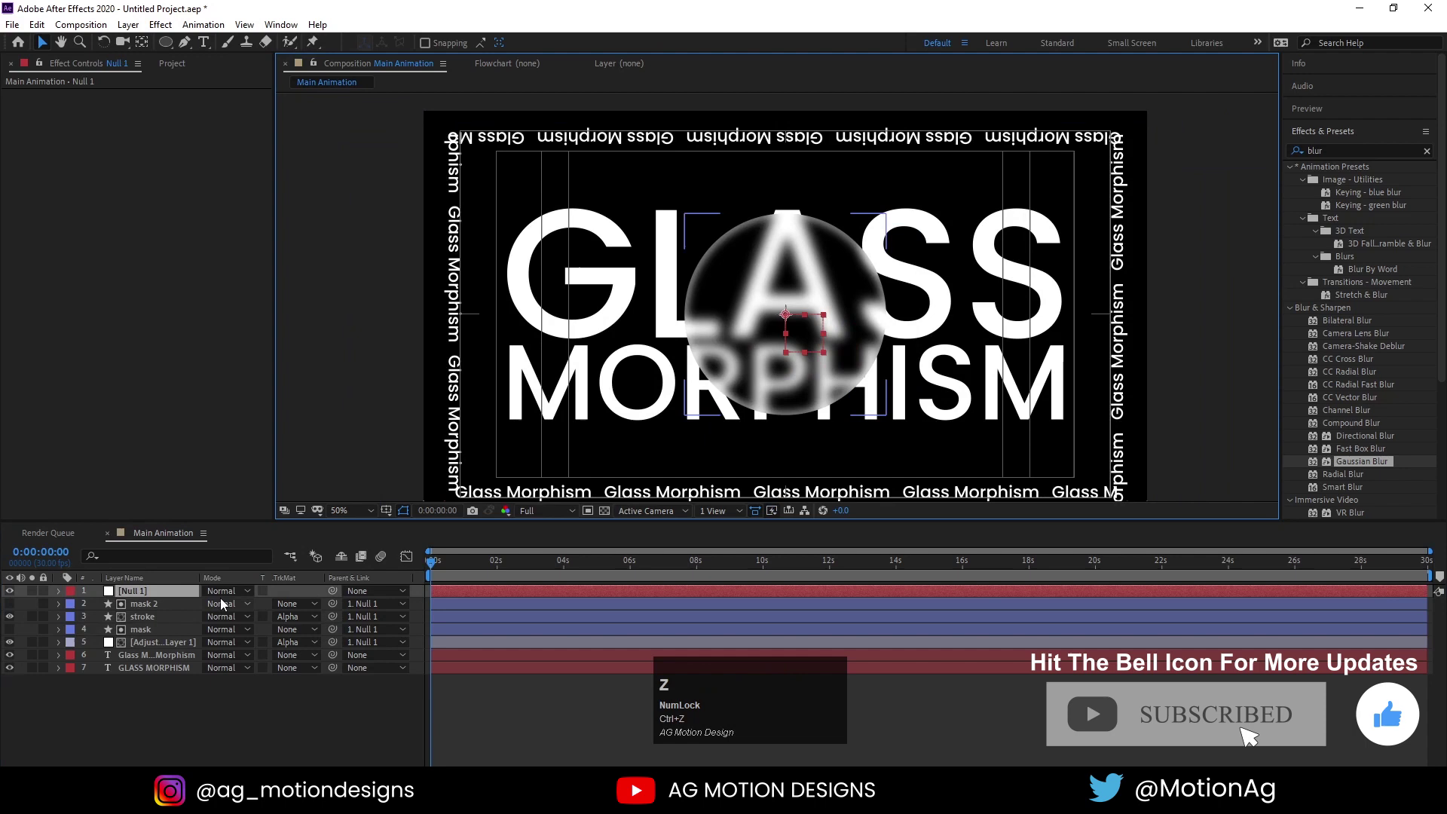
Duplicate the blur adjustment layer with its mask and stack the mask 3 copy pair above the original
left_click(145, 649)
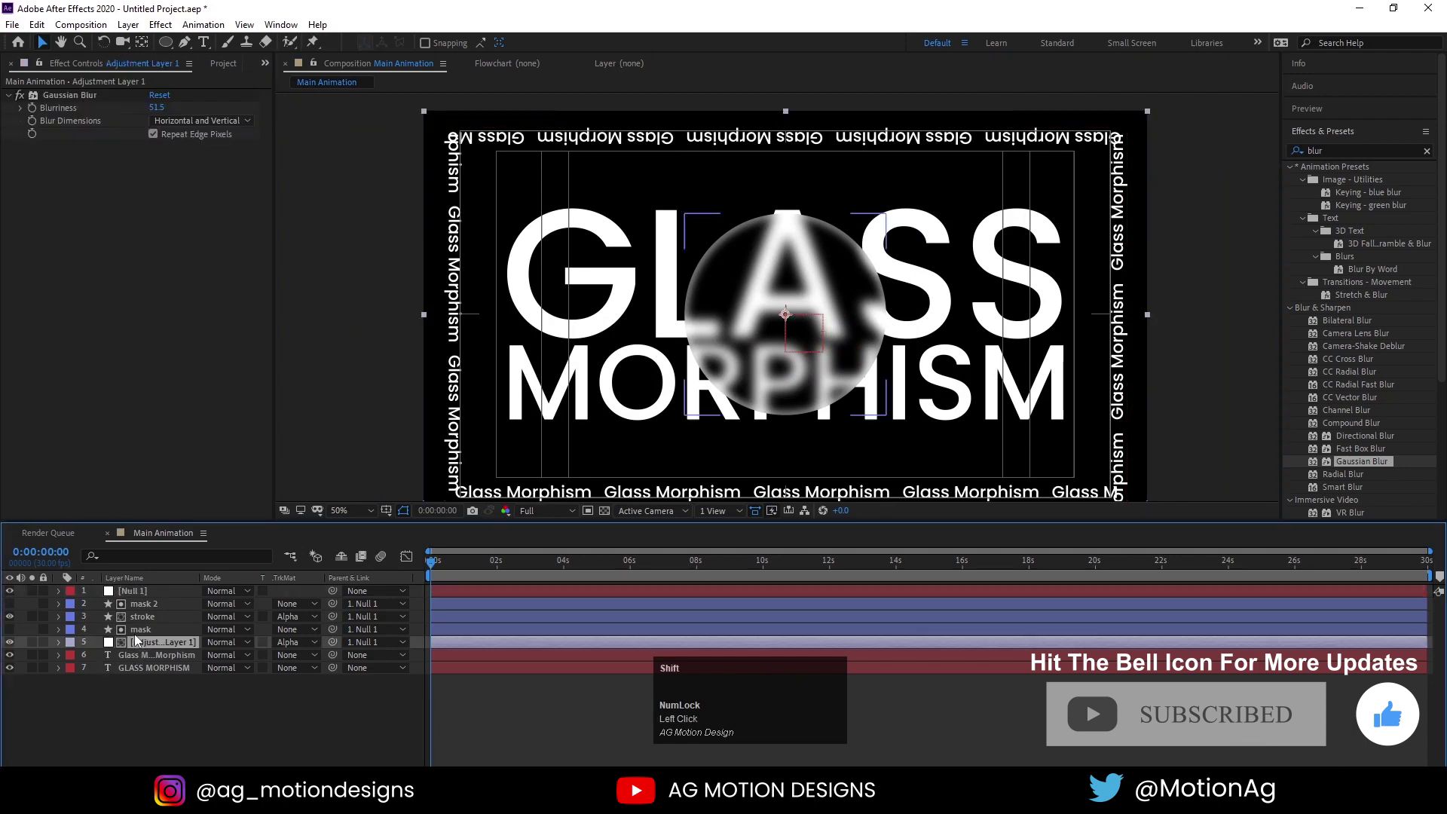
key("ctrl+d")
left_click_drag(139, 638, 150, 621)
left_click_drag(150, 621, 176, 718)
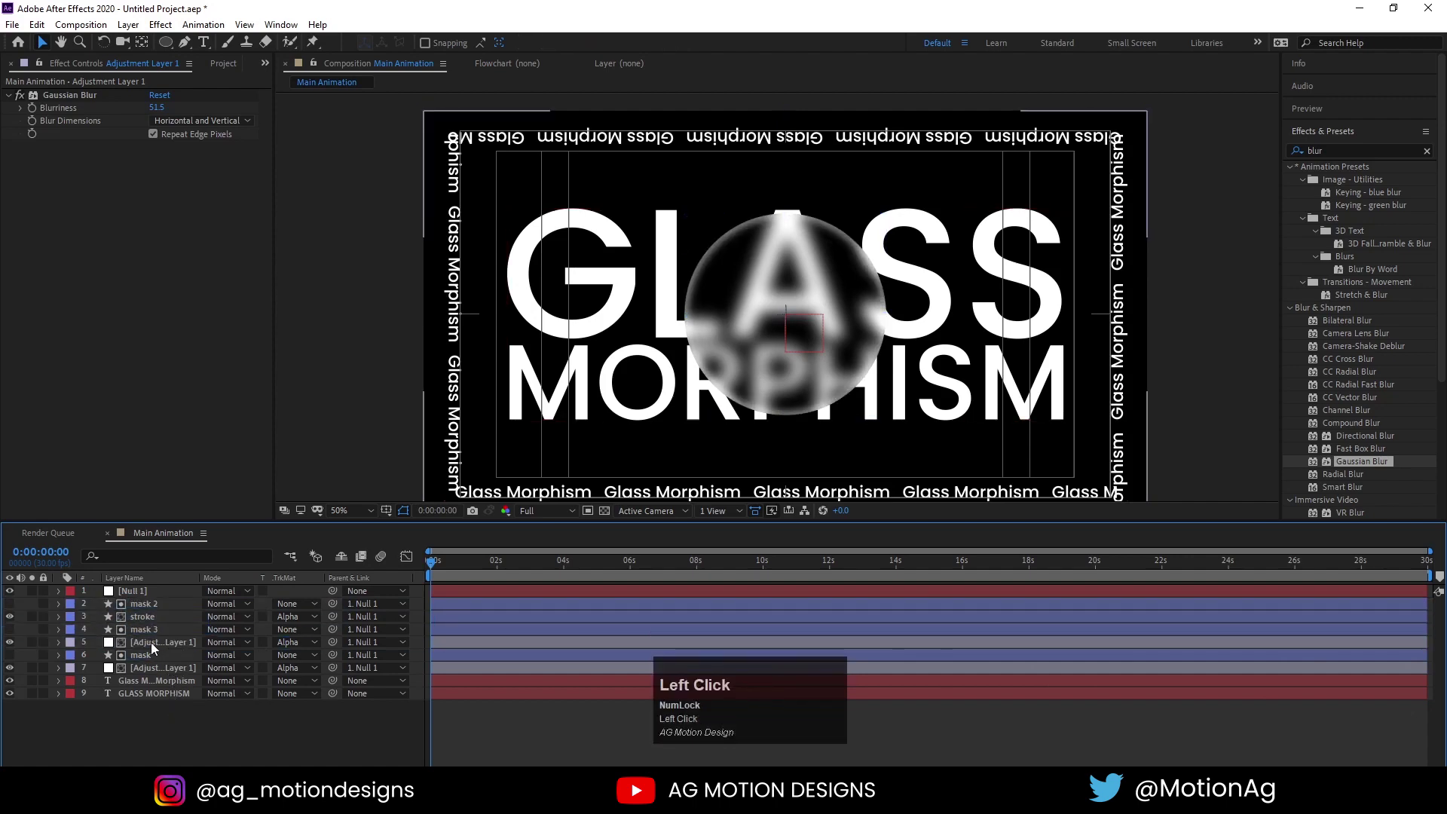
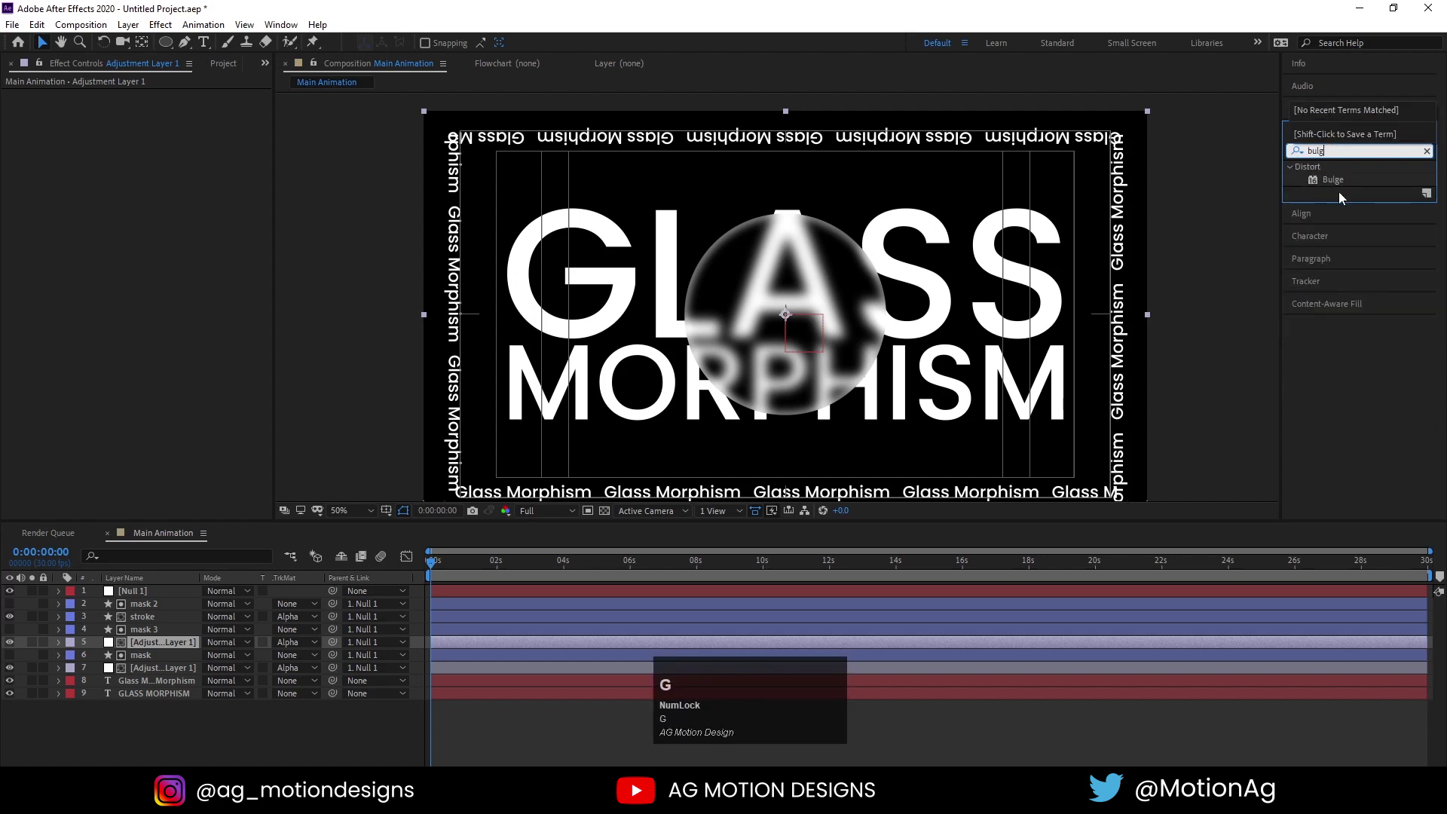
Set Bulge Horizontal/Vertical Radius to 260/263 and Bulge Height to 0.7
left_click(1335, 186)
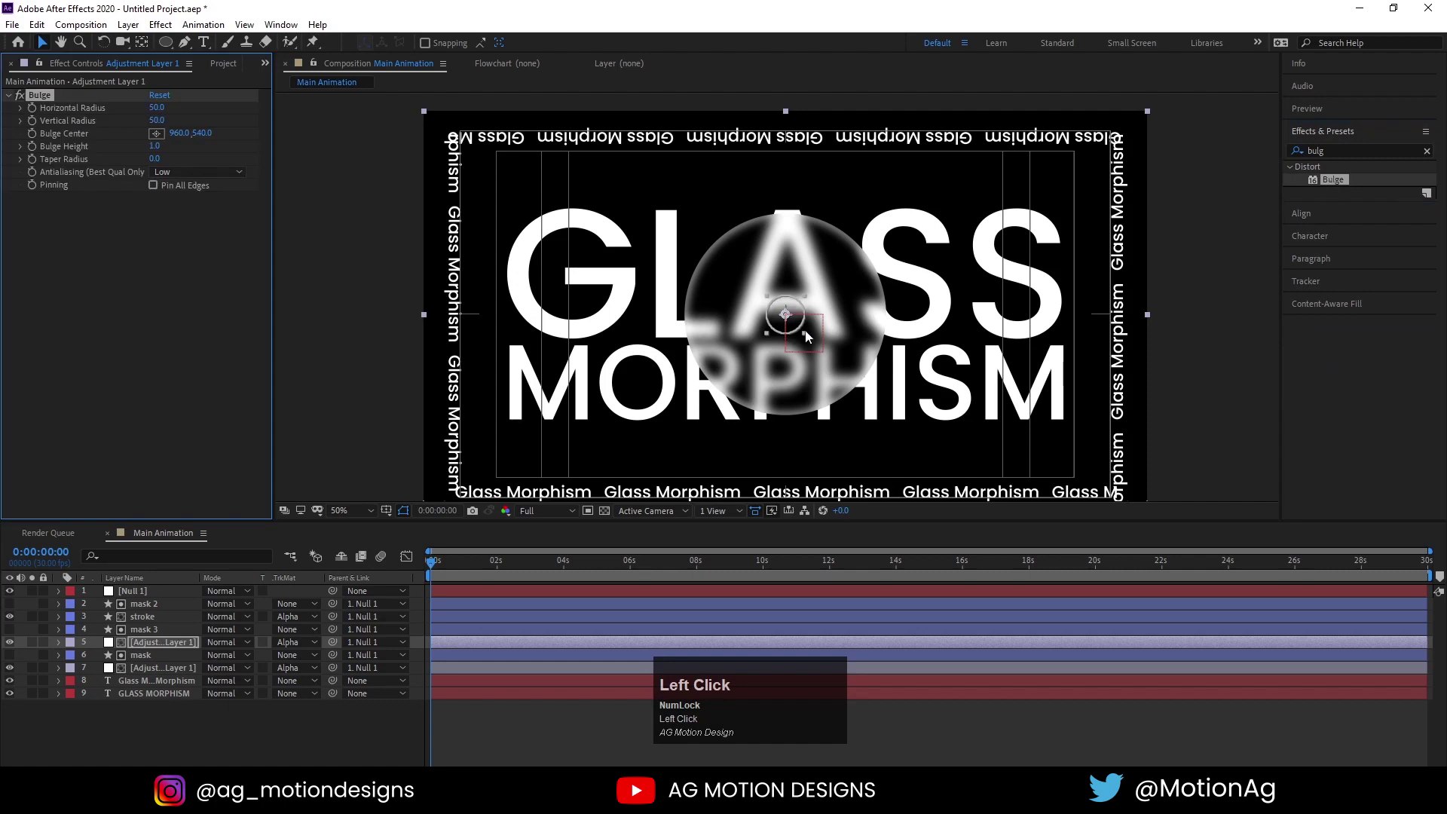
key("ctrl+z")
left_click_drag(156, 112, 164, 155)
key("Return")
left_click_drag(334, 754, 227, 619)
left_click_drag(147, 592, 144, 654)
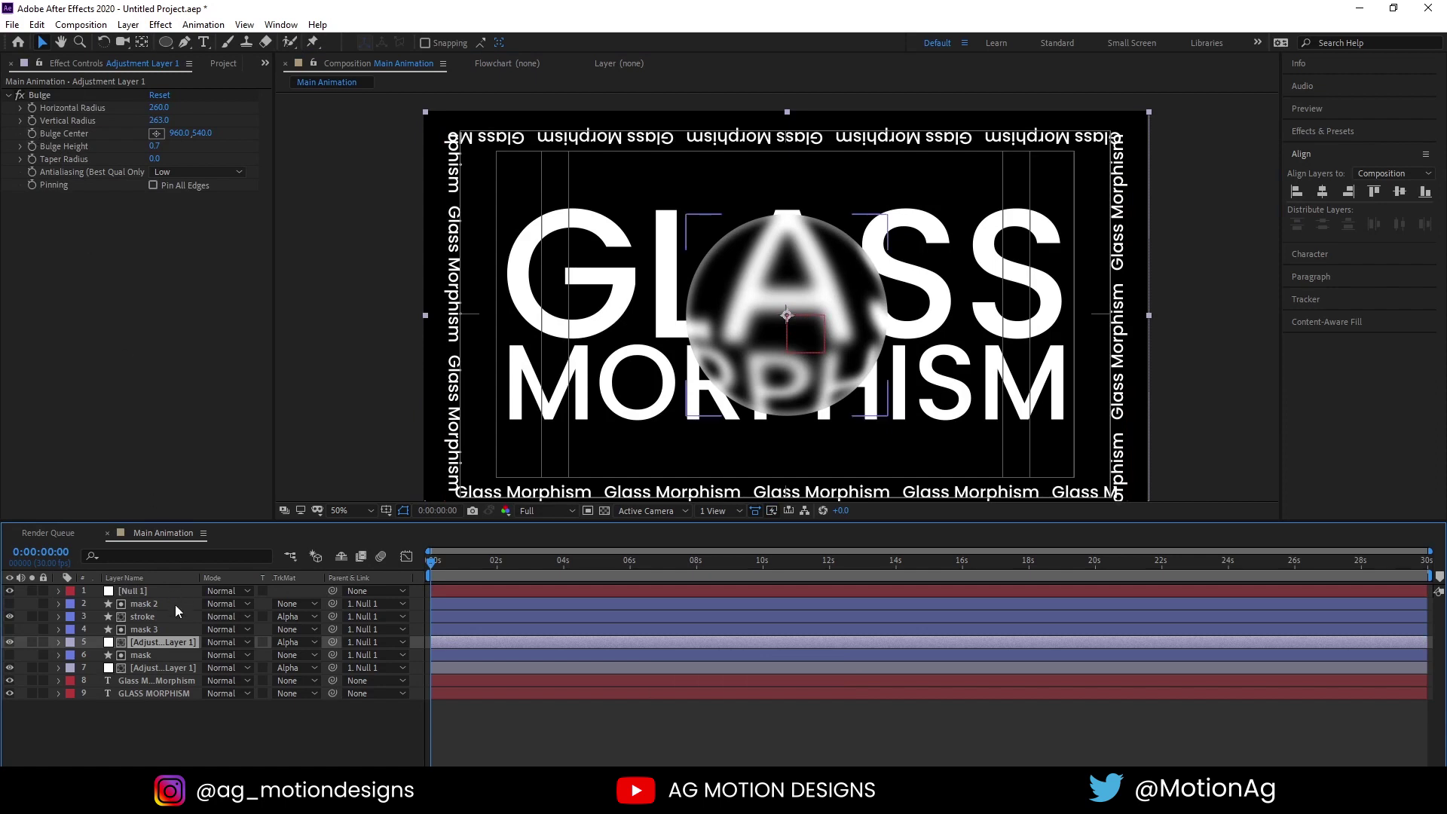
Reveal and adjust Null 1's Position value
left_click(158, 599)
key("p")
left_click(220, 609)
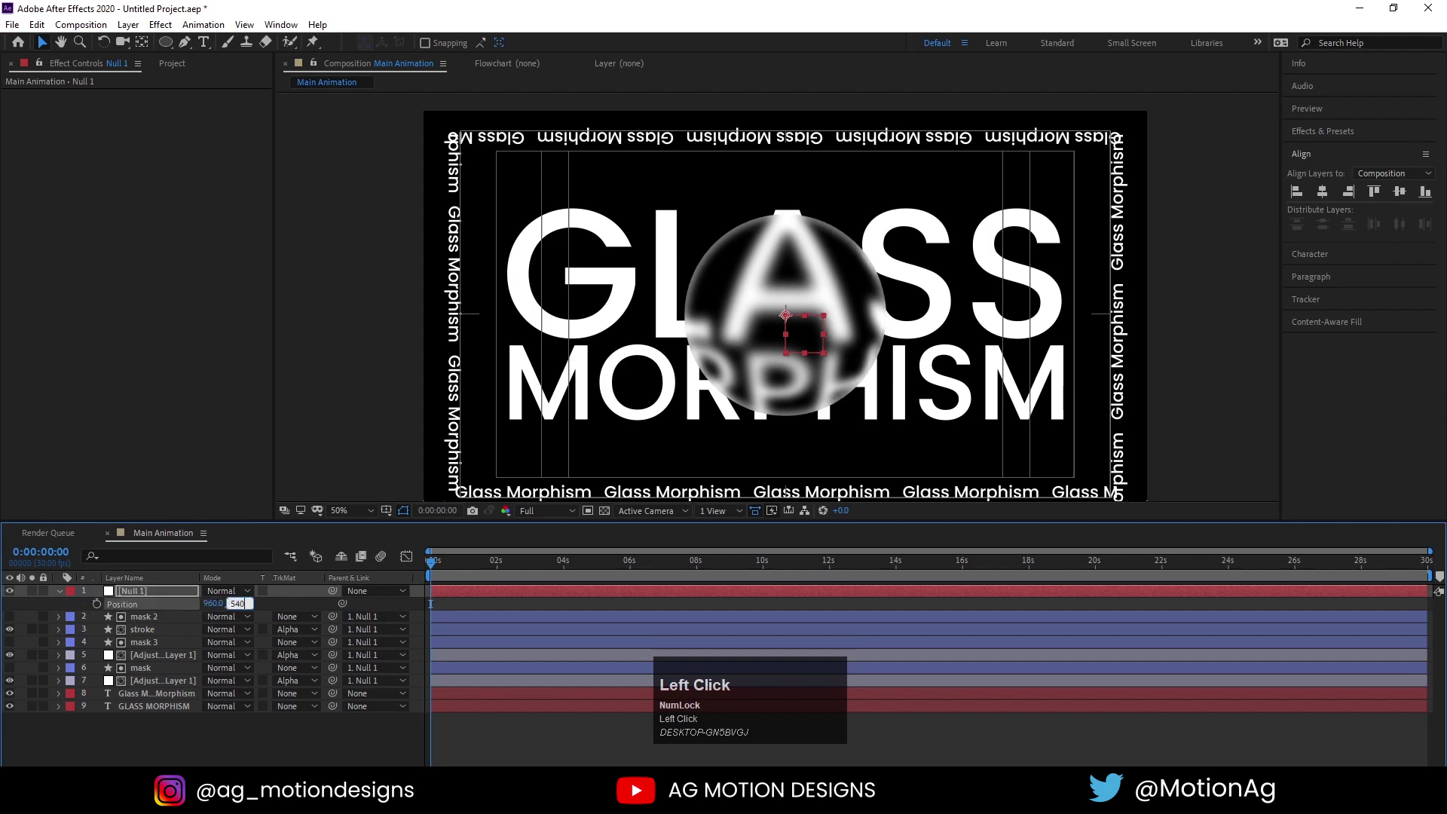
key("Return")
Link Bulge Center to Null 1 Position with a pick-whipped expression
left_click(160, 657)
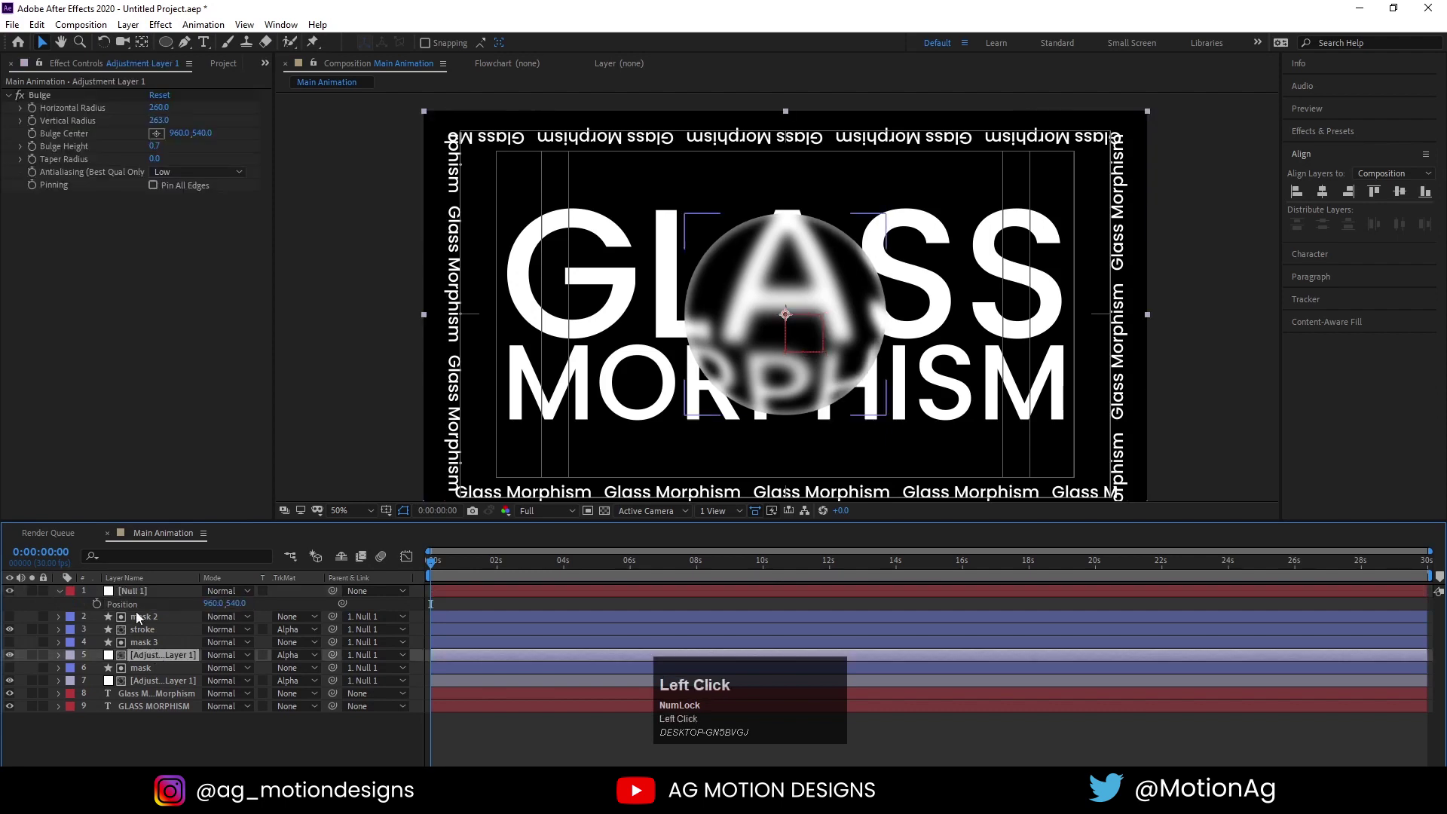
key("alt+Num_Lock")
left_click(34, 135)
left_click(34, 136)
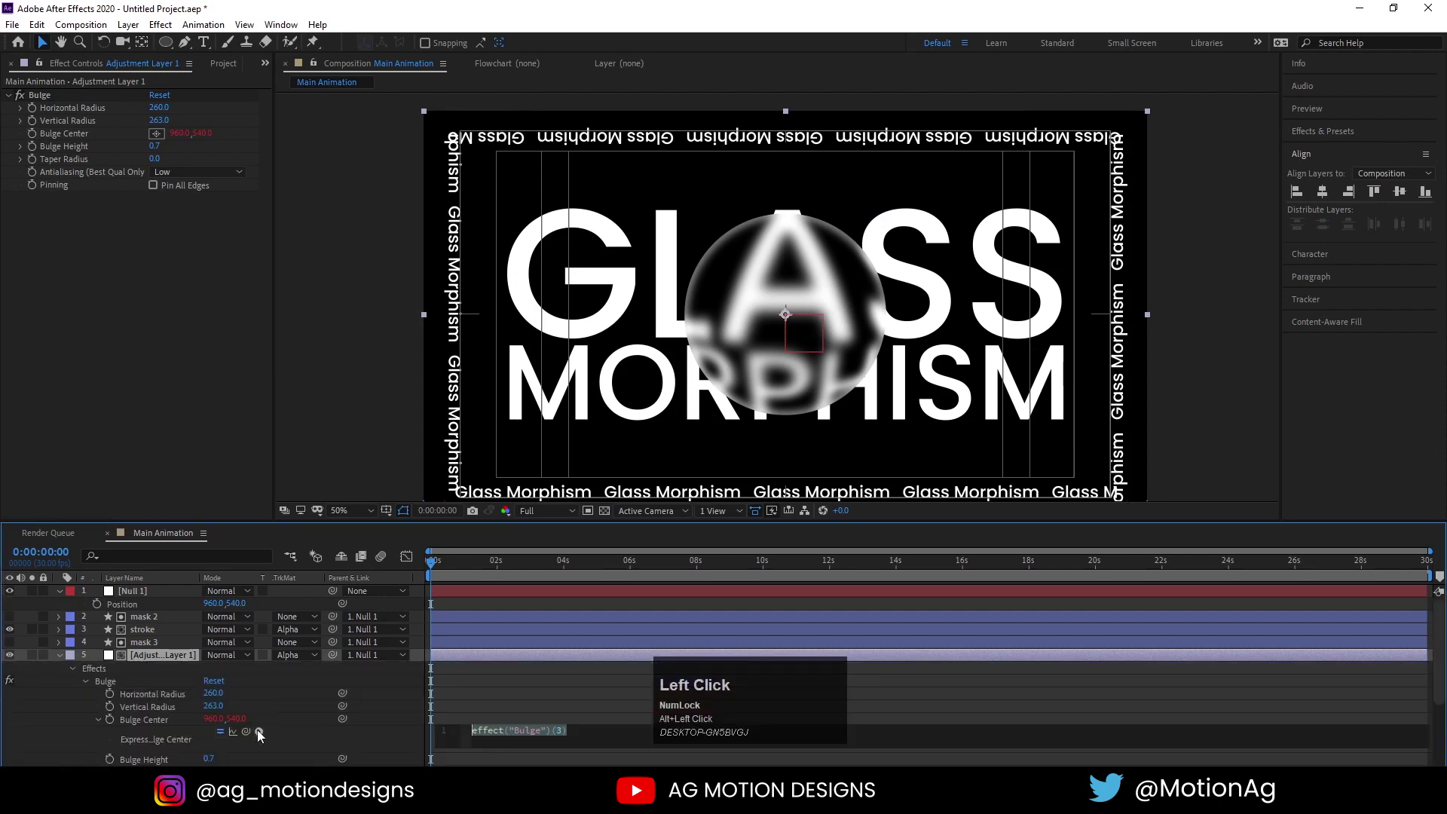
left_click_drag(249, 737, 453, 682)
key("u")
type("uu")
left_click(159, 679)
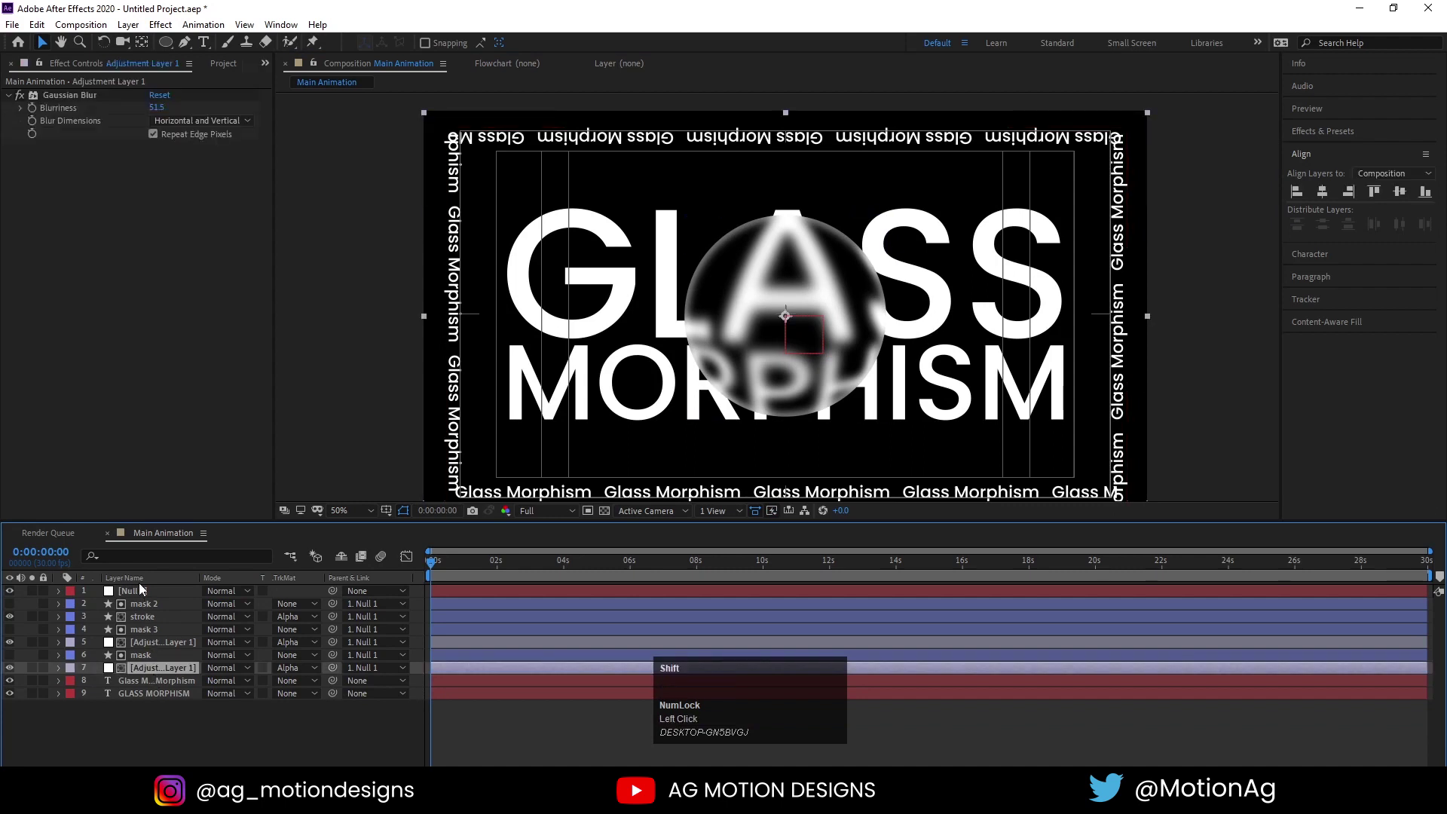
Precompose the circle layers into a composition named morph
left_click(145, 588)
key("ctrl+shift+c")
type("morph")
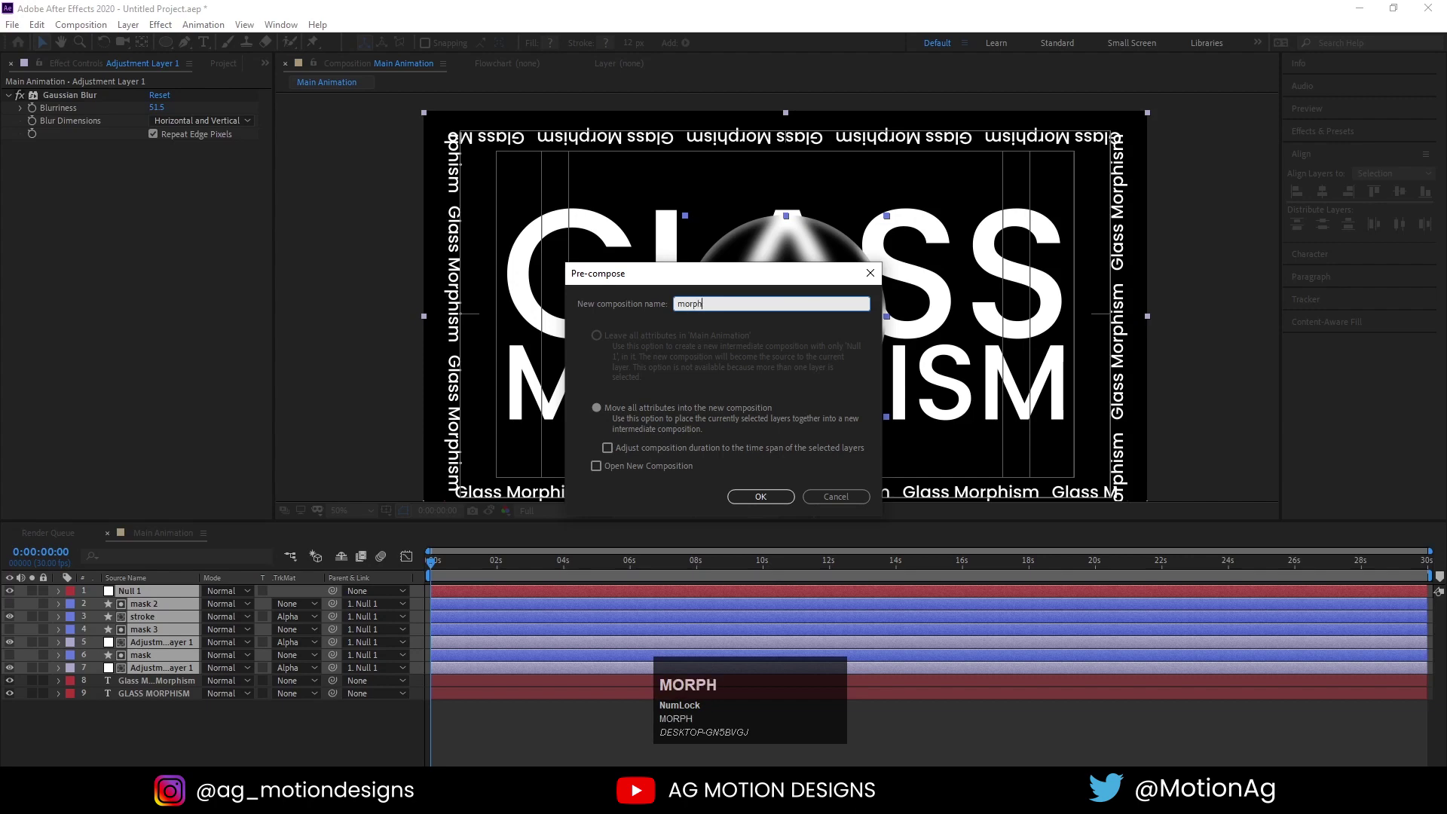
key("Return")
key("F4")
Duplicate morph into morph 2 to morph 5 and stack them in Main Animation
left_click(225, 595)
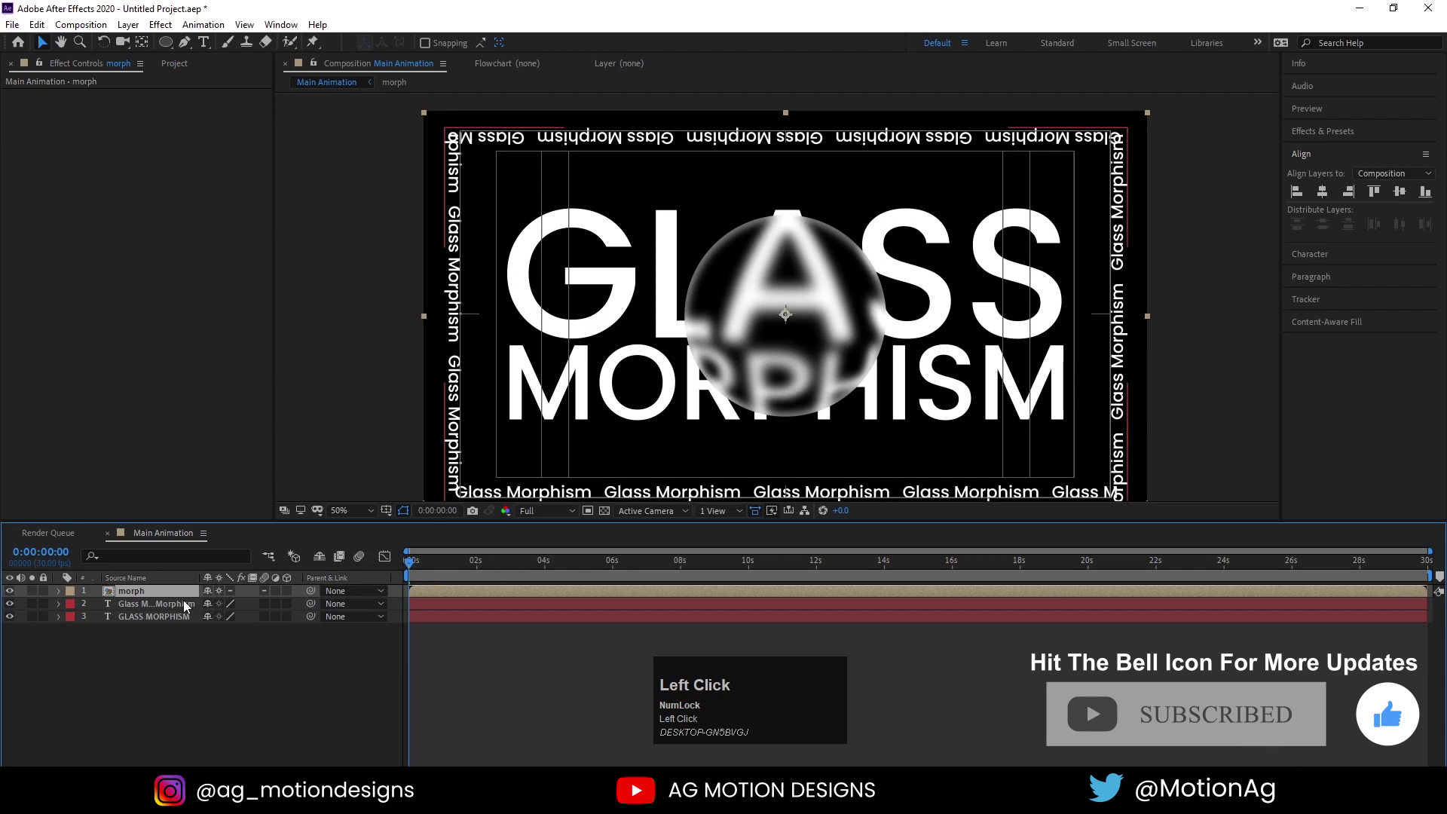
key("ctrl+0")
left_click(53, 219)
key("ctrl+d")
key("ctrl+d")
left_click_drag(51, 234, 188, 719)
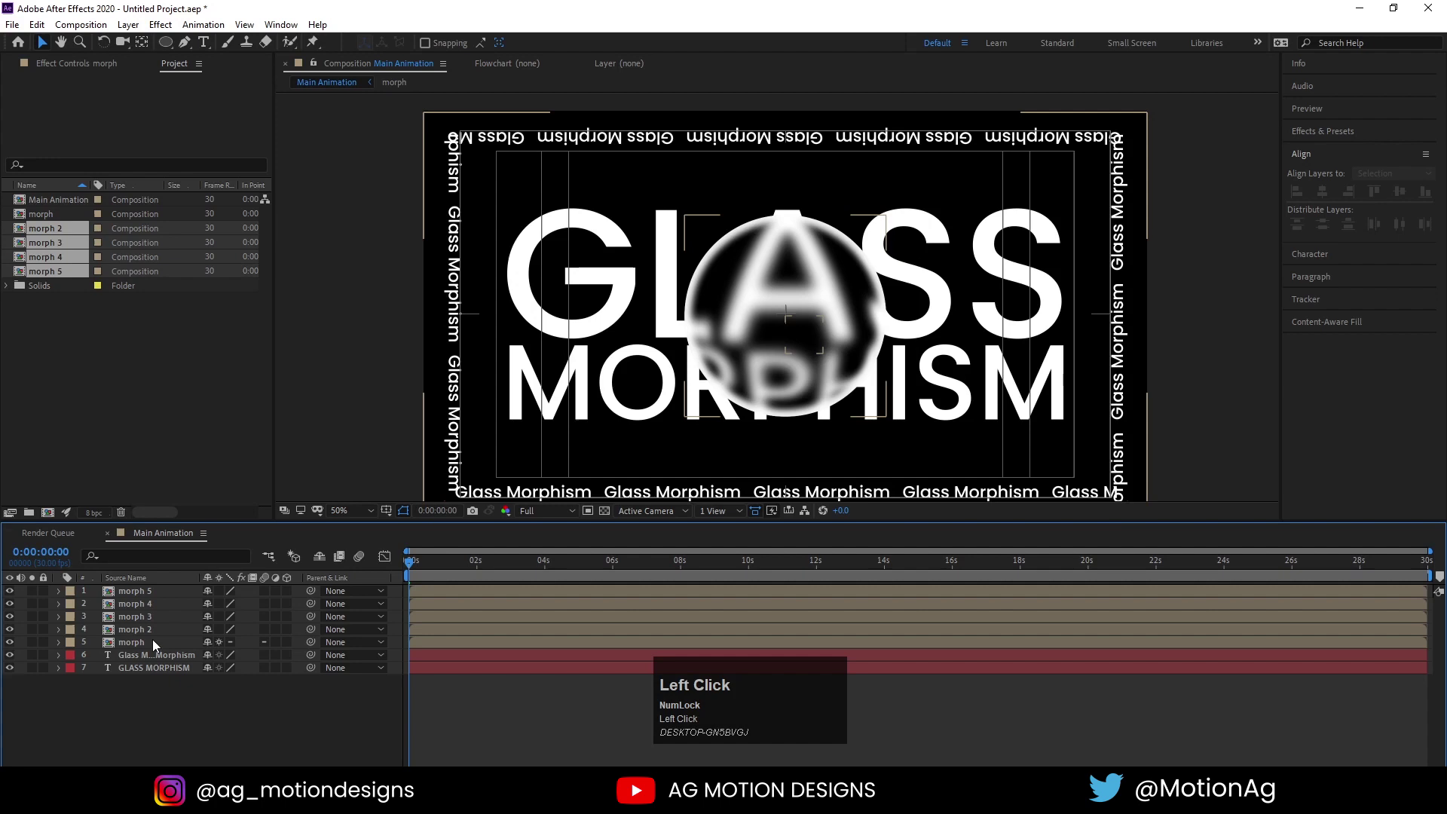
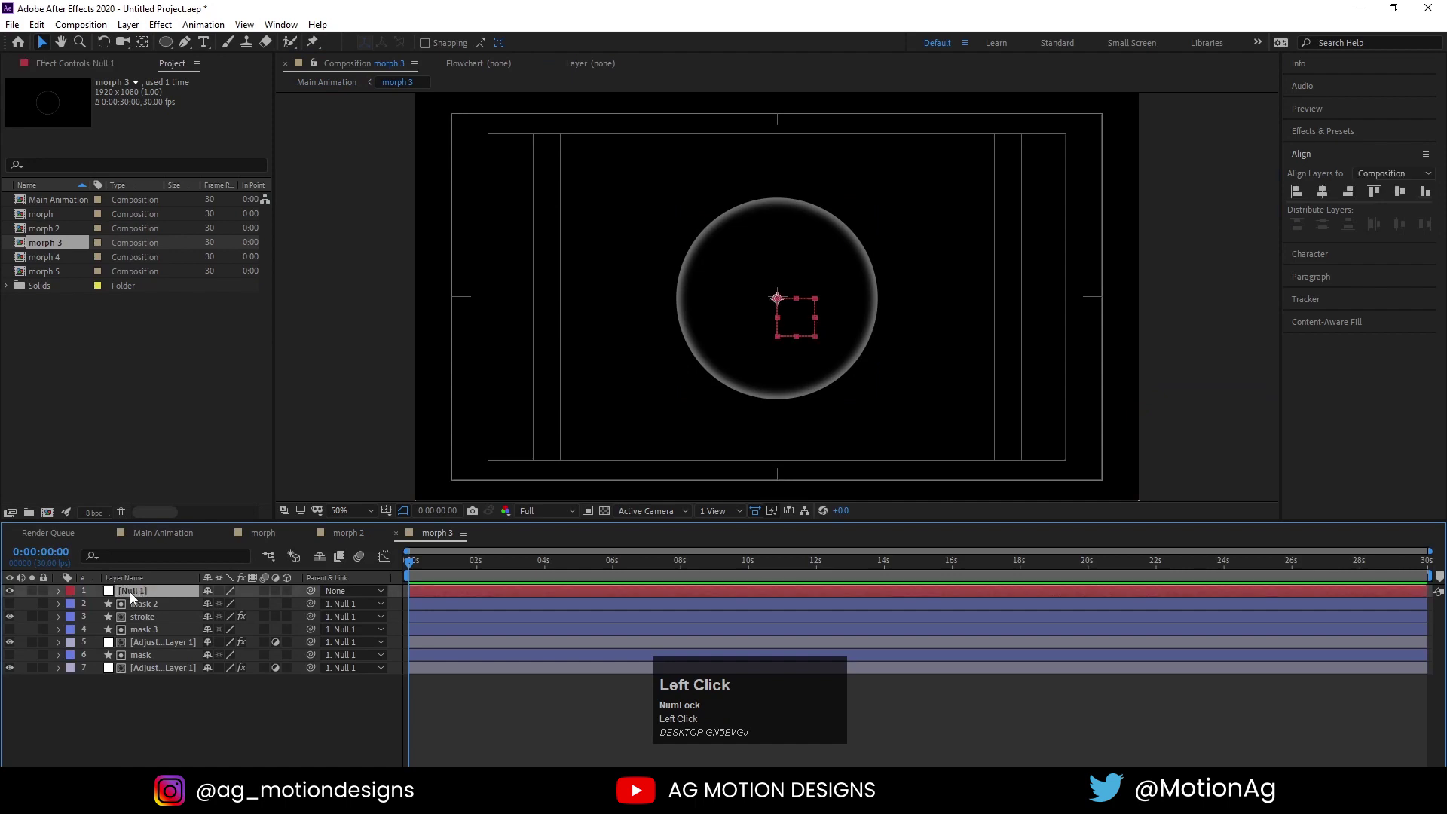
Resize and reposition Null 1 in the morph precomps so the five circles differ, then return to Main Animation
key("s")
left_click_drag(229, 606, 163, 544)
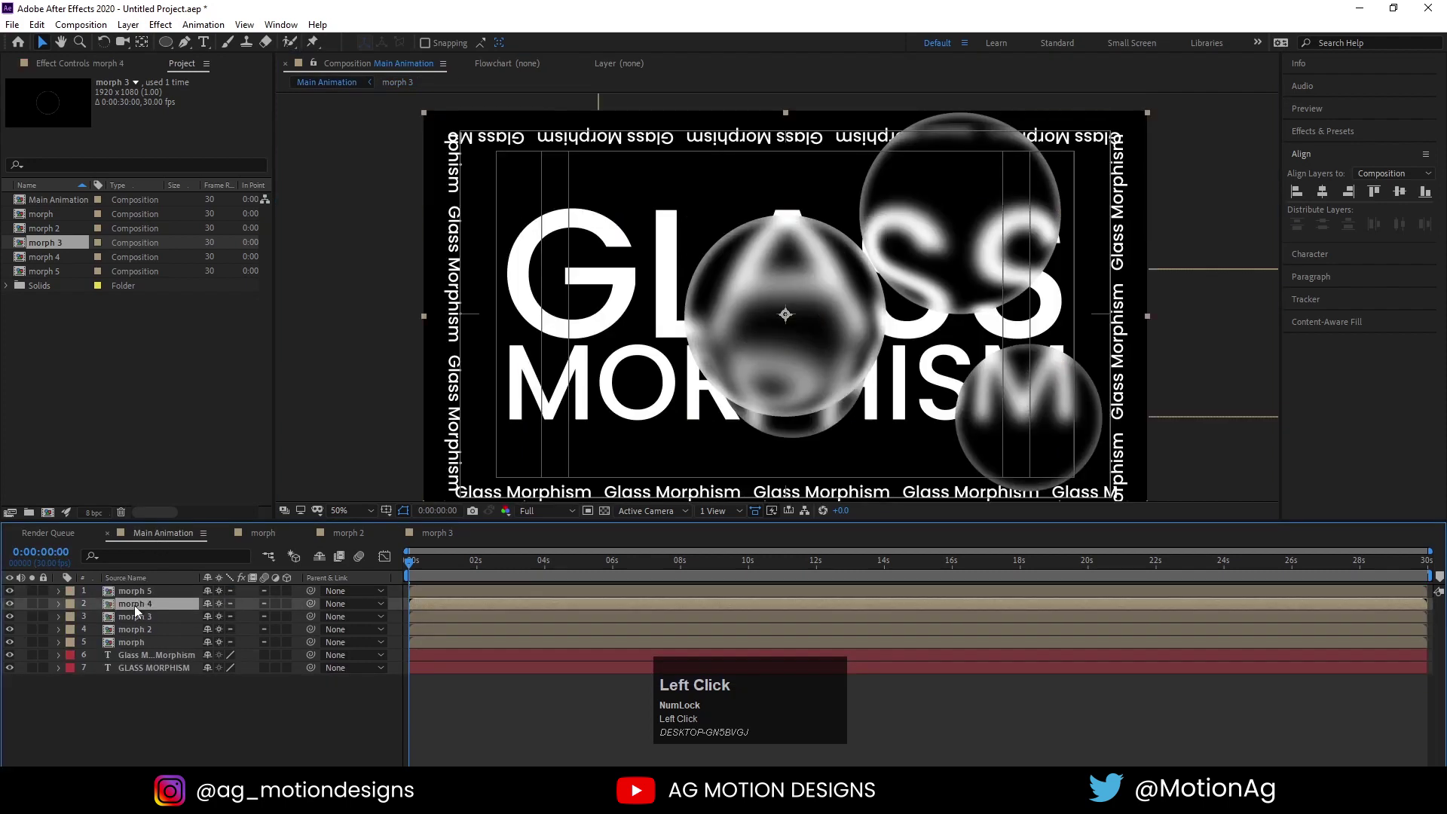
key("-")
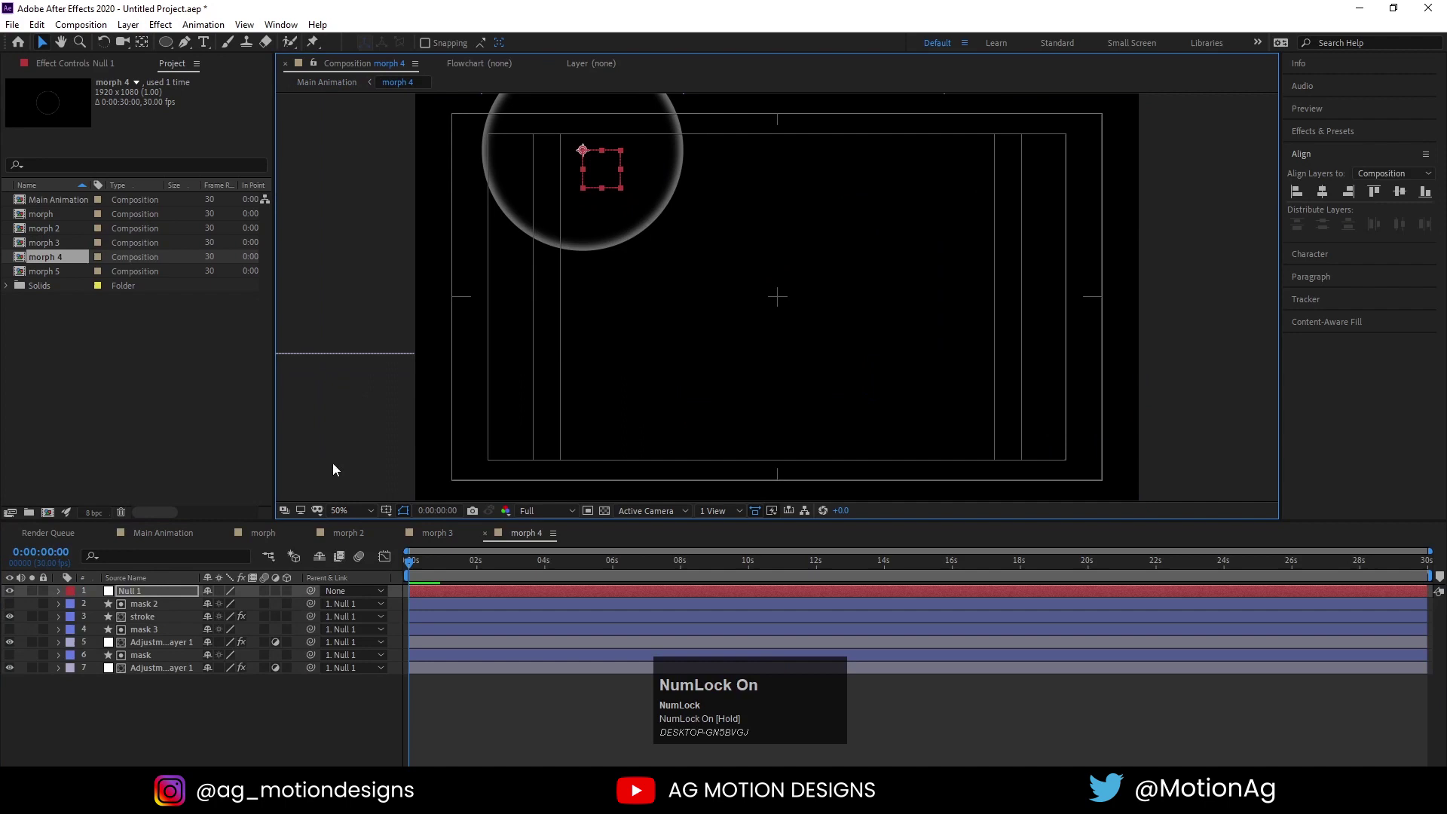
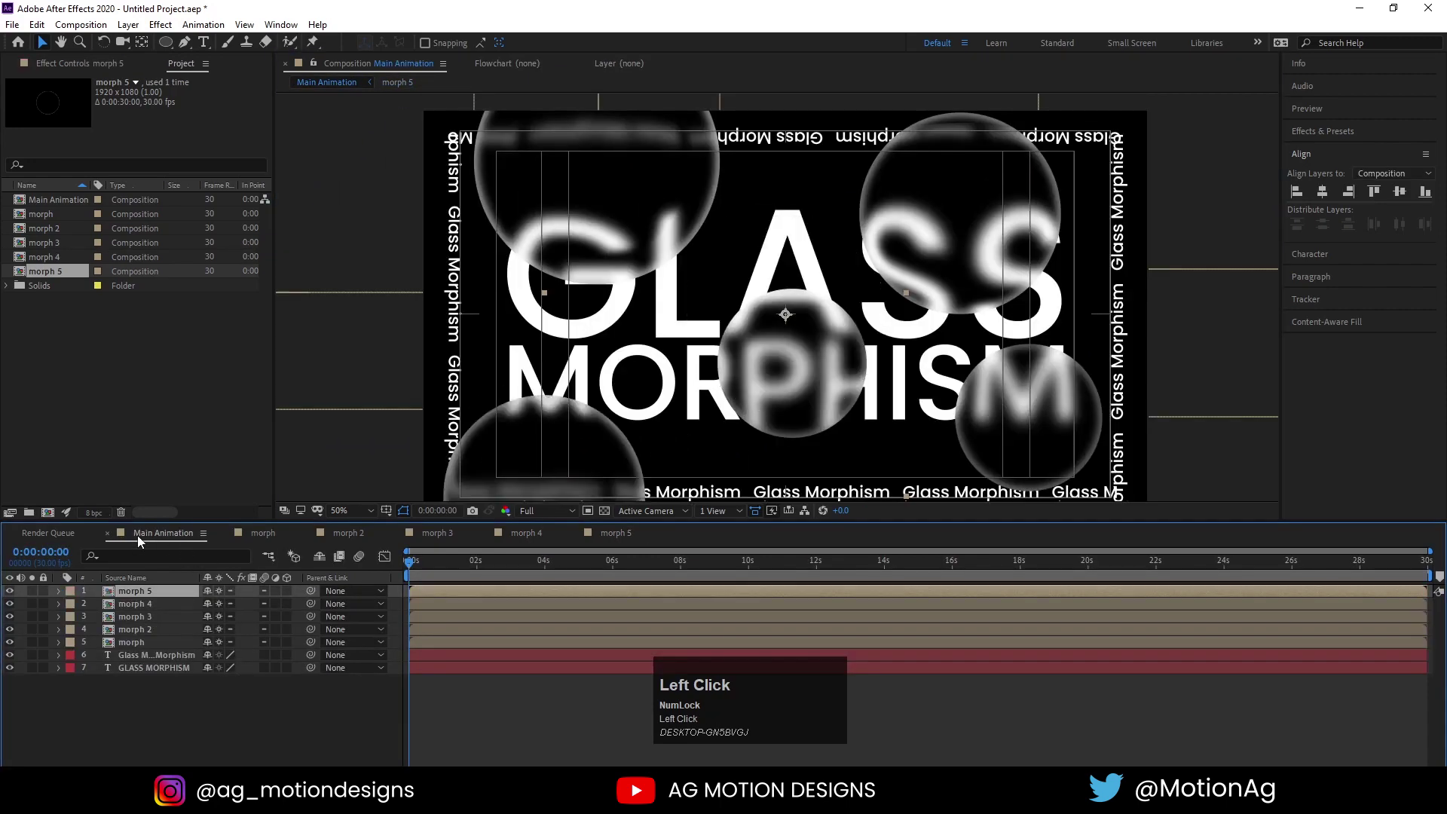
key("`")
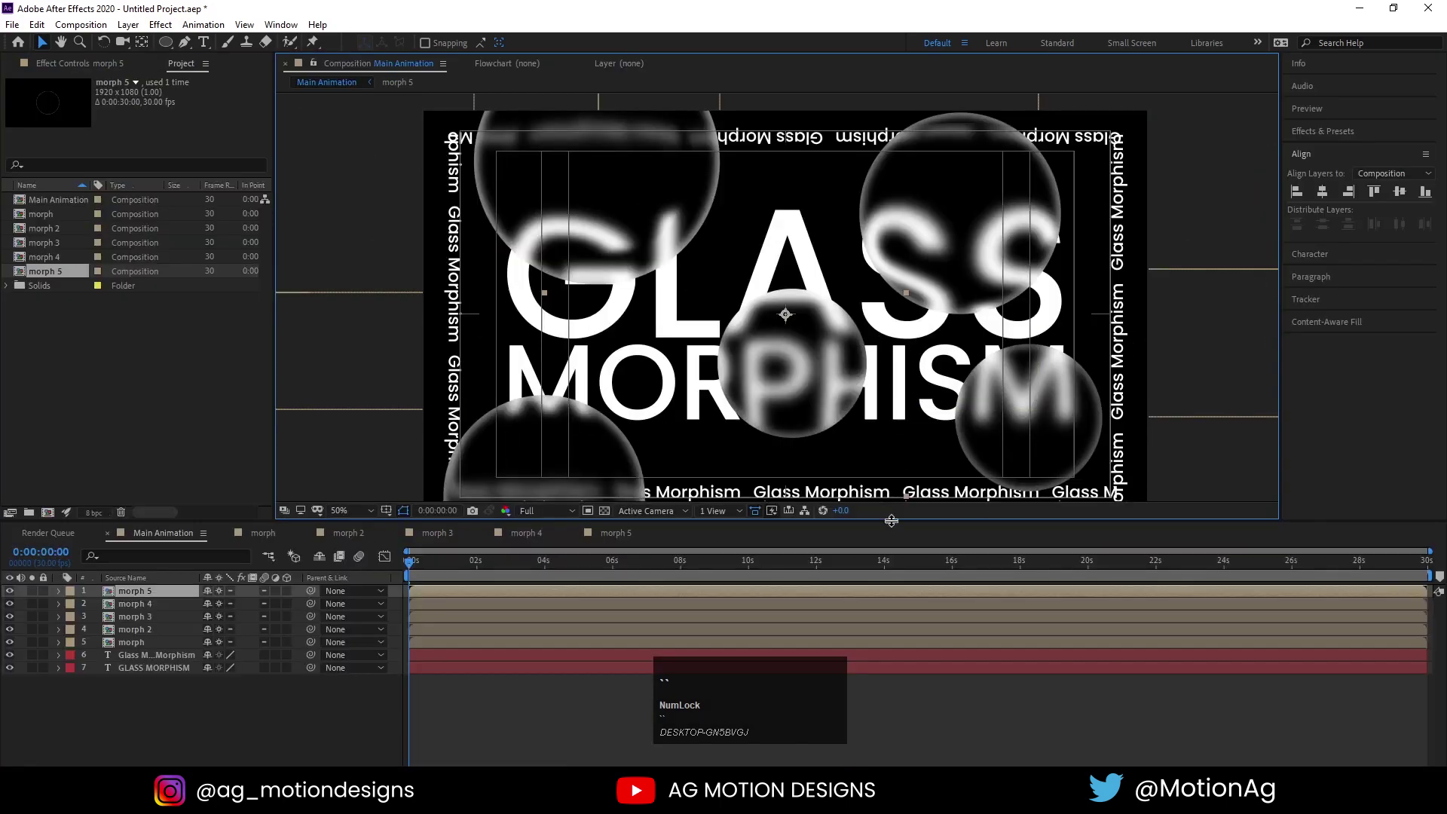
left_click(164, 734)
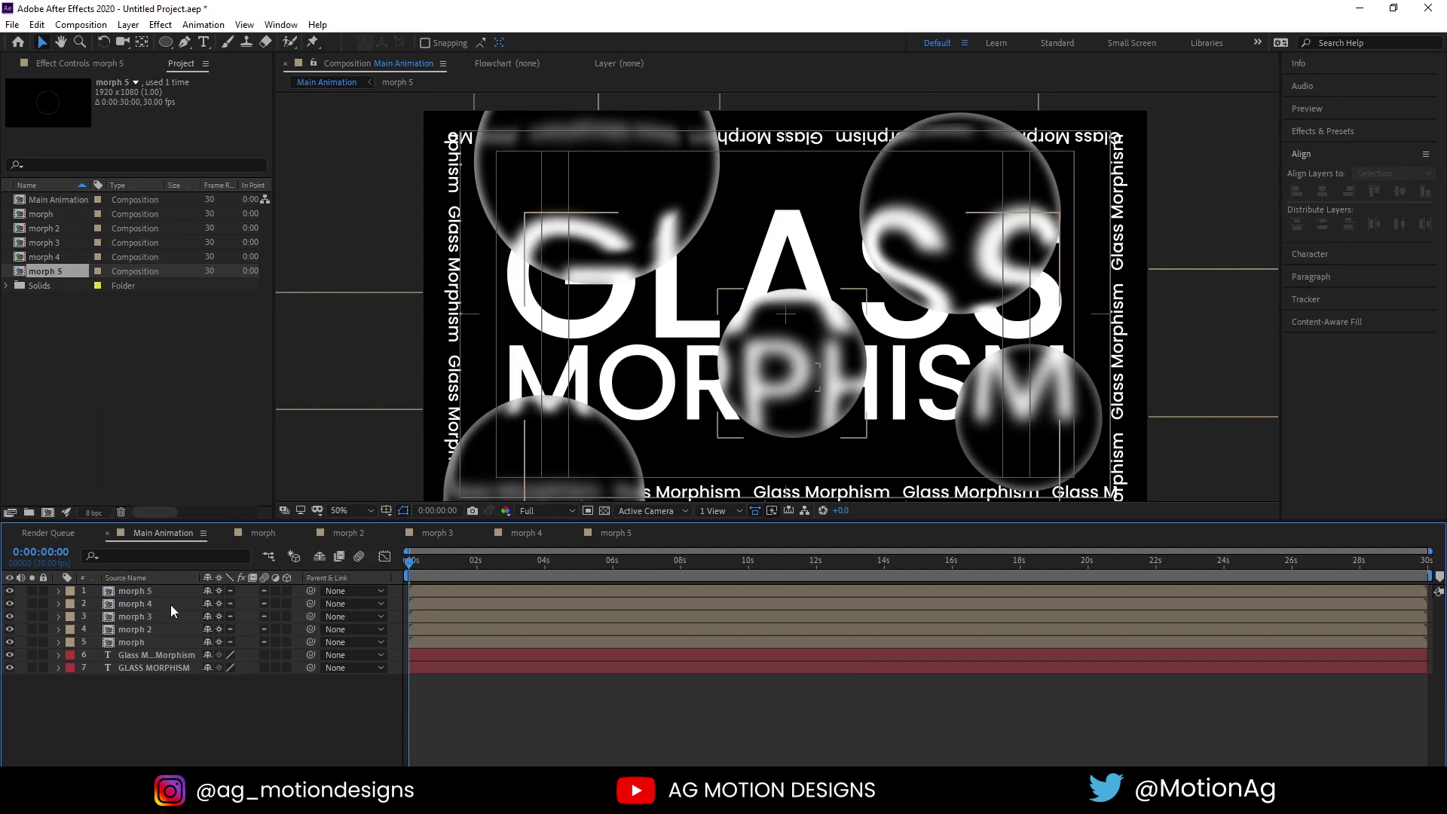
Select all five morph precomps and shift the circles to the right
left_click_drag(131, 645, 882, 377)
left_click(881, 377)
key("ctrl+alt+Home")
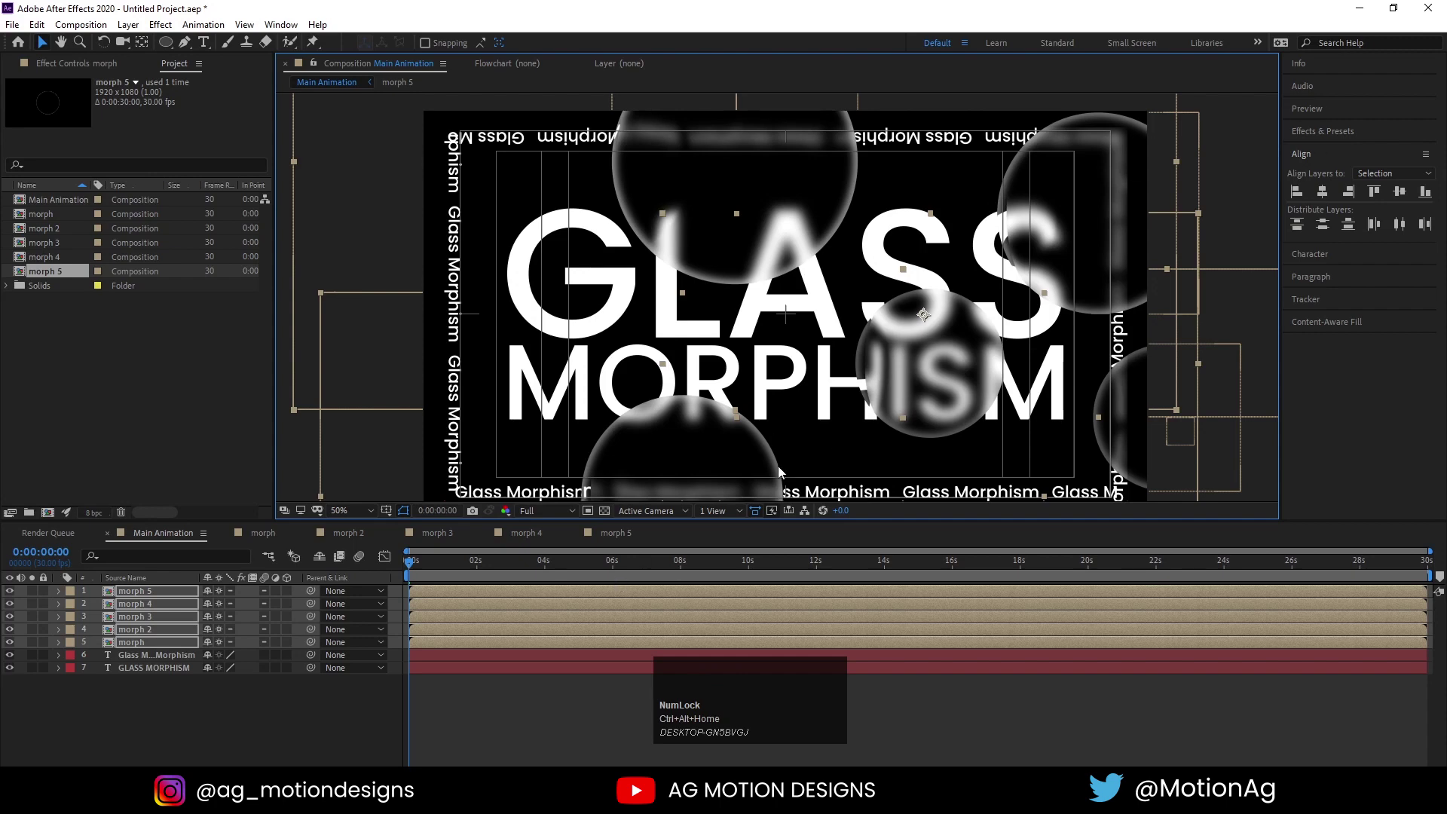
key("space")
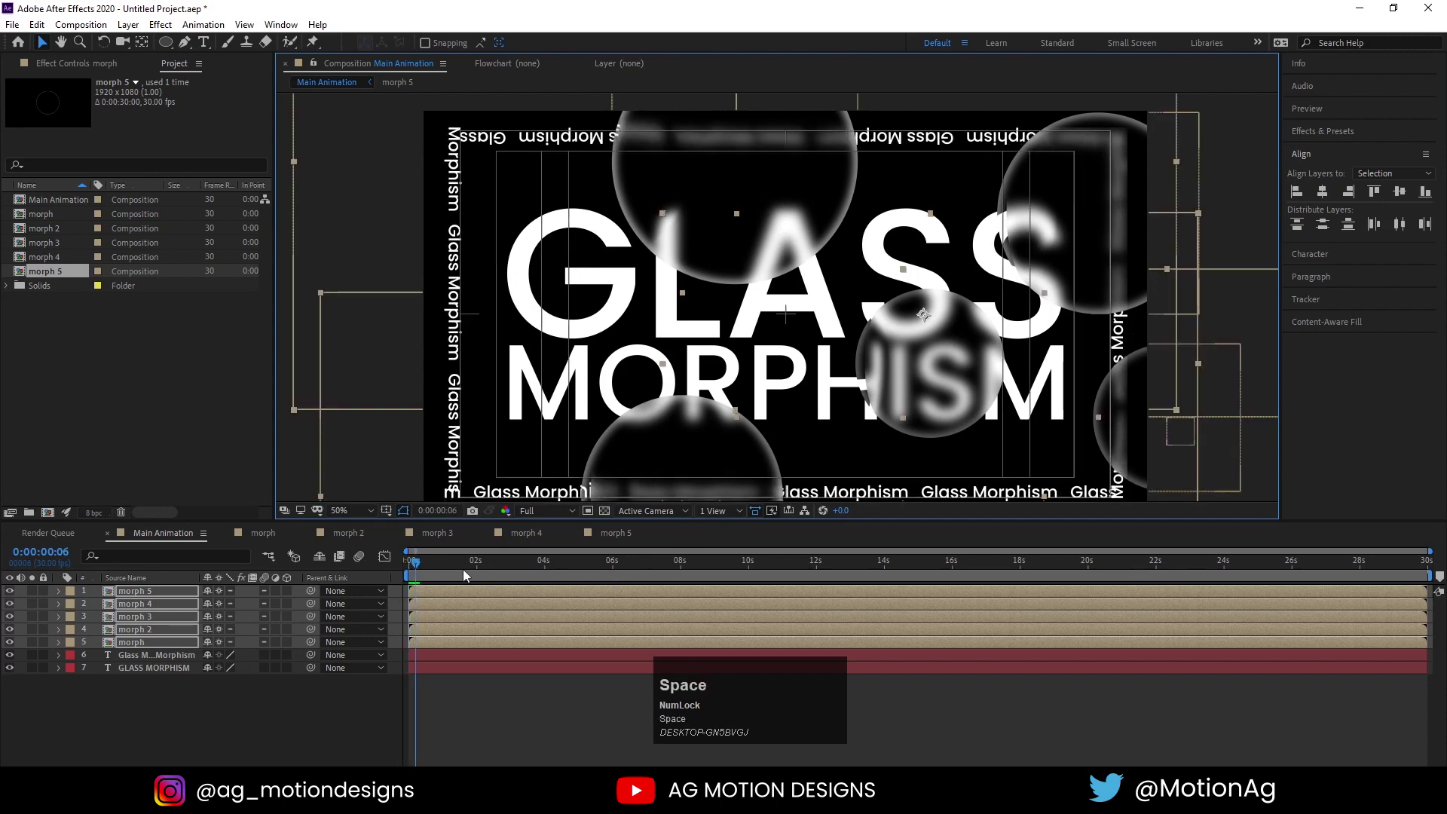
left_click_drag(452, 572, 160, 589)
Set starting Position keyframes at 1202, 540 on all five precomps
key("p")
left_click_drag(103, 608, 355, 571)
key("space")
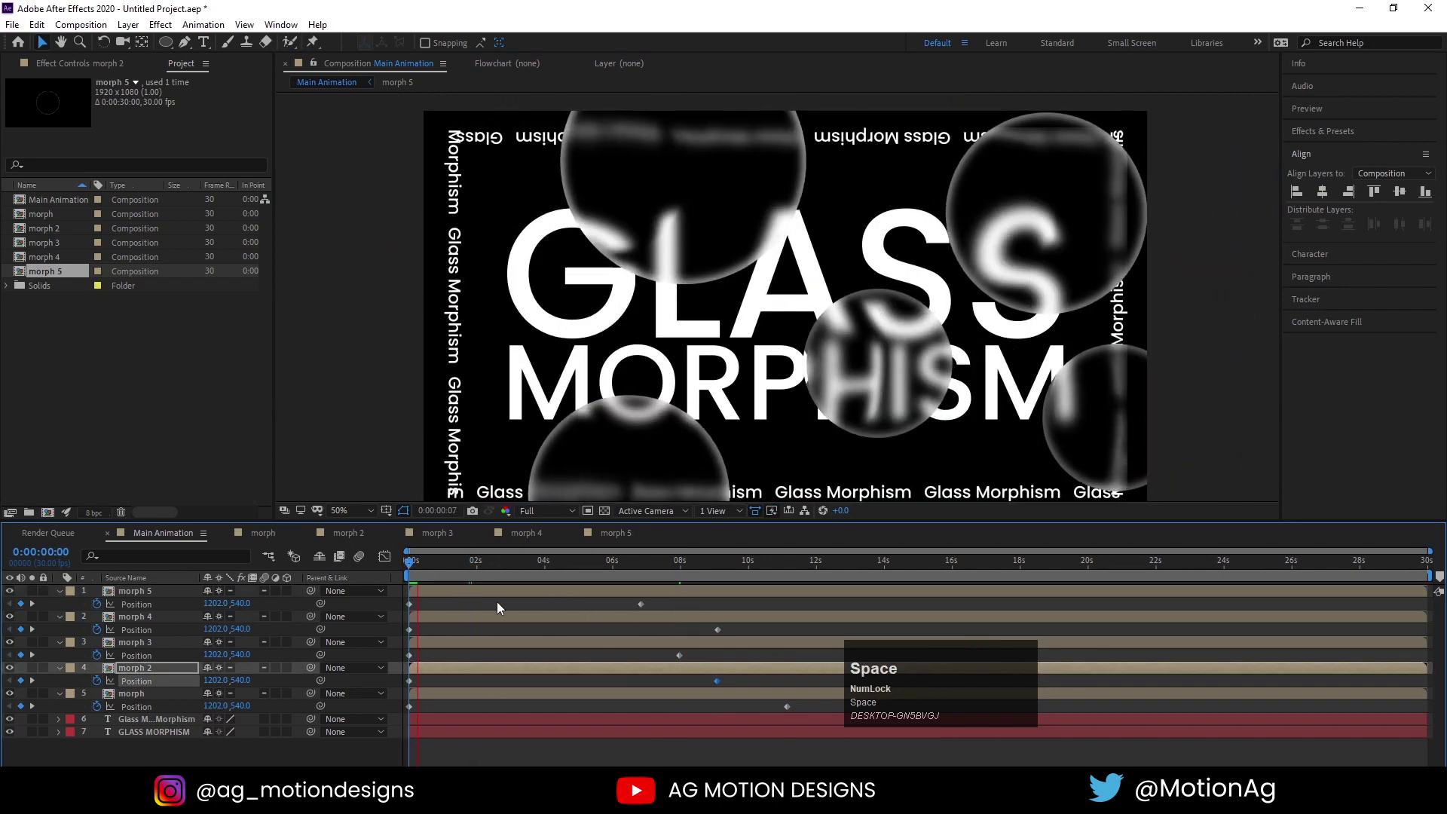
left_click_drag(410, 571, 127, 700)
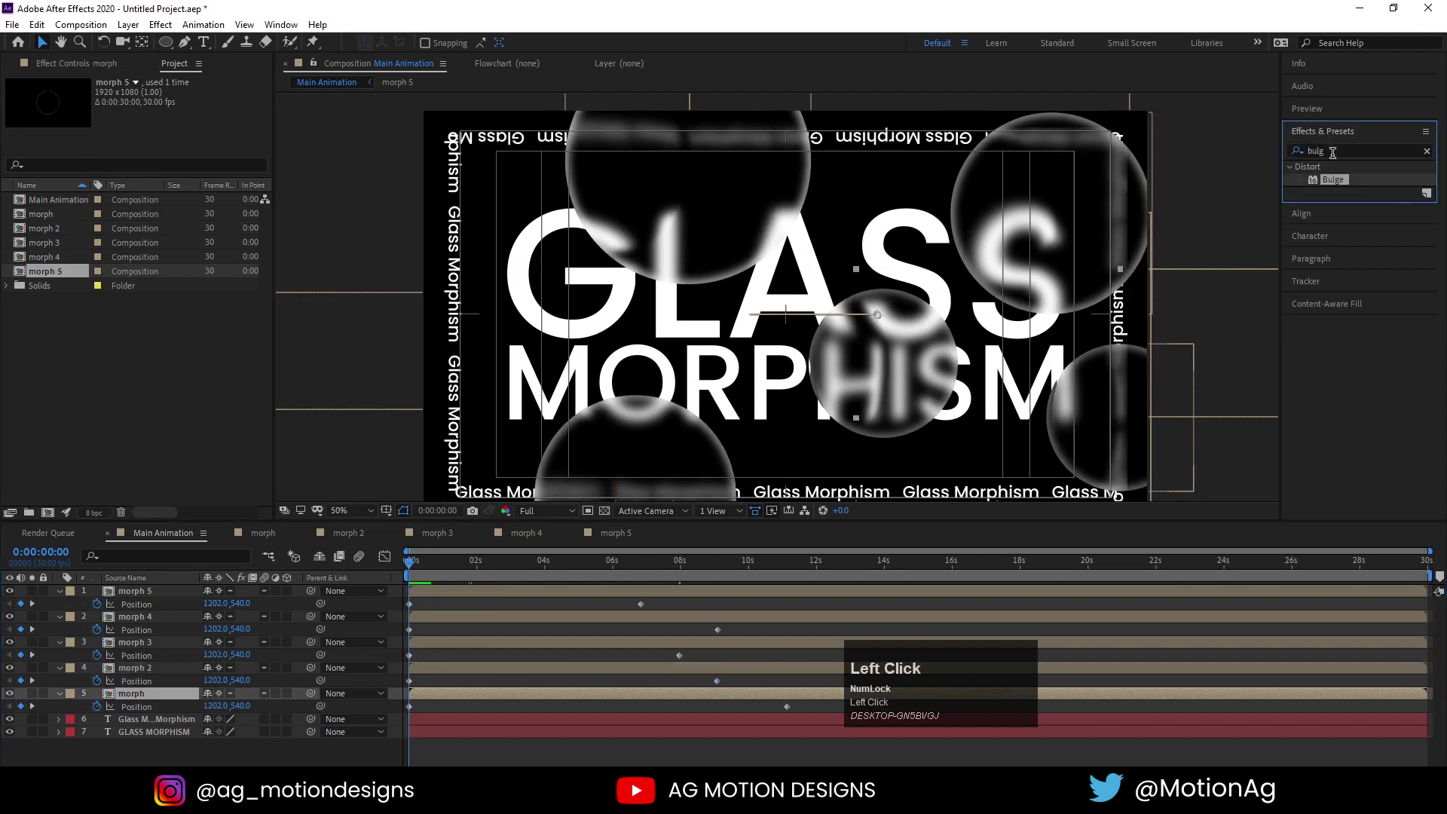
key("ctrl+a")
type("wigg")
left_click(1375, 211)
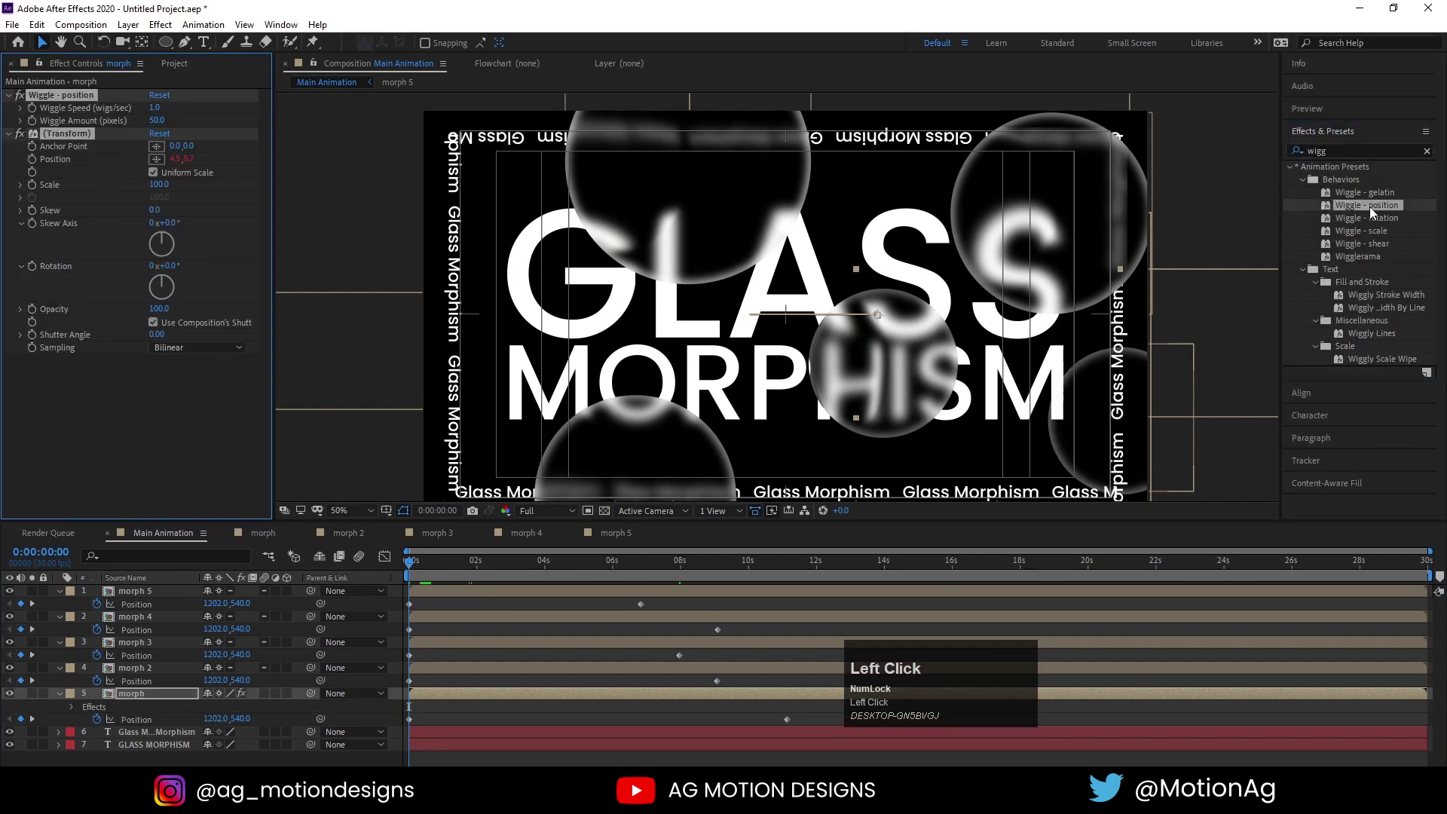
key("space")
key("ctrl+z")
key("space")
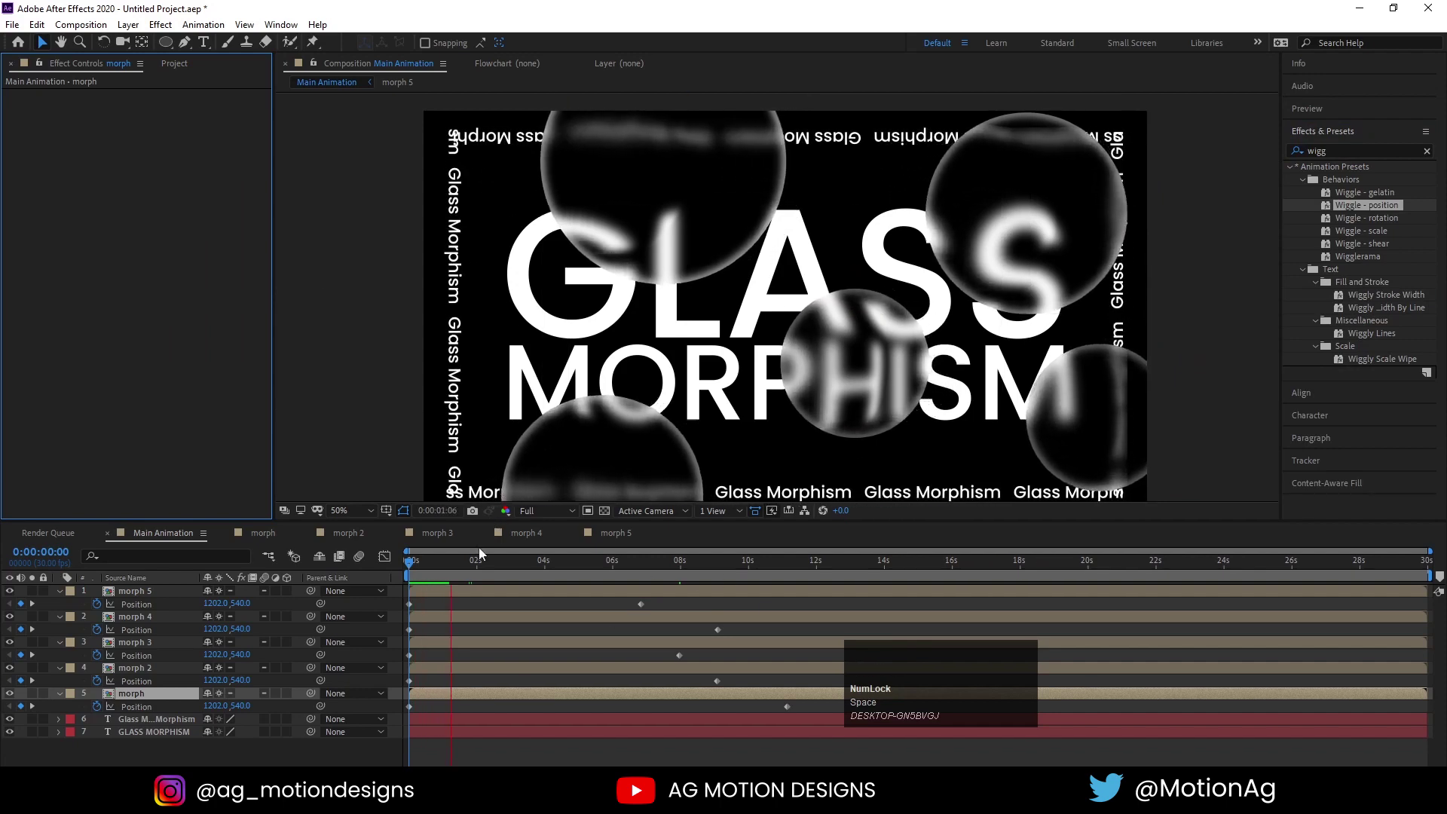
left_click(436, 562)
key("space")
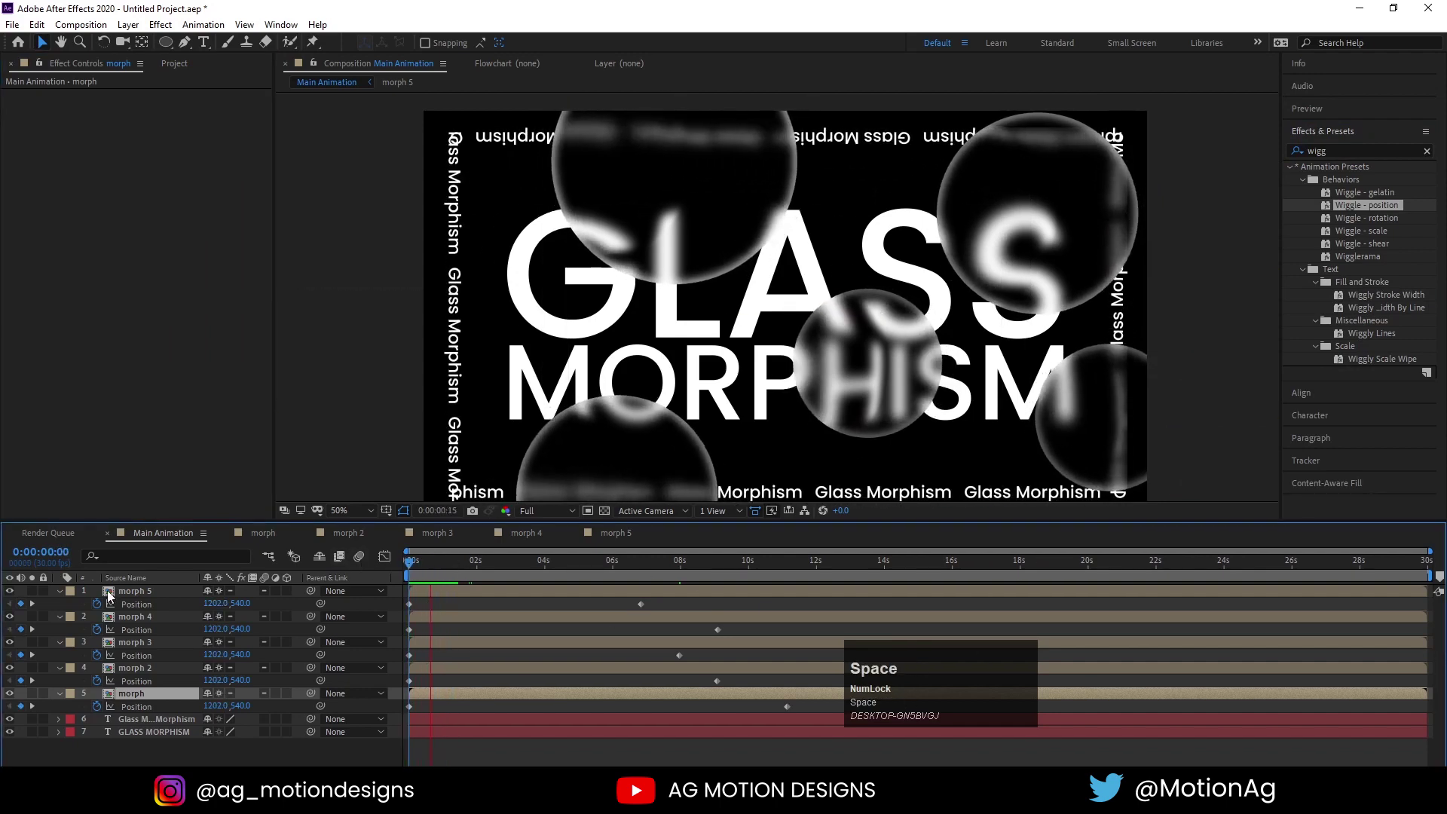
Inside morph, start keyframing Null 1 Position at the first frame
left_click(414, 577)
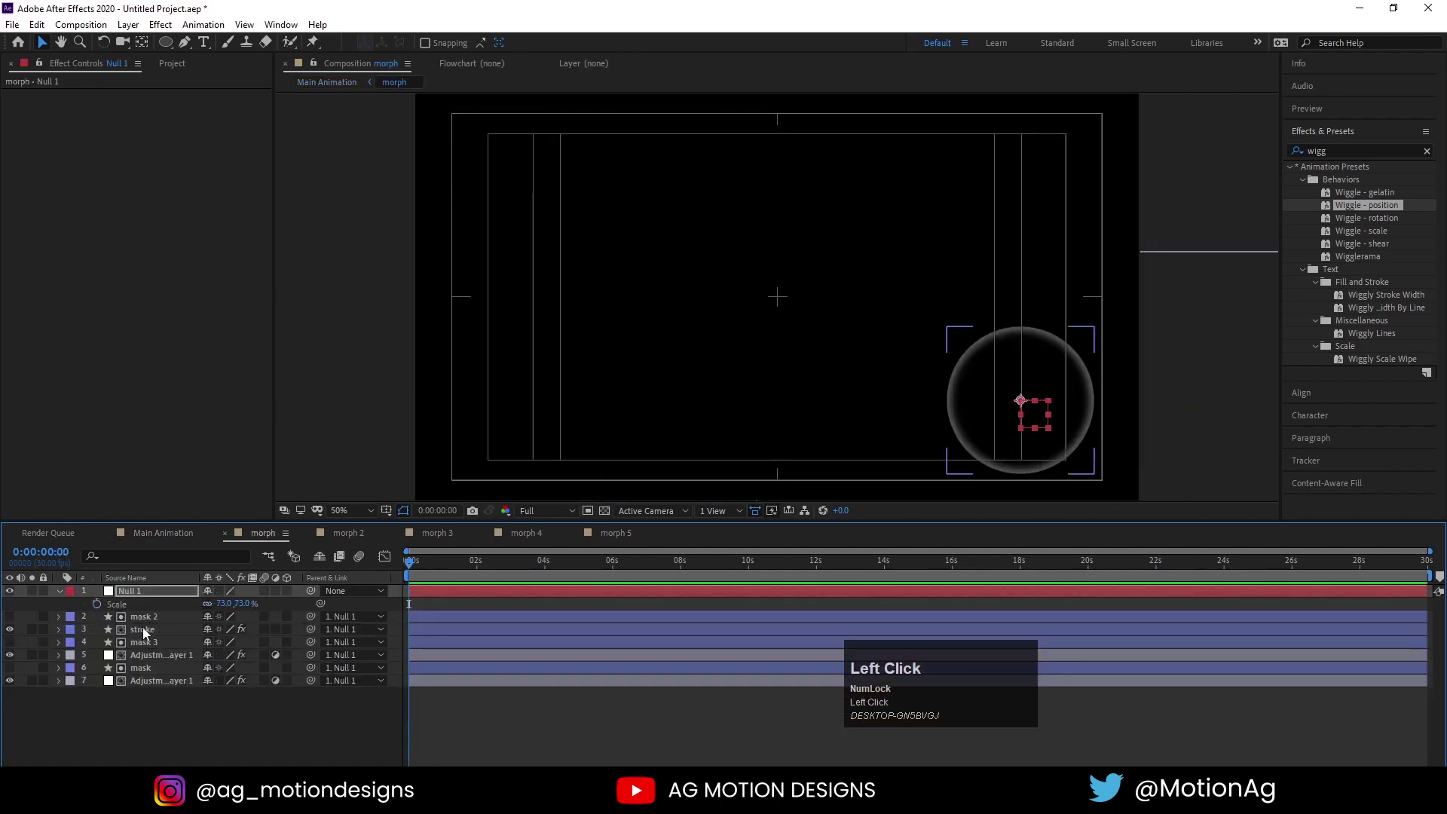
key("p")
left_click(105, 607)
key("ctrl+z")
left_click(102, 610)
type("==")
Add nudged Position keyframes at later times and paste the first keyframe at the end
left_click_drag(460, 573, 520, 560)
key("Left")
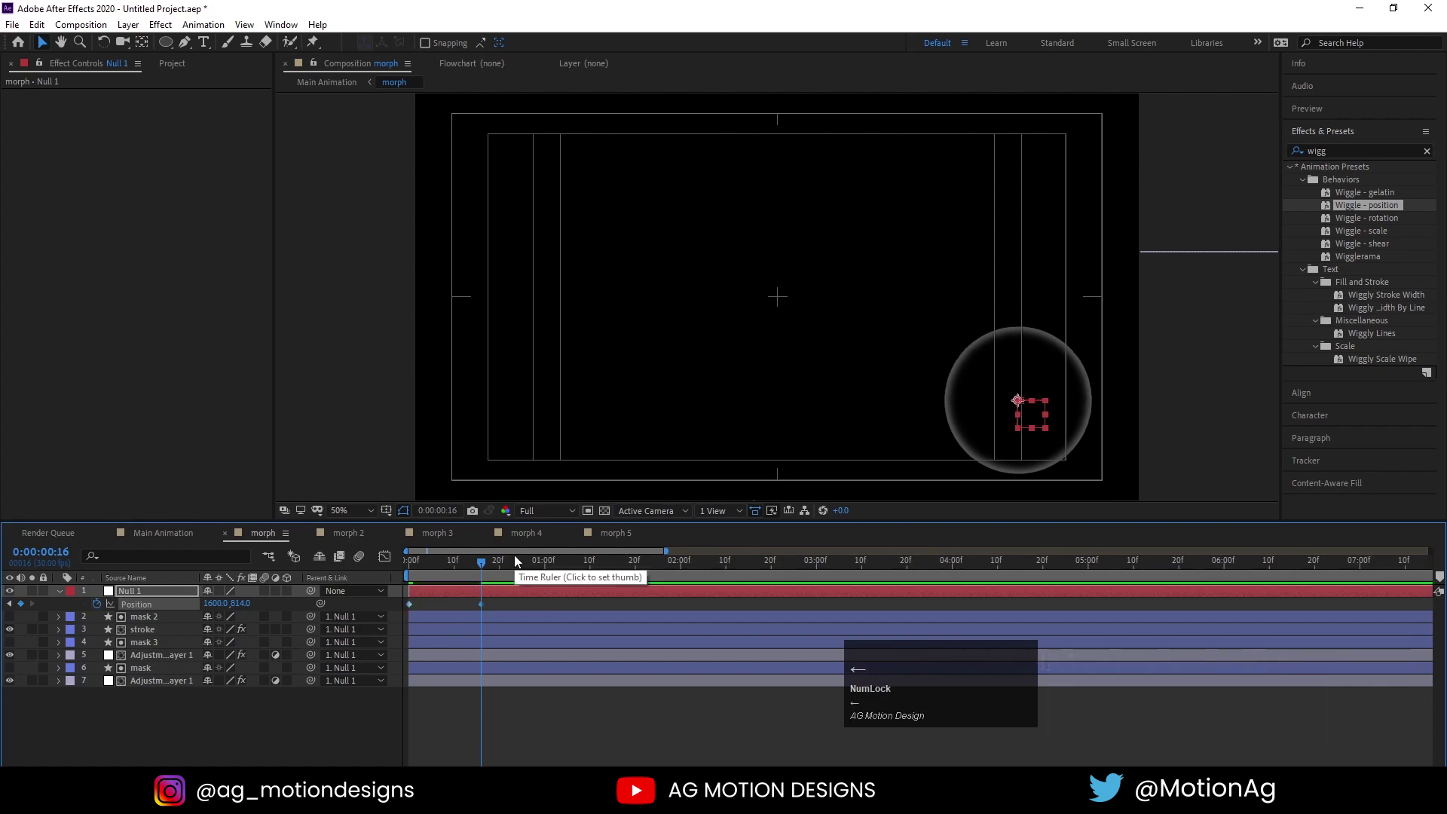
left_click(569, 565)
key("Up")
left_click(645, 564)
key("ctrl+c")
key("ctrl+v")
left_click(584, 574)
key("space")
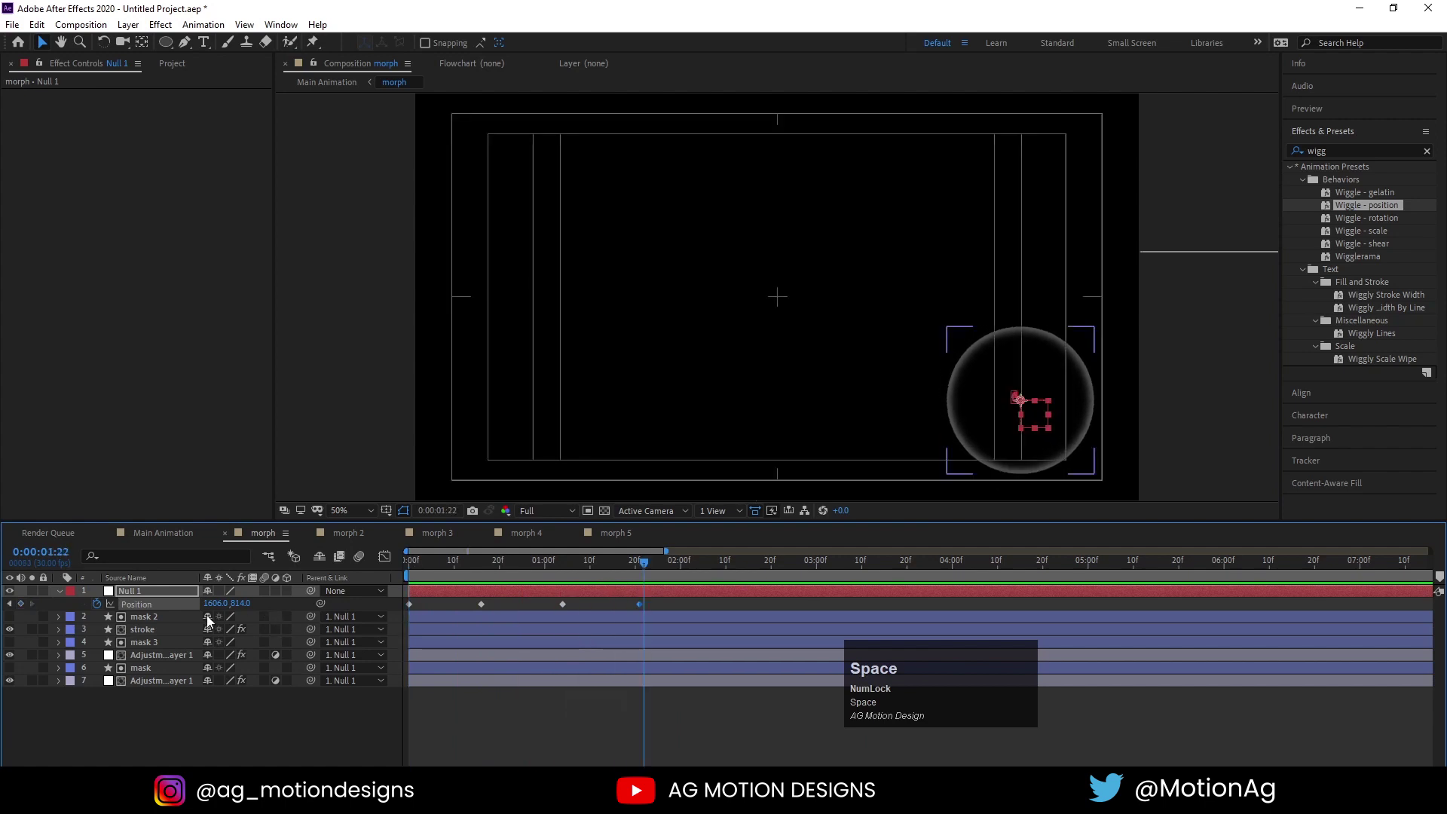
Easy-ease the Position keyframes with F9 and preview the motion
left_click(184, 609)
key("F9")
left_click(135, 734)
key("space")
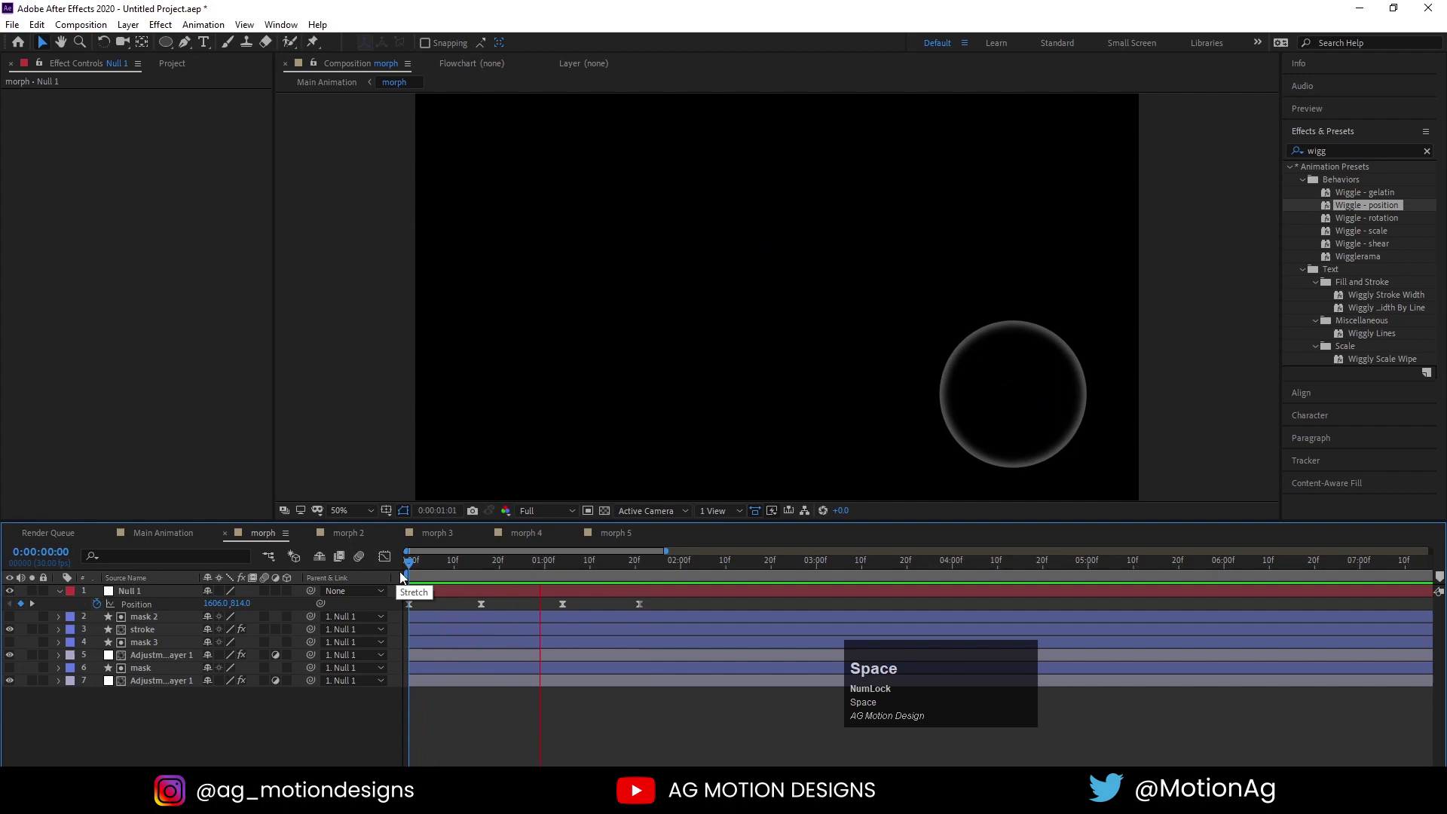
left_click(486, 609)
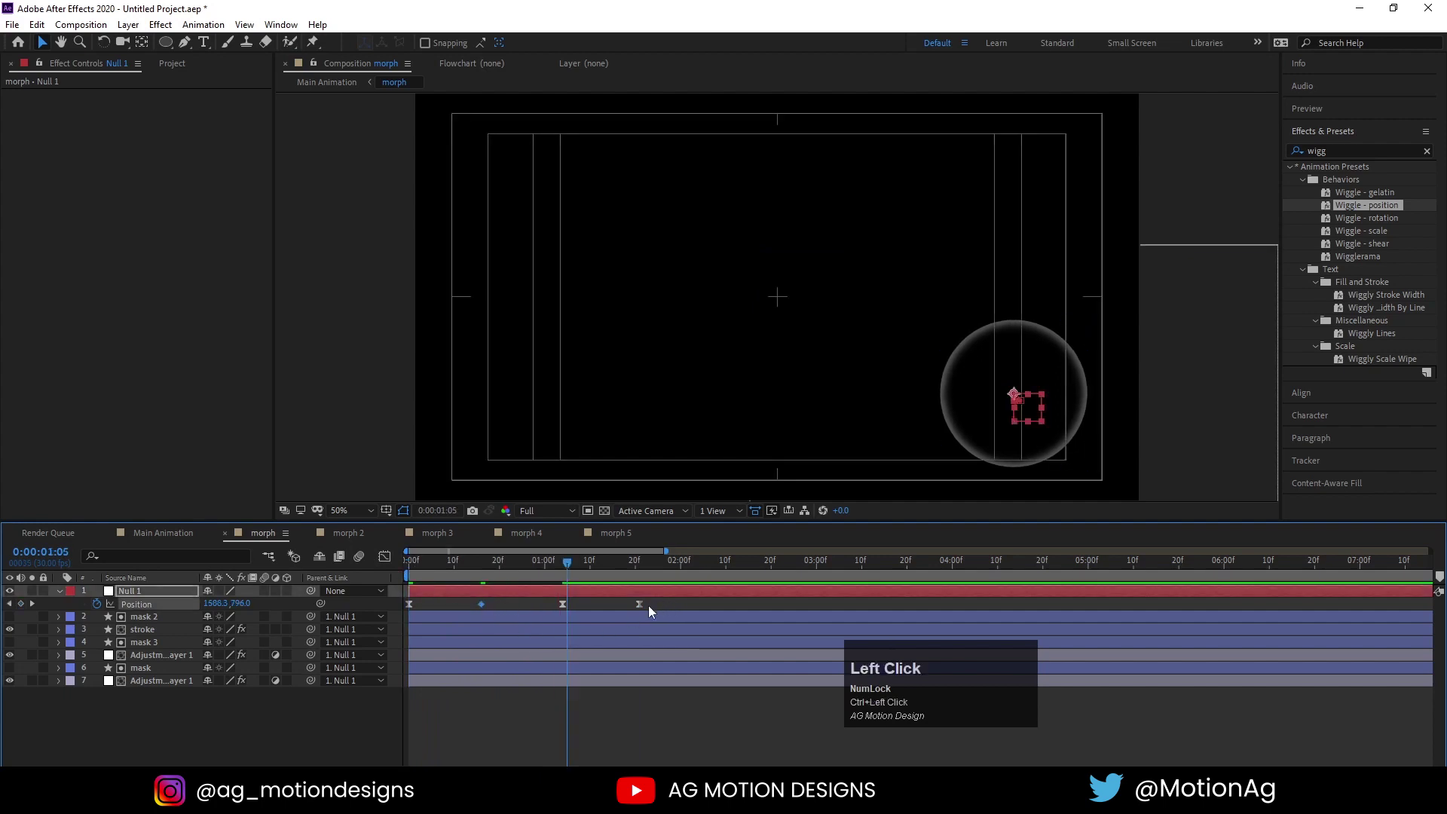
left_click(646, 612)
key("space")
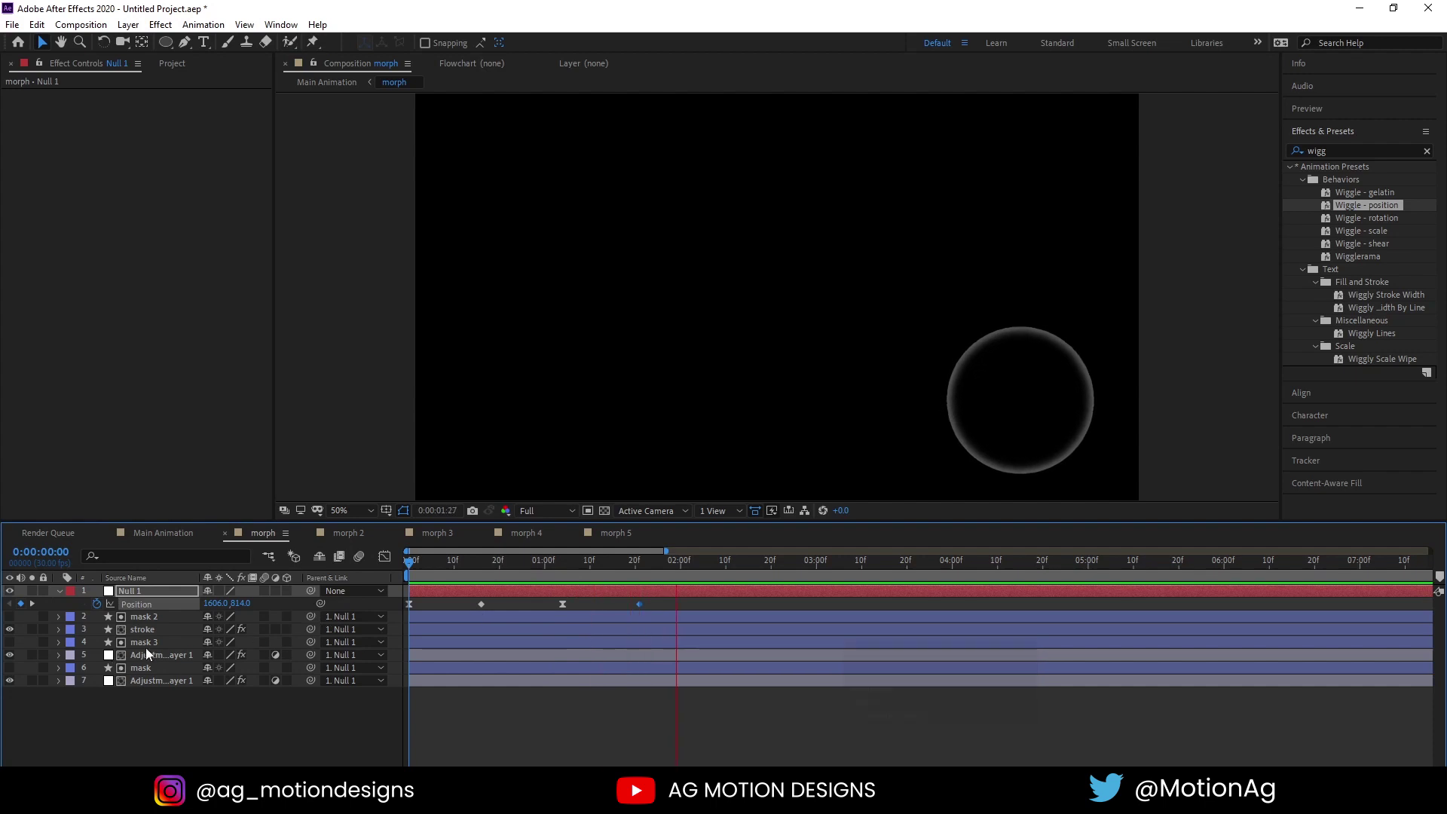
key("space")
Add a loopOut() expression to Null 1 Position so the movement repeats
left_click(101, 608)
type("loop")
key("Down")
key("Return")
left_click(449, 574)
key("space")
key("space")
left_click(453, 579)
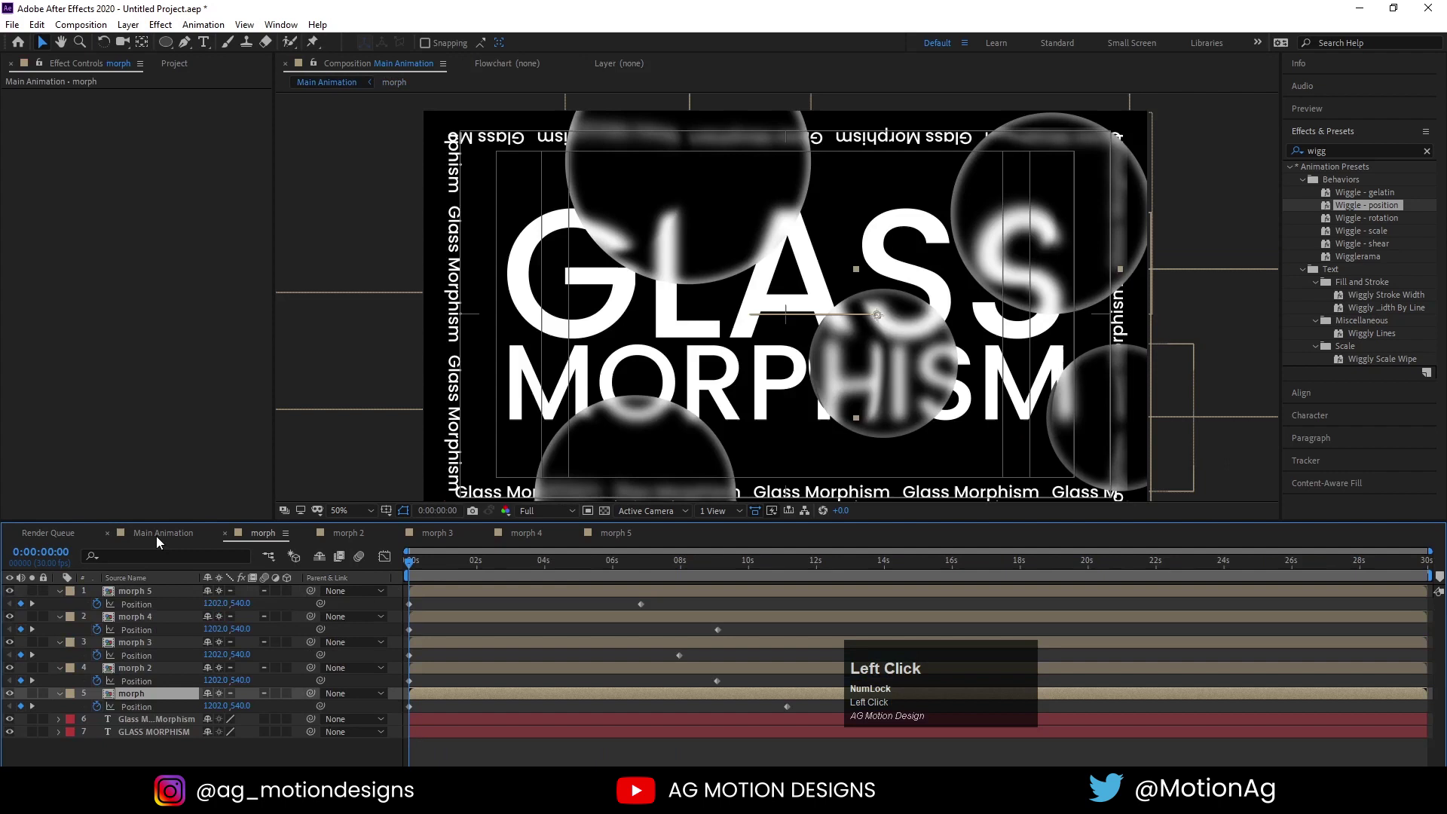
key("space")
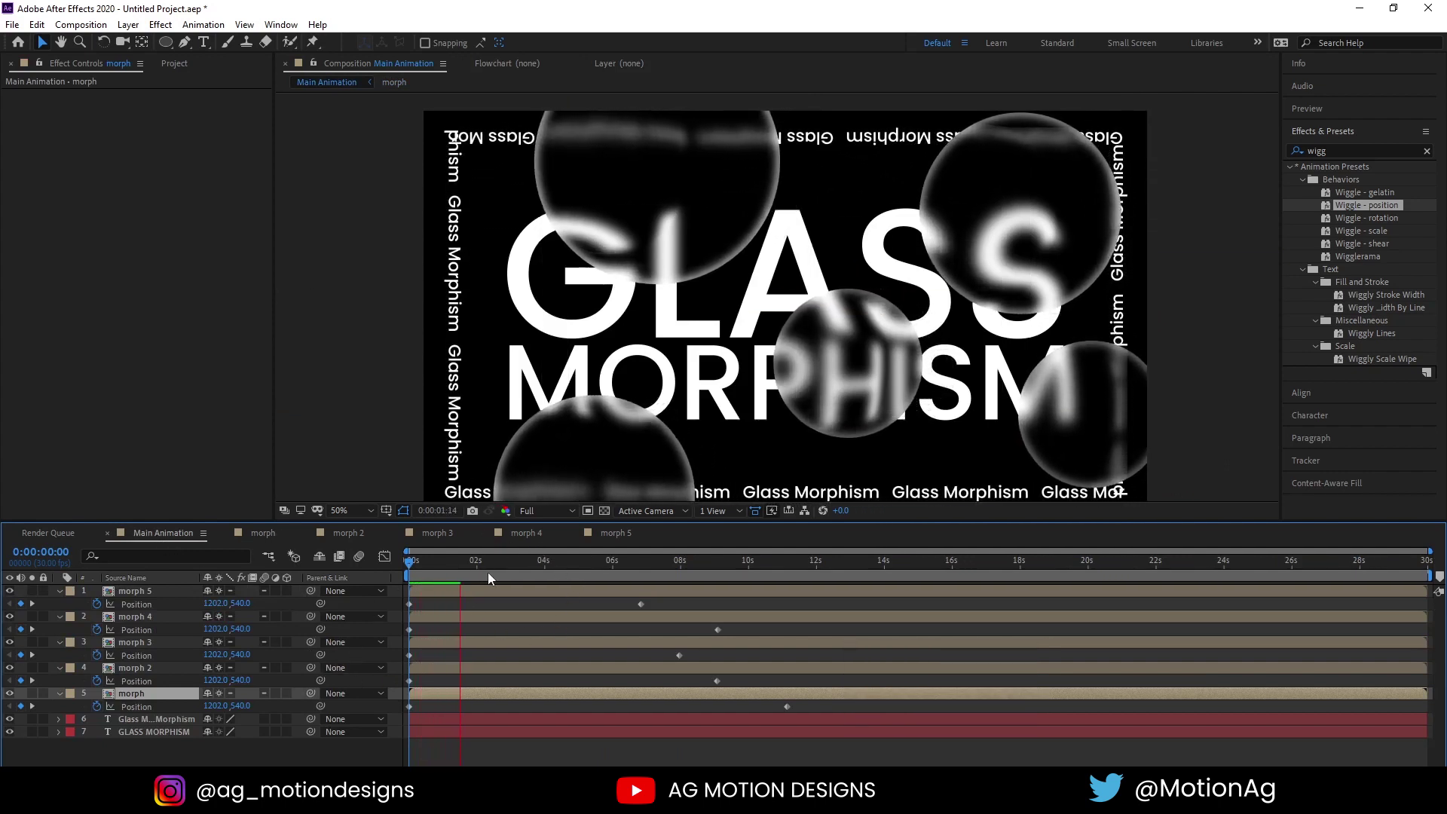
key("space")
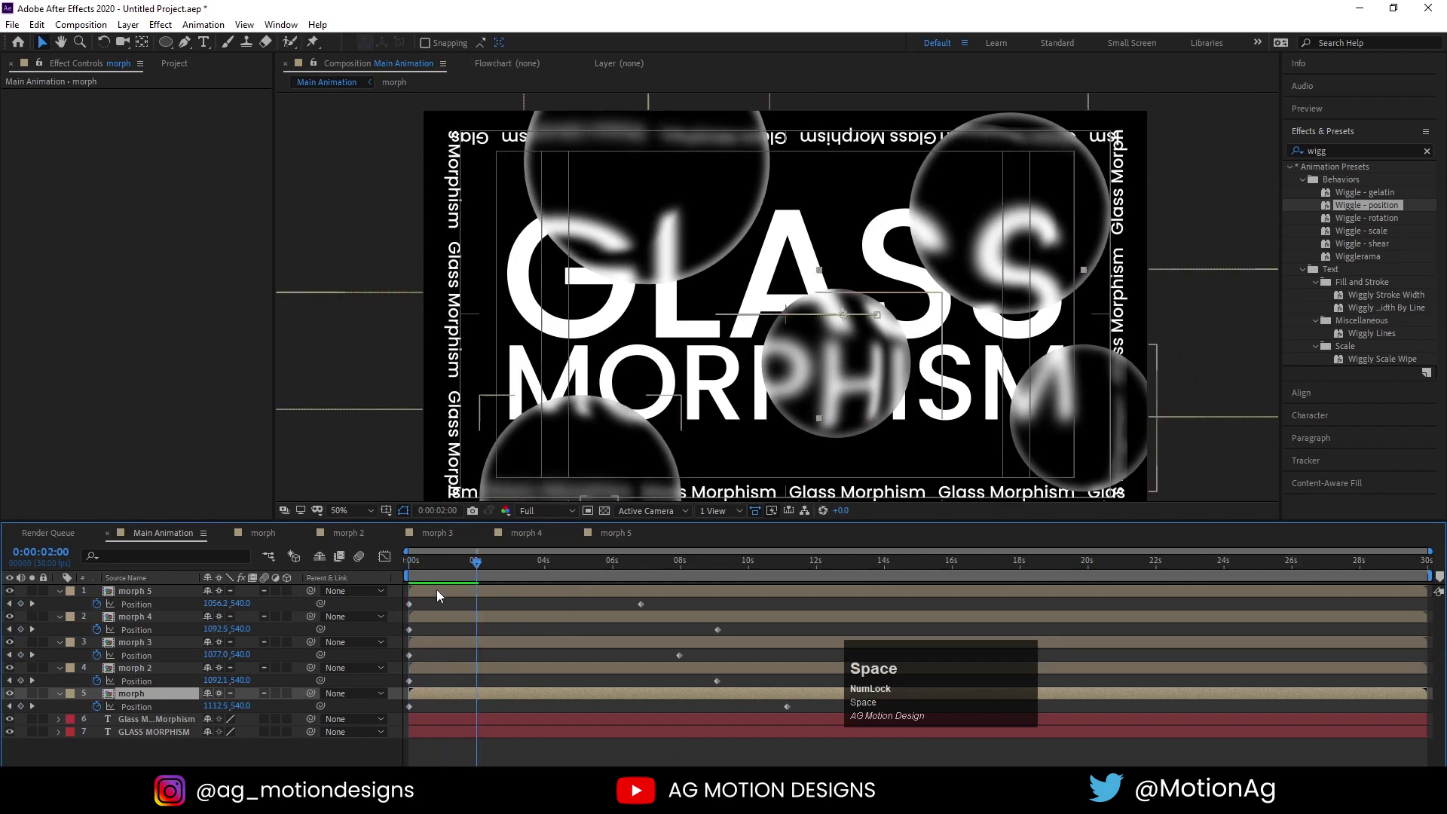
left_click(443, 572)
key("space")
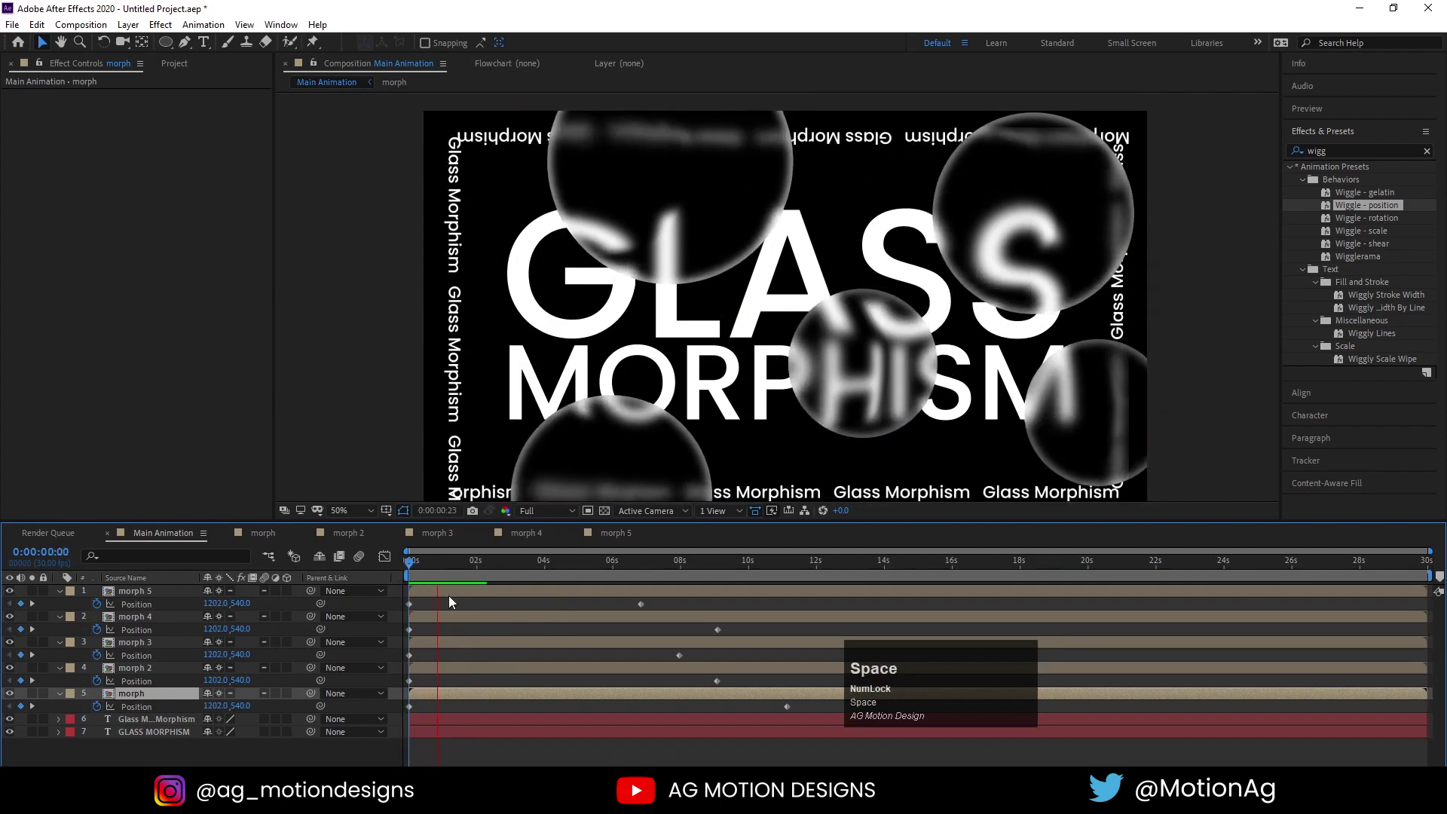
key("space")
left_click(460, 578)
key("space")
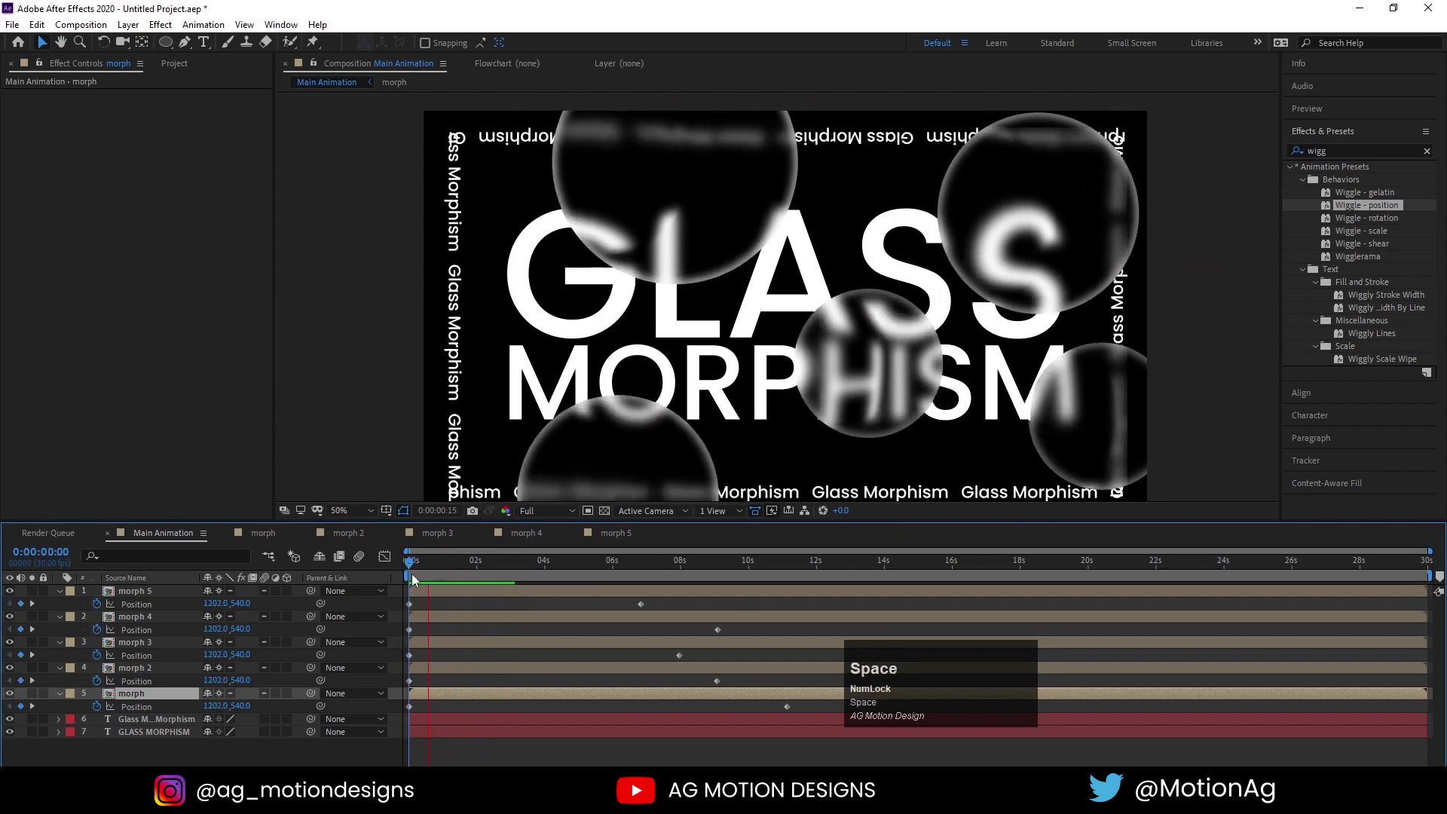
Inside morph 2, start keyframing Null 1 Position at the first frame
left_click(340, 538)
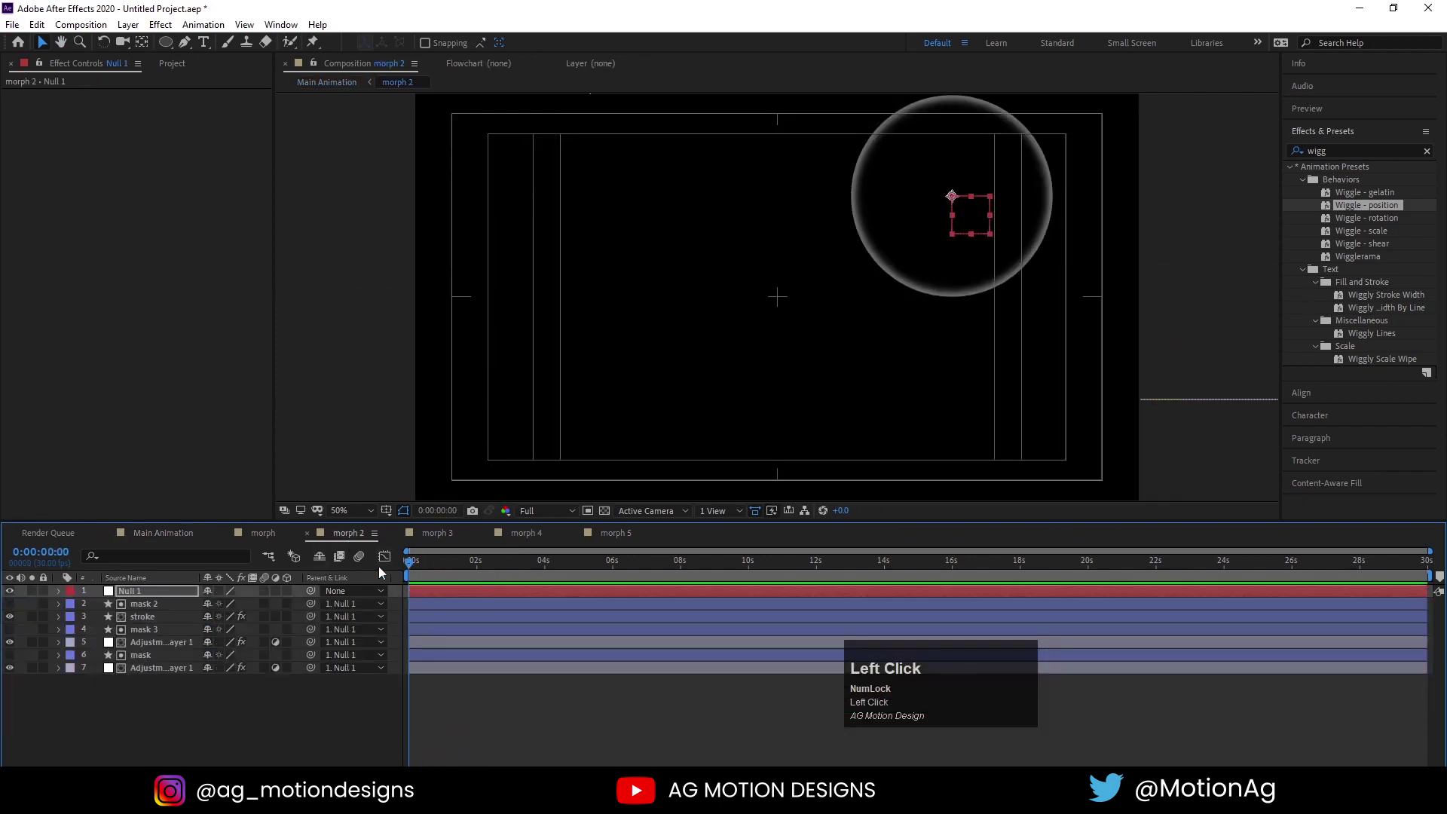
key("p")
left_click(99, 612)
type("==")
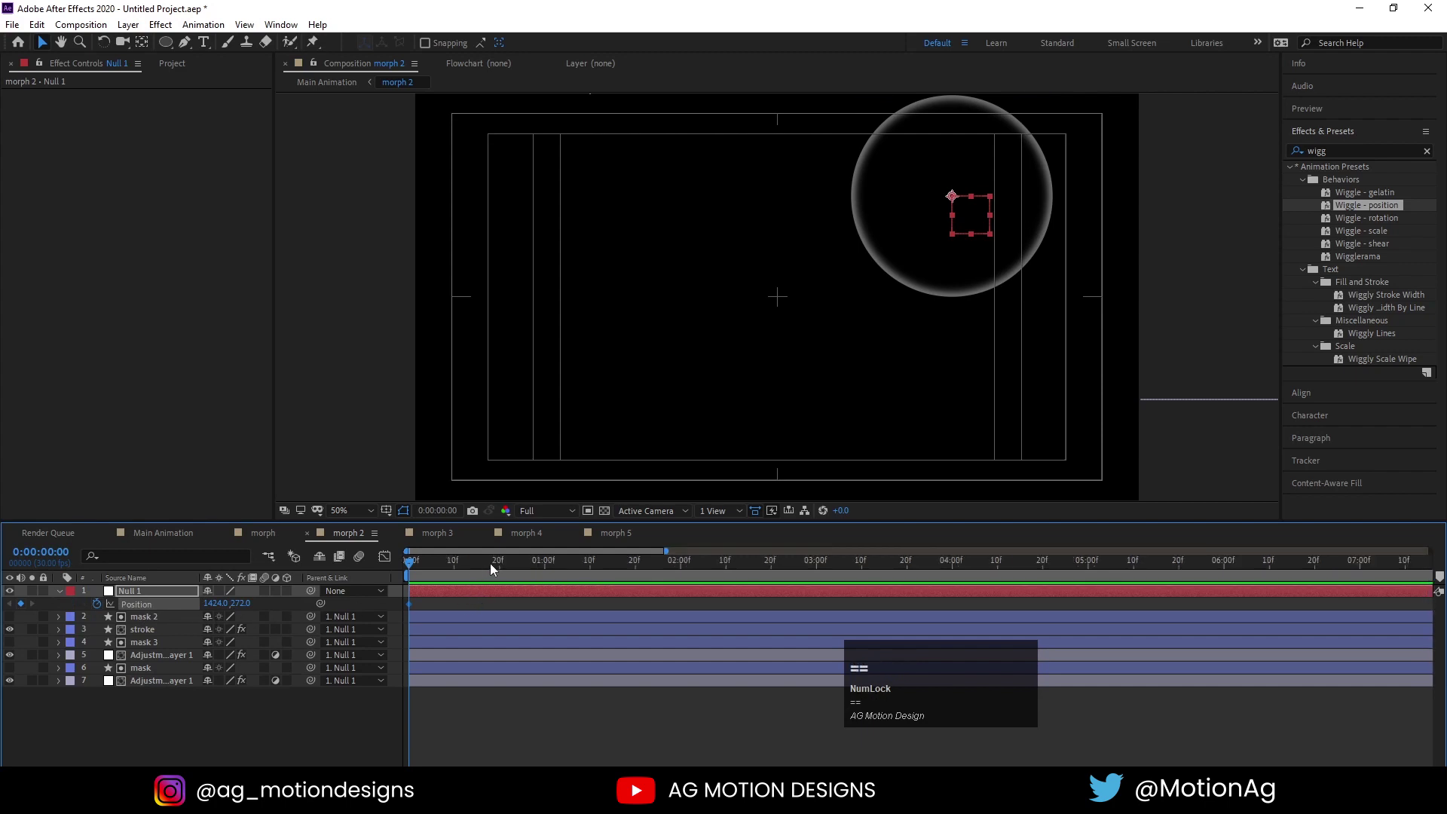
Add slightly nudged Position keyframes later in time and paste the first one at the end
left_click(502, 568)
key("Up")
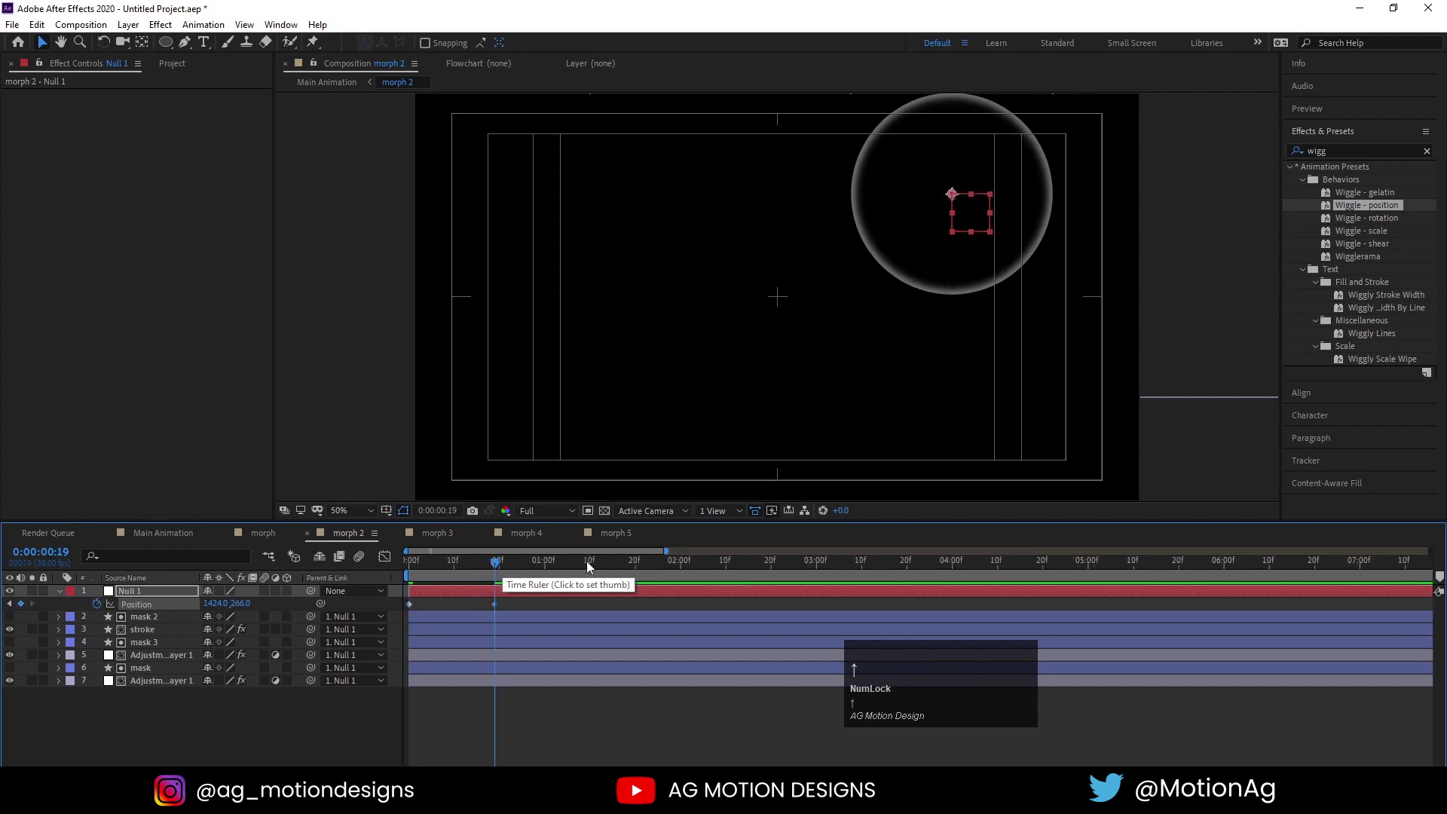
left_click(594, 566)
key("Right")
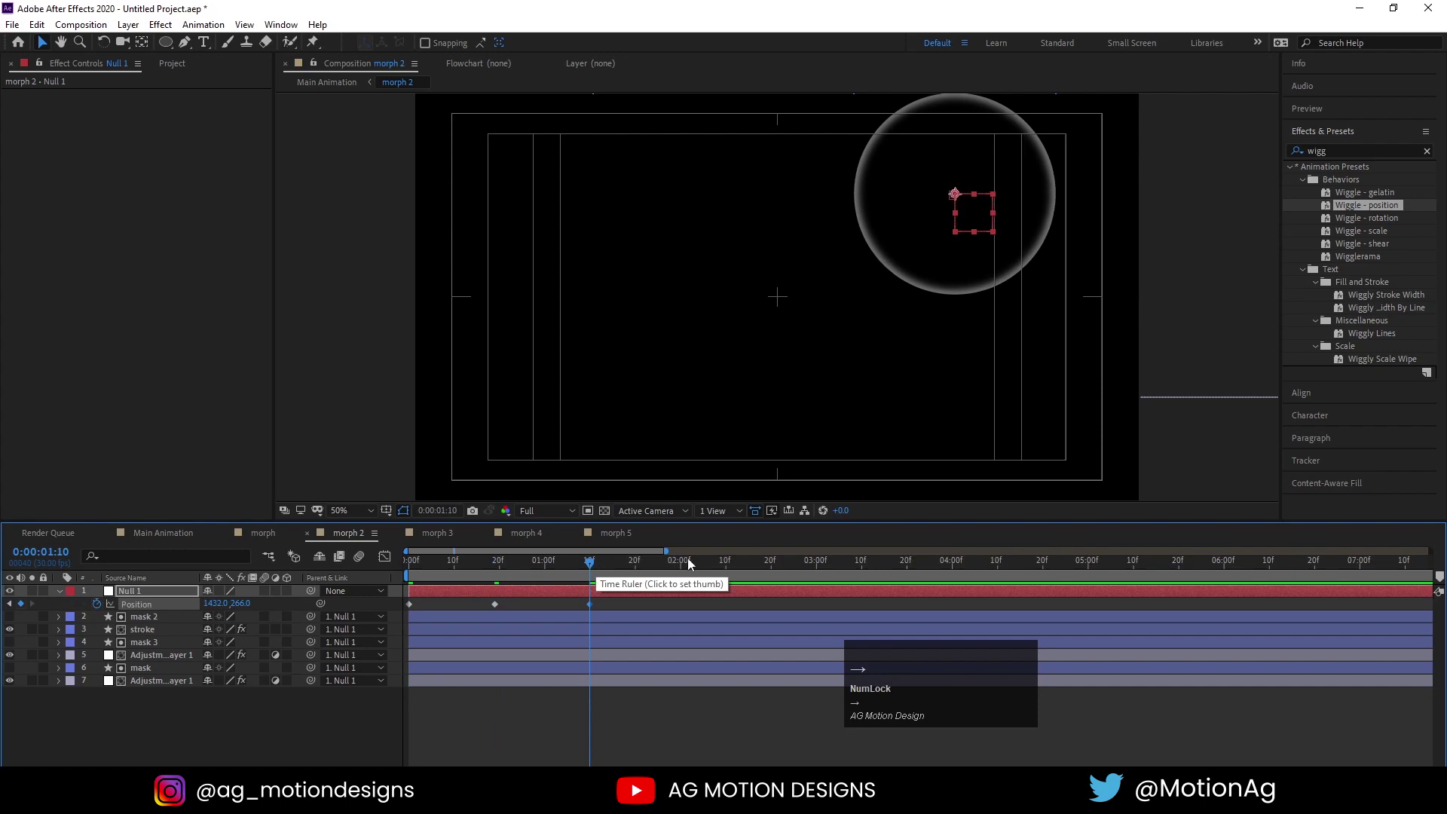
left_click(693, 563)
key("ctrl+c")
key("ctrl+v")
Easy-ease the keyframes and add a loopOut() expression to Null 1 Position
left_click(428, 609)
key("F9")
left_click(606, 605)
key("F9")
left_click(101, 609)
type("loop")
key("Down")
key("Return")
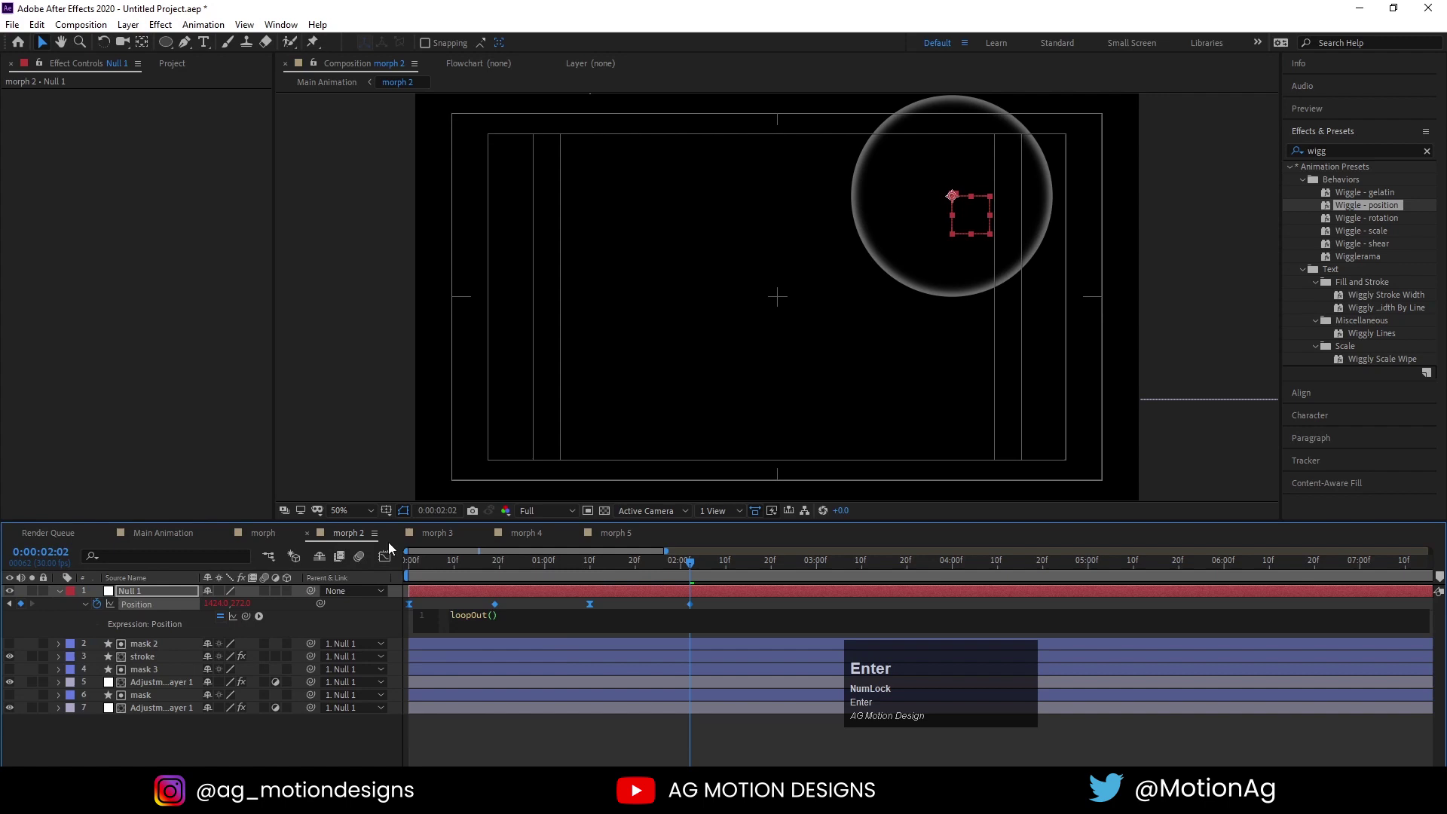
Inside morph 3, start keyframing Null 1 Position at the first frame
left_click(445, 541)
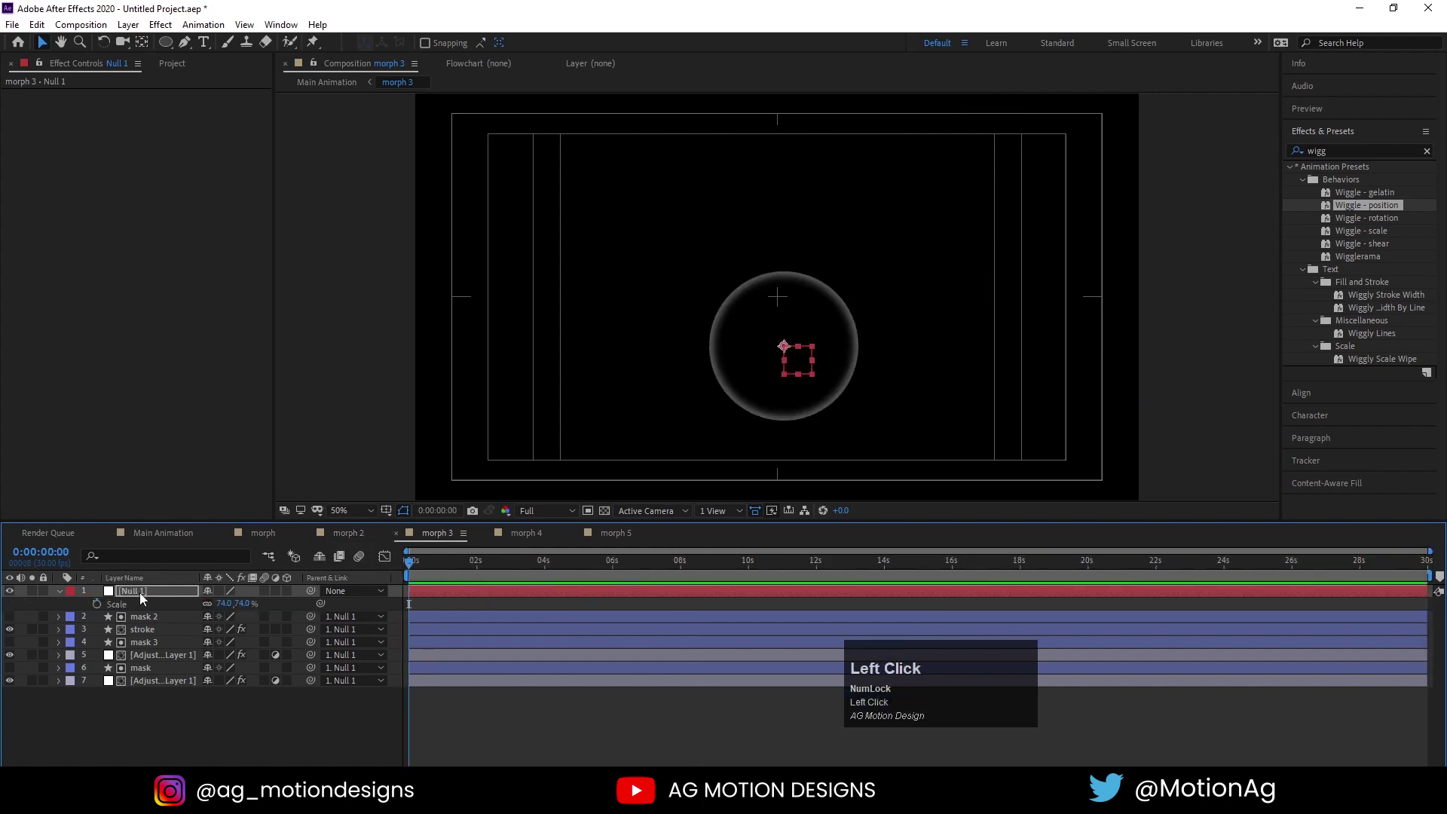
key("p")
left_click(107, 605)
type("===-")
Add slightly offset Position keyframes later in time and paste the first one at the end
left_click(504, 569)
key("Up")
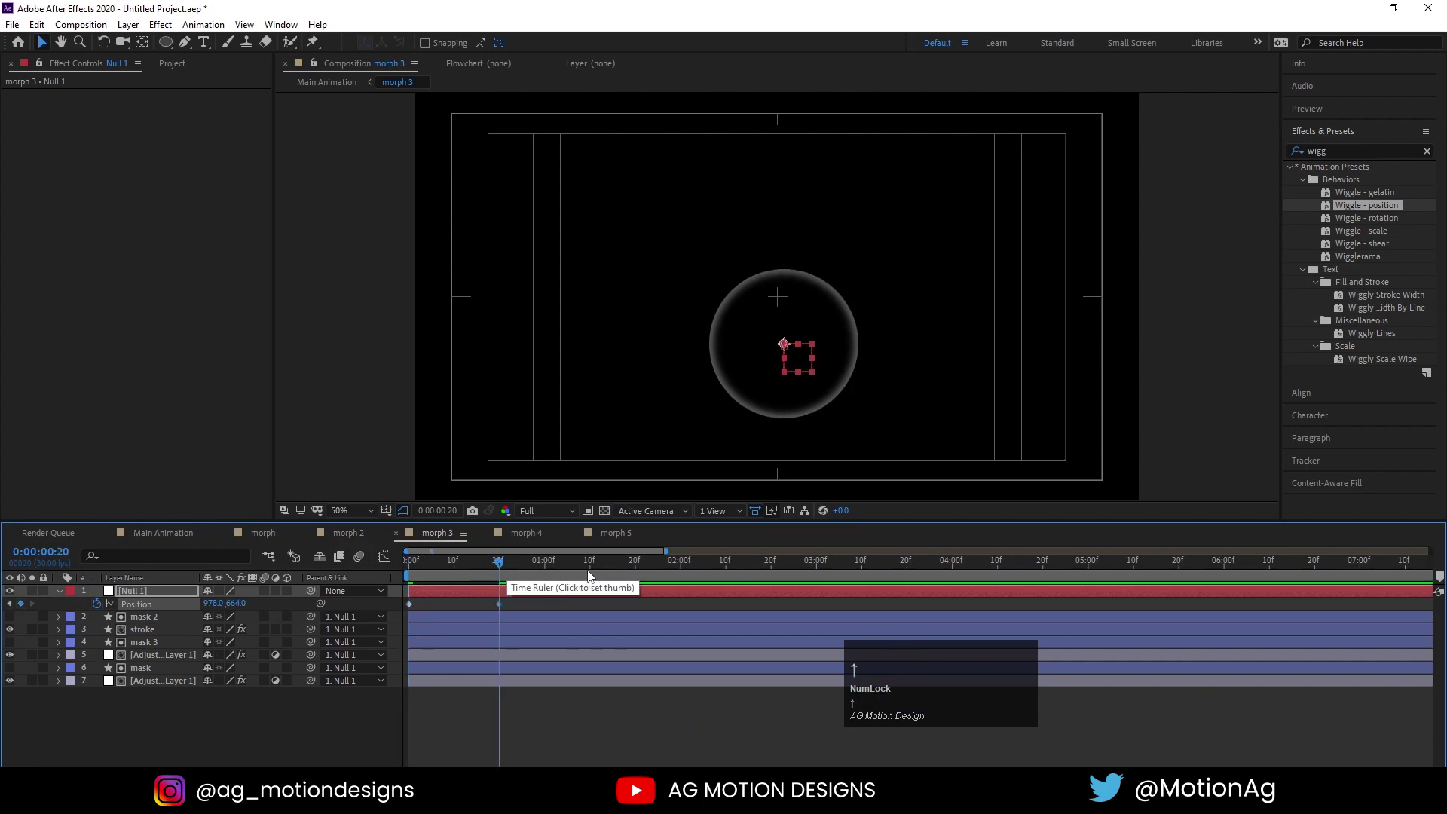
left_click(597, 563)
key("Right")
left_click(686, 565)
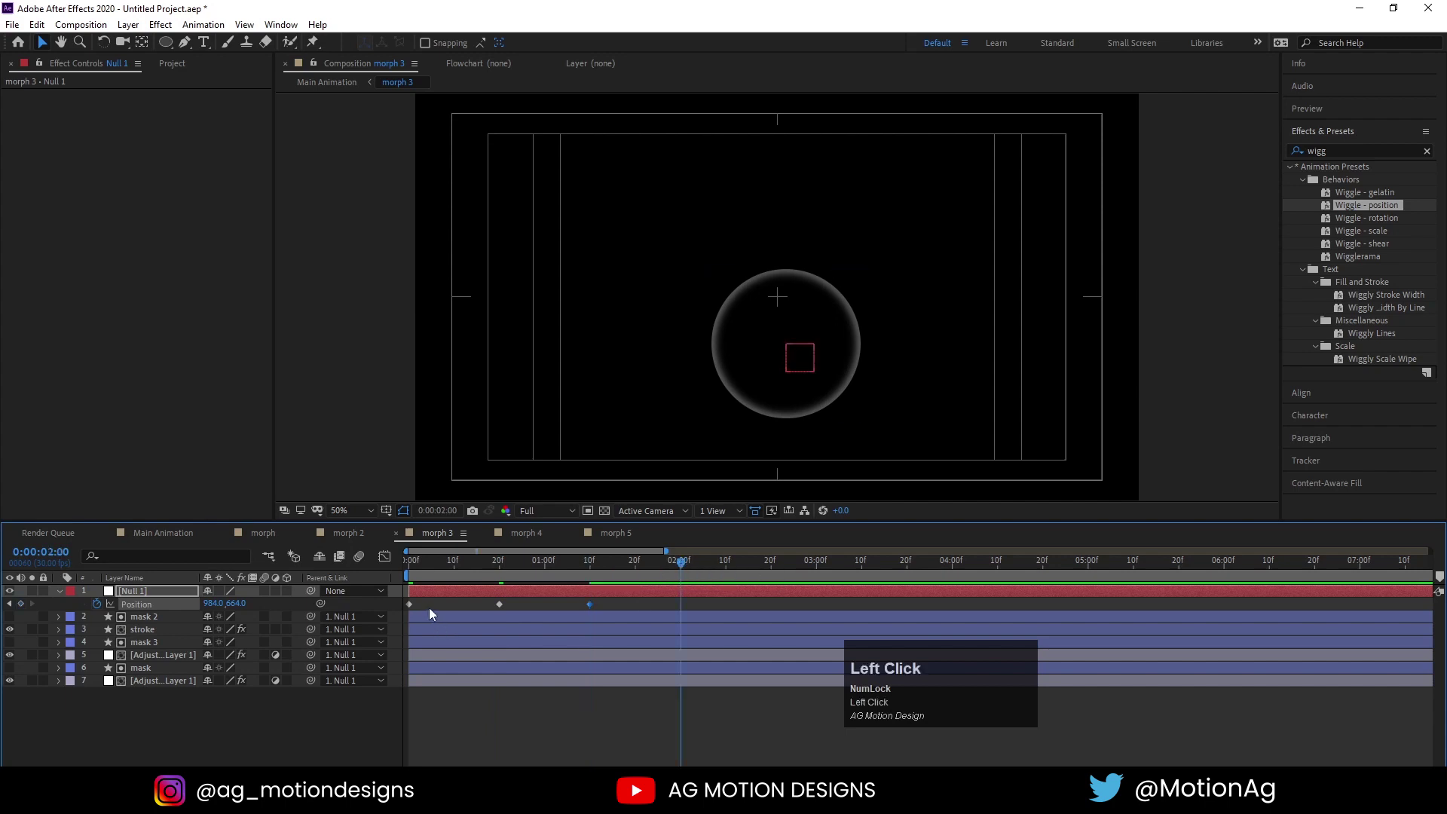
key("ctrl+c")
key("ctrl+v")
Easy-ease the keyframes and add a loopOut() expression to Null 1 Position
left_click(443, 611)
key("F9")
left_click(606, 610)
key("F9")
left_click(104, 606)
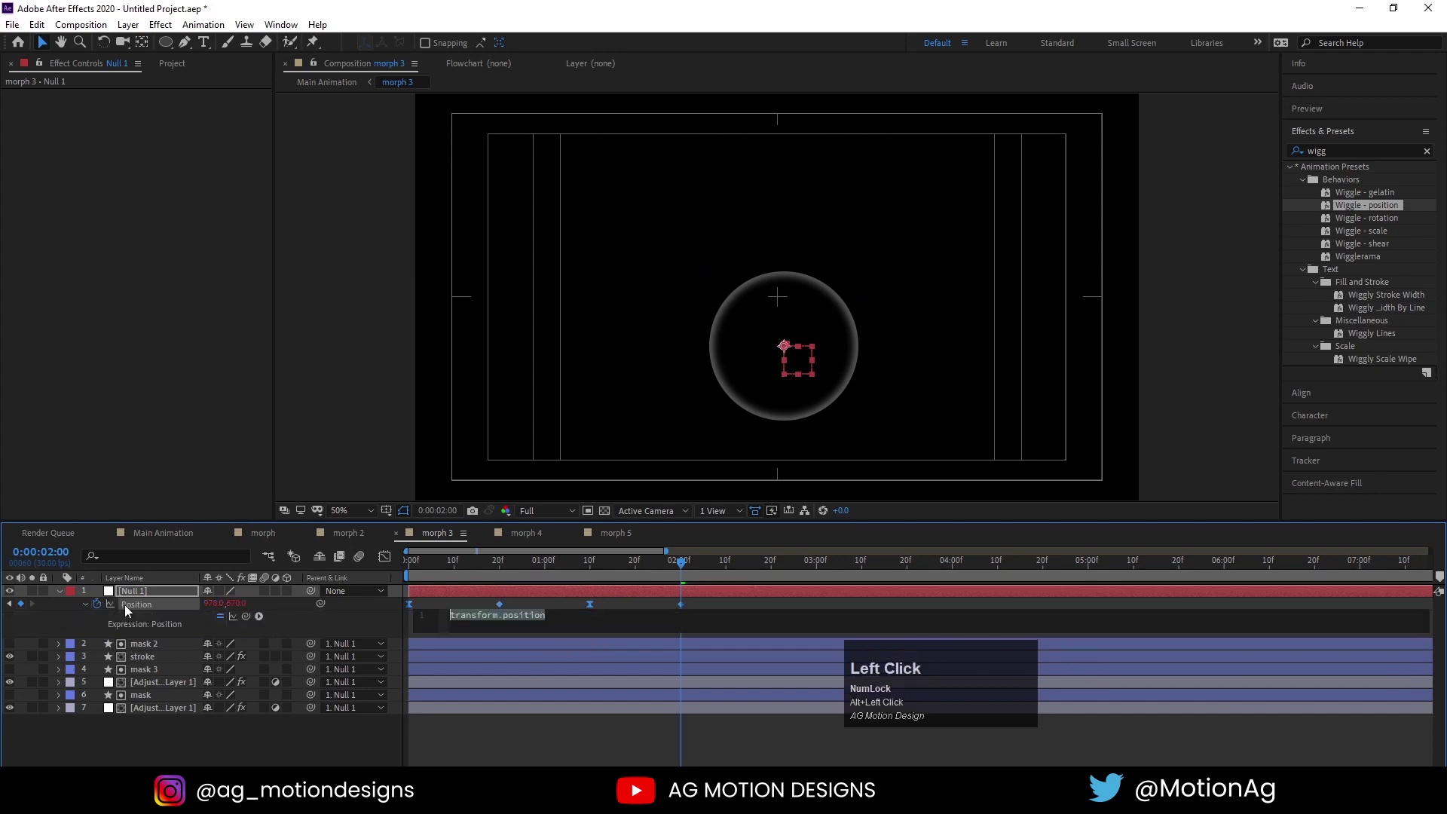
type("loop")
key("Down")
key("Return")
Keyframe morph 4's Null 1 Position with a slight upward/right nudge and a copied return keyframe
left_click(519, 541)
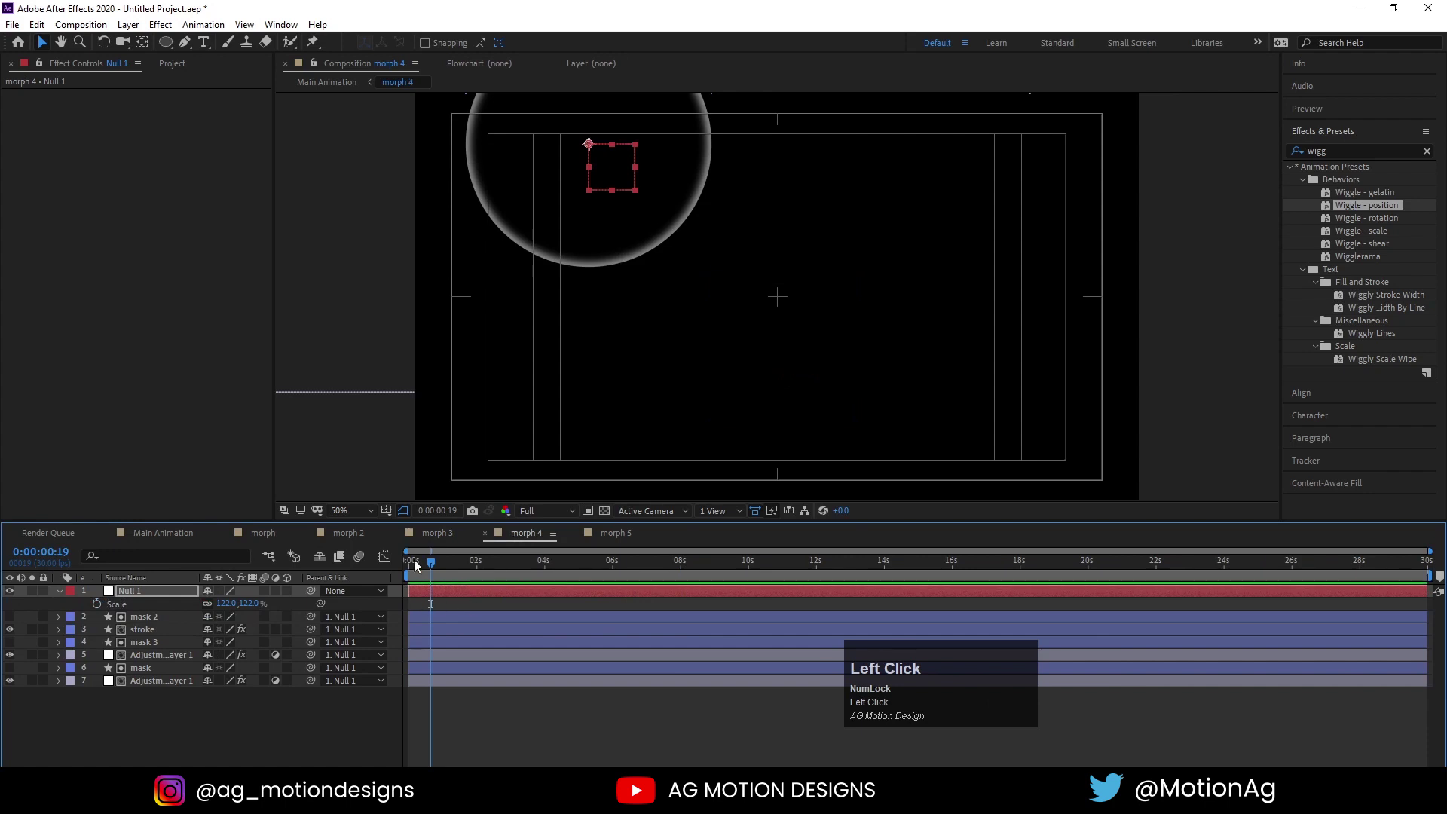
type("===-p")
left_click(104, 613)
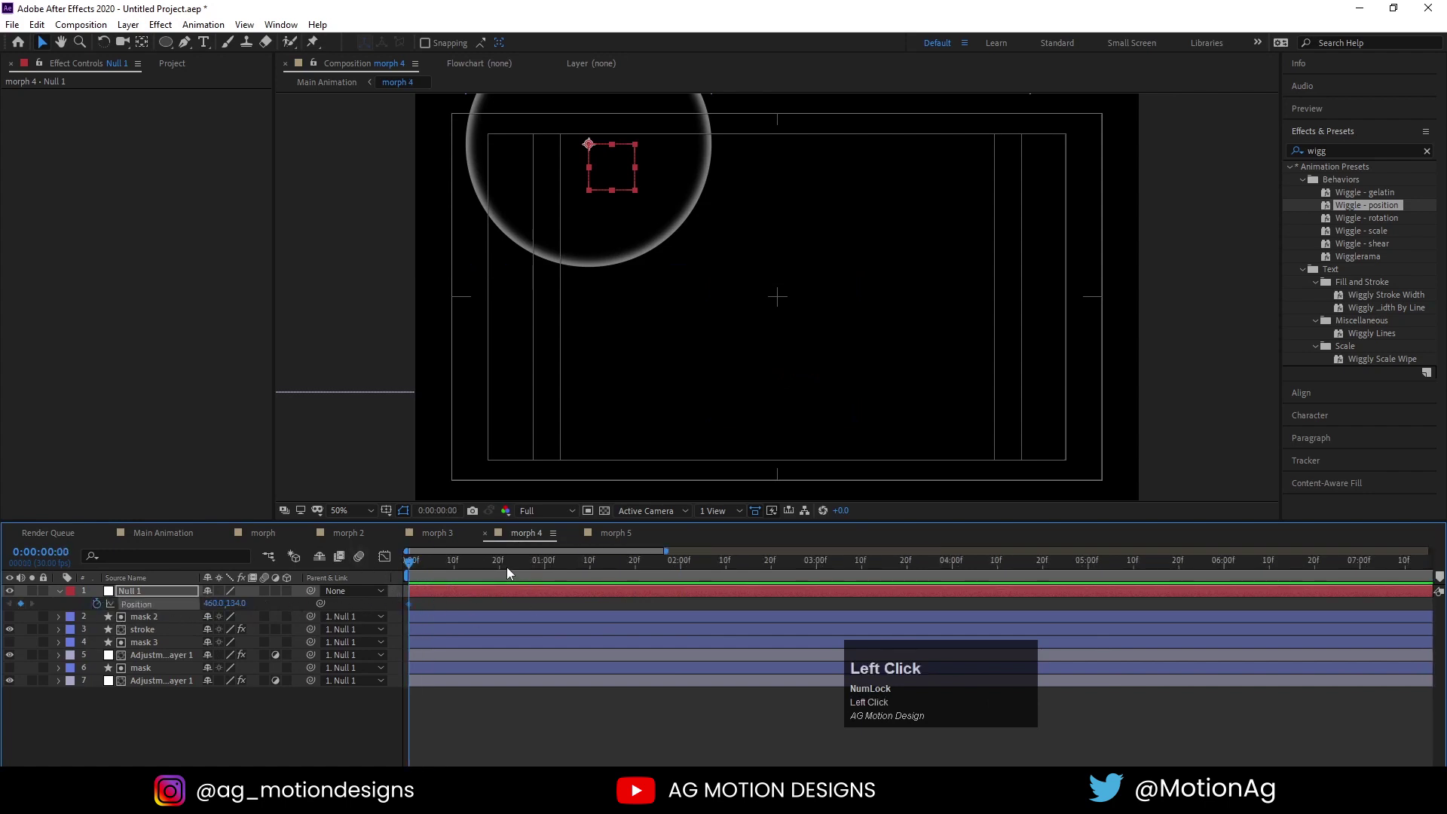
key("Up")
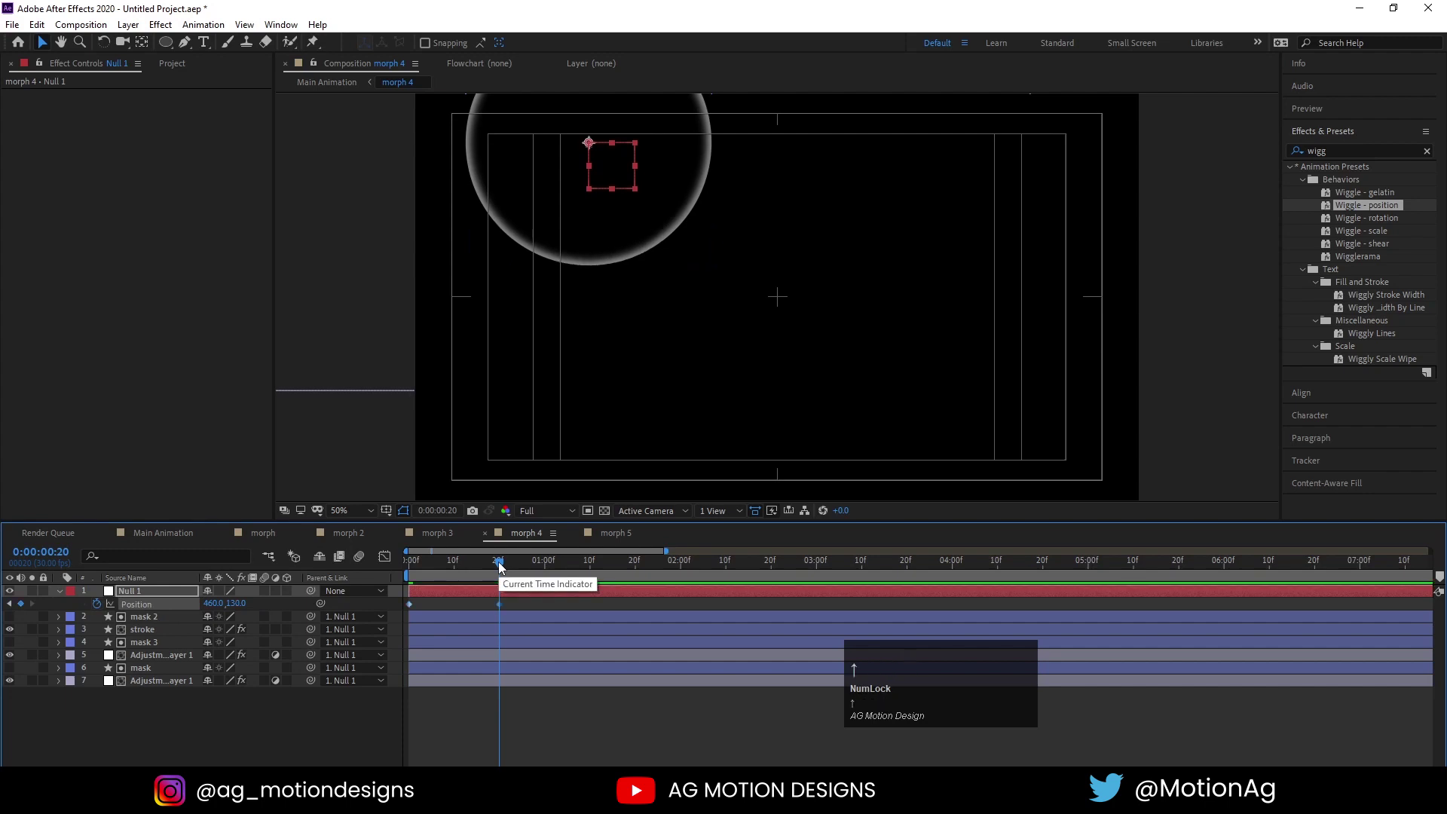
left_click(600, 564)
key("Right")
left_click(686, 571)
key("ctrl+c")
key("ctrl+v")
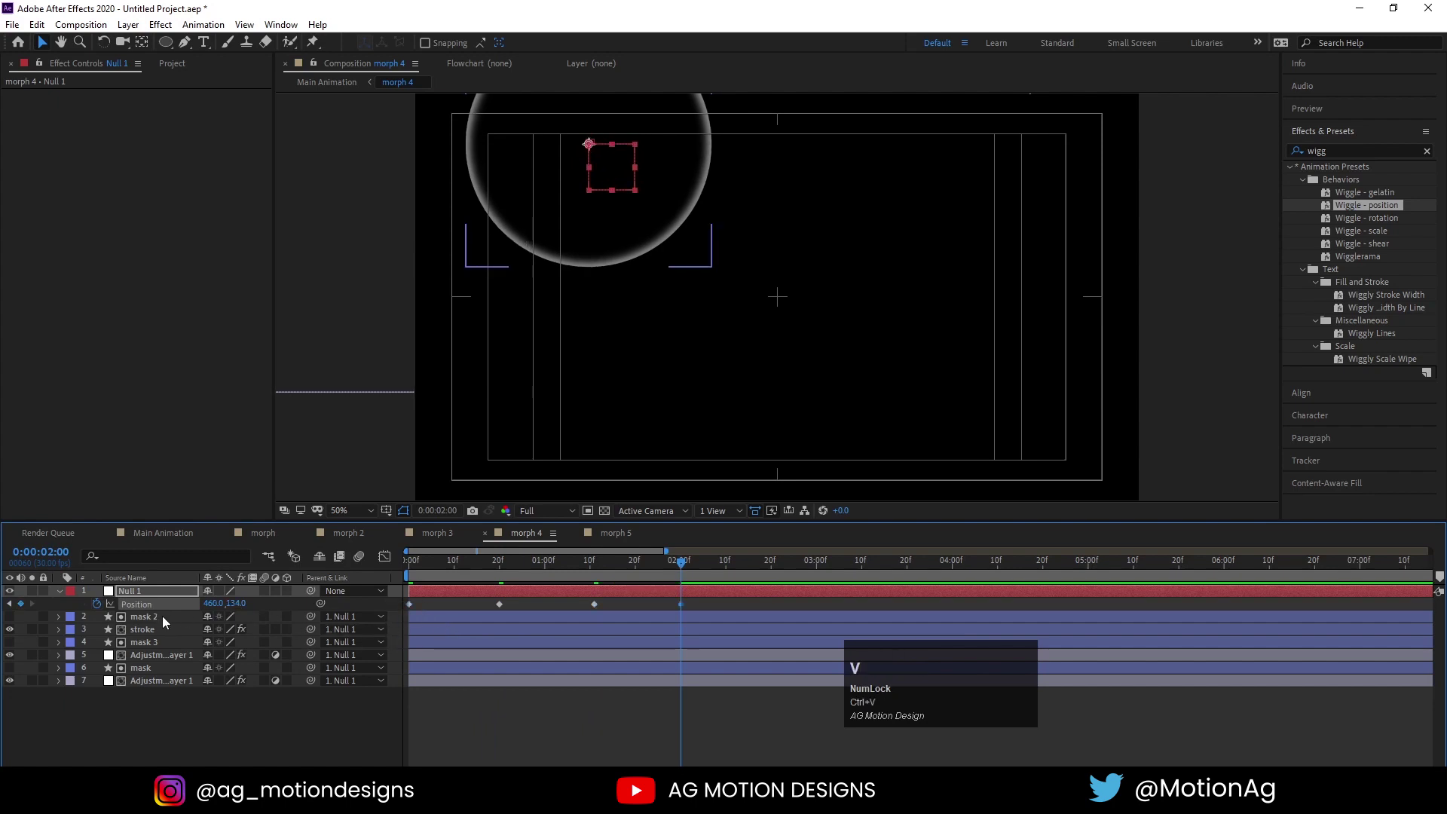
Ease the position keyframes with F9 and add a loopOut() expression, then move on to morph 5
left_click(426, 605)
key("F8")
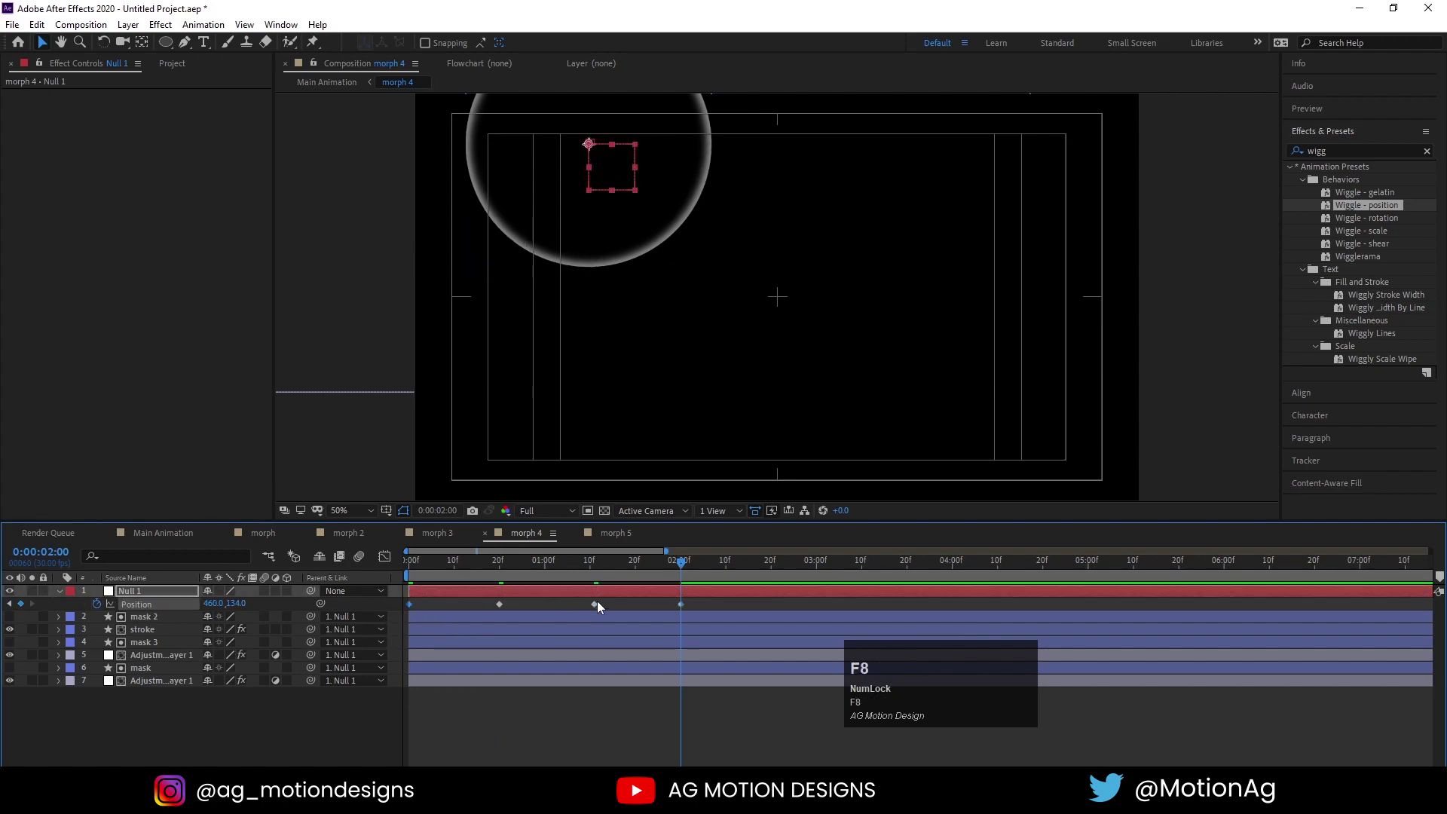
key("F9")
left_click(602, 614)
key("F9")
left_click(108, 609)
type("loop")
key("Down")
key("Return")
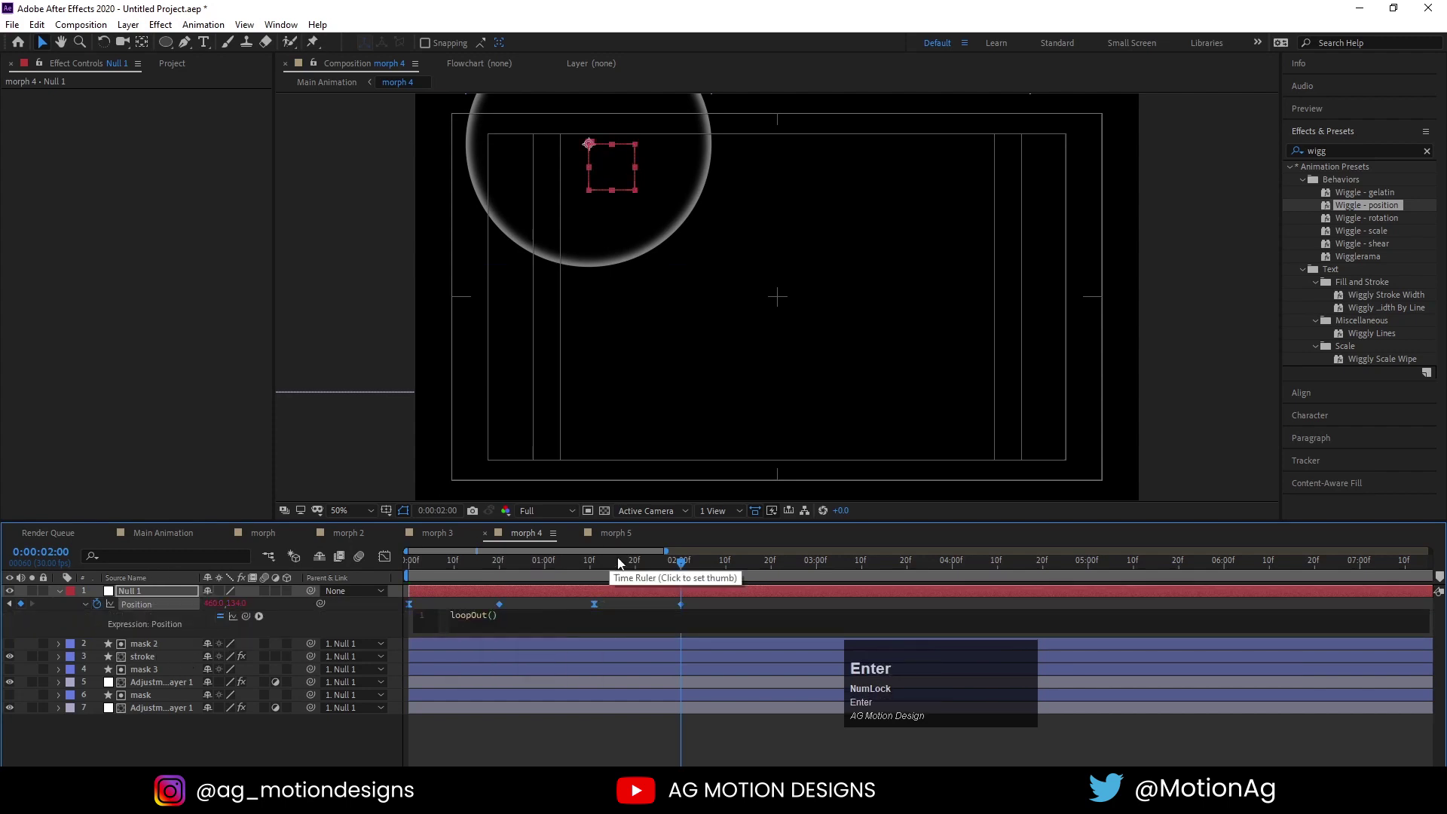
left_click(645, 529)
key("=")
Keyframe morph 5's Null 1 Position with a small nudge and paste the first keyframe at the end
type("===")
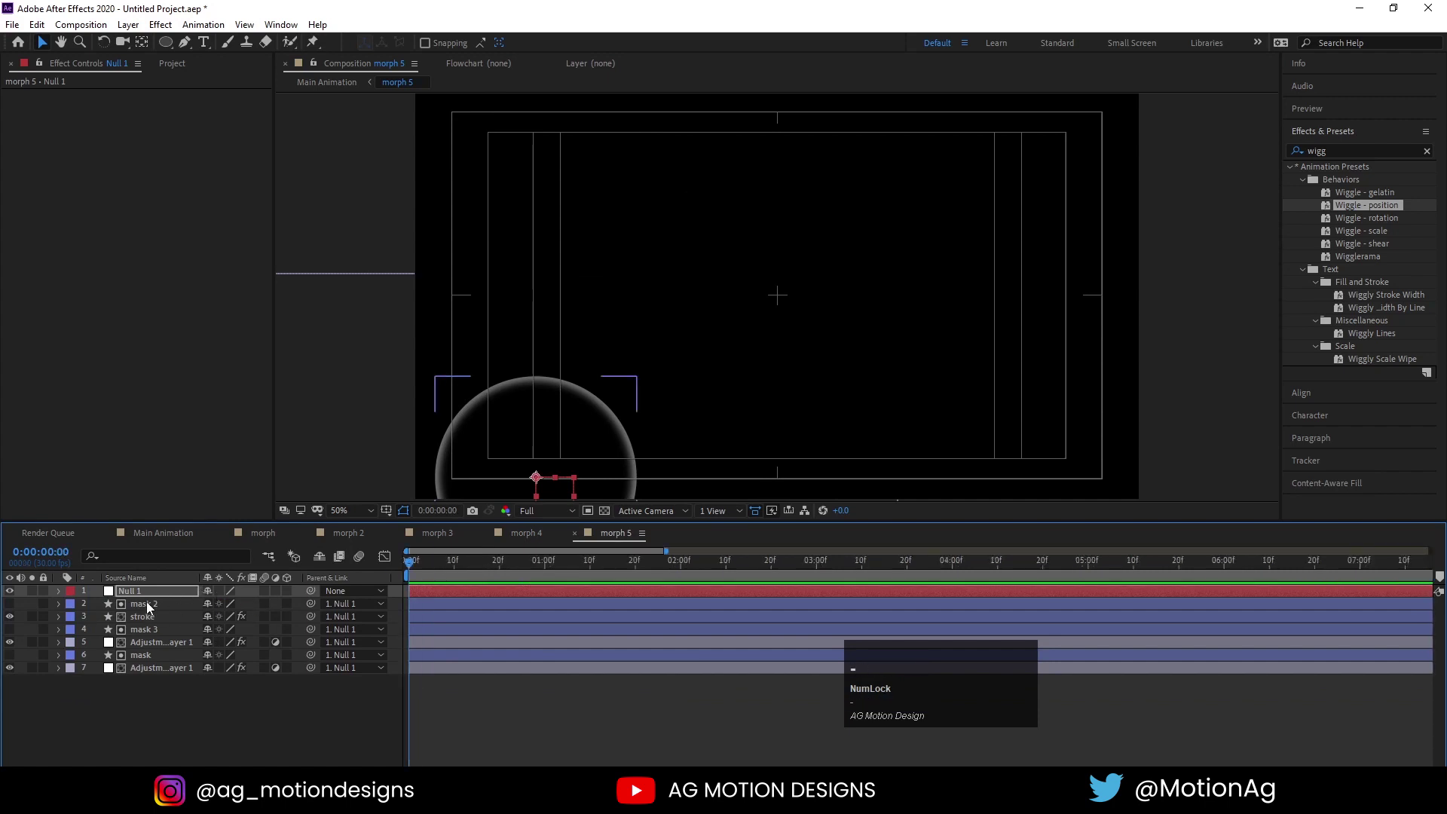
type("p")
left_click(108, 607)
key("Up")
left_click(596, 571)
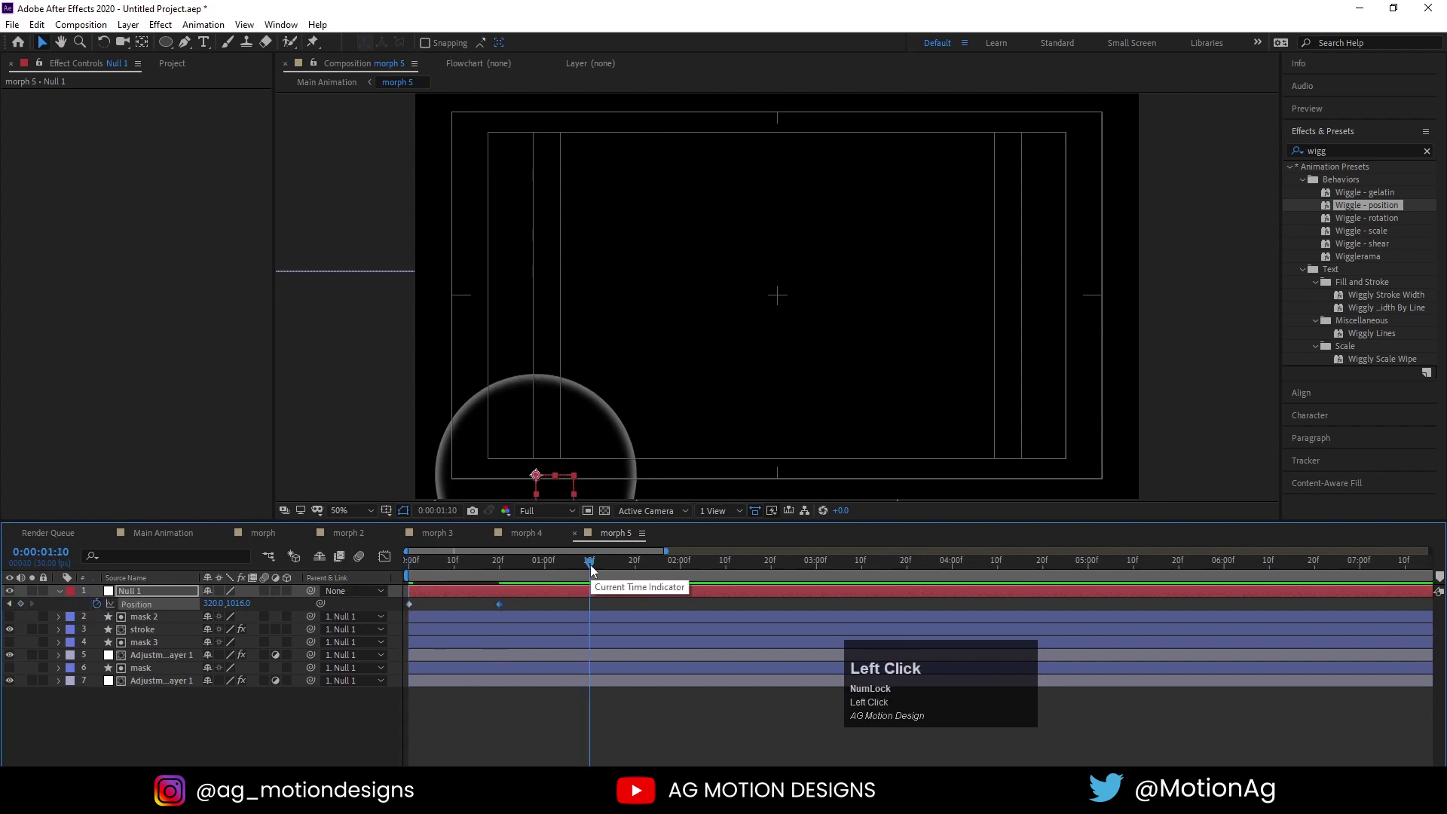
key("Right")
left_click(691, 565)
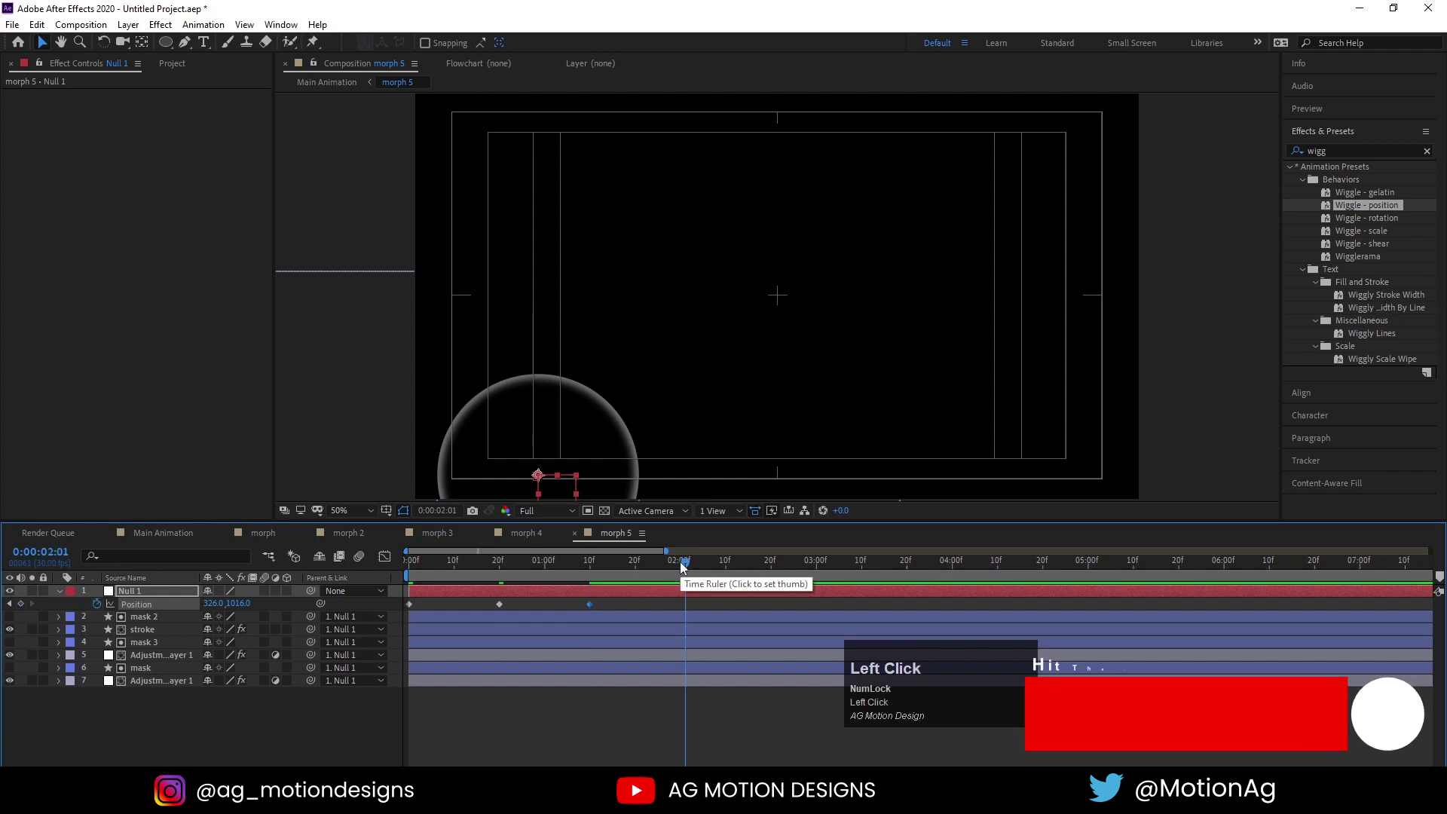
key("ctrl+c")
key("ctrl+v")
Easy-ease the keyframes and add a loopOut() expression to the null's Position
left_click(153, 610)
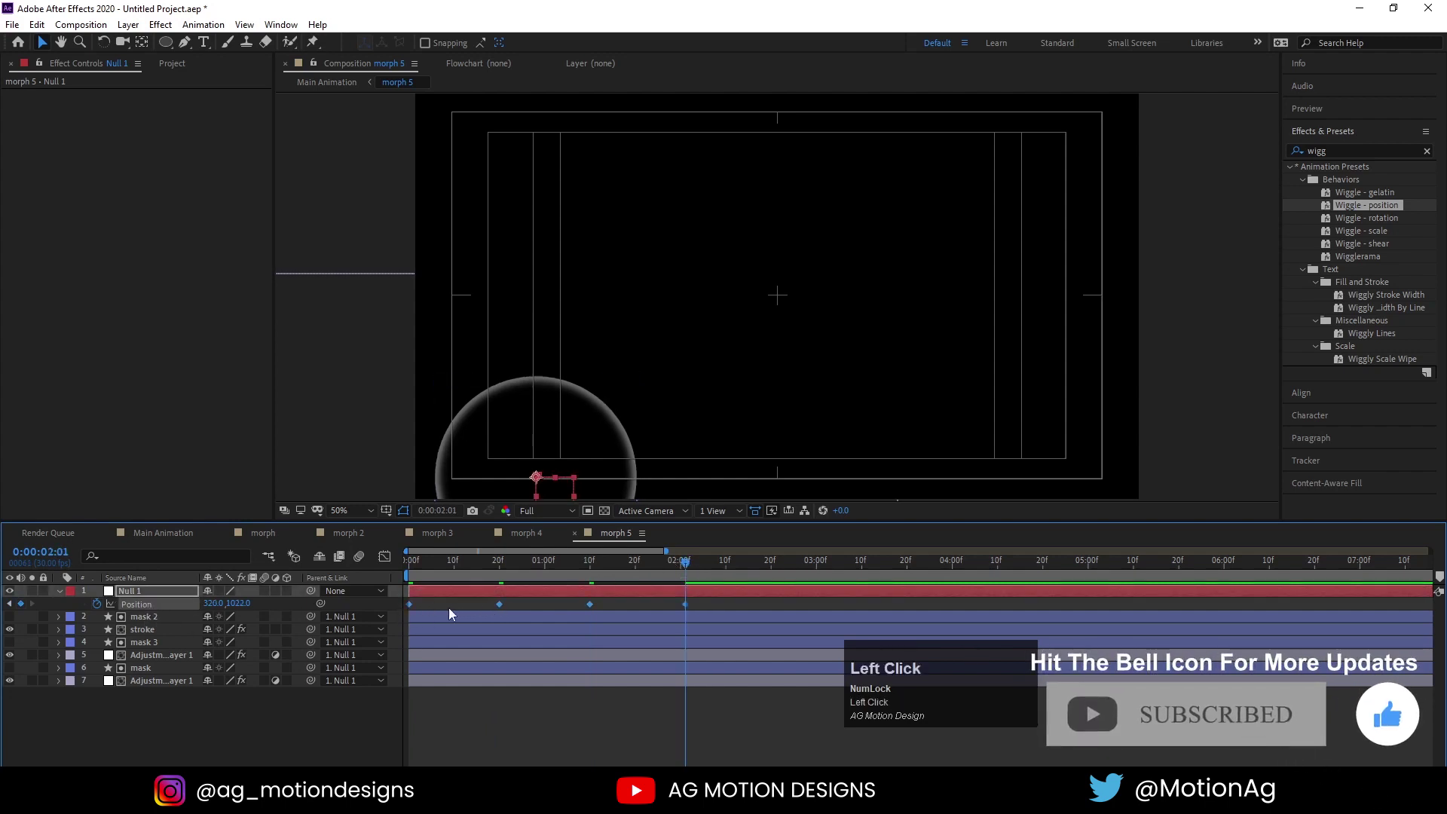
key("F9")
left_click(606, 611)
key("F9")
left_click(102, 605)
type("loop")
key("Down")
key("Return")
Return to Main Animation and preview the five looping glass circles over the title twice
left_click(166, 544)
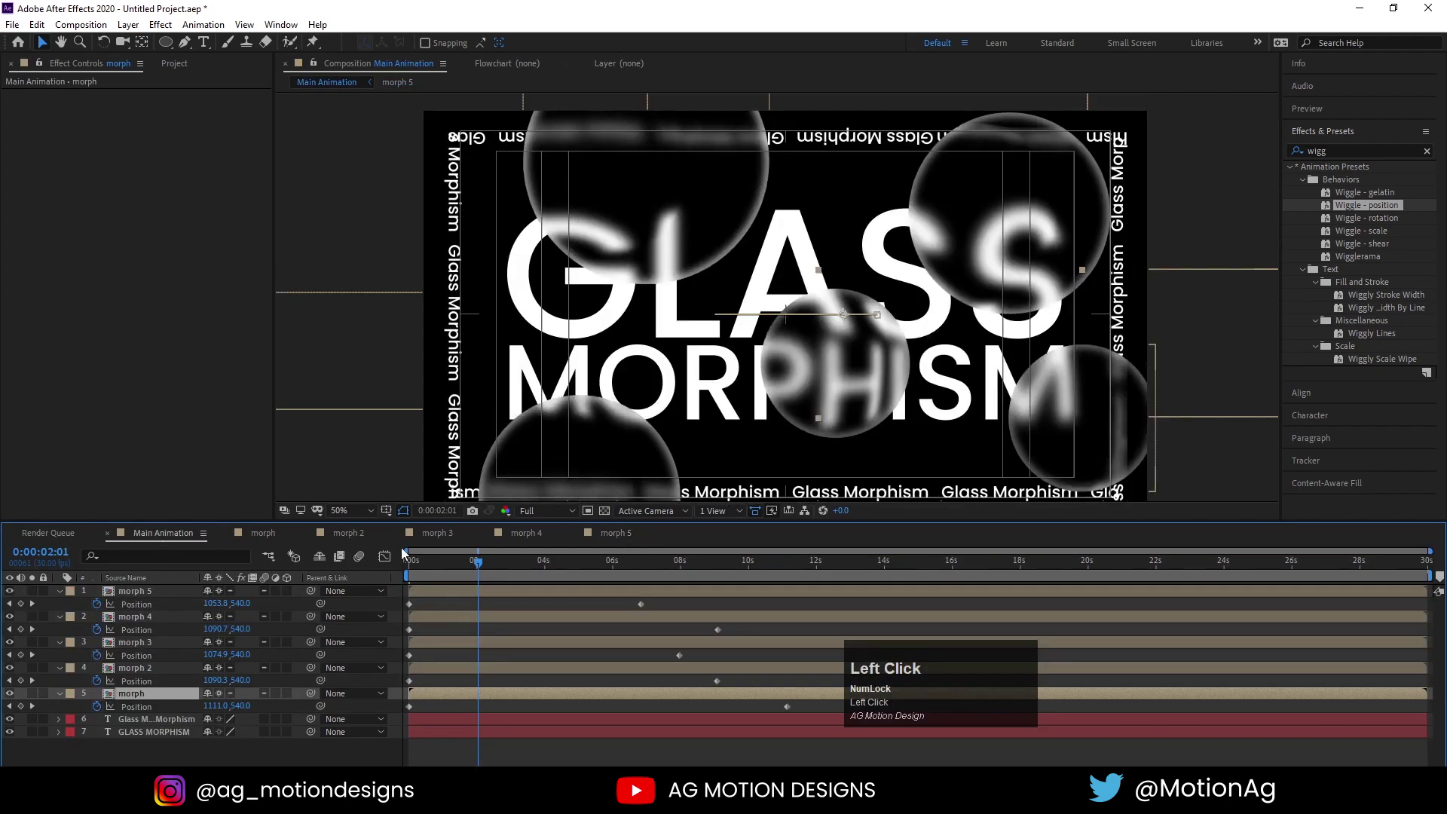
key("space")
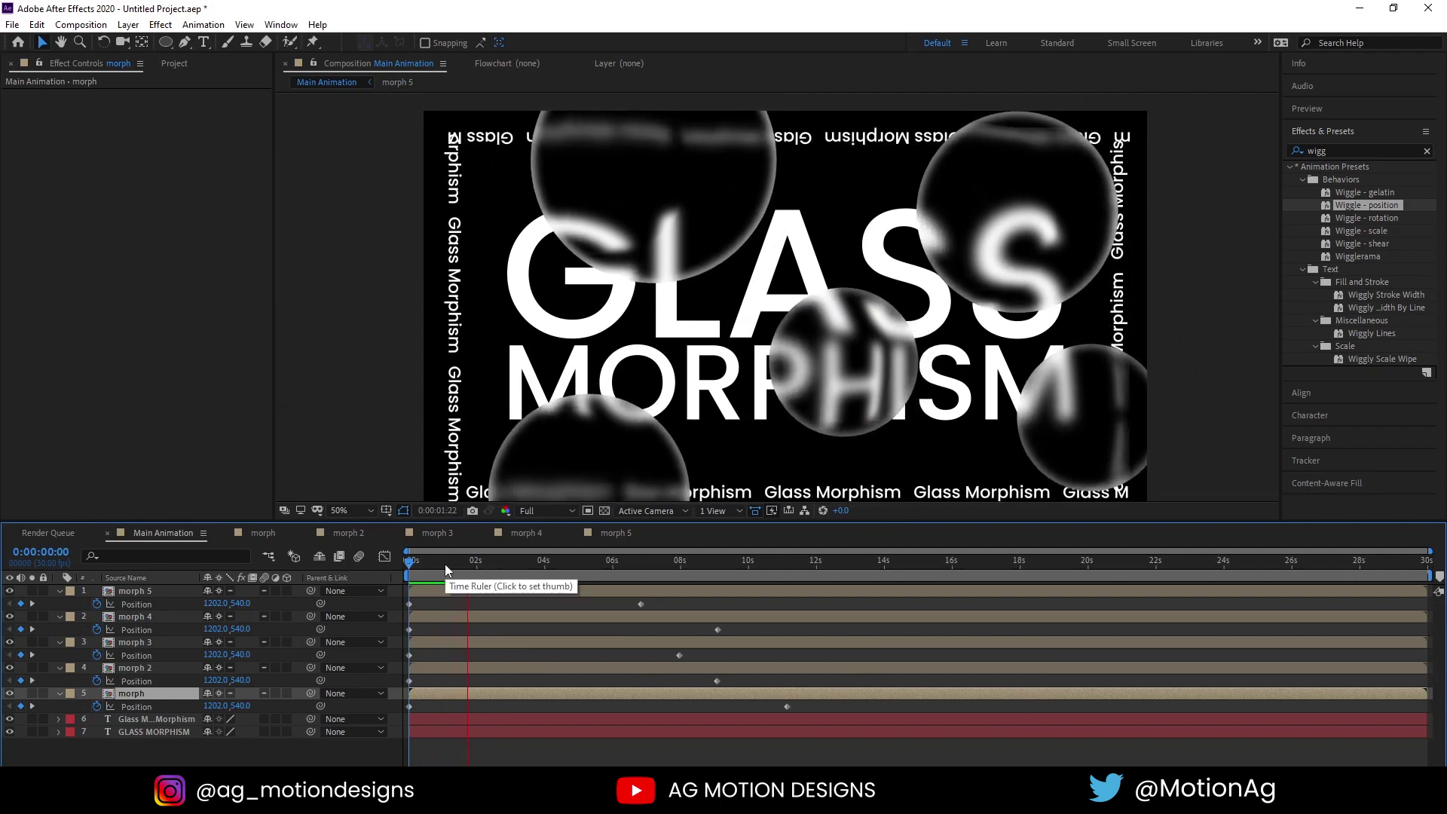
key("space")
left_click(411, 576)
key("space")
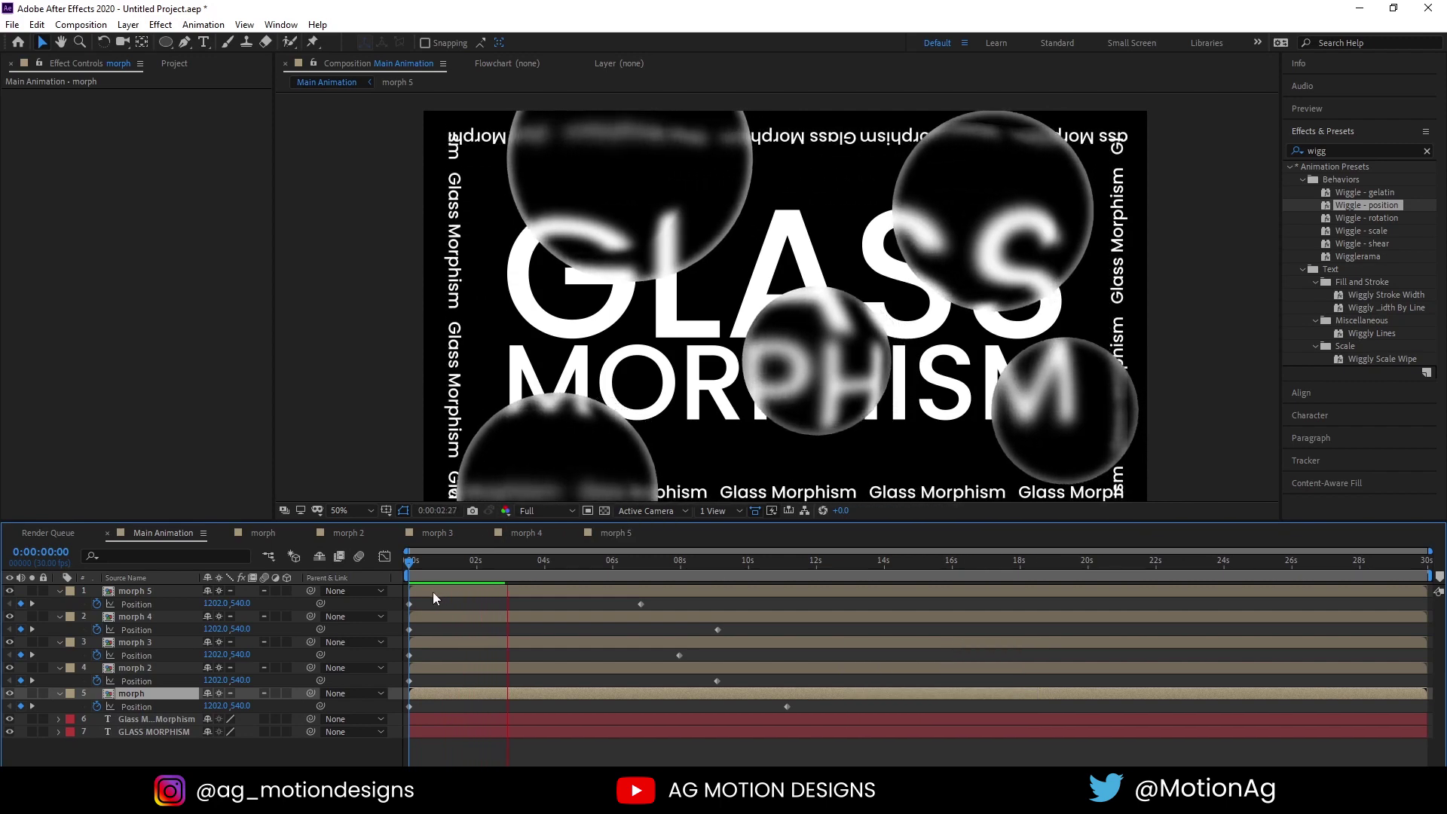
key("space")
left_click(440, 570)
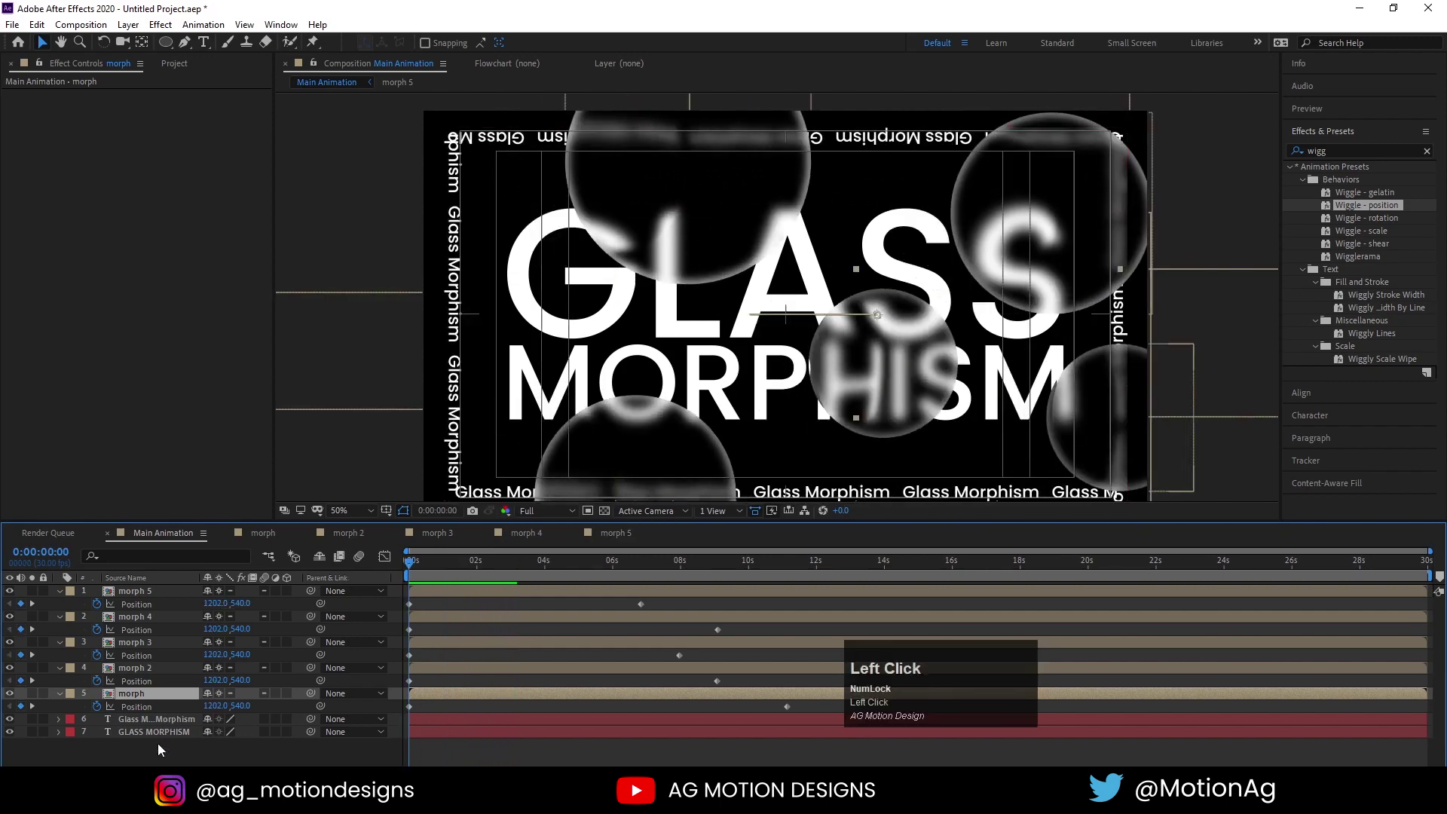
Create a new solid, place it at the bottom of the stack and apply the 4-Color Gradient effect
key("ctrl+y")
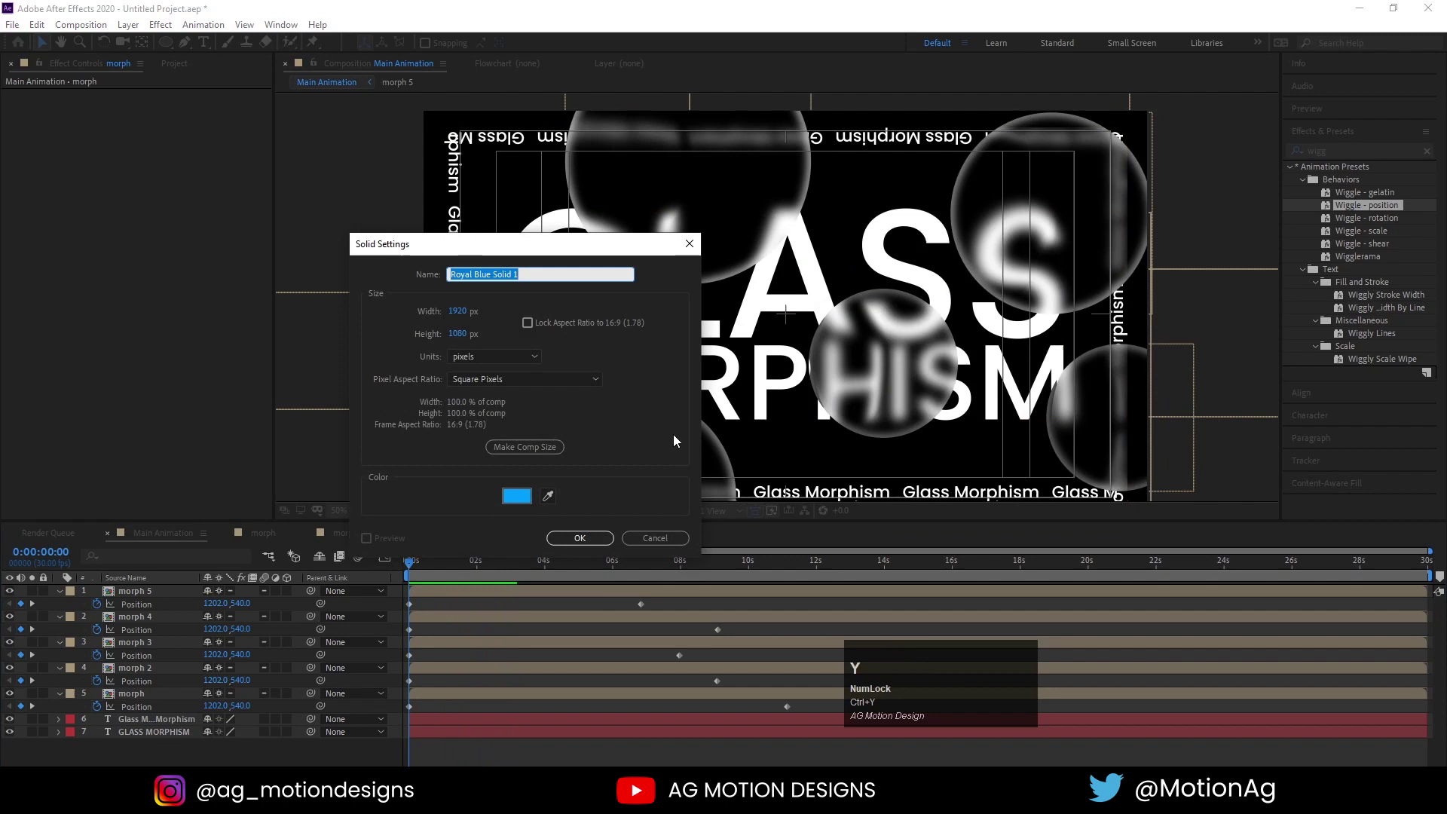
key("Return")
left_click_drag(157, 591, 1359, 147)
key("ctrl+a")
key("4")
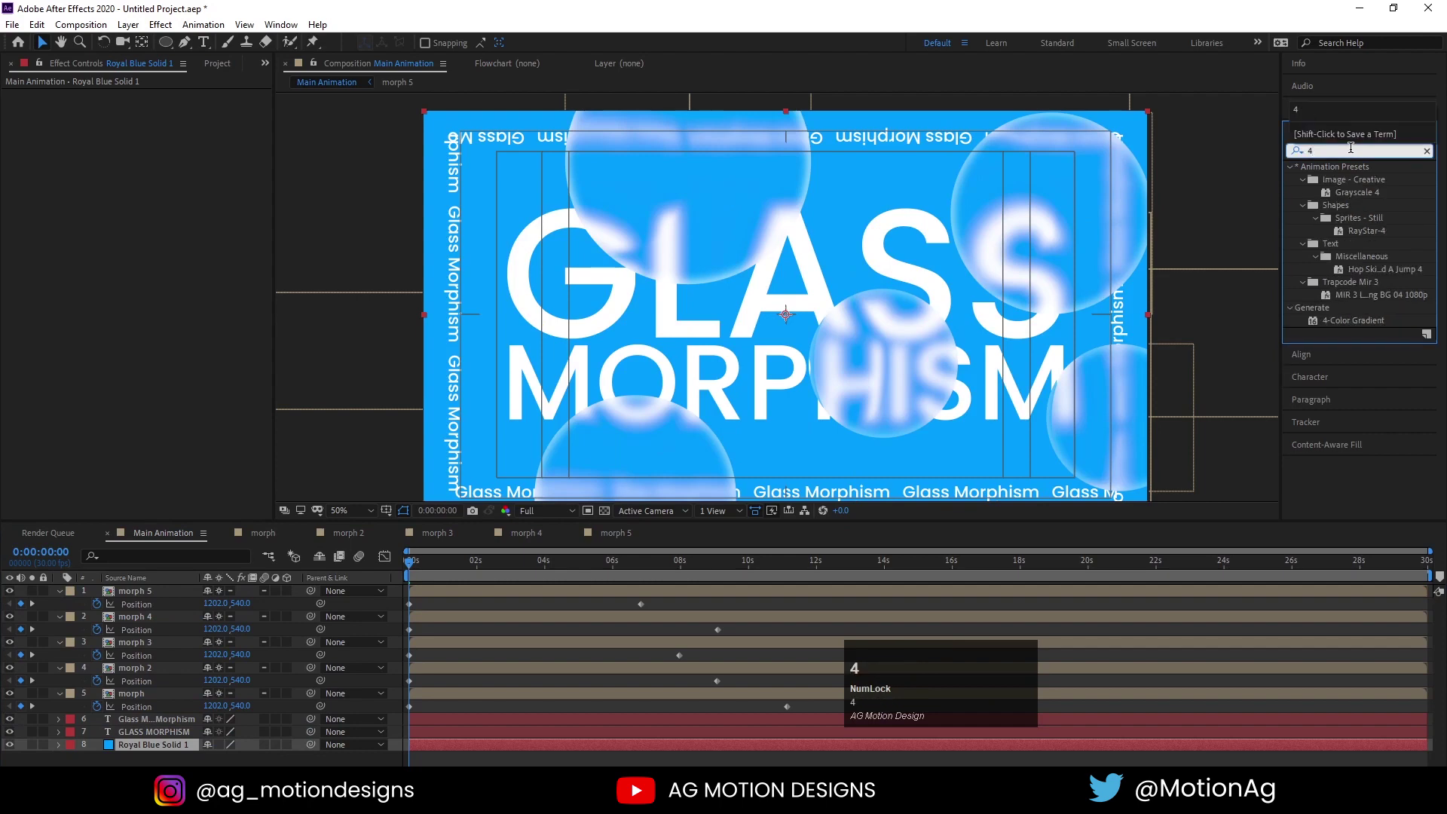
left_click_drag(1358, 330, 345, 359)
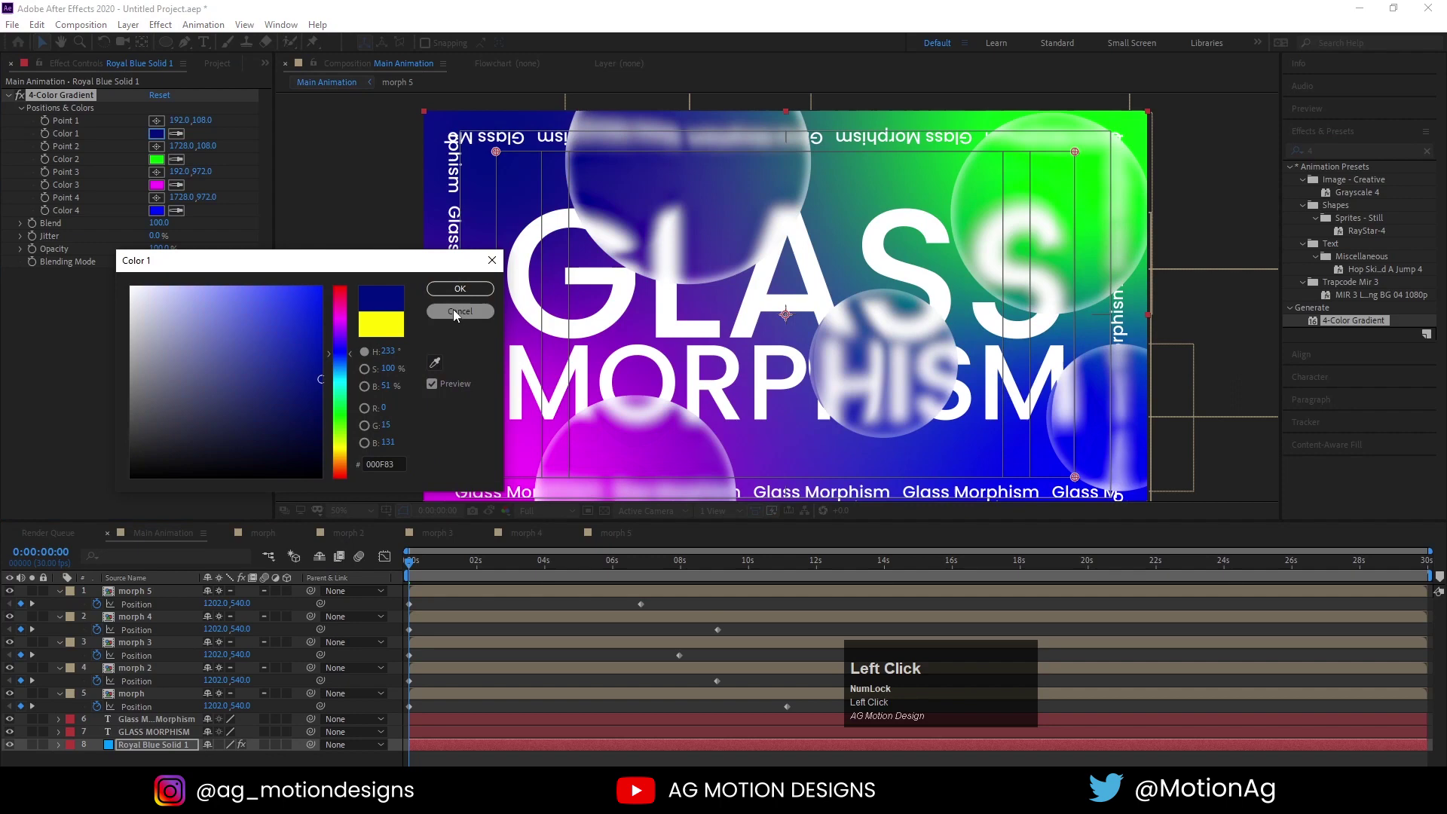
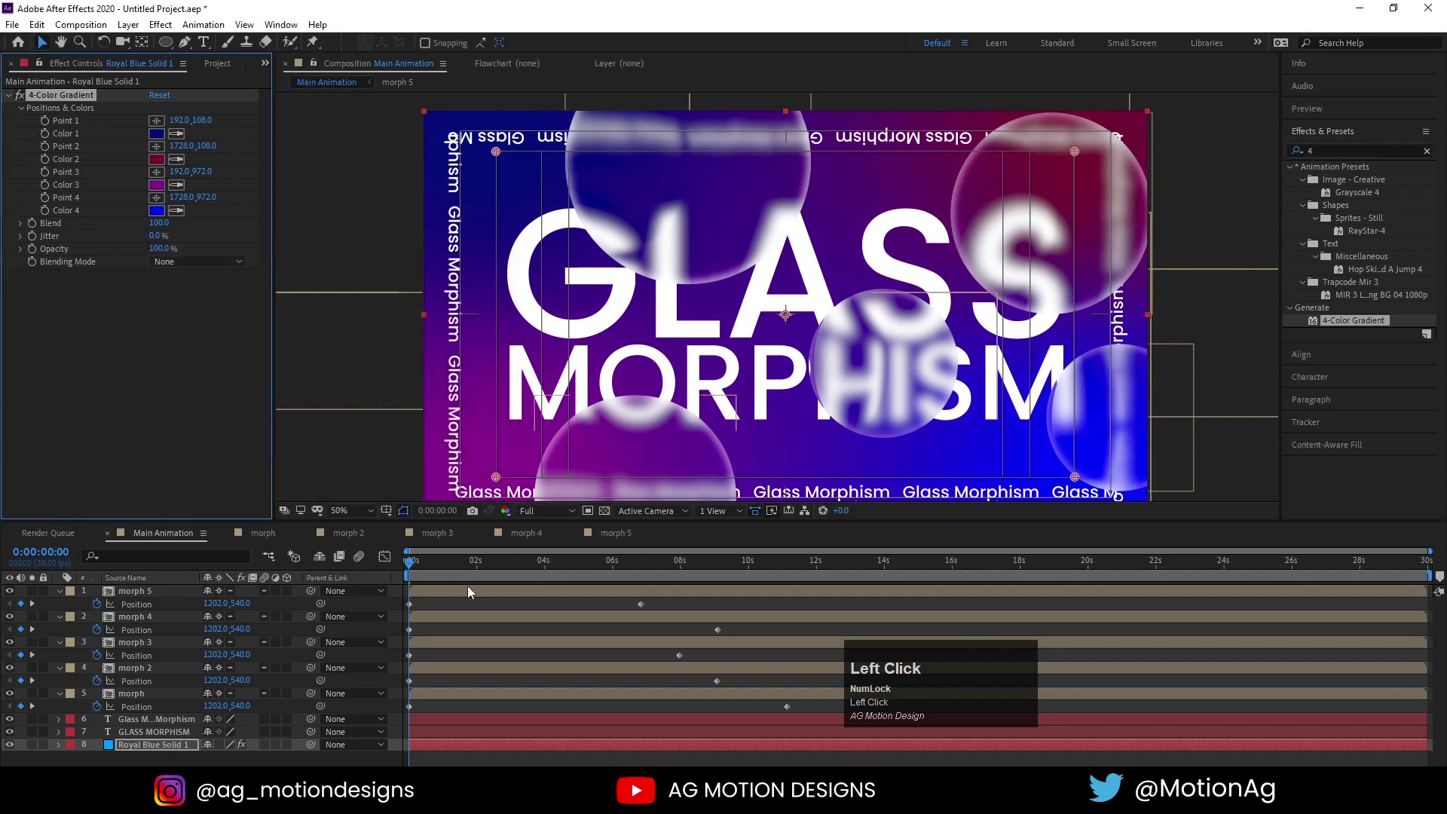
Preview Main Animation with the purple-to-blue gradient background beneath the circles
key("space")
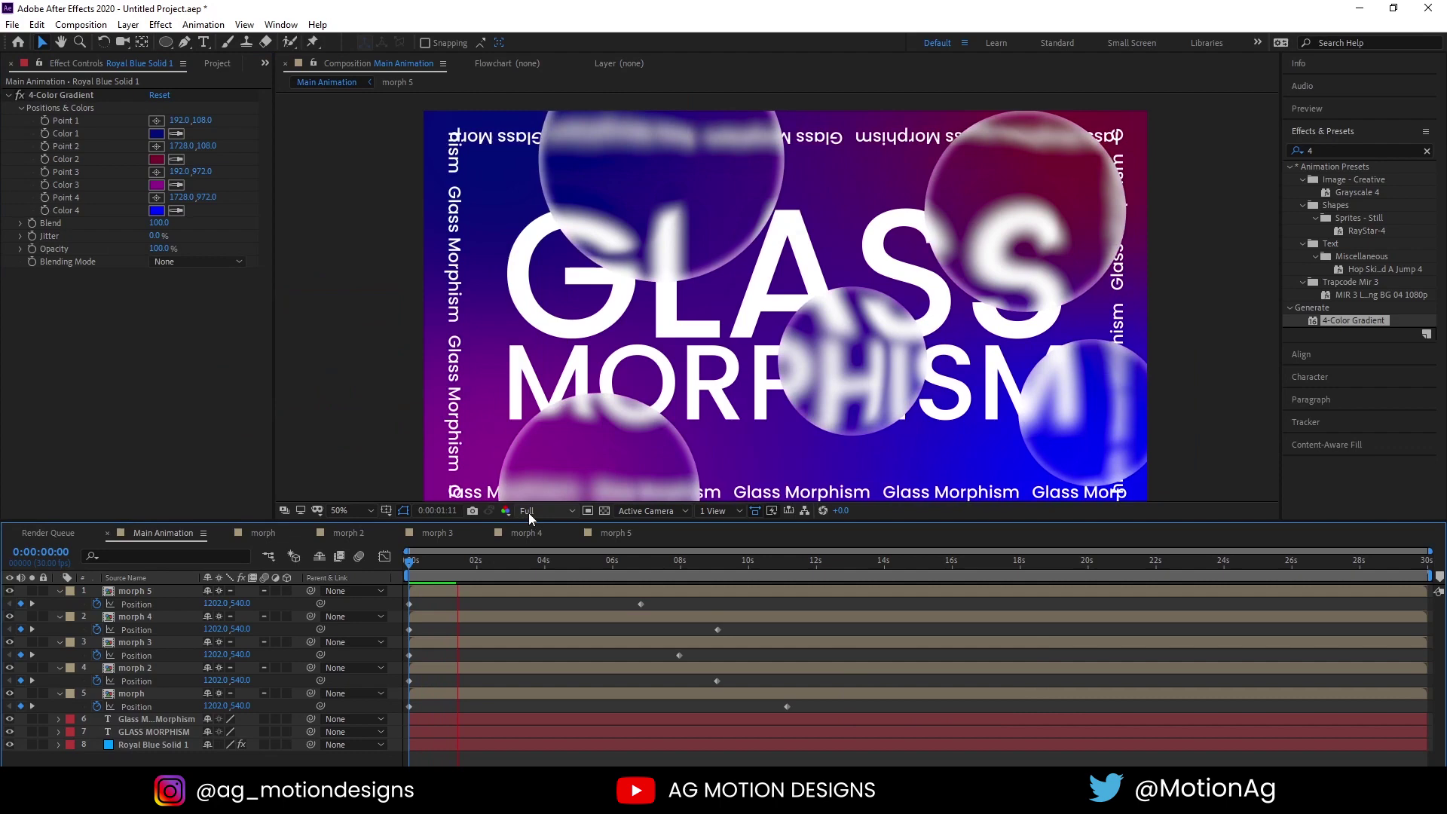
key("space")
left_click(439, 573)
key("space")
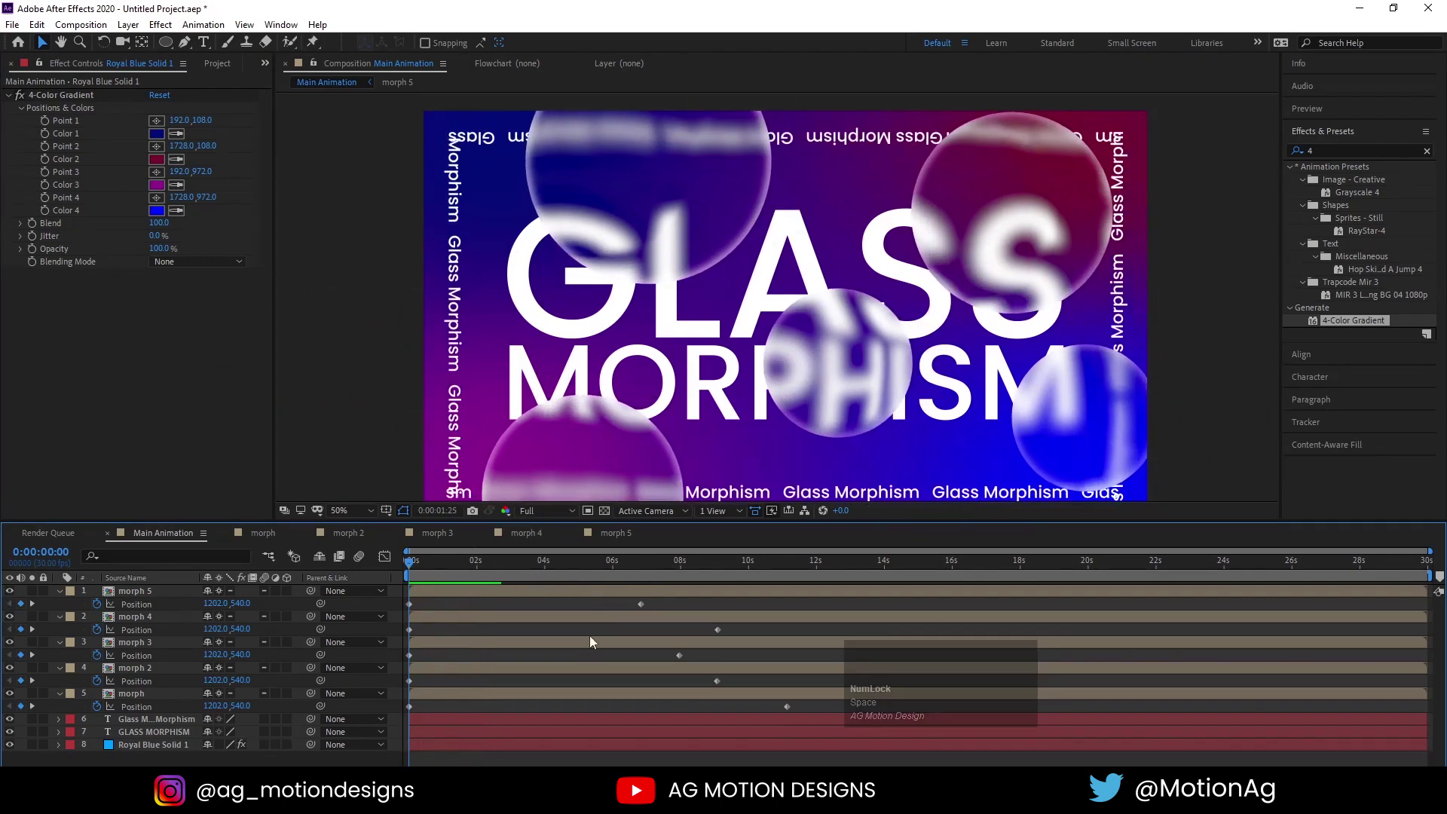